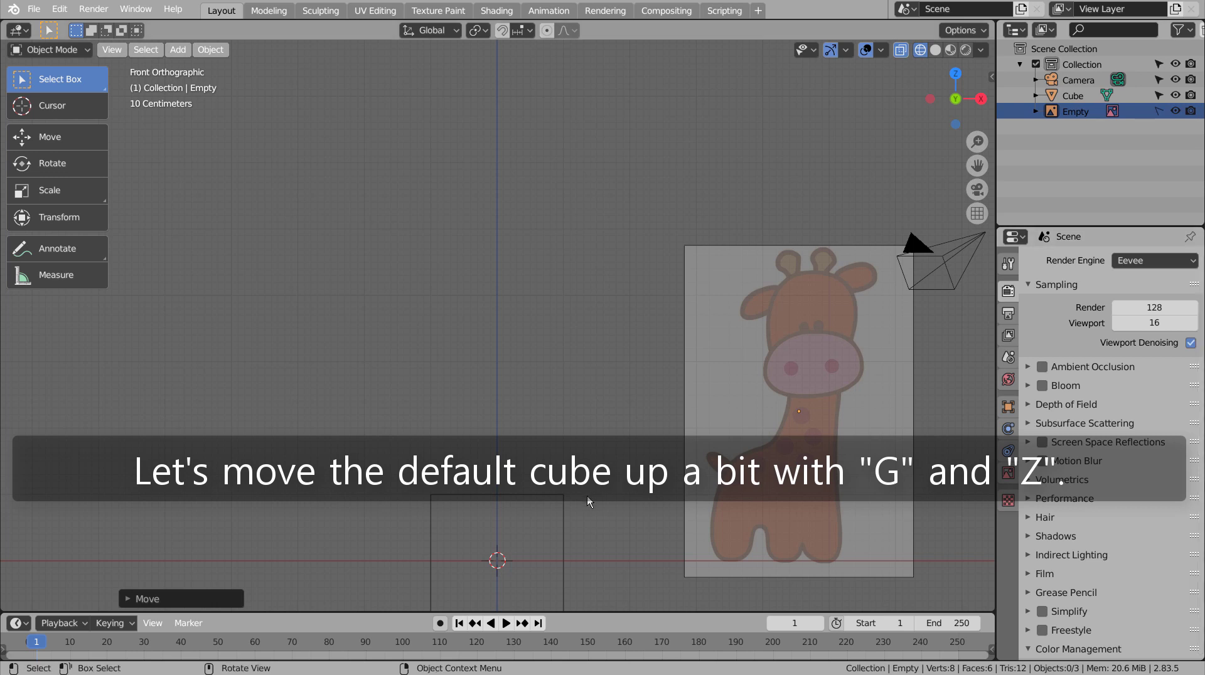
# Step: Raise the default cube above the ground and round it with a subdivision modifier
pyautogui.click(566, 520)
pyautogui.scroll(-3)
pyautogui.press('g')
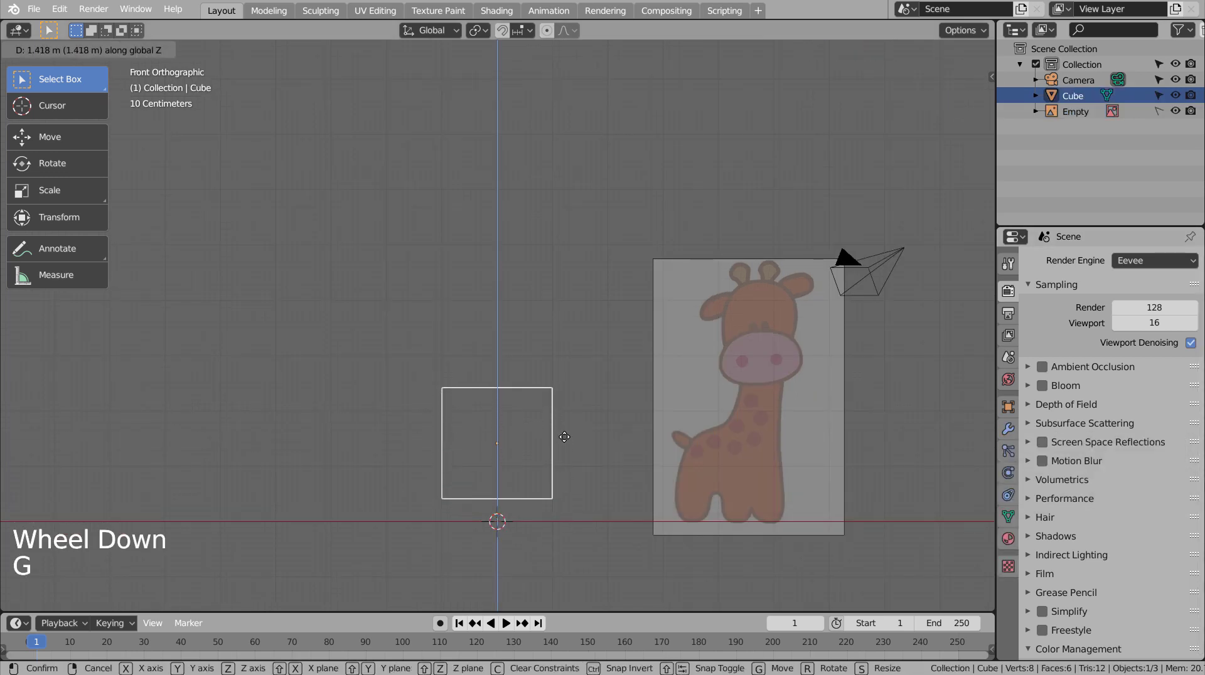
pyautogui.press('ctrl+3')
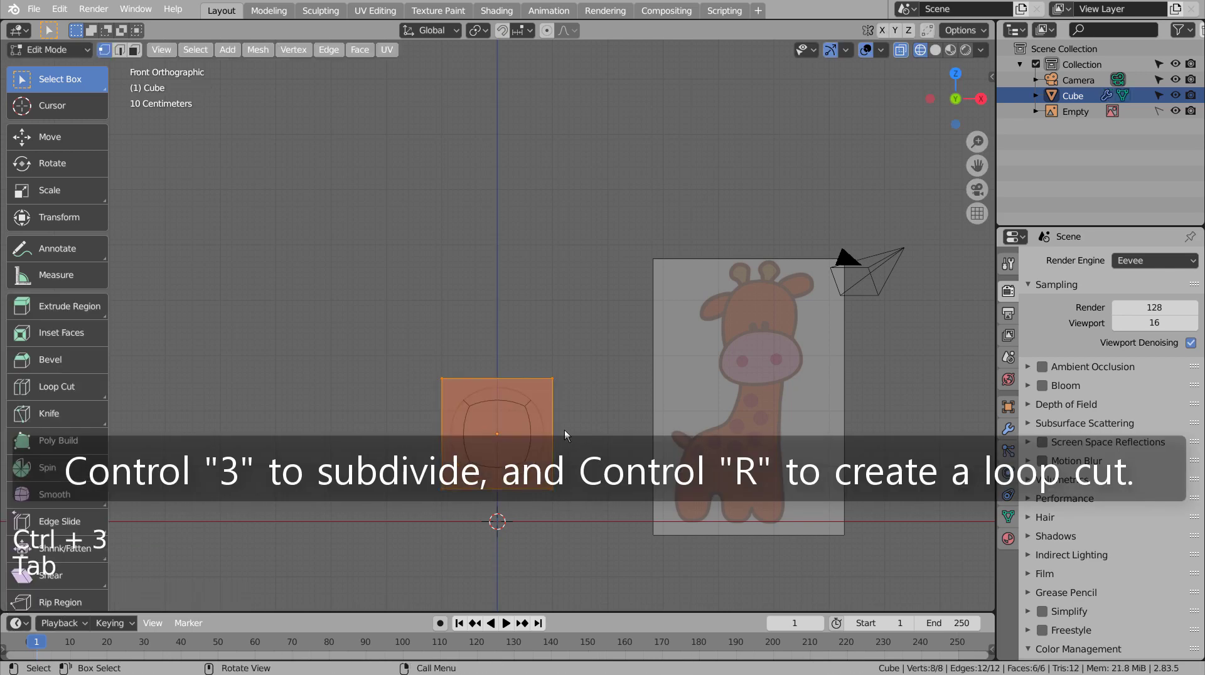
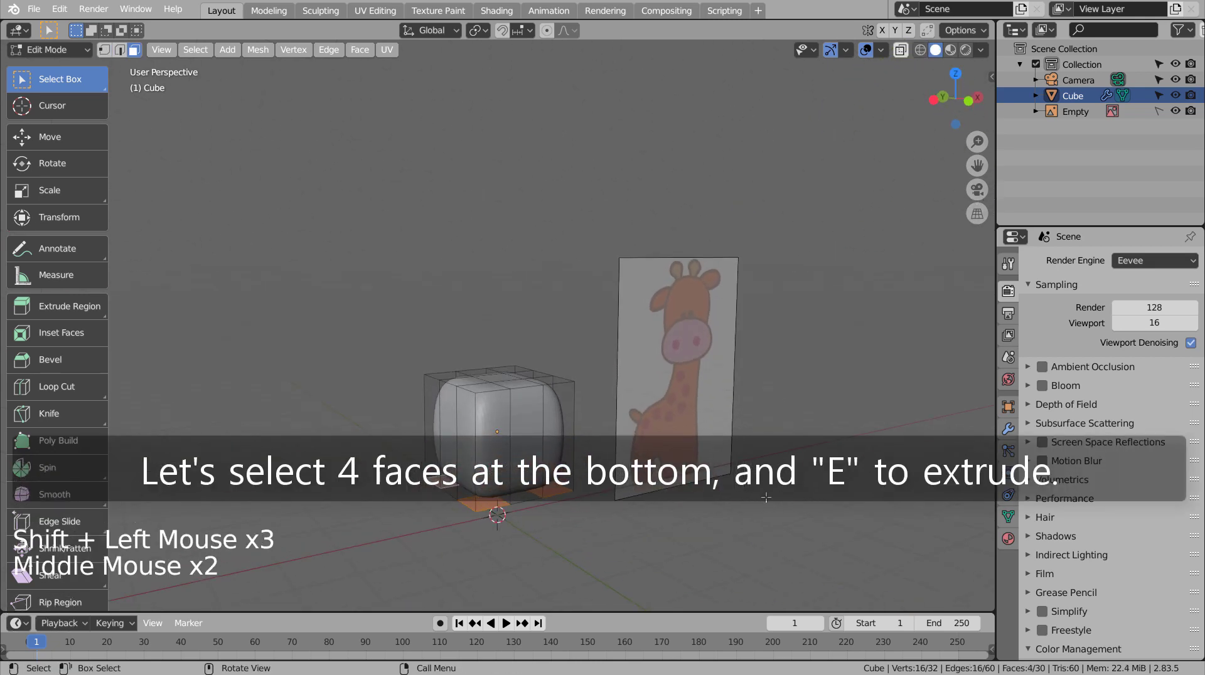
# Step: Extrude the feet down into legs and slide edge loops toward them to sharpen the legs
pyautogui.press('KP_1')
pyautogui.press('e')
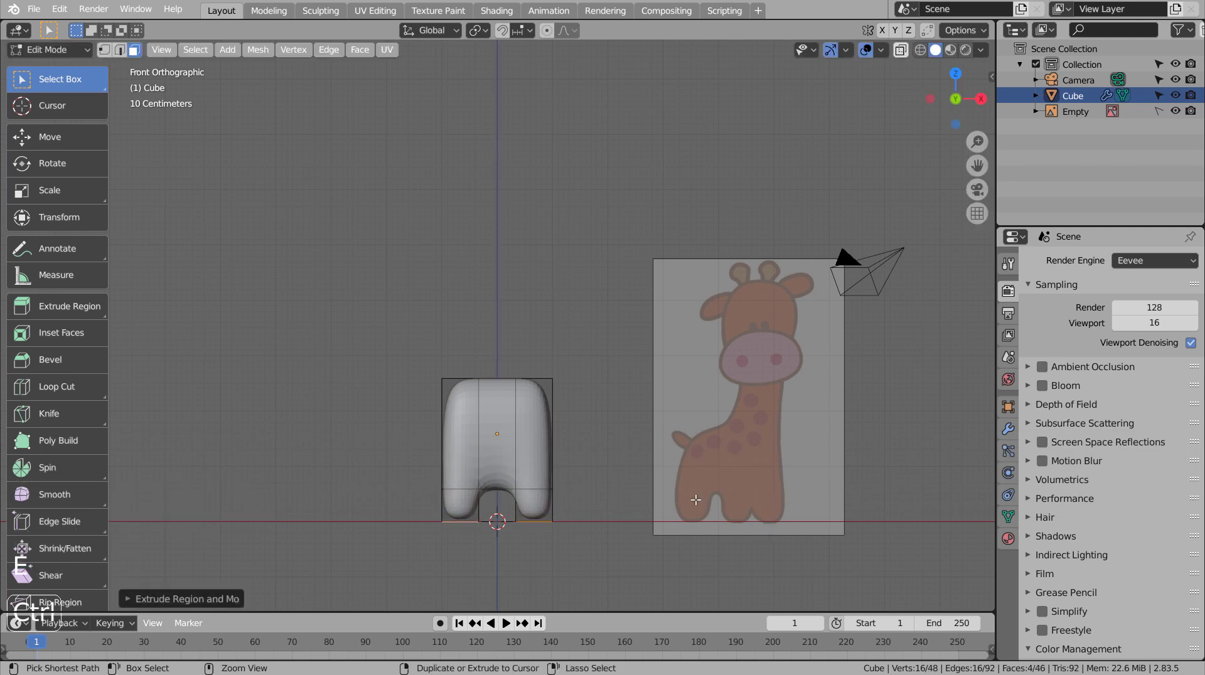
pyautogui.press('ctrl+r')
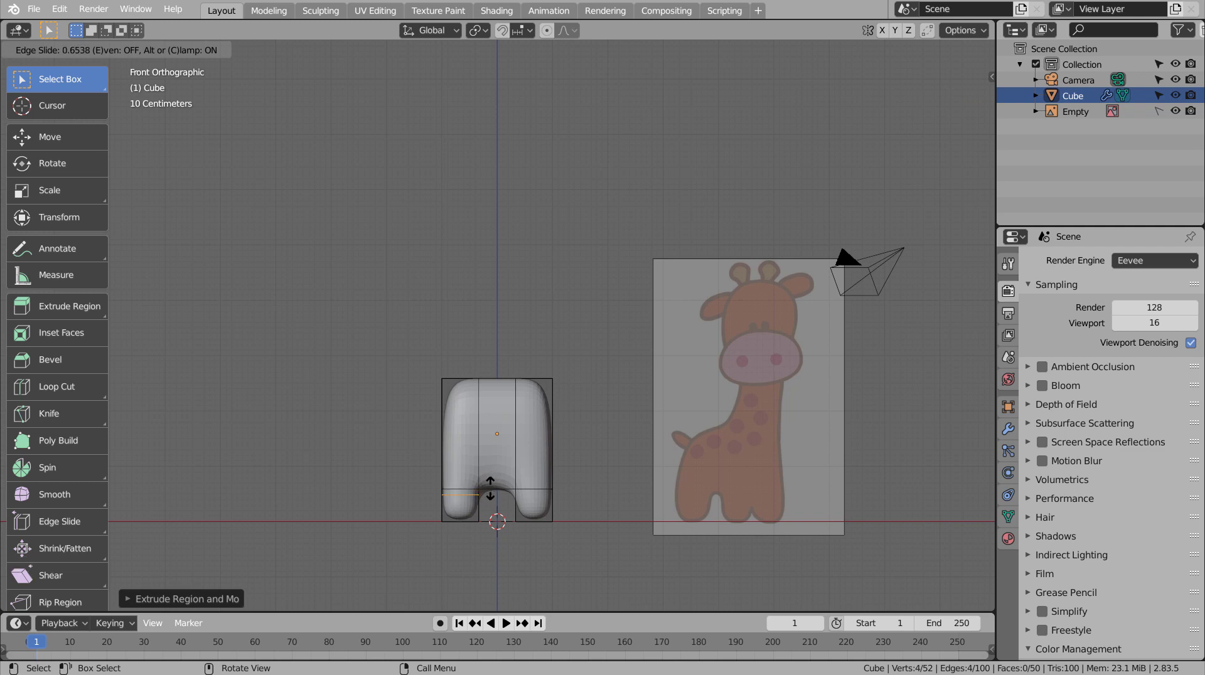
pyautogui.press('ctrl+r')
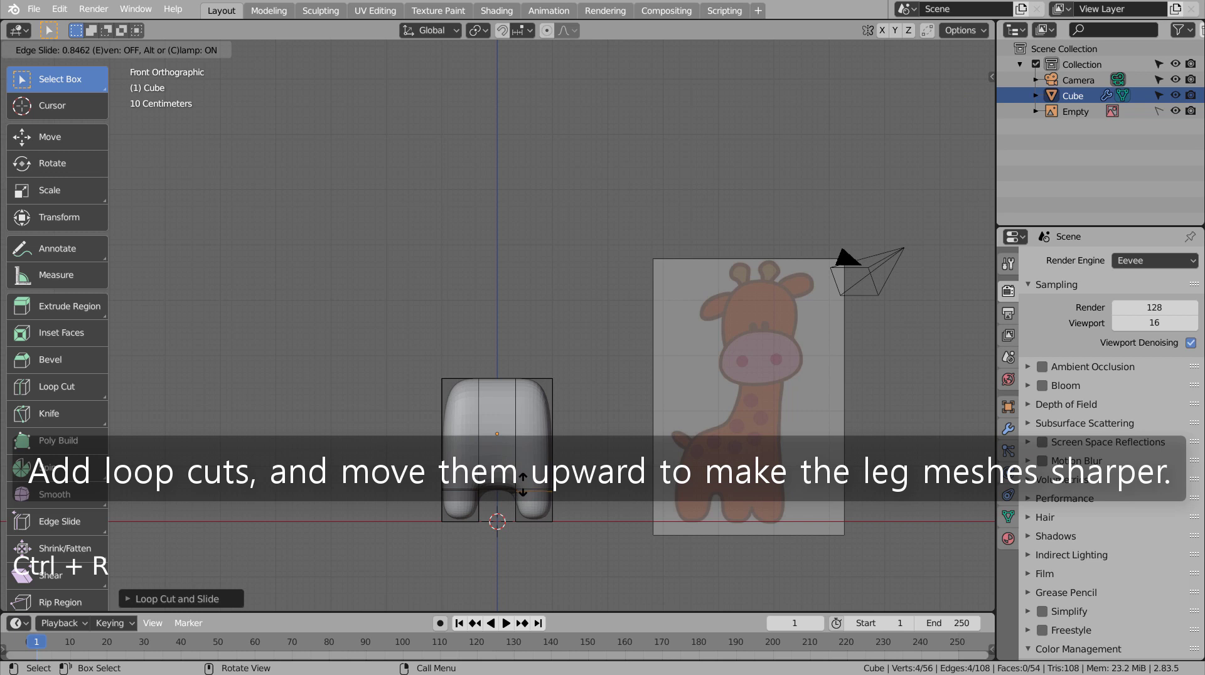
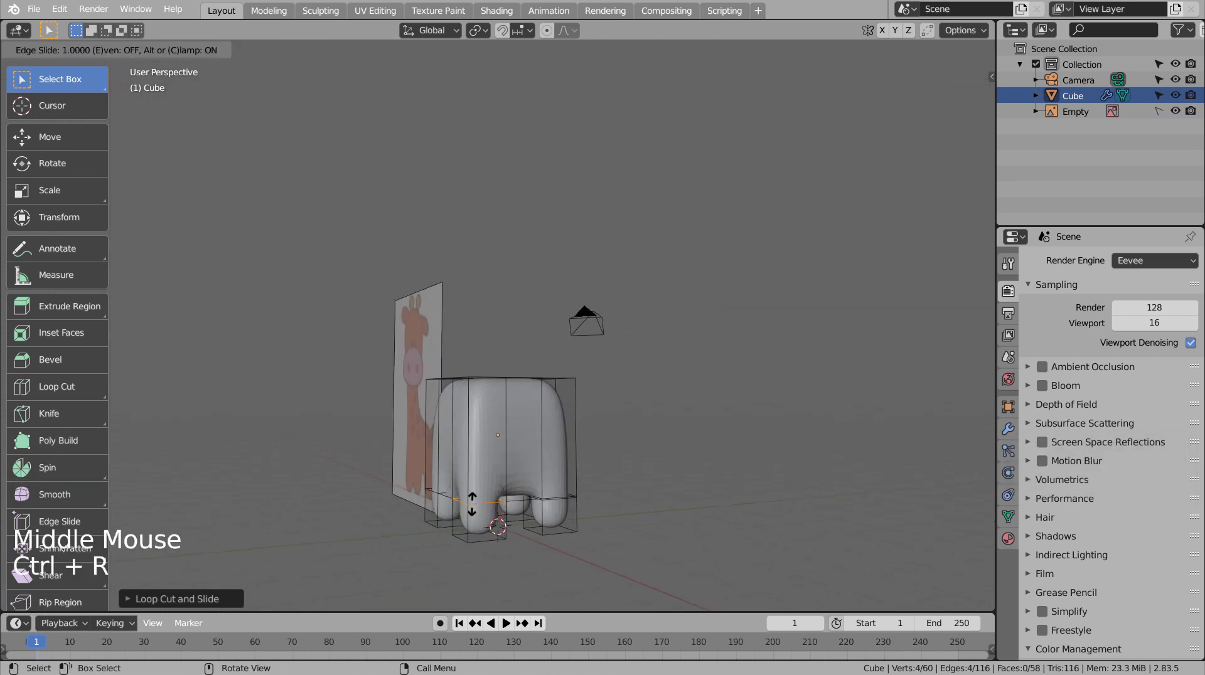
pyautogui.press('ctrl+r')
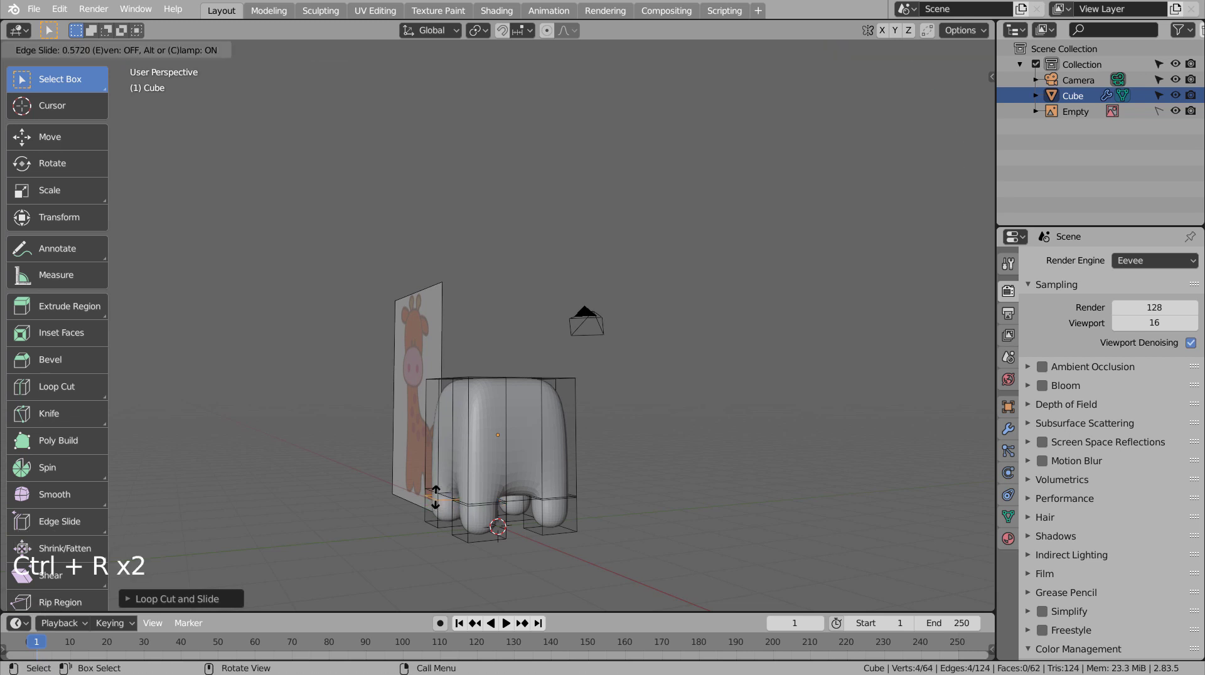
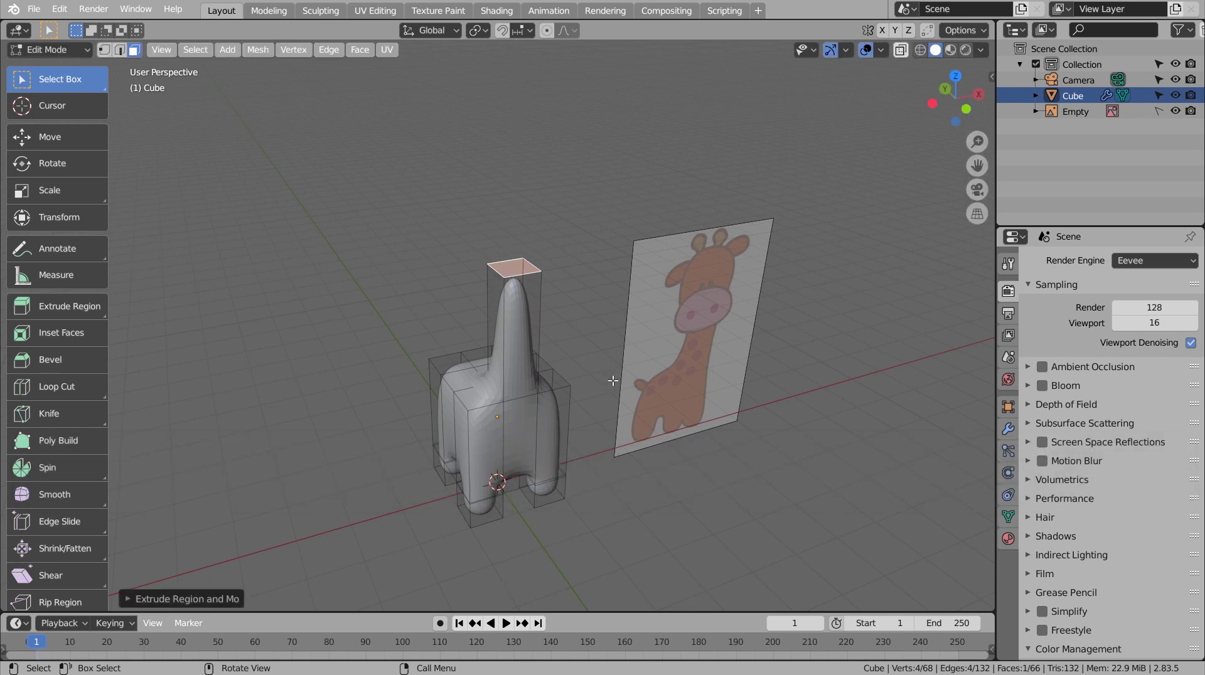
# Step: Extrude the neck upward, widen its top and pull a rounded head out of it
pyautogui.press('KP_1')
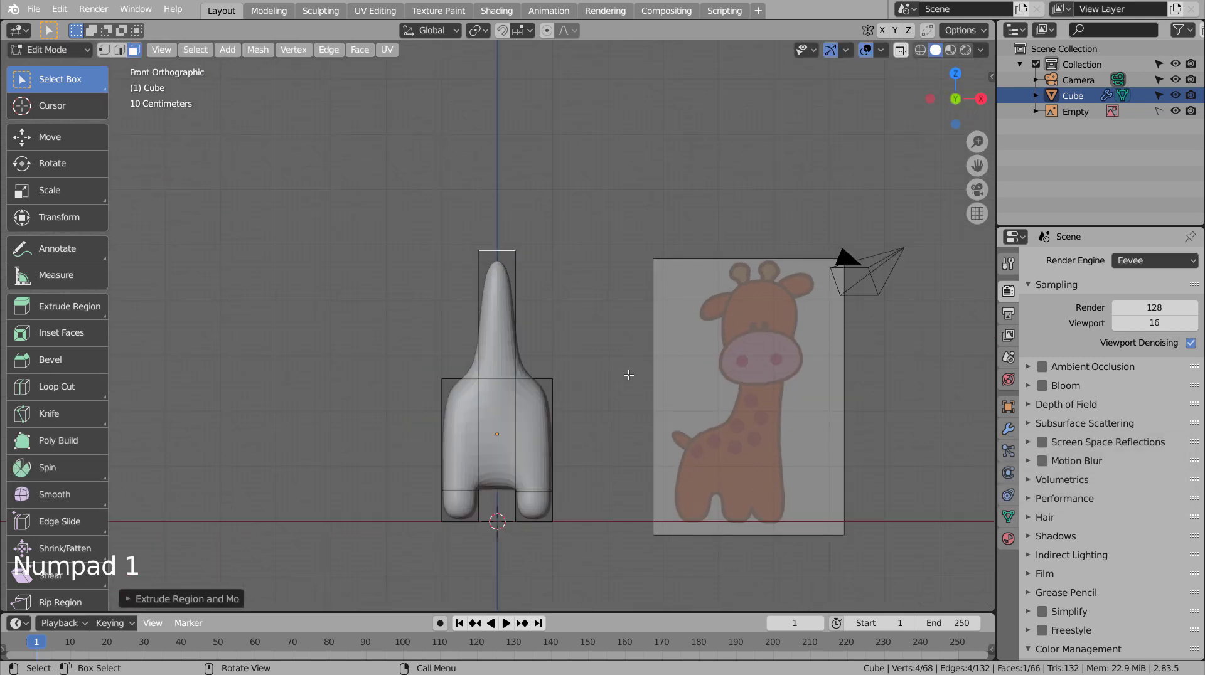
pyautogui.press('e')
pyautogui.press('s')
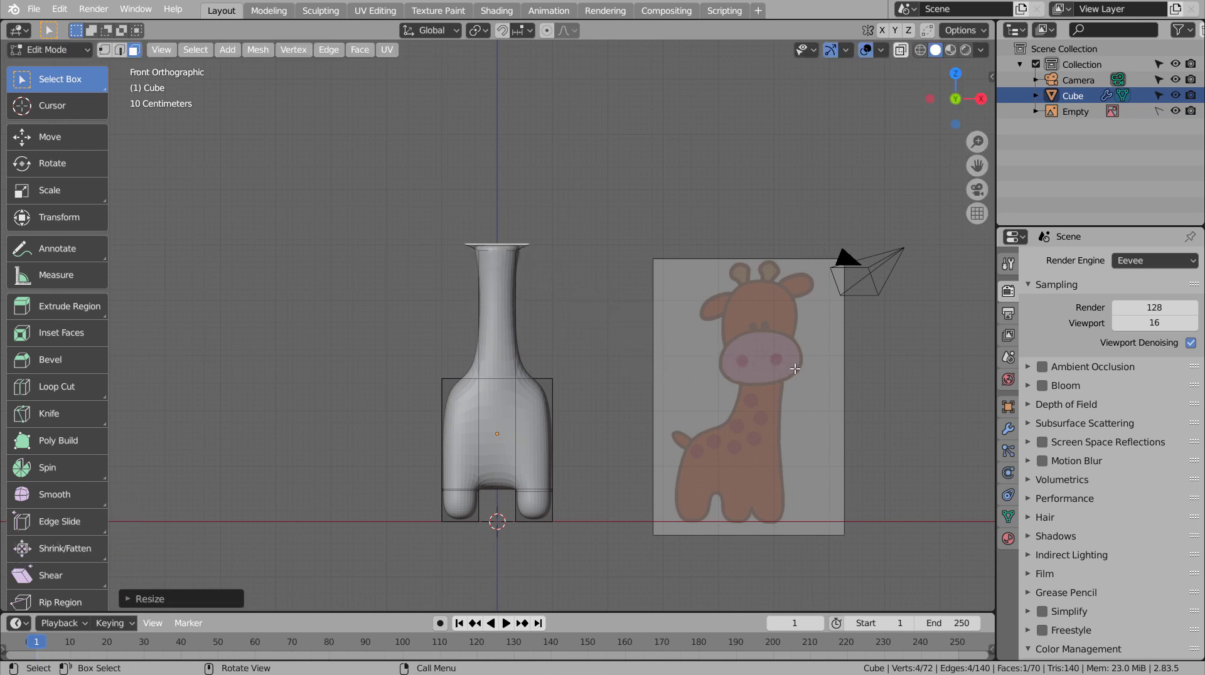
pyautogui.press('e')
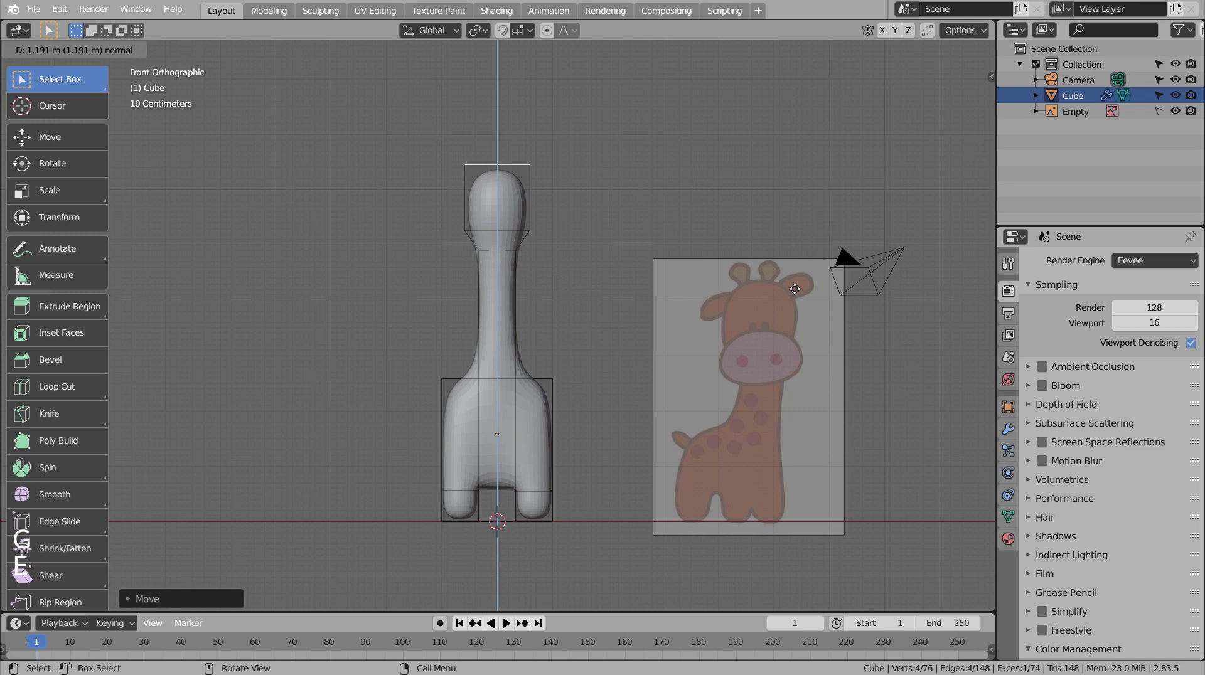
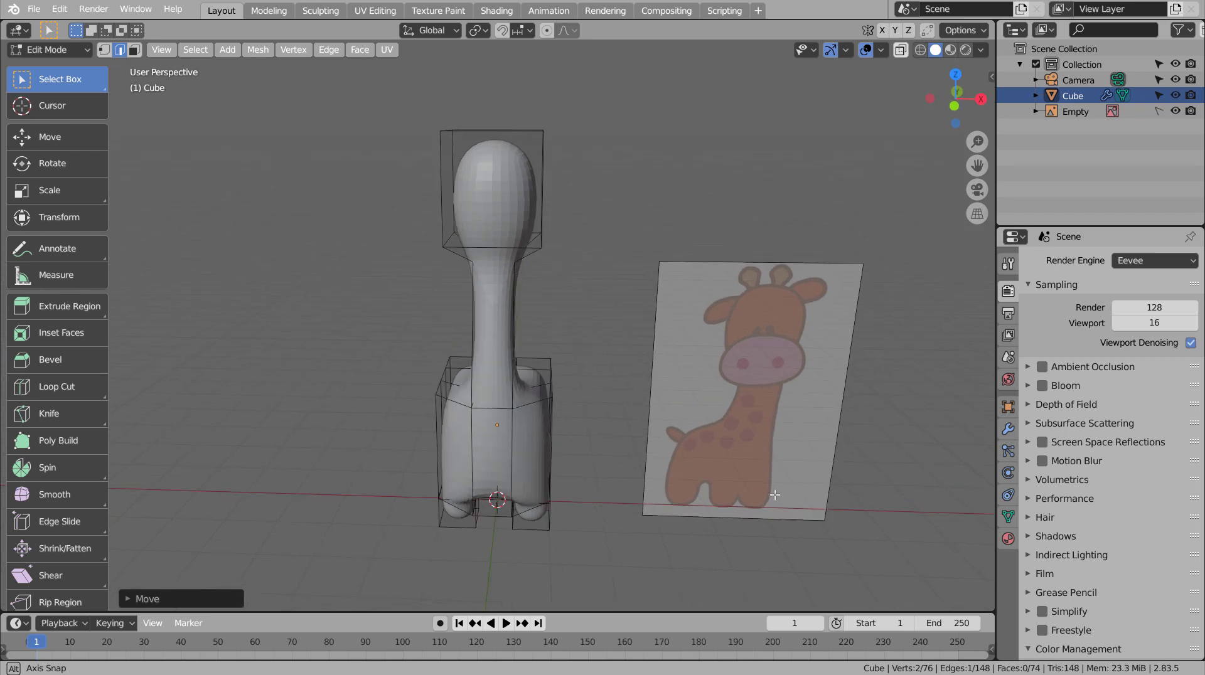
# Step: Leave edit mode and give the giraffe body smooth shading
pyautogui.press('Tab')
pyautogui.click(504, 216)
pyautogui.rightClick(503, 213)
pyautogui.click(587, 290)
pyautogui.middleClick(566, 384)
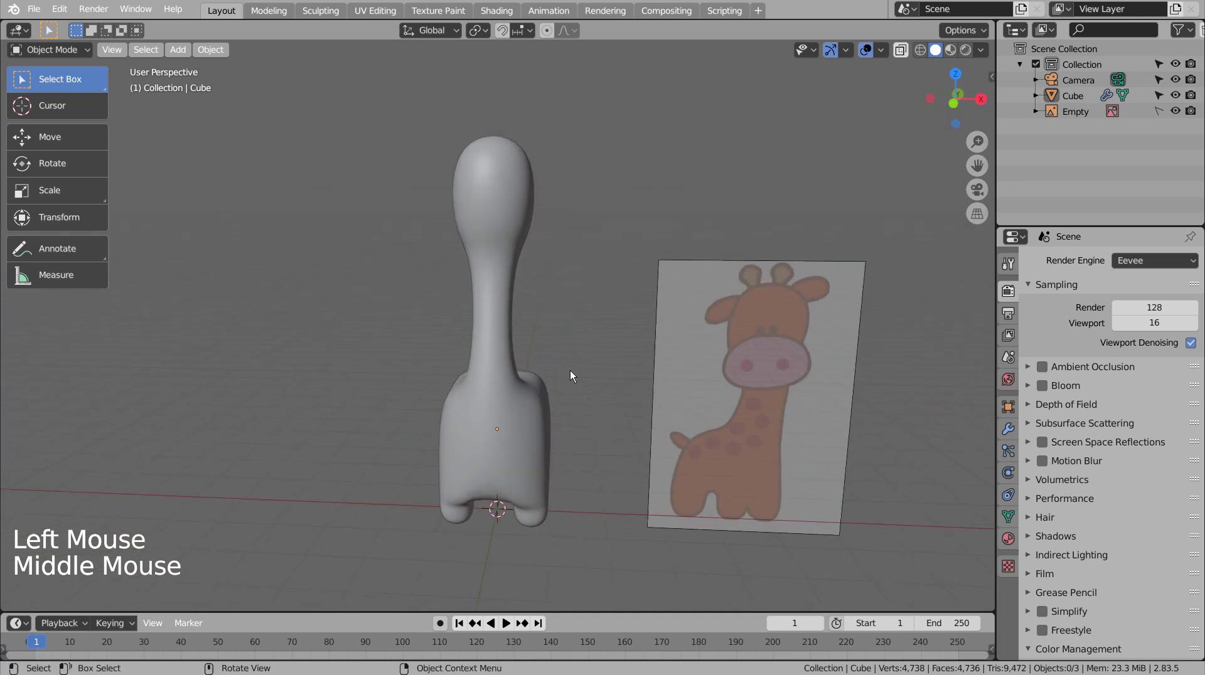
# Step: Add a second subdivided cube, move it in front of the head and flatten it vertically
pyautogui.click(575, 315)
pyautogui.press('shift+a')
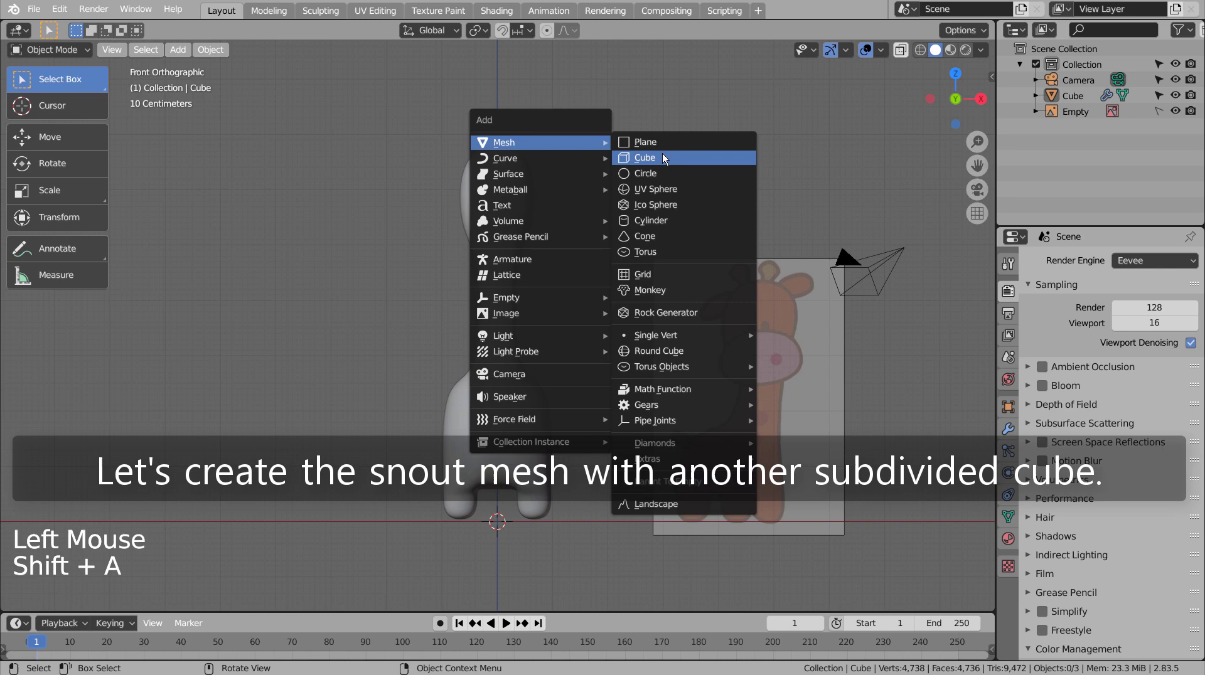
pyautogui.press('g')
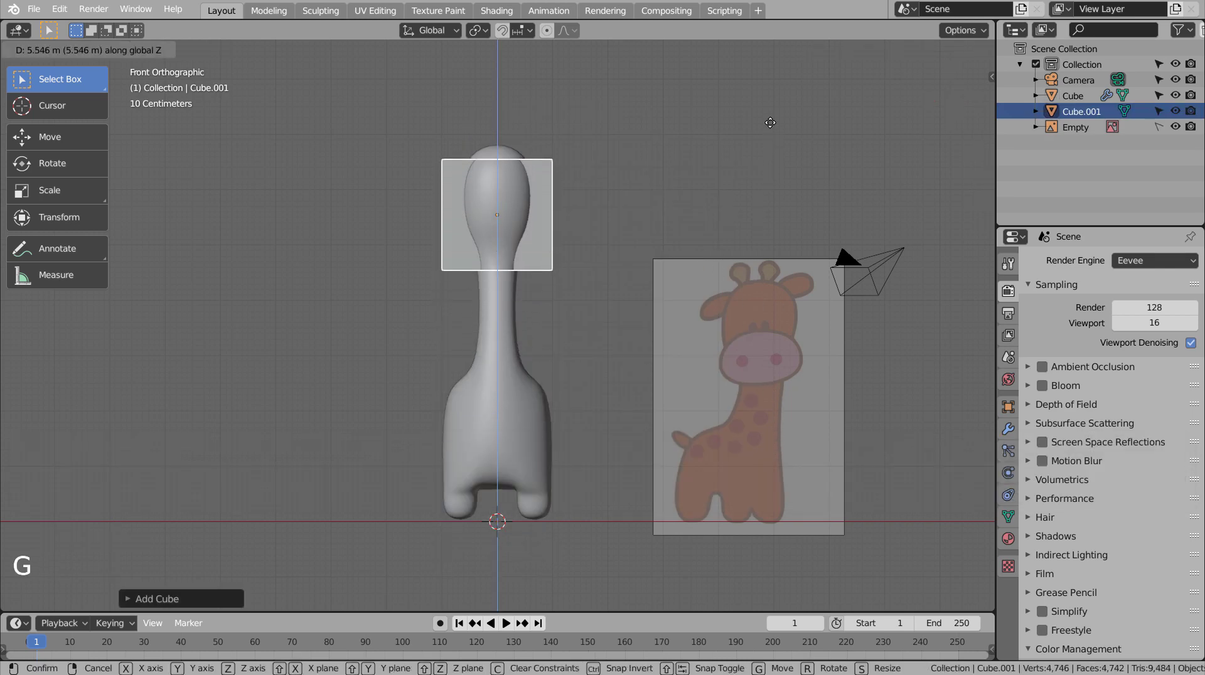
pyautogui.press('ctrl+3')
pyautogui.press('shift+z')
pyautogui.press('KP_3')
pyautogui.press('g')
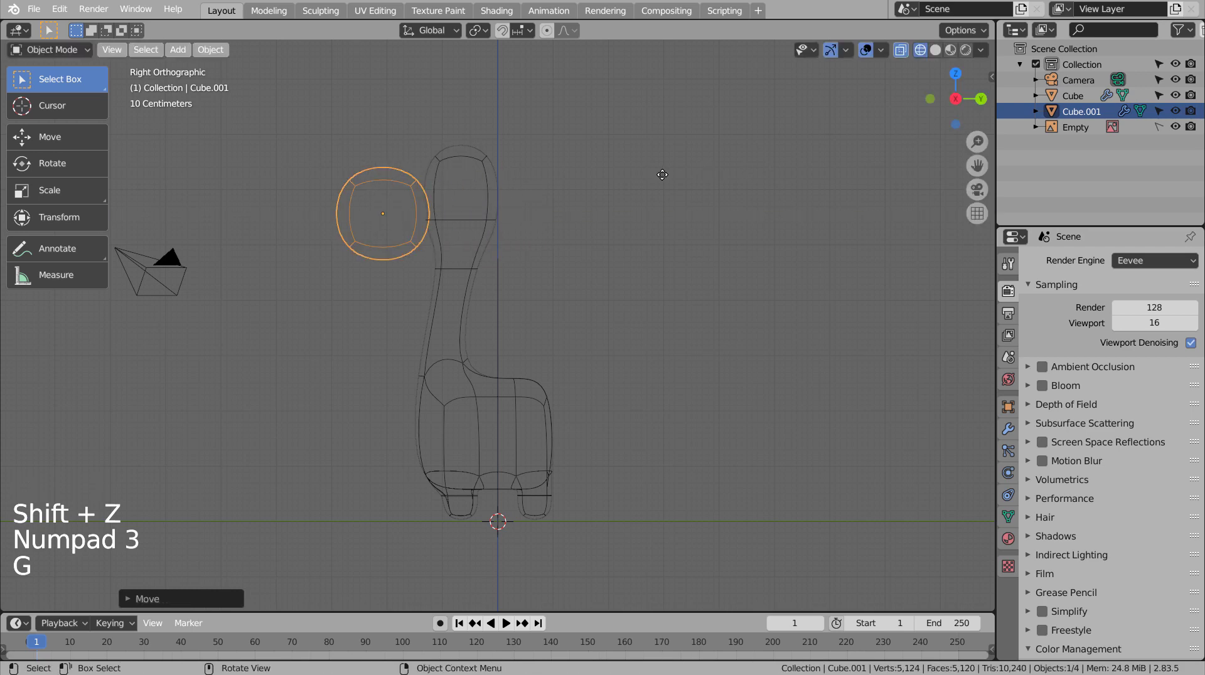
pyautogui.press('KP_1')
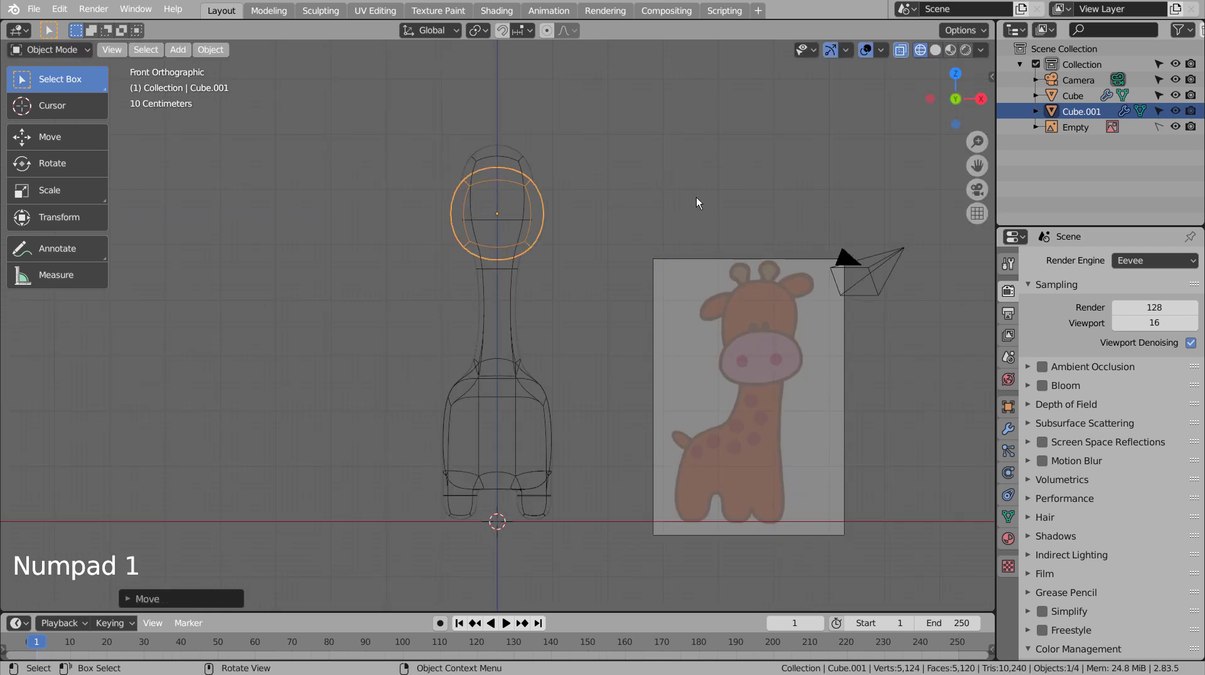
pyautogui.press('s')
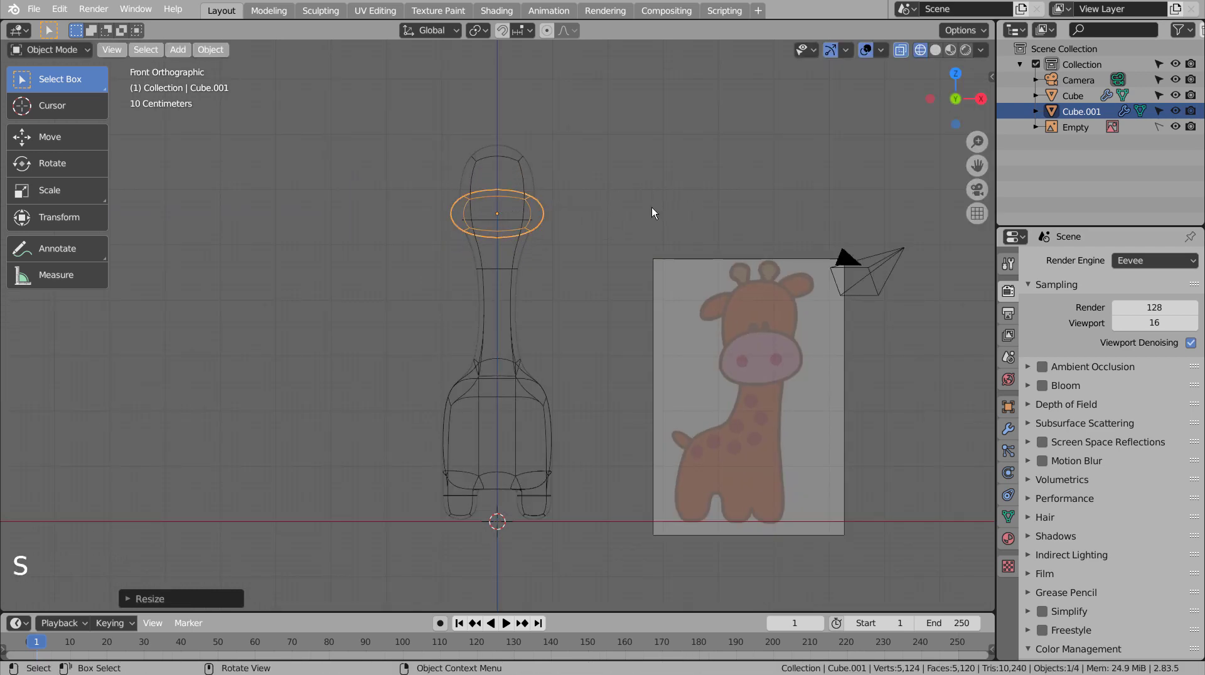
# Step: Loop cut the snout piece, shrink it and narrow its top edges inward
pyautogui.press('Tab')
pyautogui.press('ctrl+r')
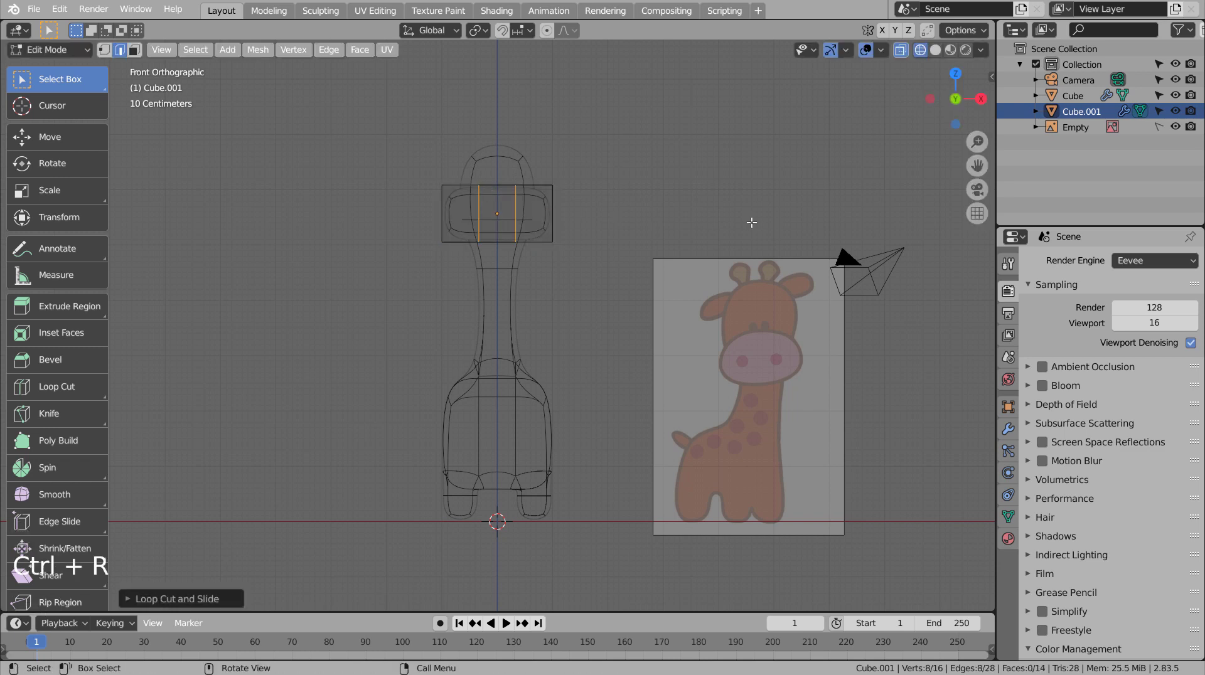
pyautogui.press('Tab')
pyautogui.press('s')
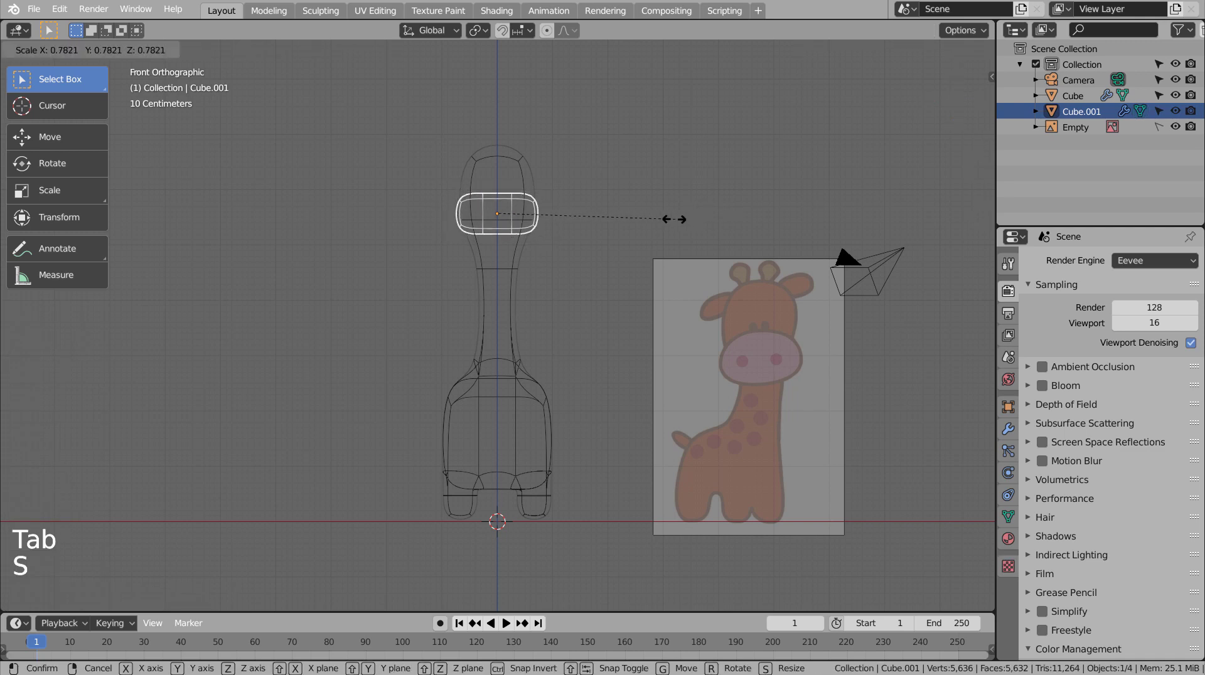
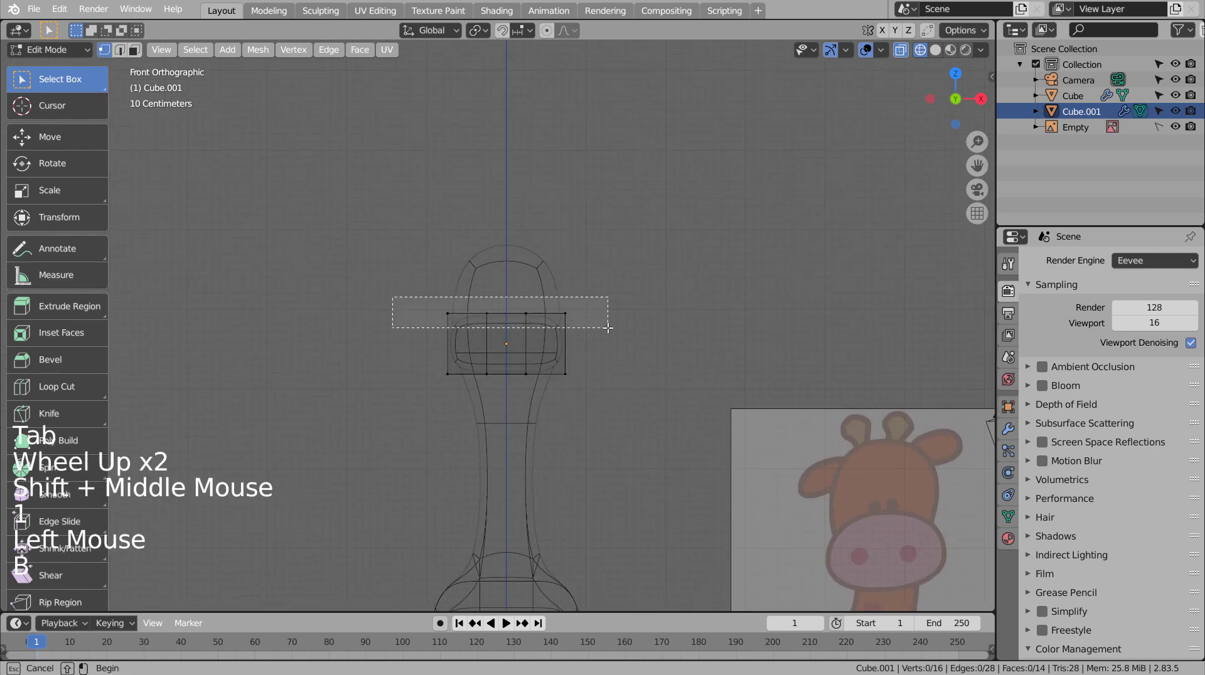
pyautogui.press('s')
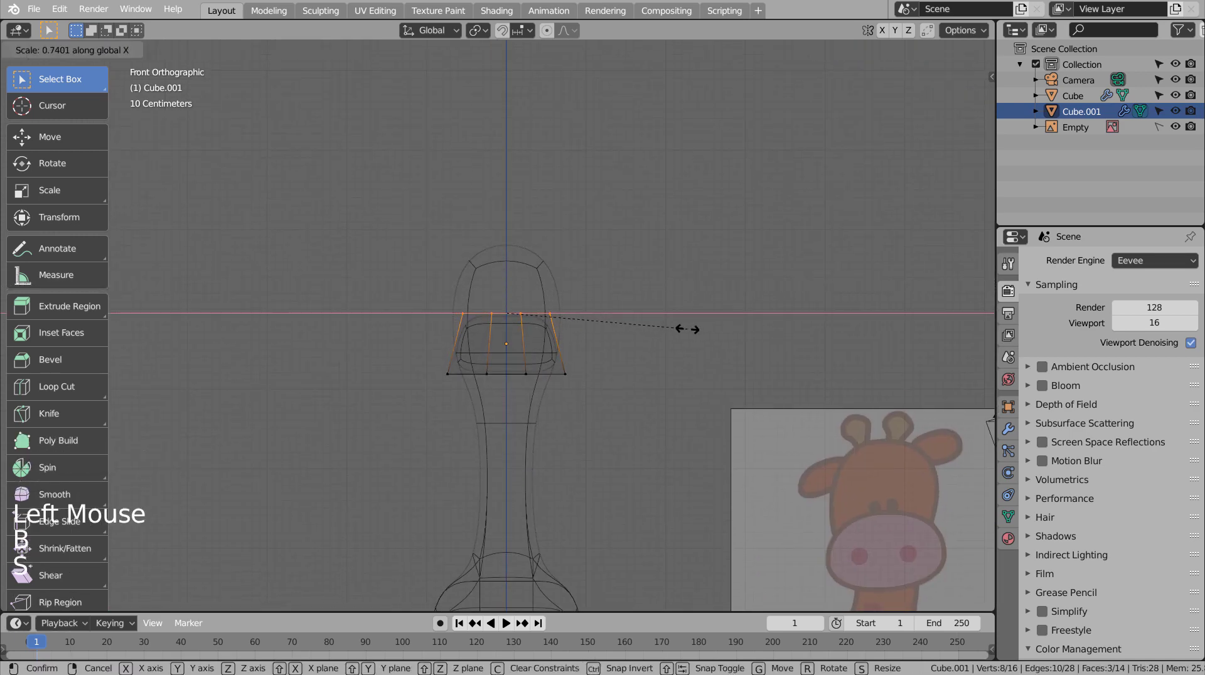
pyautogui.press('Tab')
pyautogui.press('ctrl+z')
pyautogui.press('s')
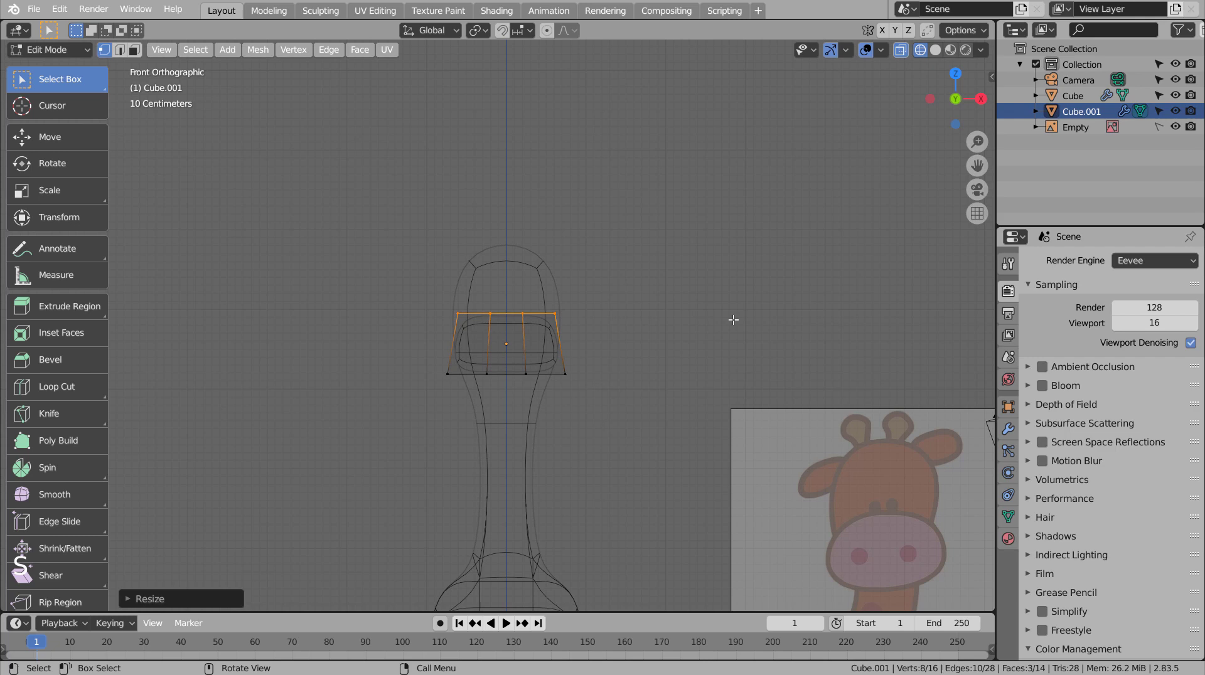
pyautogui.press('Tab')
pyautogui.click(737, 322)
pyautogui.middleClick(734, 323)
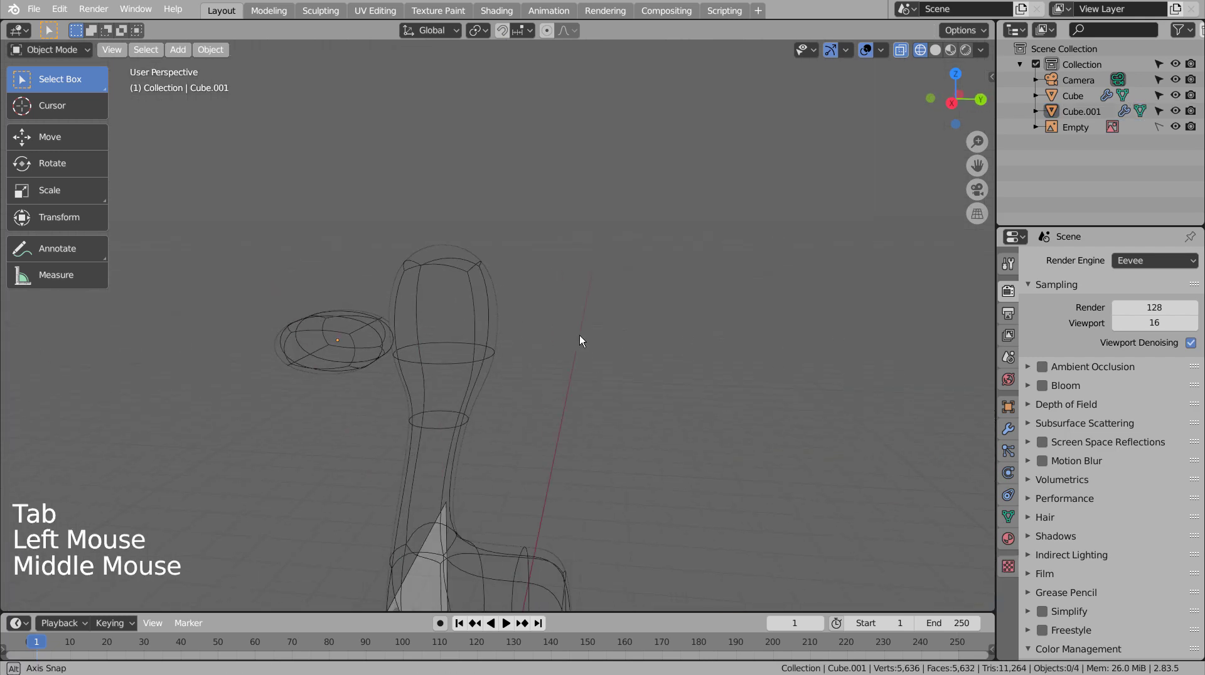
# Step: Nudge the snout into place from the side and give it smooth shading
pyautogui.click(329, 342)
pyautogui.press('KP_3')
pyautogui.press('g')
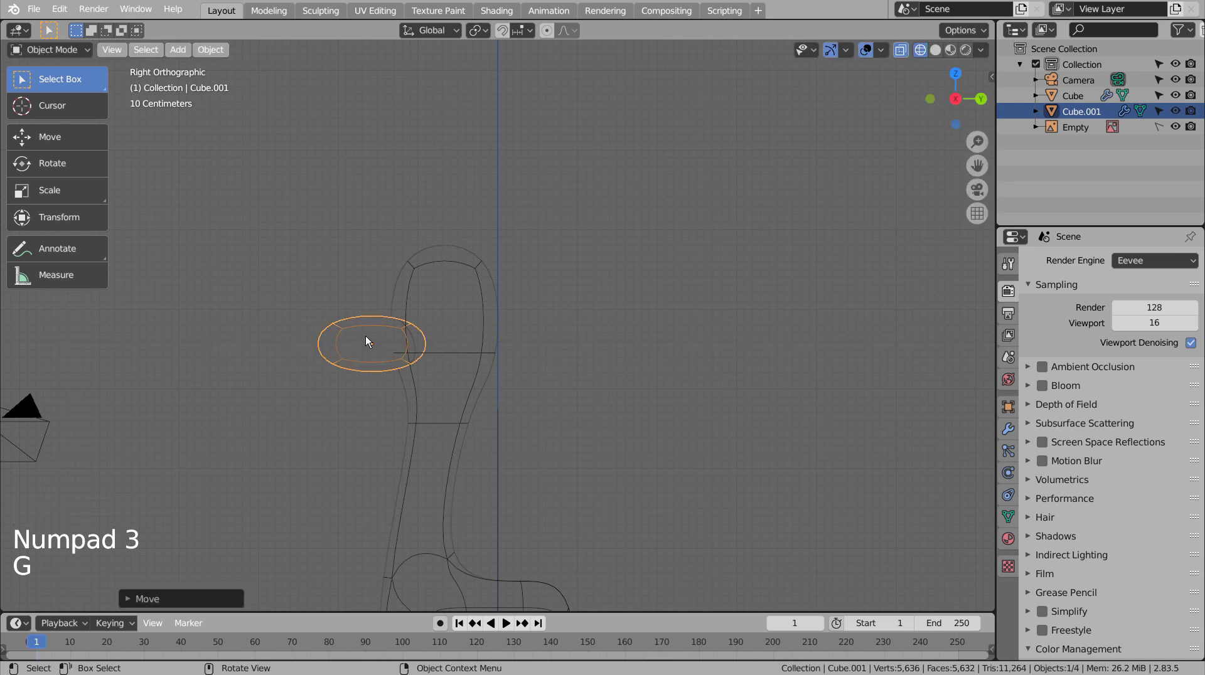
pyautogui.press('shift+z')
pyautogui.click(582, 351)
pyautogui.middleClick(589, 371)
pyautogui.click(430, 401)
pyautogui.rightClick(430, 401)
pyautogui.click(563, 366)
pyautogui.middleClick(574, 401)
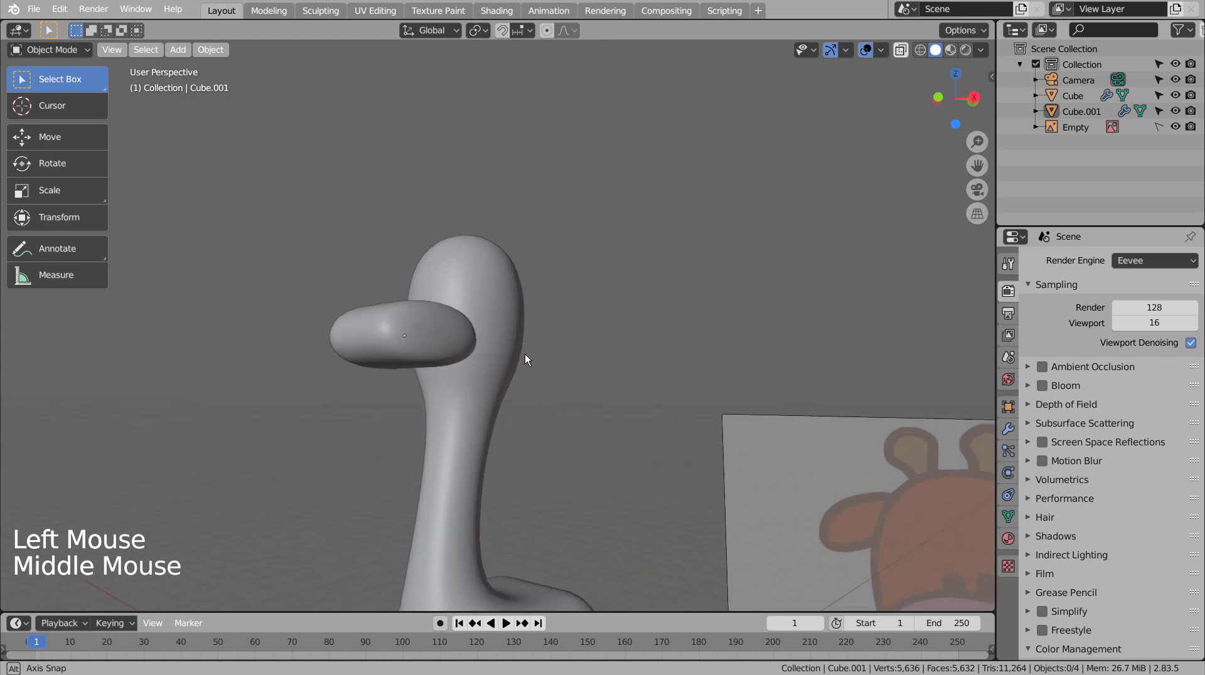
# Step: Slide the muzzle's edge loop and shift vertices along Y so the snout wraps the face
pyautogui.press('Tab')
pyautogui.press('ctrl+r')
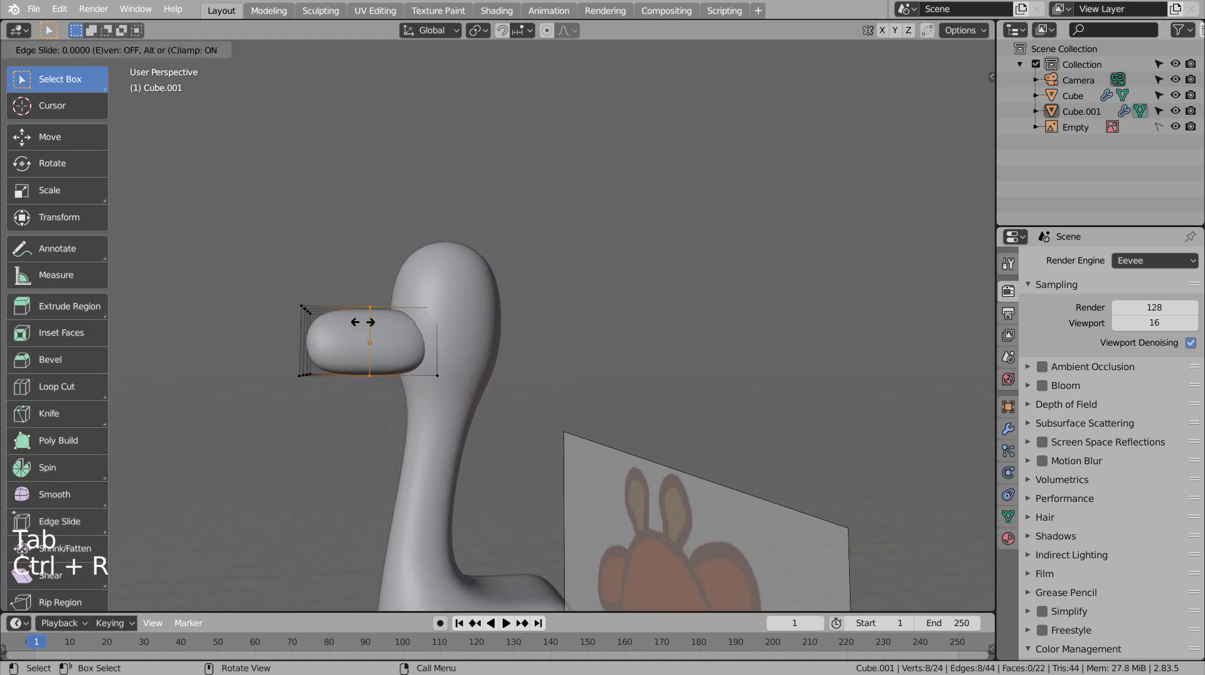
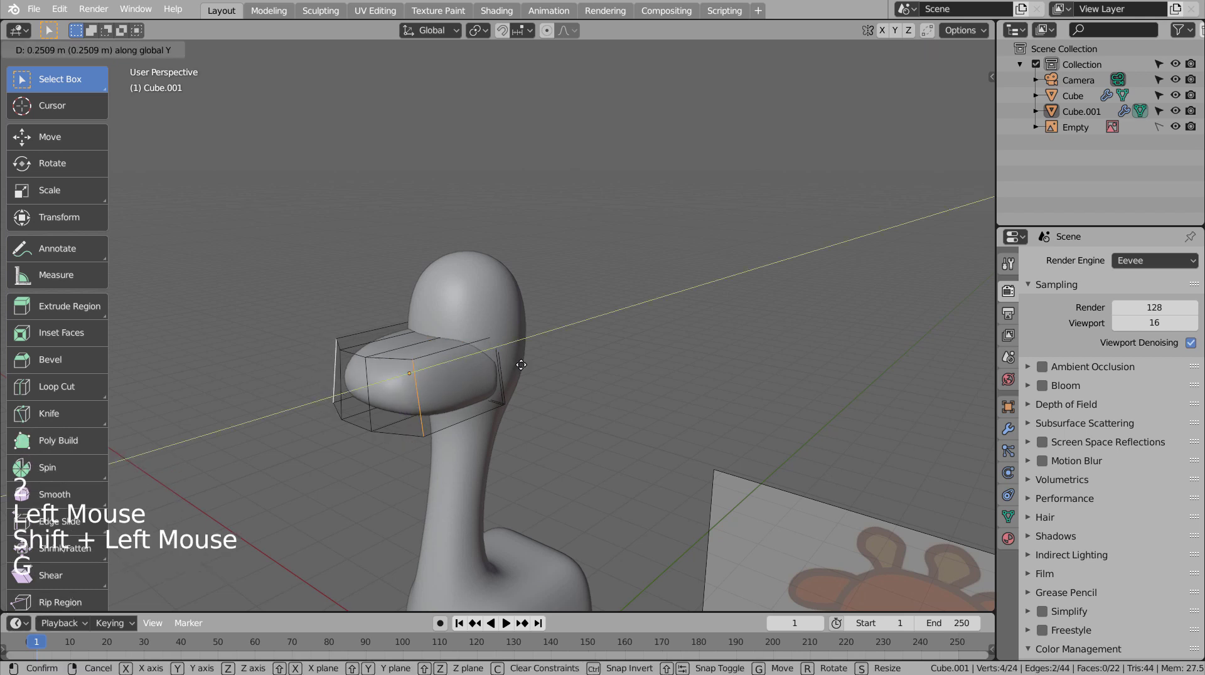
pyautogui.press('Tab')
pyautogui.click(628, 380)
pyautogui.middleClick(635, 429)
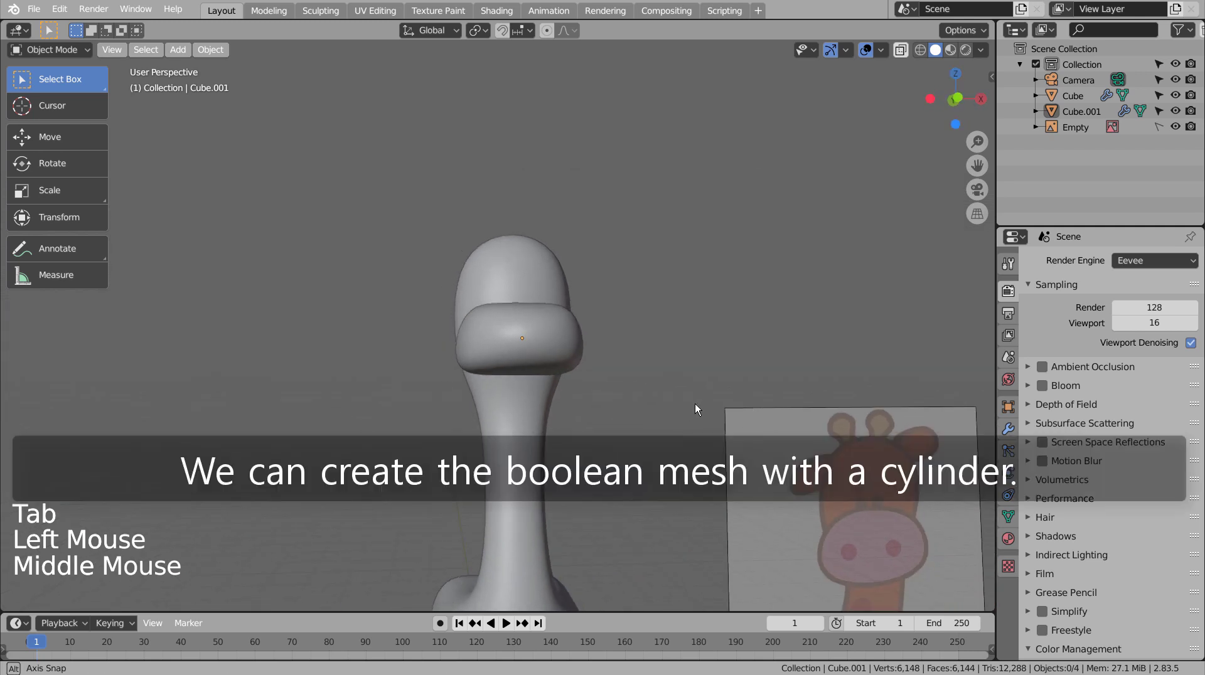
# Step: Add a cylinder rotated 90° on X, shrink it to nostril size and place it on the snout
pyautogui.middleClick(692, 408)
pyautogui.press('KP_1')
pyautogui.click(692, 408)
pyautogui.press('shift+a')
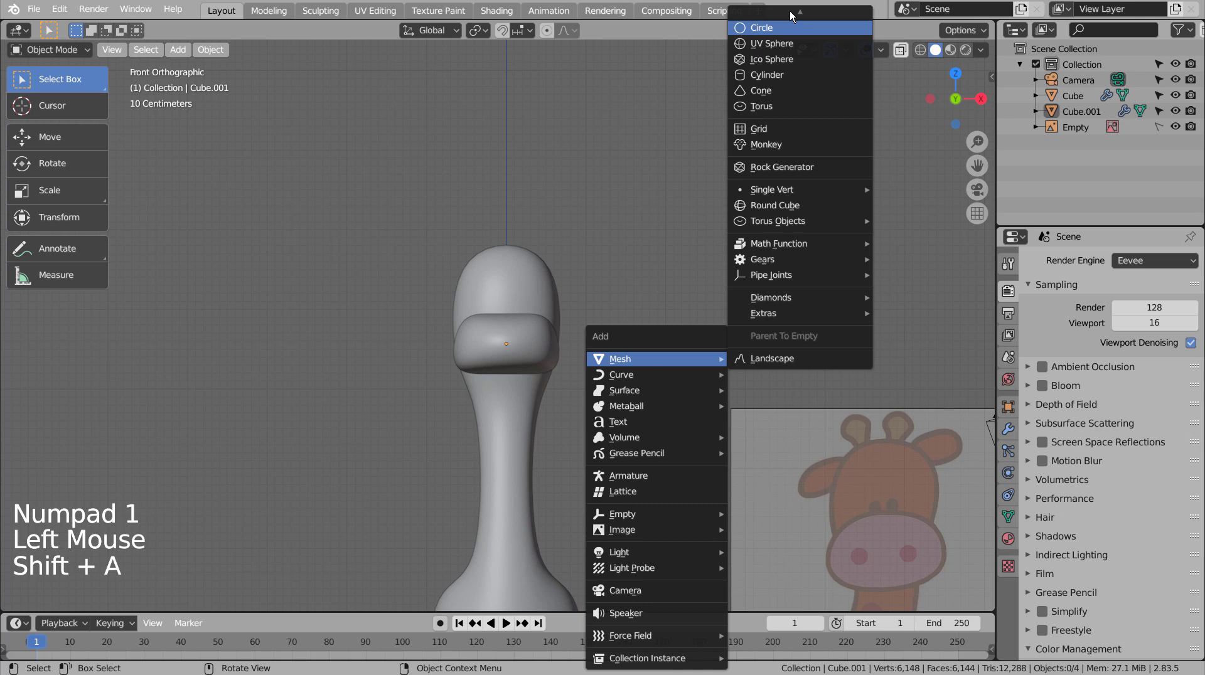
pyautogui.press('r')
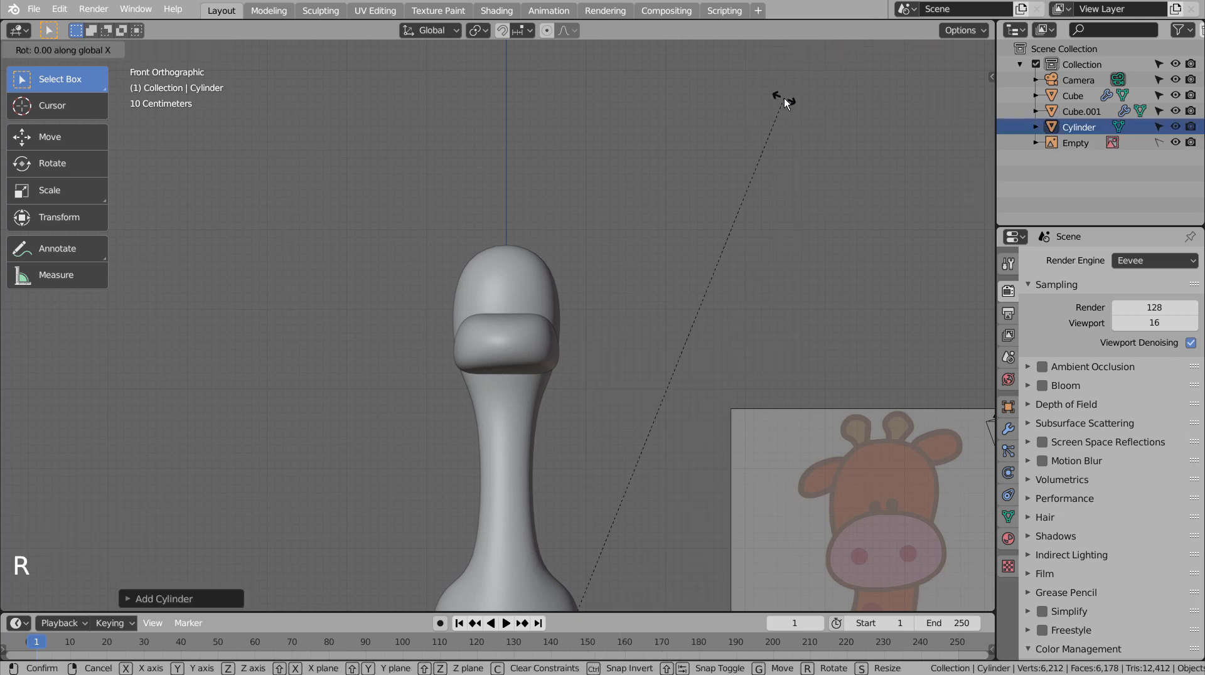
pyautogui.press('g')
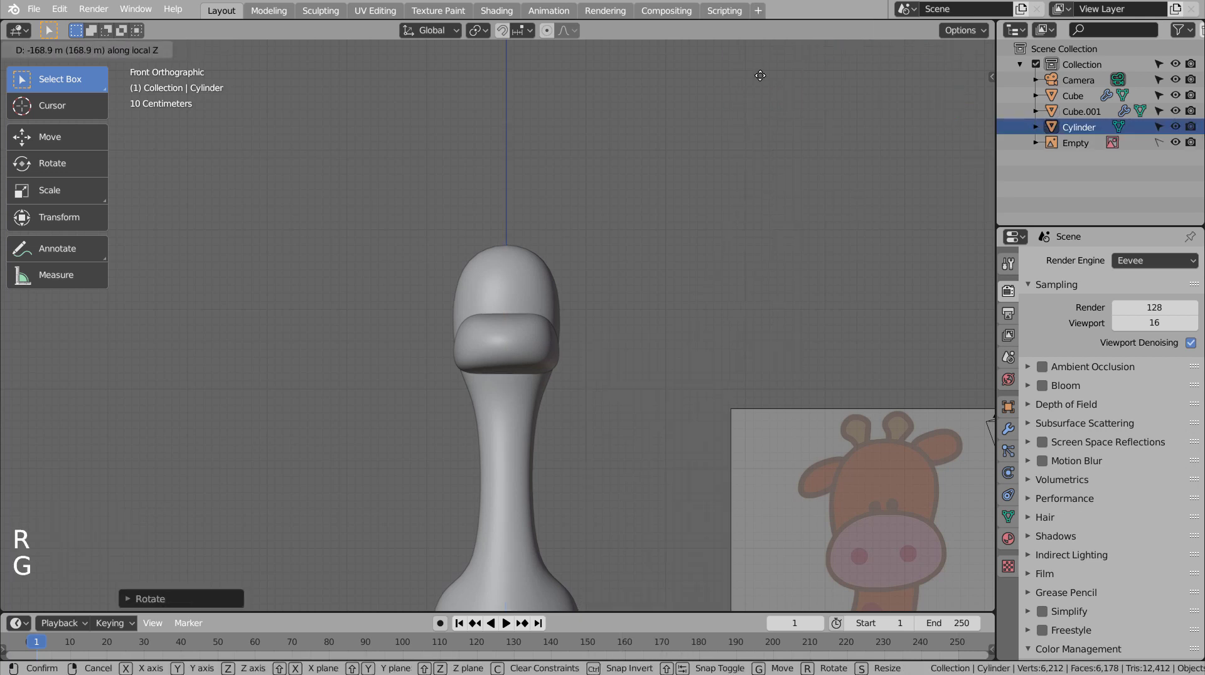
pyautogui.scroll(-3)
pyautogui.press('g')
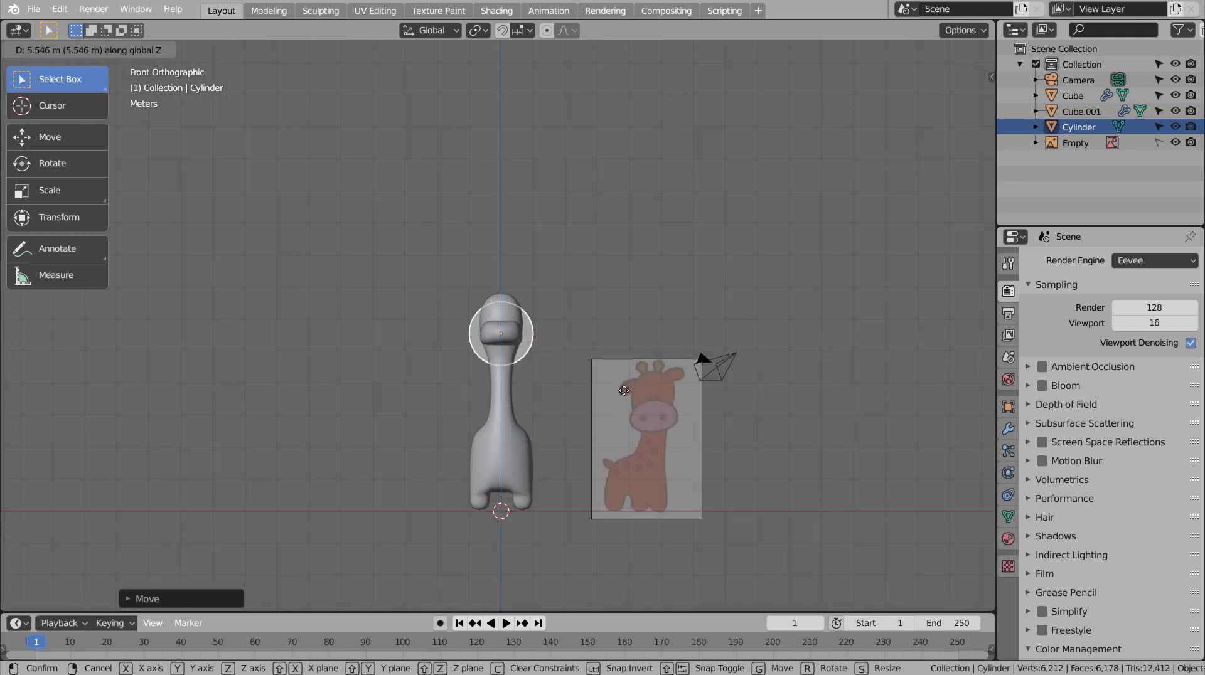
pyautogui.scroll(3)
pyautogui.scroll(3)
pyautogui.press('s')
pyautogui.press('g')
pyautogui.press('g')
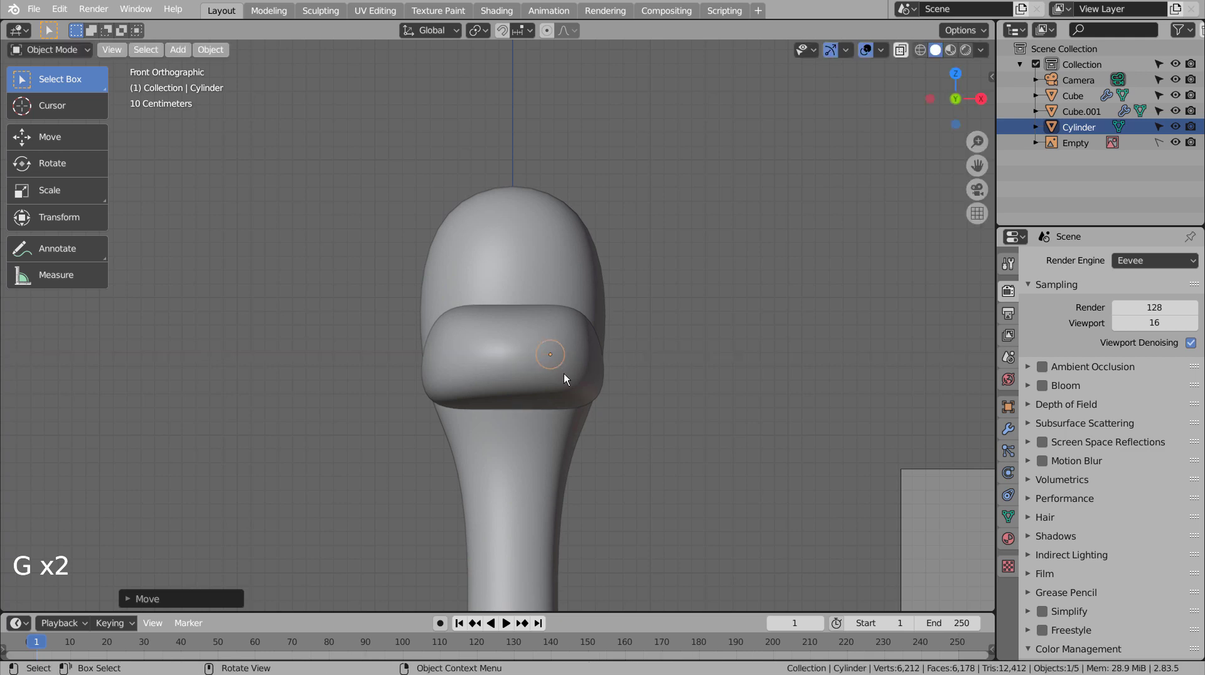
# Step: Adjust the nostril's depth along Y in wireframe, undoing misplaced moves
pyautogui.middleClick(778, 425)
pyautogui.press('g')
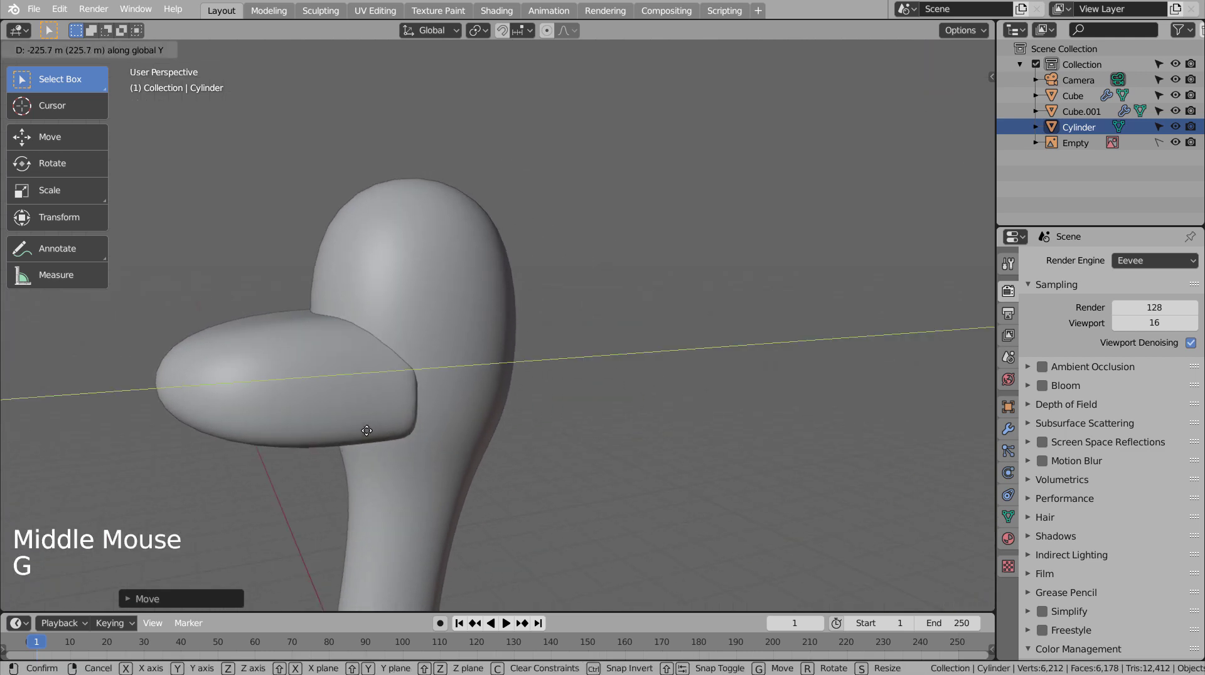
pyautogui.press('ctrl+z')
pyautogui.scroll(-3)
pyautogui.scroll(-3)
pyautogui.scroll(-3)
pyautogui.scroll(3)
pyautogui.press('shift+z')
pyautogui.press('ctrl+z')
pyautogui.press('ctrl+z')
pyautogui.press('ctrl+z')
pyautogui.scroll(-3)
pyautogui.scroll(-3)
pyautogui.scroll(3)
pyautogui.scroll(3)
pyautogui.middleClick(564, 450)
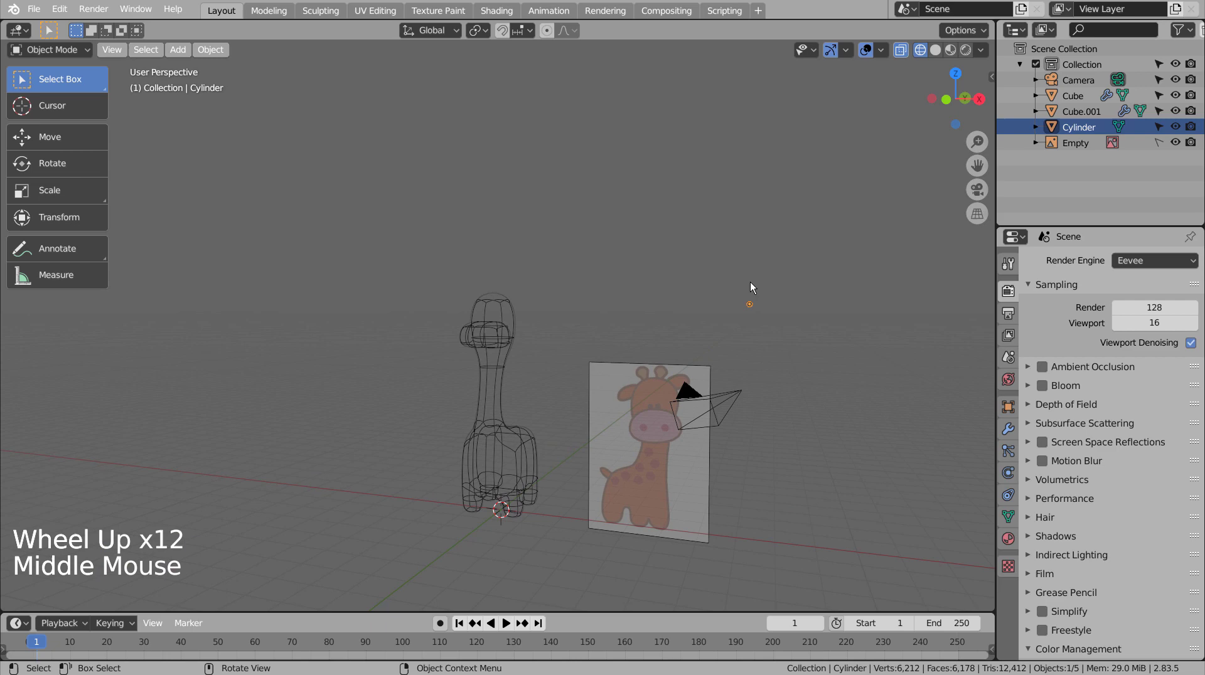
pyautogui.middleClick(819, 402)
pyautogui.press('g')
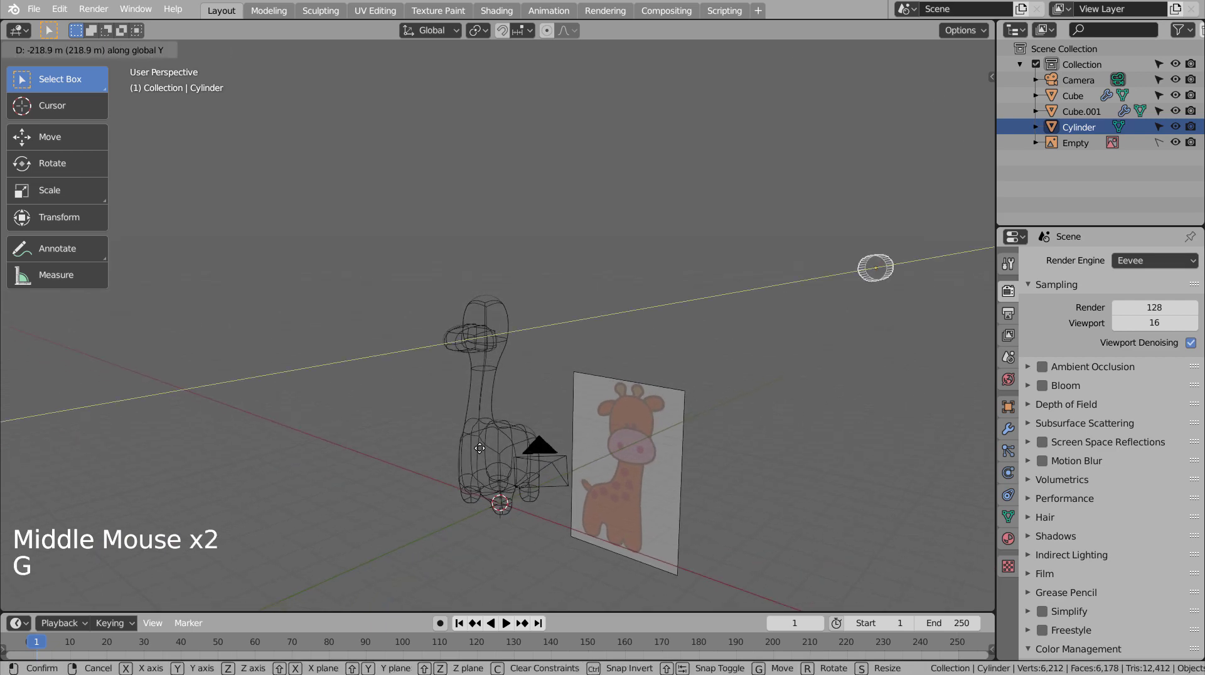
pyautogui.press('KP_3')
pyautogui.scroll(3)
# Step: Shrink and stretch the cylinder lengthwise, then sink it sideways into one side of the snout
pyautogui.press('s')
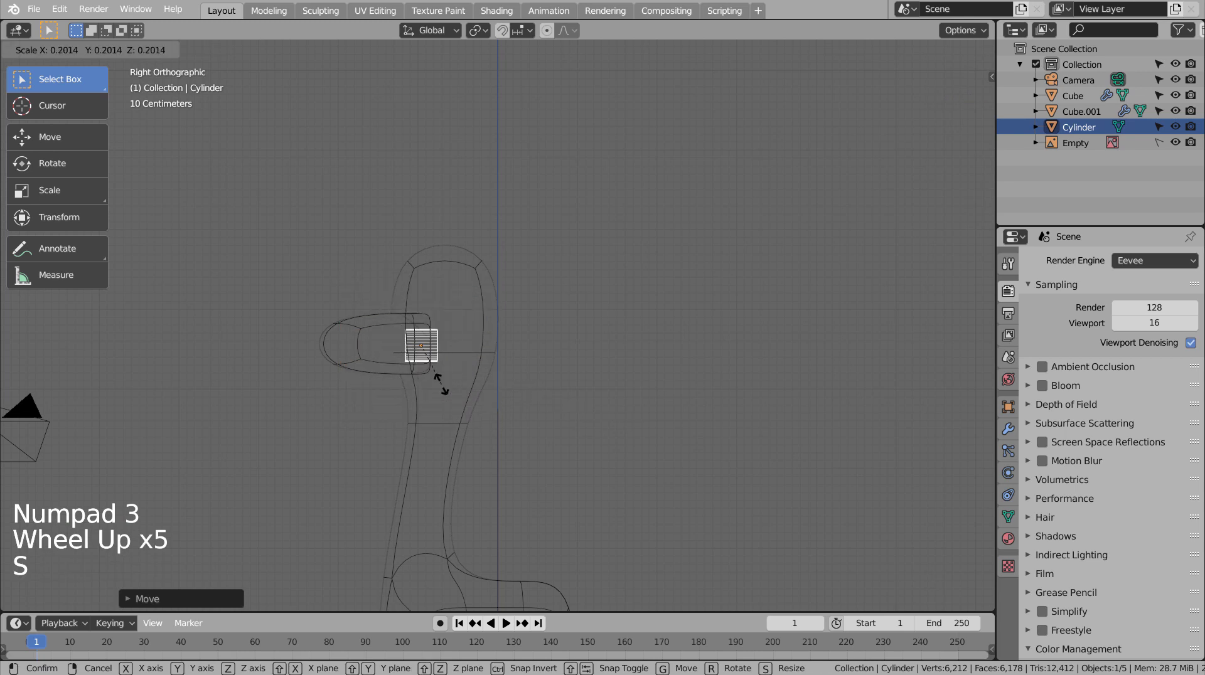
pyautogui.press('g')
pyautogui.press('s')
pyautogui.press('s')
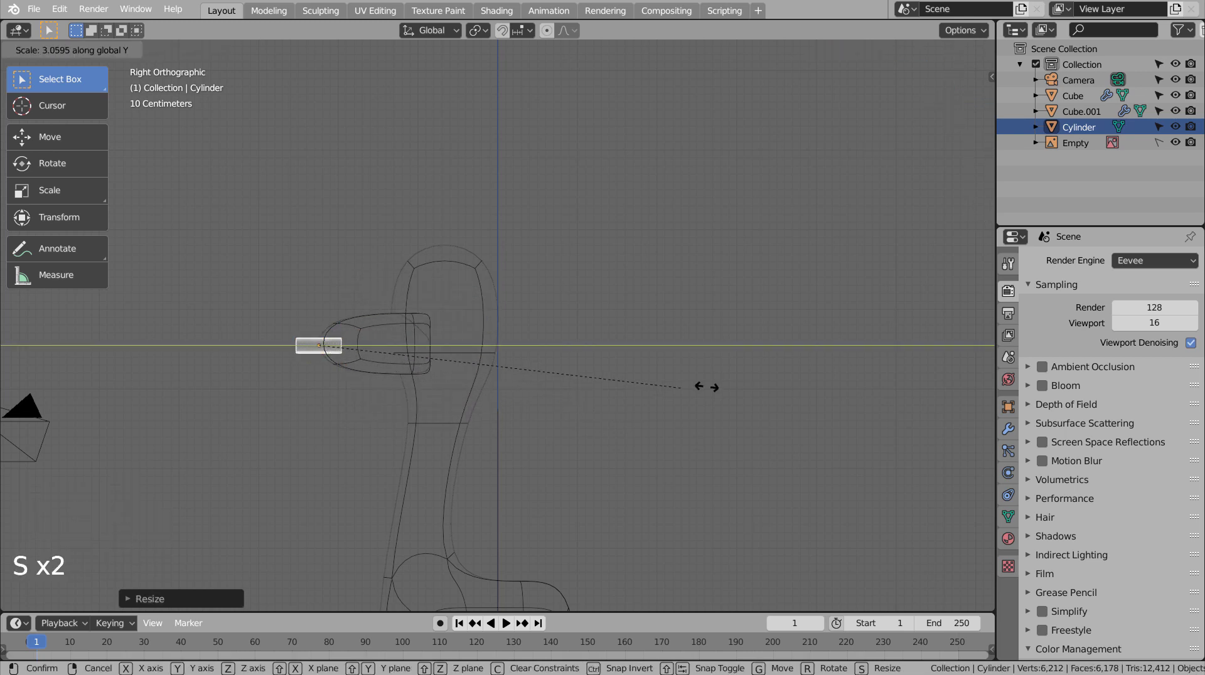
pyautogui.press('KP_1')
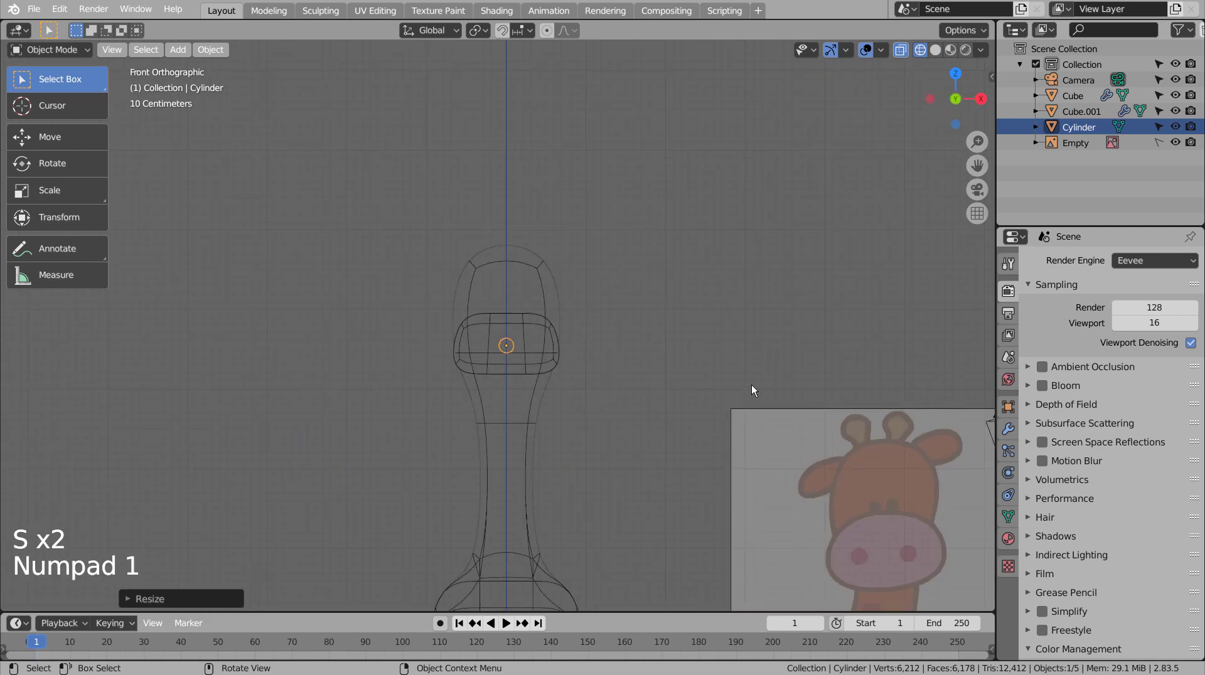
pyautogui.press('g')
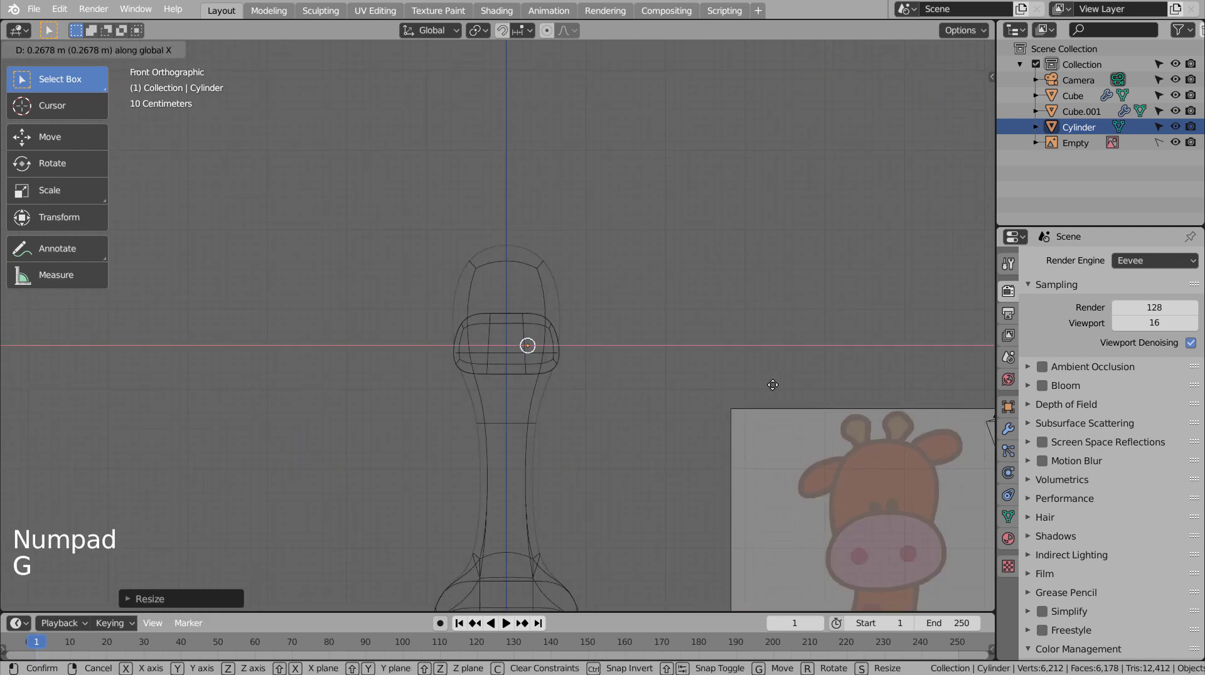
pyautogui.middleClick(764, 404)
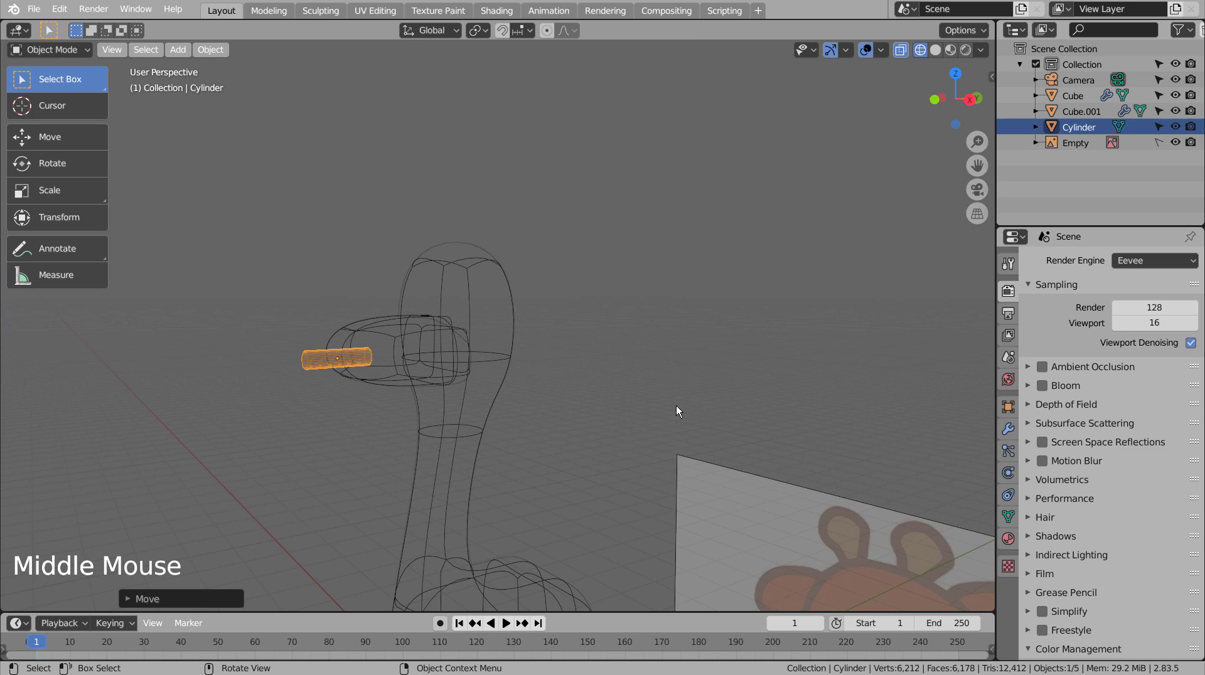
pyautogui.press('KP_3')
pyautogui.press('shift+z')
pyautogui.press('g')
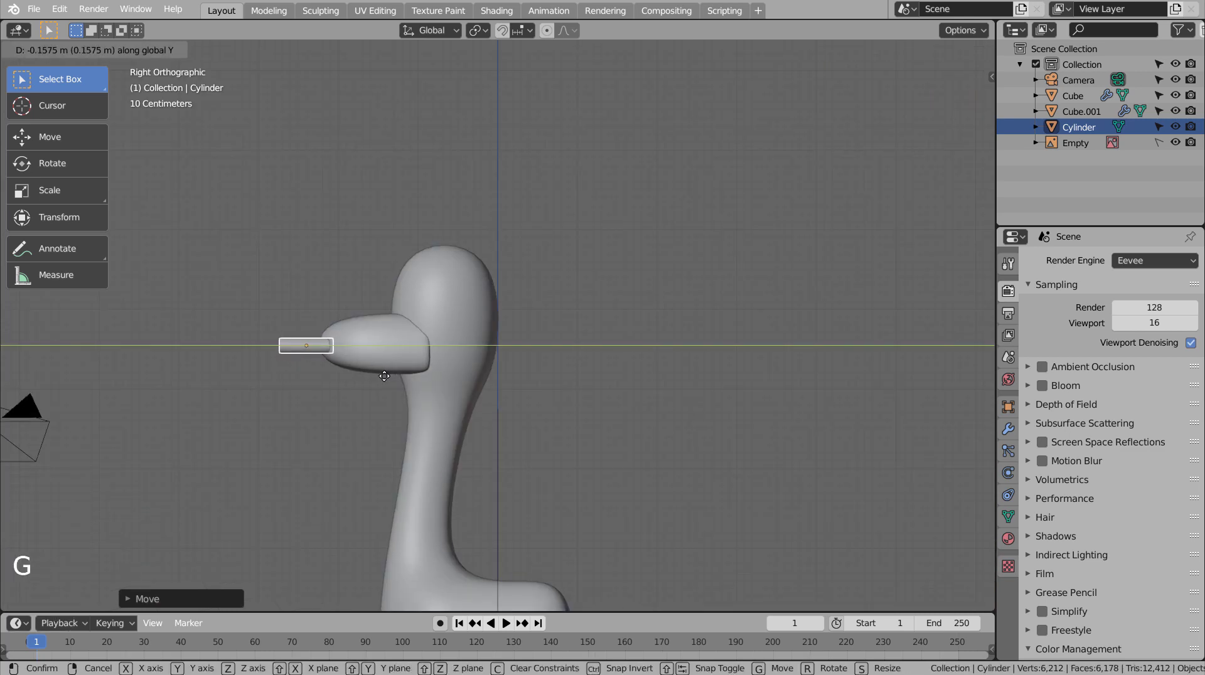
pyautogui.press('KP_1')
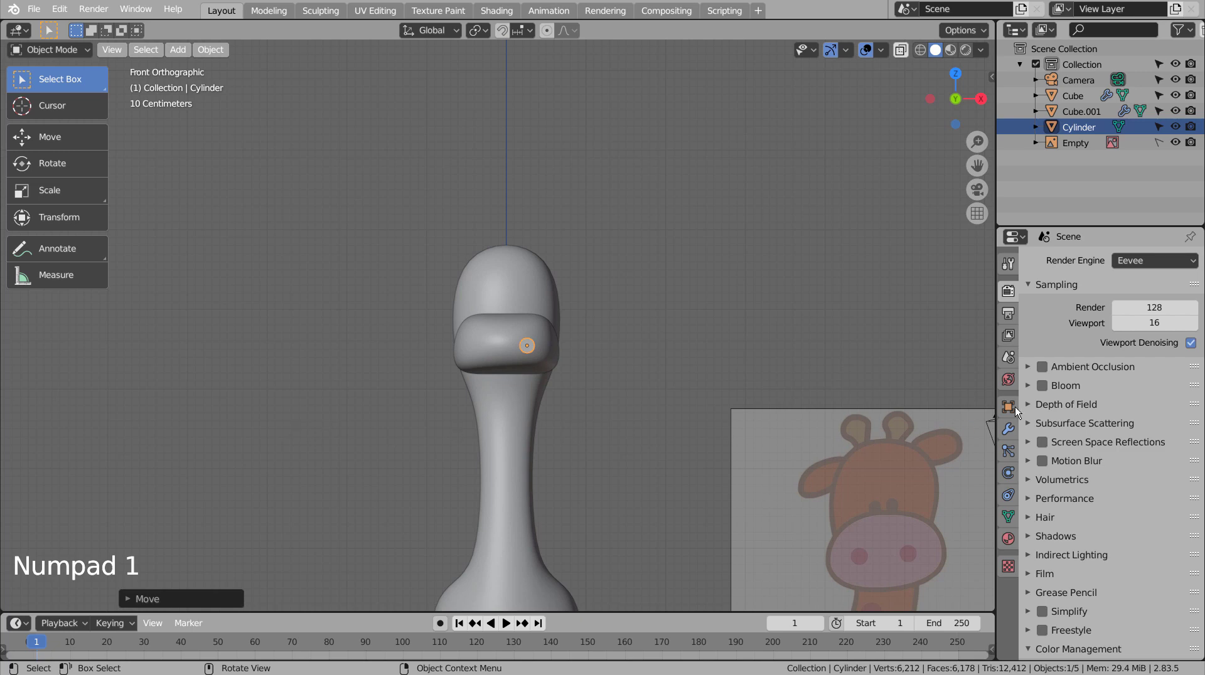
# Step: Mirror the nostril across the Cube.001 muzzle so both sides have one
pyautogui.click(1010, 422)
pyautogui.click(1110, 261)
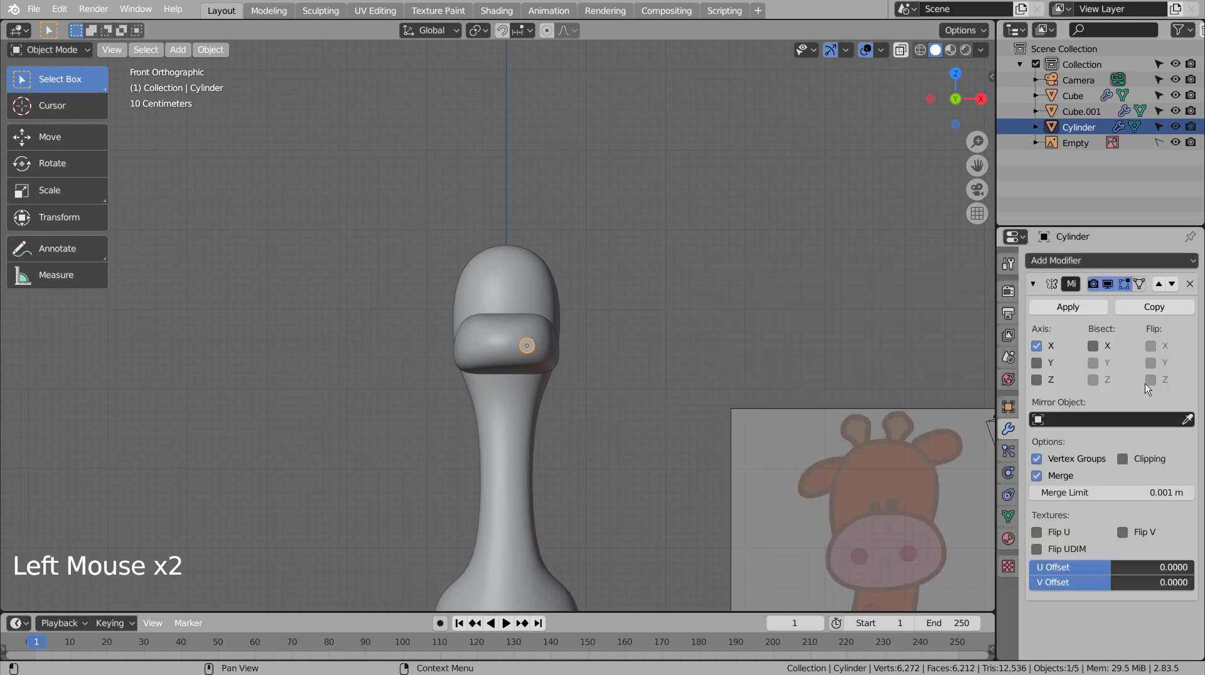
pyautogui.click(1194, 422)
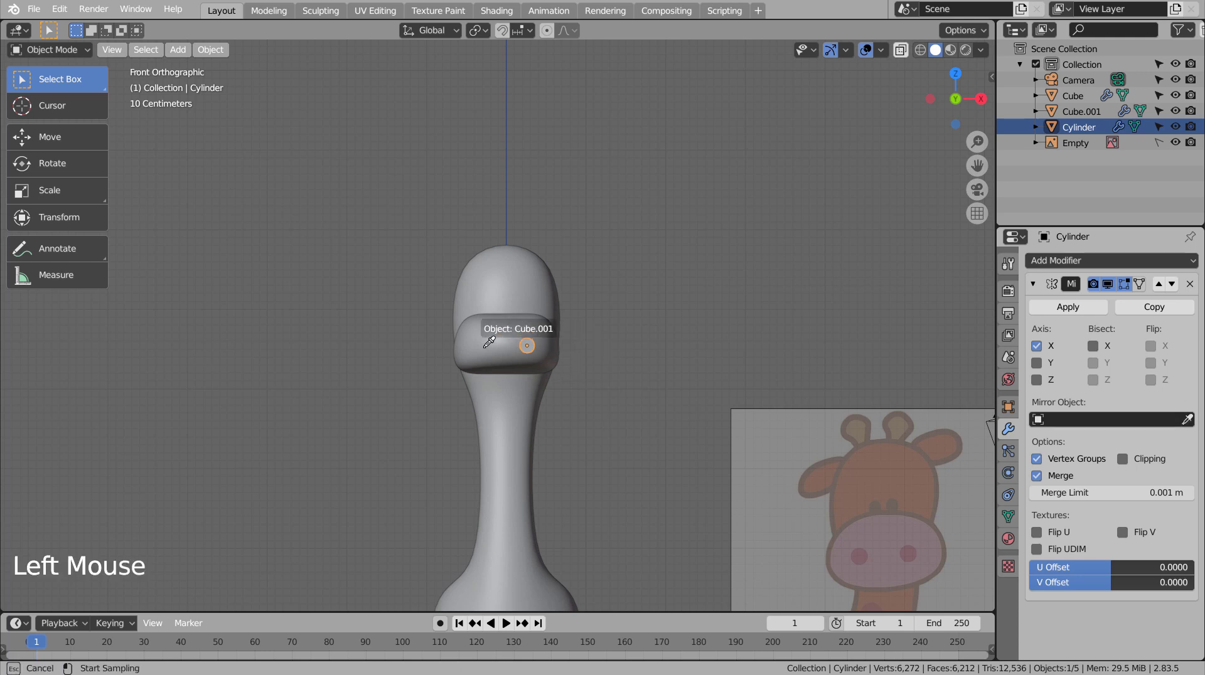
pyautogui.click(652, 345)
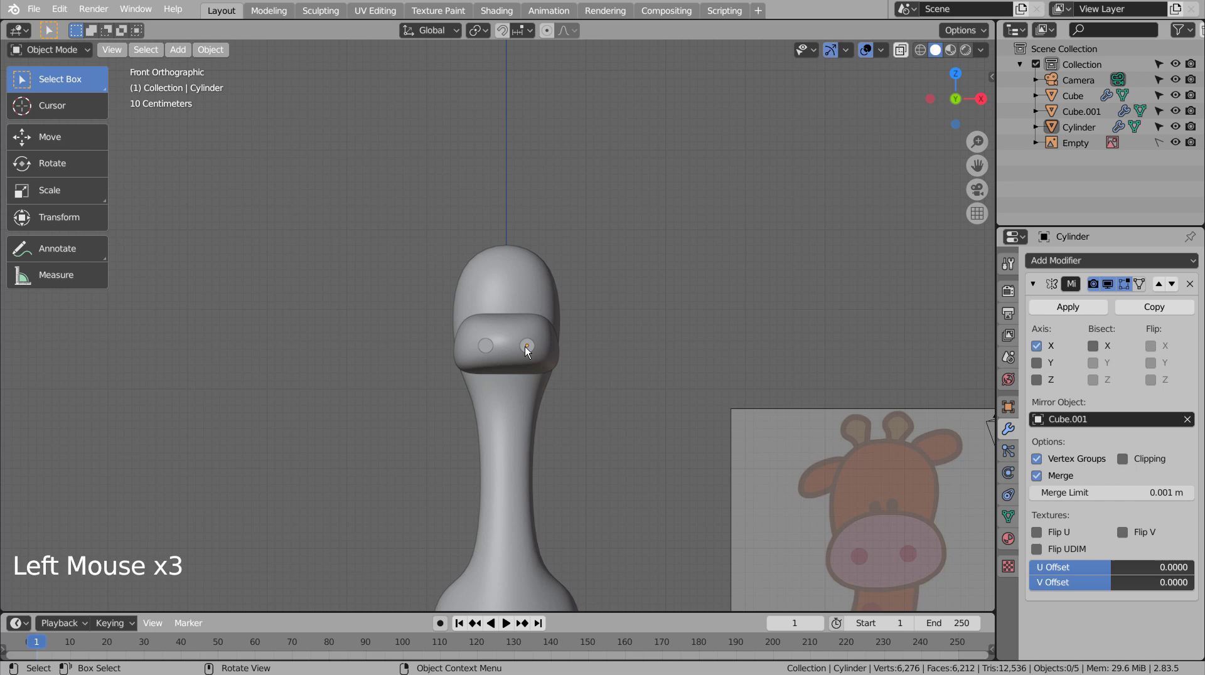
pyautogui.click(618, 350)
# Step: Duplicate the mirrored nostril and move the copy up onto the head as a pair of eyes
pyautogui.press('shift+d')
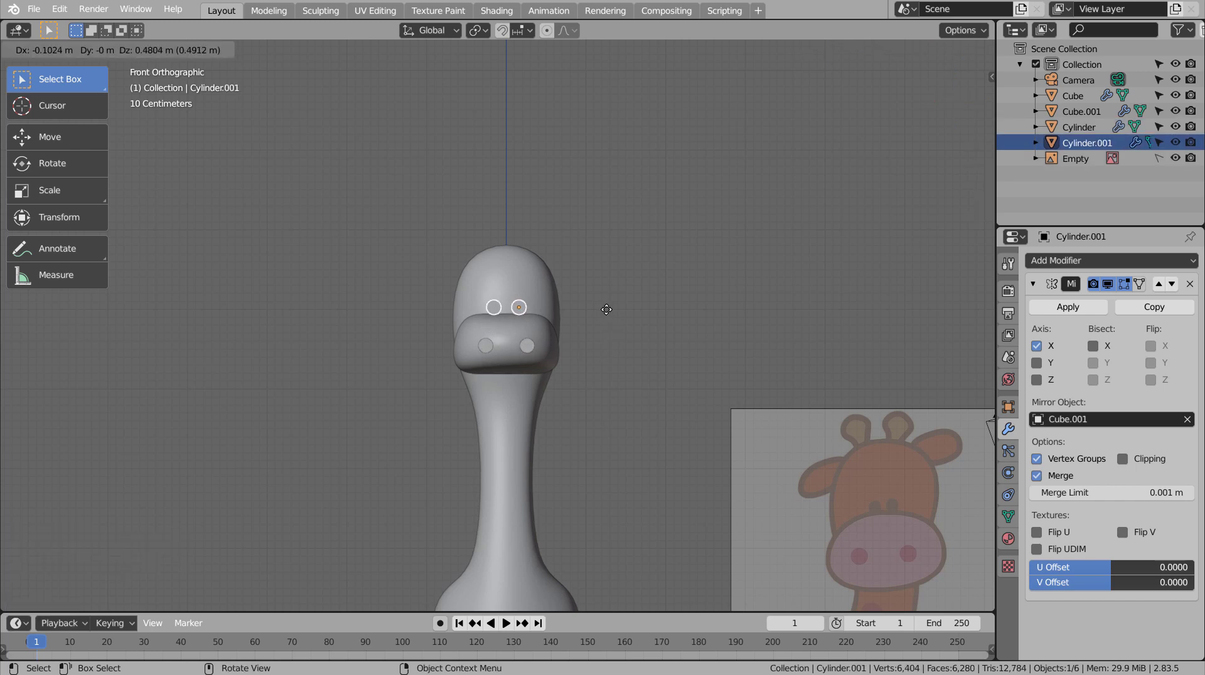
pyautogui.press('KP_3')
pyautogui.scroll(3)
pyautogui.press('s')
pyautogui.press('g')
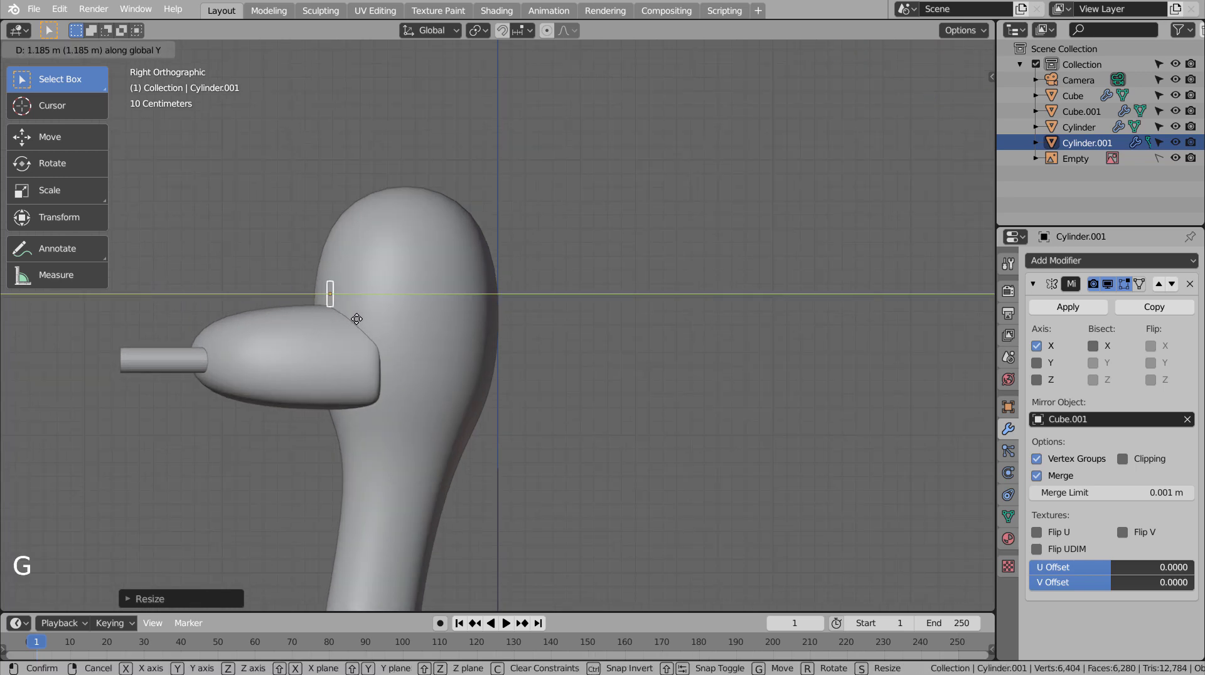
pyautogui.press('KP_7')
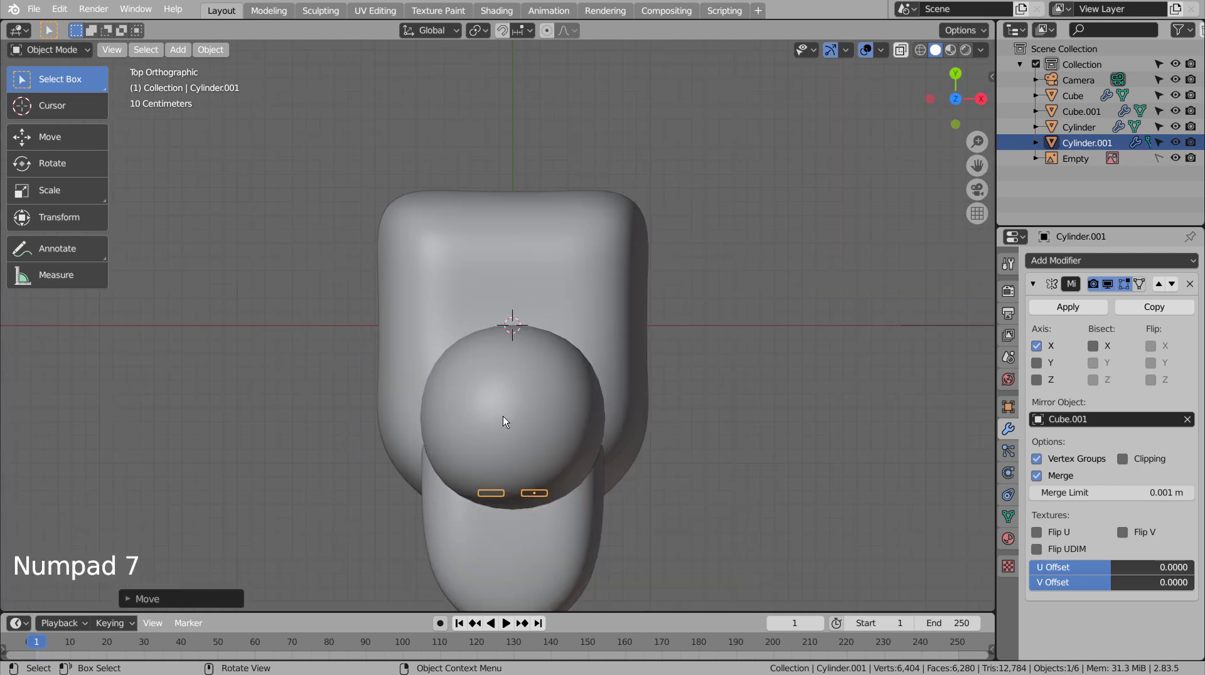
pyautogui.press('shift+z')
pyautogui.middleClick(689, 518)
pyautogui.middleClick(686, 426)
# Step: Fine-tune the eyes' position along Y while checking from several angles
pyautogui.press('shift+z')
pyautogui.scroll(3)
pyautogui.middleClick(744, 400)
pyautogui.press('g')
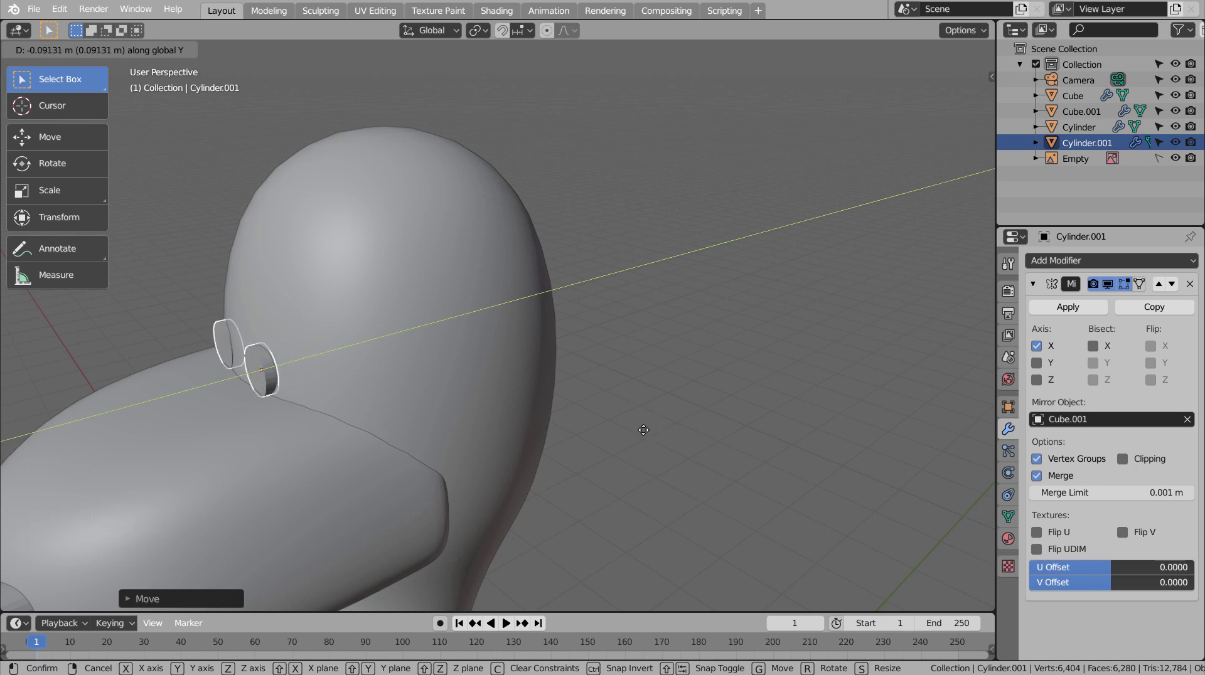
pyautogui.press('KP_3')
pyautogui.scroll(3)
pyautogui.middleClick(333, 367)
pyautogui.middleClick(587, 594)
# Step: Subdivide the eye cylinders, slide an edge loop and inset their front faces into rimmed eyes
pyautogui.press('g')
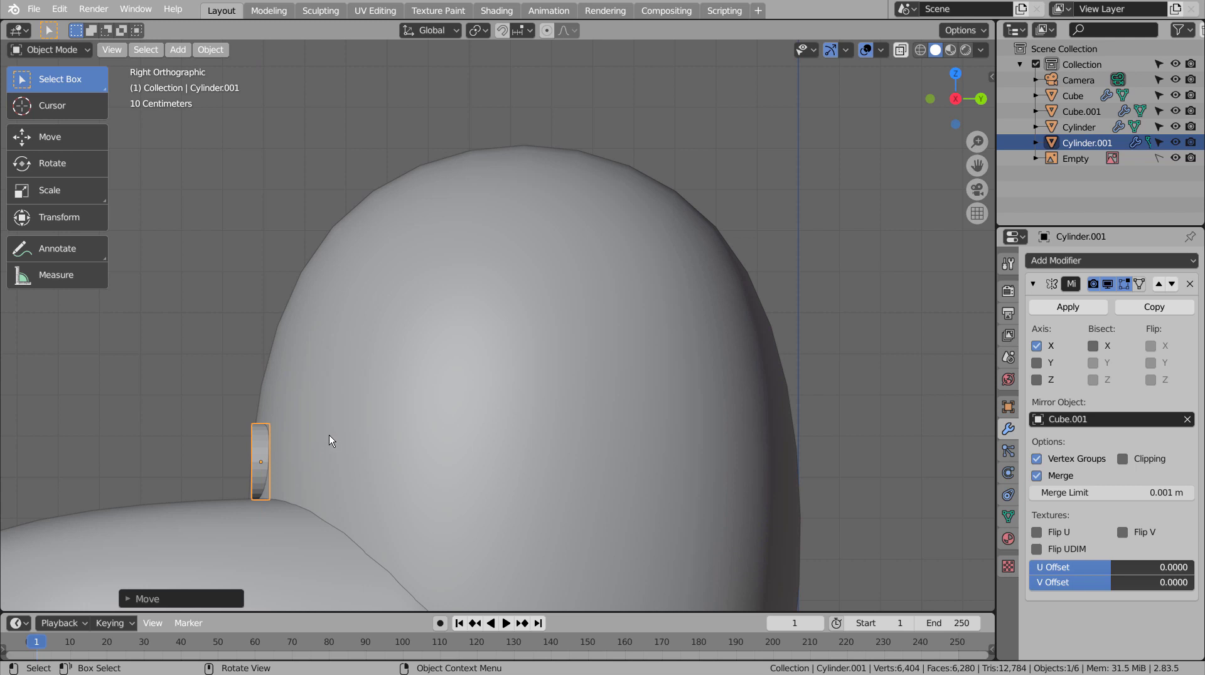
pyautogui.press('ctrl+3')
pyautogui.press('Tab')
pyautogui.press('ctrl+r')
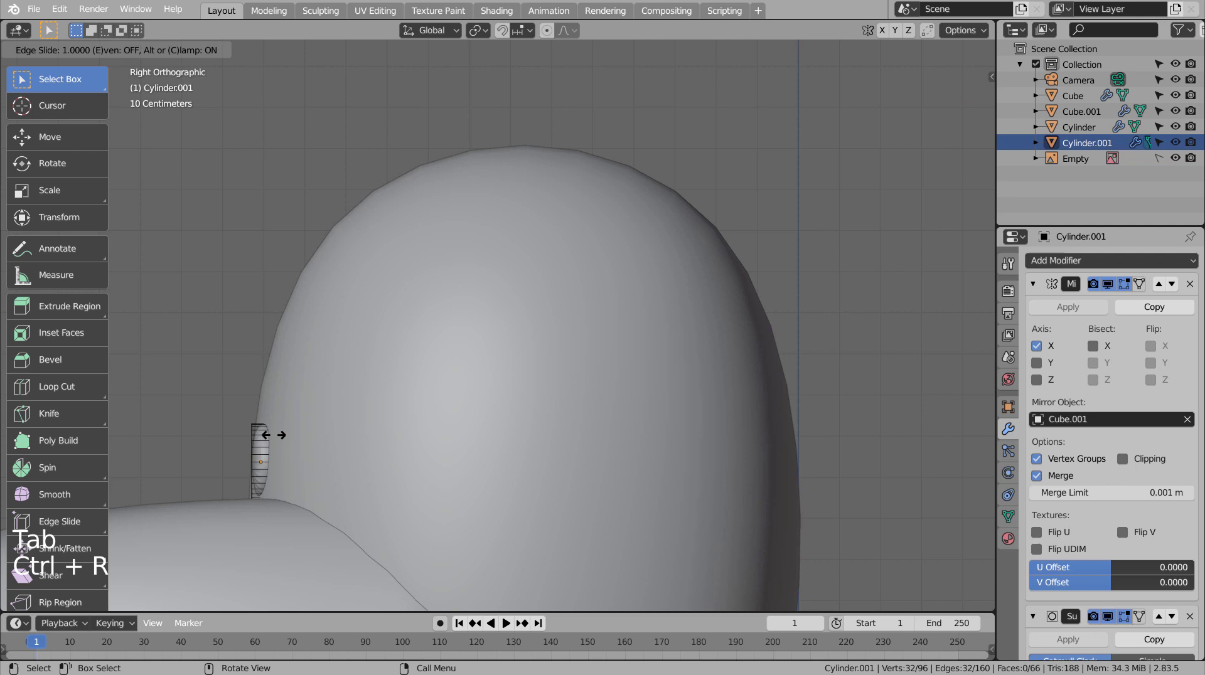
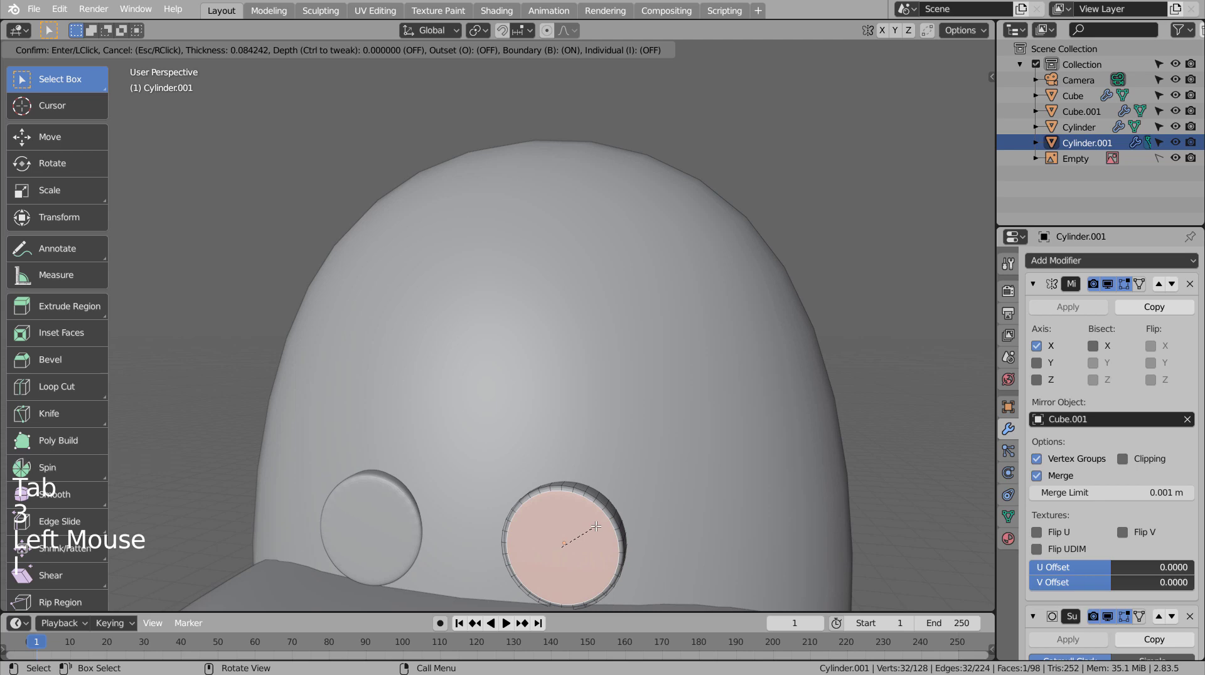
pyautogui.press('Tab')
pyautogui.click(656, 531)
pyautogui.click(911, 447)
# Step: Zoom out and view the whole giraffe from the front to check the head
pyautogui.middleClick(820, 504)
pyautogui.middleClick(855, 494)
pyautogui.scroll(-3)
pyautogui.scroll(-3)
pyautogui.click(804, 489)
pyautogui.scroll(-3)
pyautogui.middleClick(788, 489)
pyautogui.press('KP_1')
pyautogui.scroll(-3)
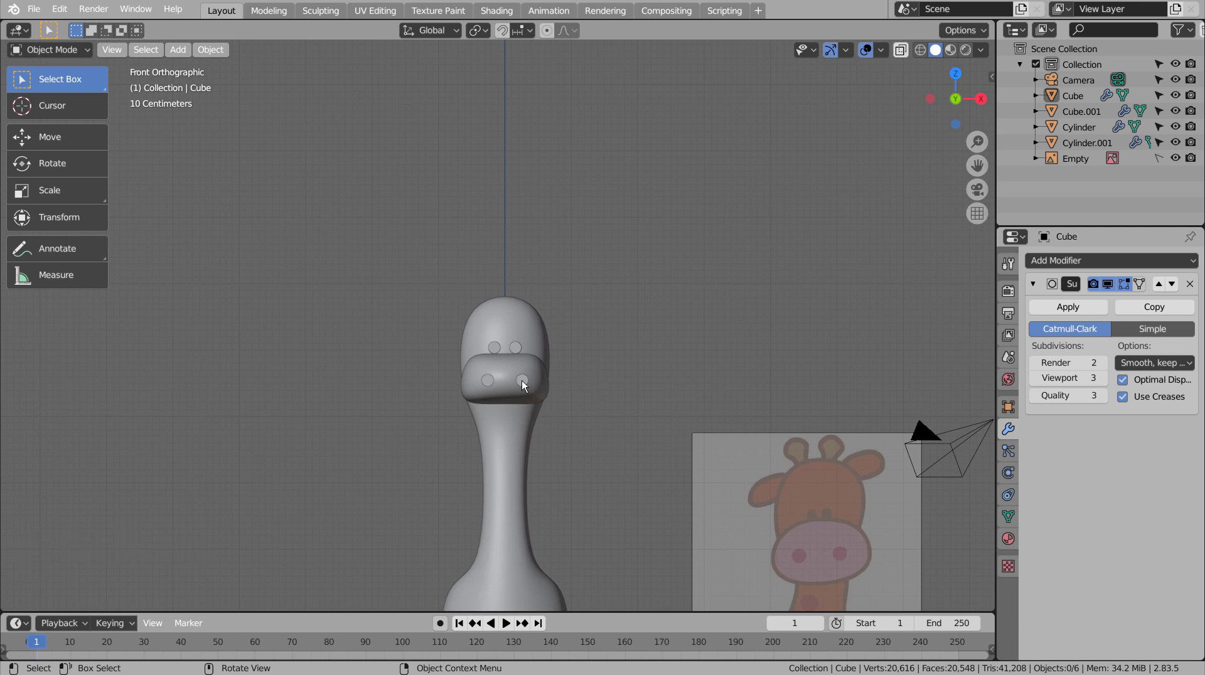
# Step: Apply the snout's subdivision and nostril boolean modifiers so the holes become real geometry
pyautogui.click(525, 373)
pyautogui.middleClick(659, 412)
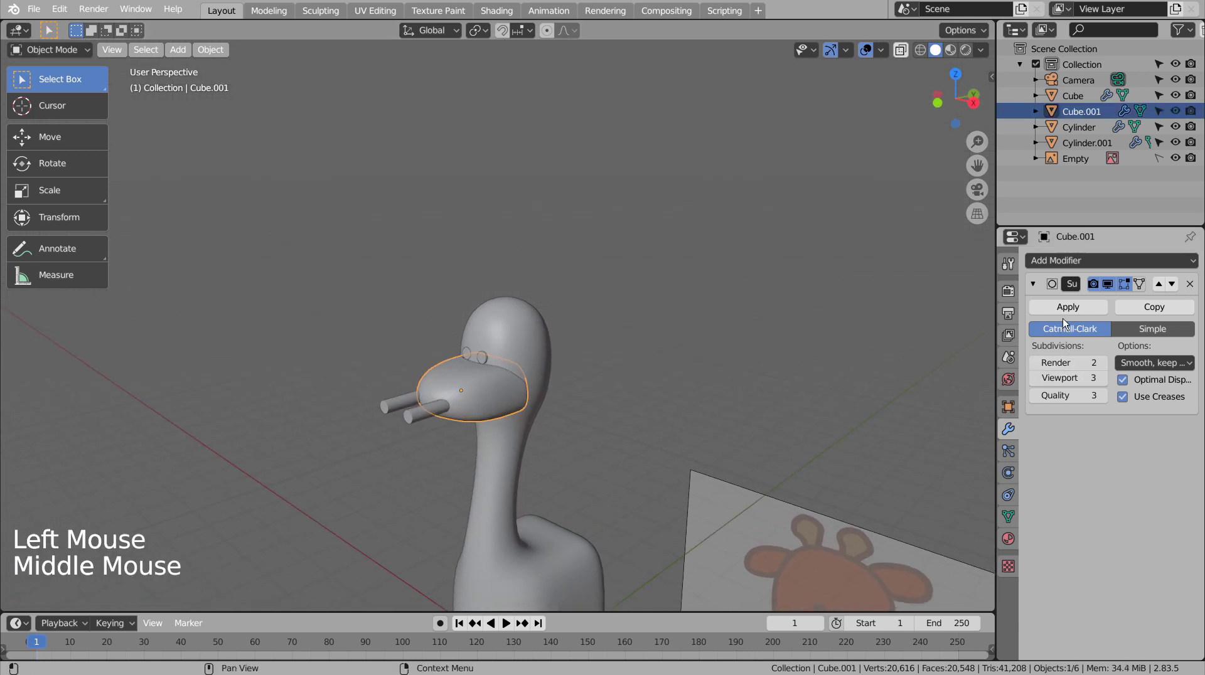
pyautogui.click(1066, 312)
pyautogui.click(1077, 261)
# Step: Delete the nostril cutter cylinder and view the head straight from the front
pyautogui.click(421, 409)
pyautogui.press('x')
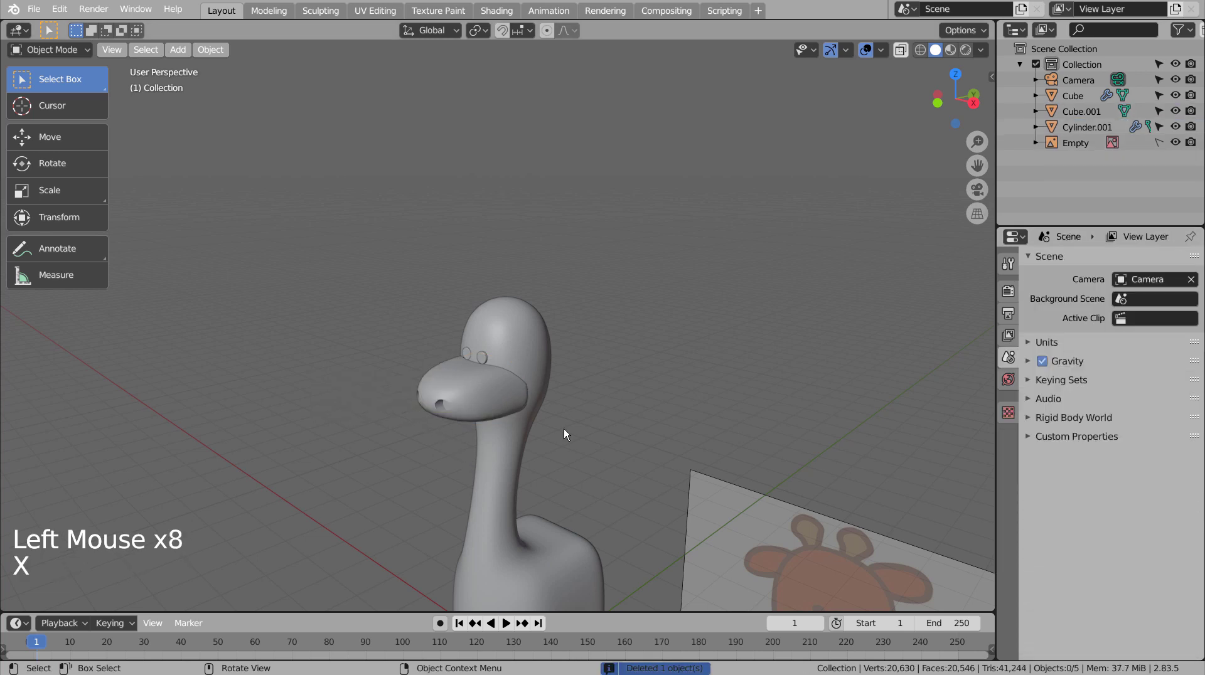
pyautogui.click(589, 425)
pyautogui.middleClick(612, 461)
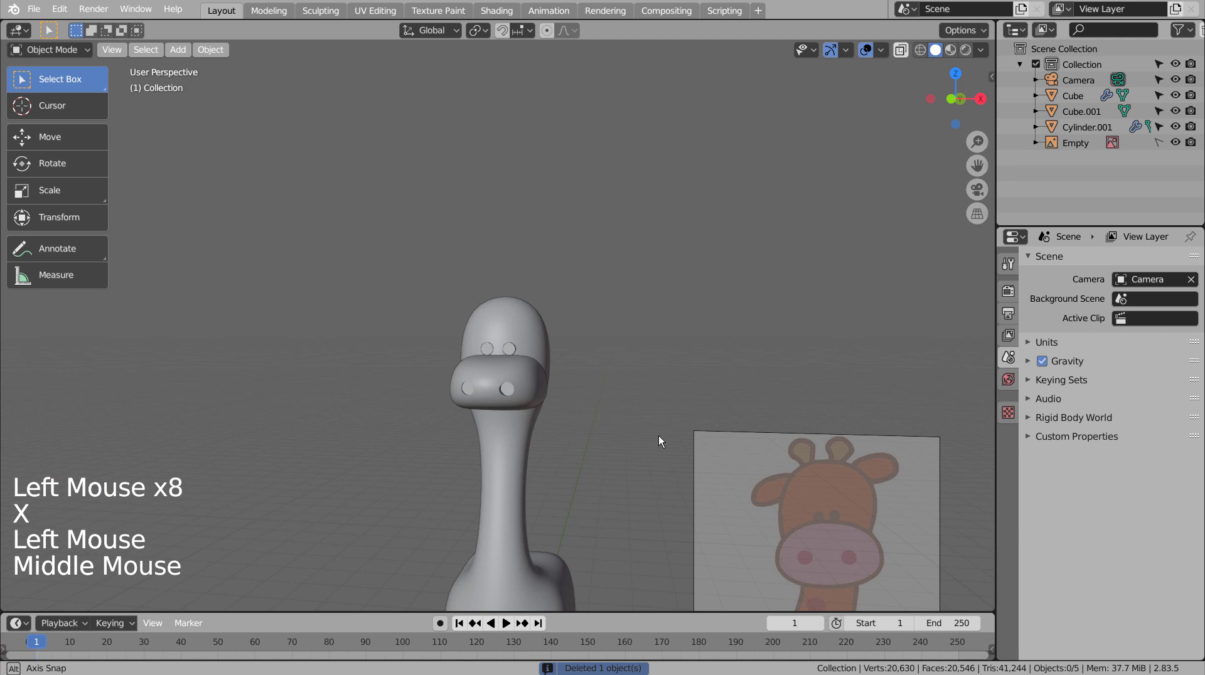
pyautogui.press('KP_1')
pyautogui.click(625, 427)
pyautogui.scroll(3)
pyautogui.scroll(-3)
pyautogui.scroll(-3)
# Step: Add a plane on top of the head, move, scale and tilt it to the horn's angle
pyautogui.press('shift+a')
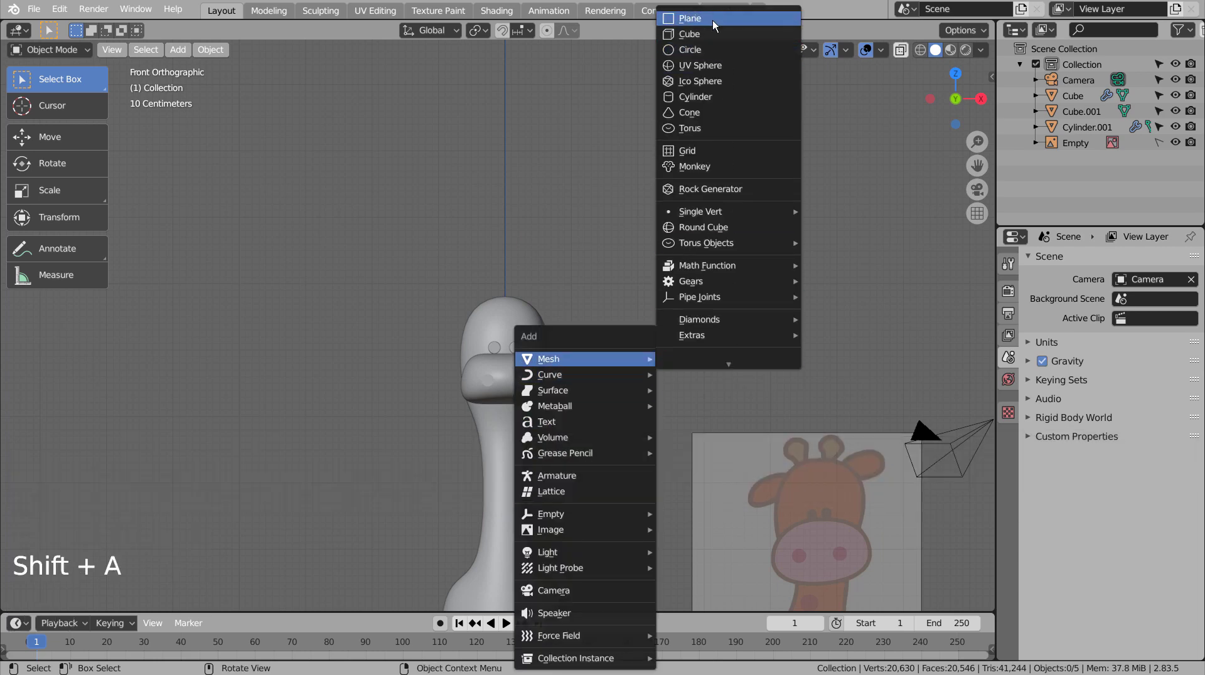
pyautogui.scroll(-3)
pyautogui.press('g')
pyautogui.scroll(3)
pyautogui.press('s')
pyautogui.press('g')
pyautogui.scroll(-3)
pyautogui.scroll(3)
pyautogui.press('r')
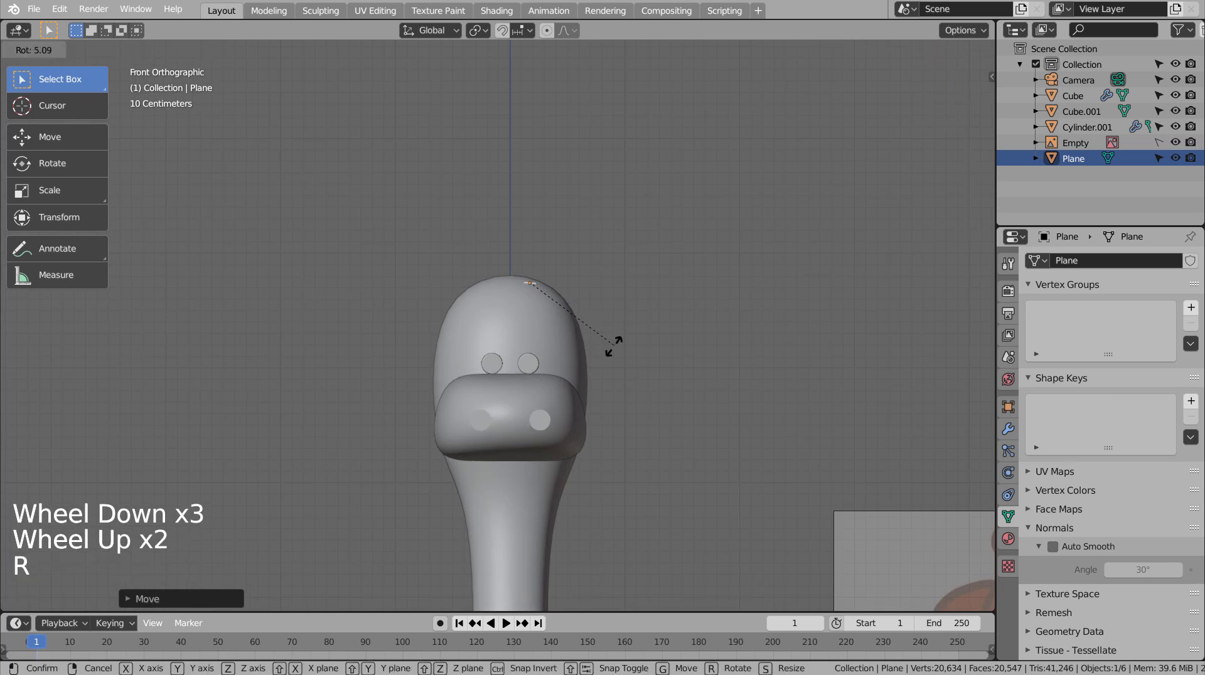
# Step: Extrude and scale the plane into a knobbed horn and give it level-3 subdivision
pyautogui.press('Tab')
pyautogui.press('e')
pyautogui.scroll(-3)
pyautogui.press('s')
pyautogui.press('e')
pyautogui.press('s')
pyautogui.press('Tab')
pyautogui.press('ctrl+3')
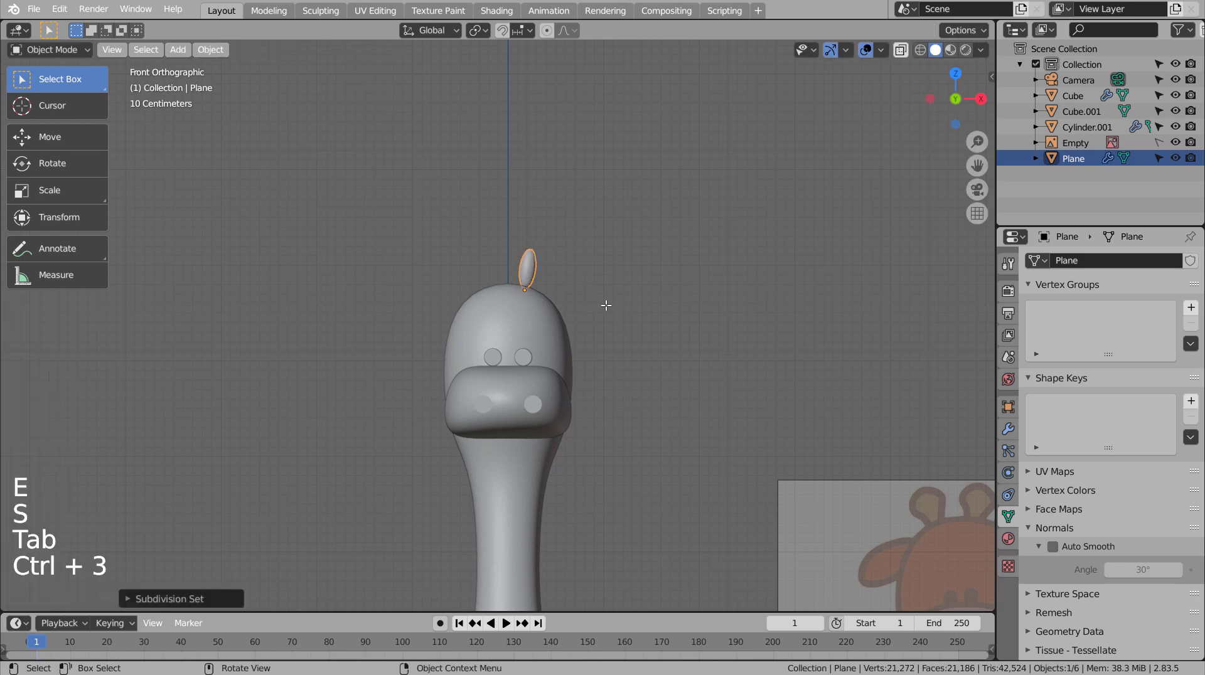
# Step: Refine the horn with an extra edge loop, checking through X-ray and wireframe views
pyautogui.press('Tab')
pyautogui.scroll(3)
pyautogui.press('shift+z')
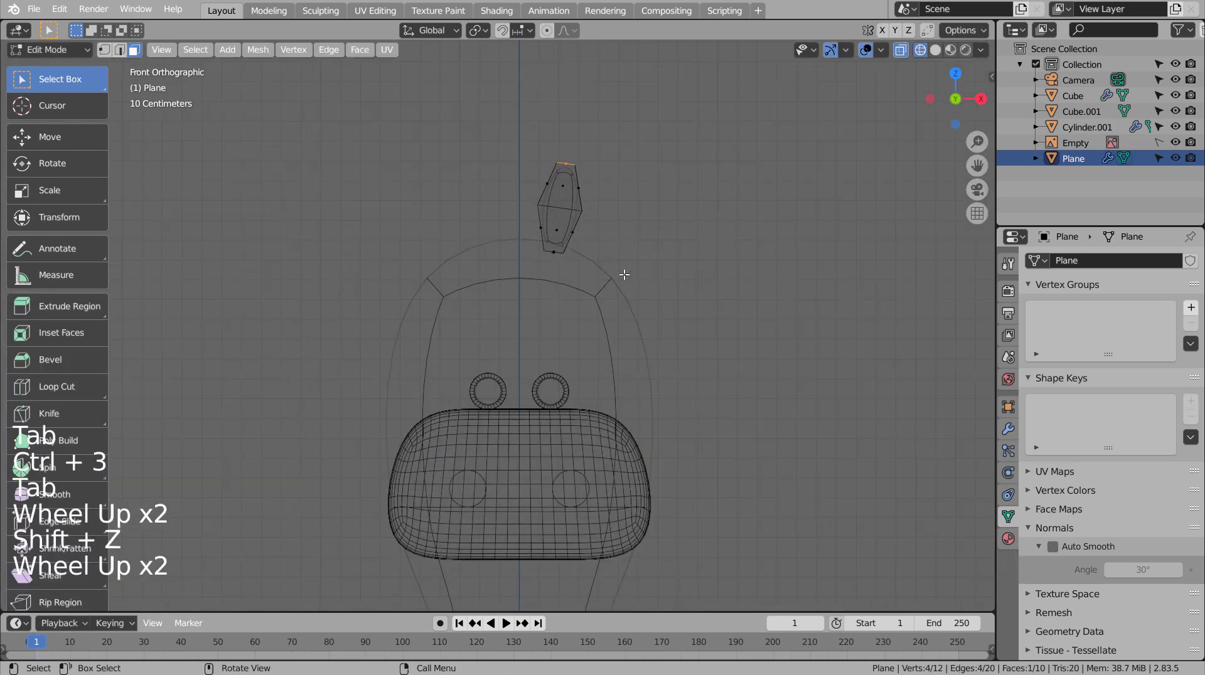
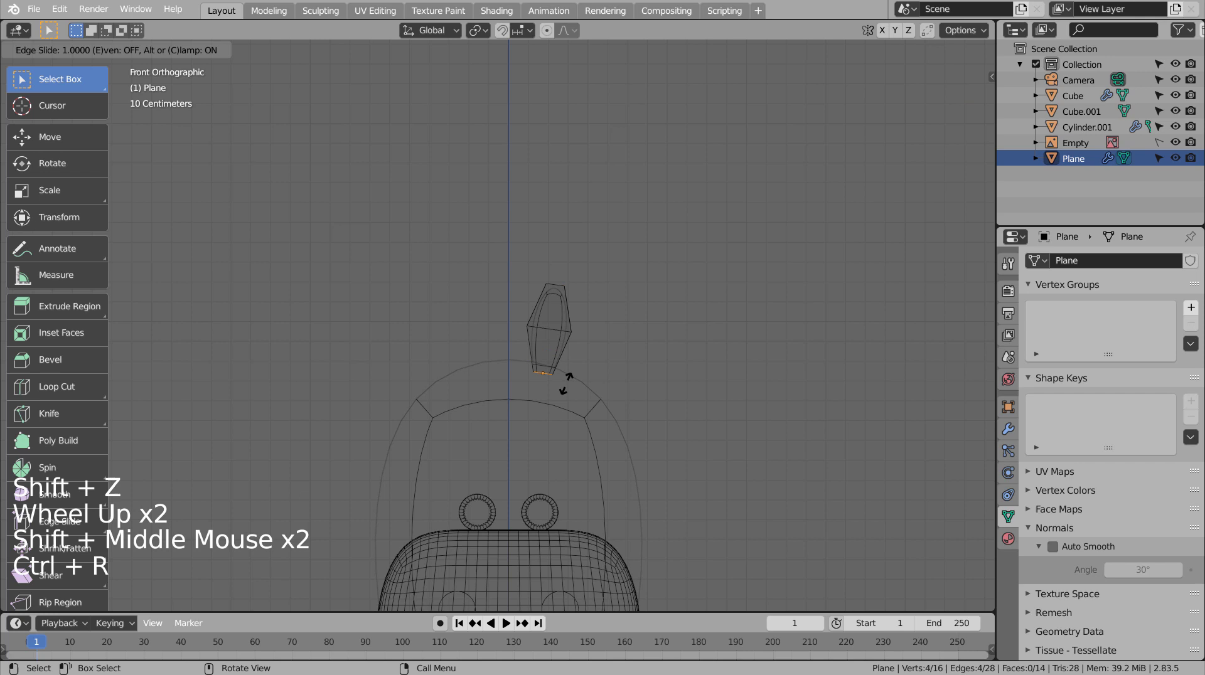
pyautogui.press('Tab')
pyautogui.press('shift+z')
pyautogui.scroll(-3)
pyautogui.scroll(-3)
pyautogui.press('shift+z')
pyautogui.scroll(3)
pyautogui.press('Tab')
pyautogui.press('ctrl+r')
pyautogui.press('s')
pyautogui.press('Tab')
pyautogui.press('Tab')
pyautogui.press('shift+z')
pyautogui.press('Tab')
# Step: Shade the horn smooth
pyautogui.rightClick(571, 315)
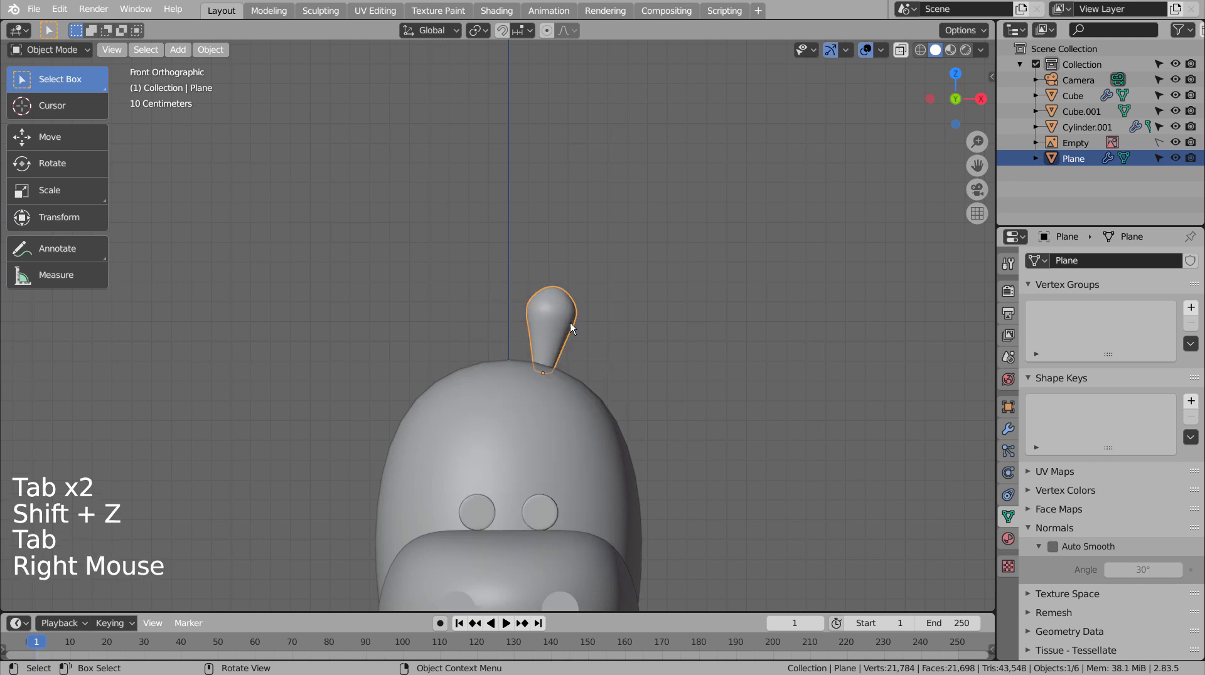
pyautogui.click(1013, 423)
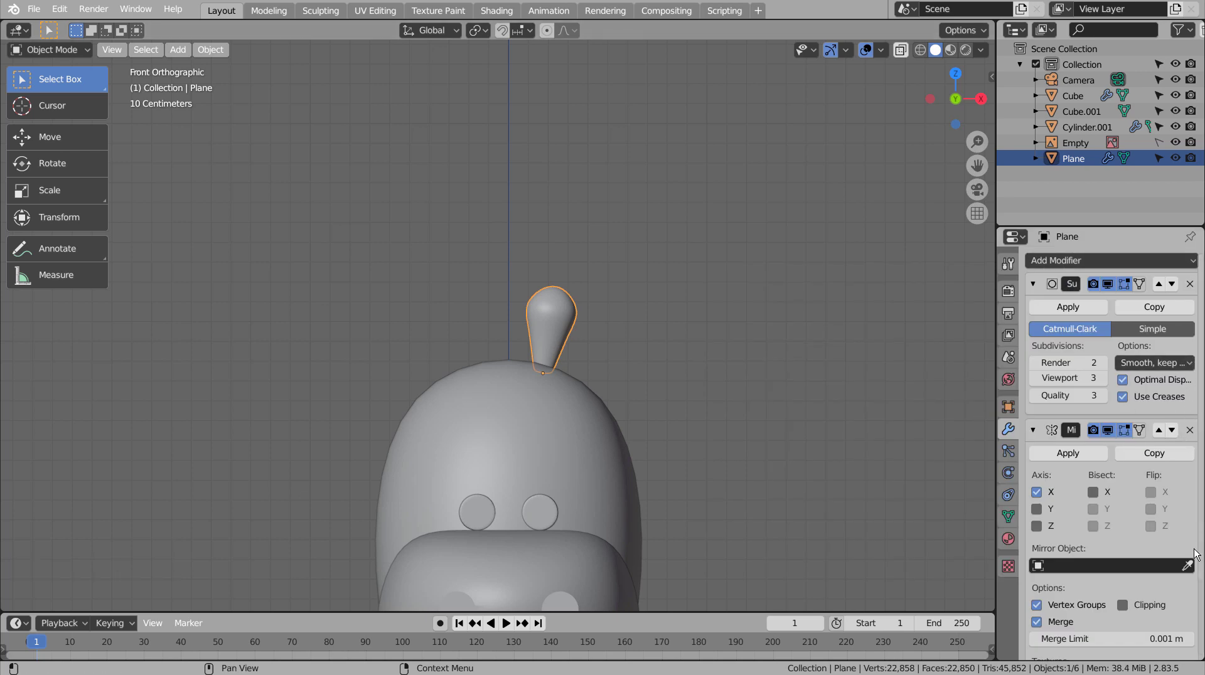
# Step: Mirror the horn across the head using the head Cube as the mirror object
pyautogui.click(1192, 567)
pyautogui.click(747, 468)
pyautogui.scroll(-3)
pyautogui.click(546, 408)
pyautogui.scroll(-3)
pyautogui.scroll(3)
pyautogui.click(590, 355)
pyautogui.scroll(3)
# Step: Reshape the horn tips with a new edge loop, dissolved edges and scaling, then return to object mode
pyautogui.press('Tab')
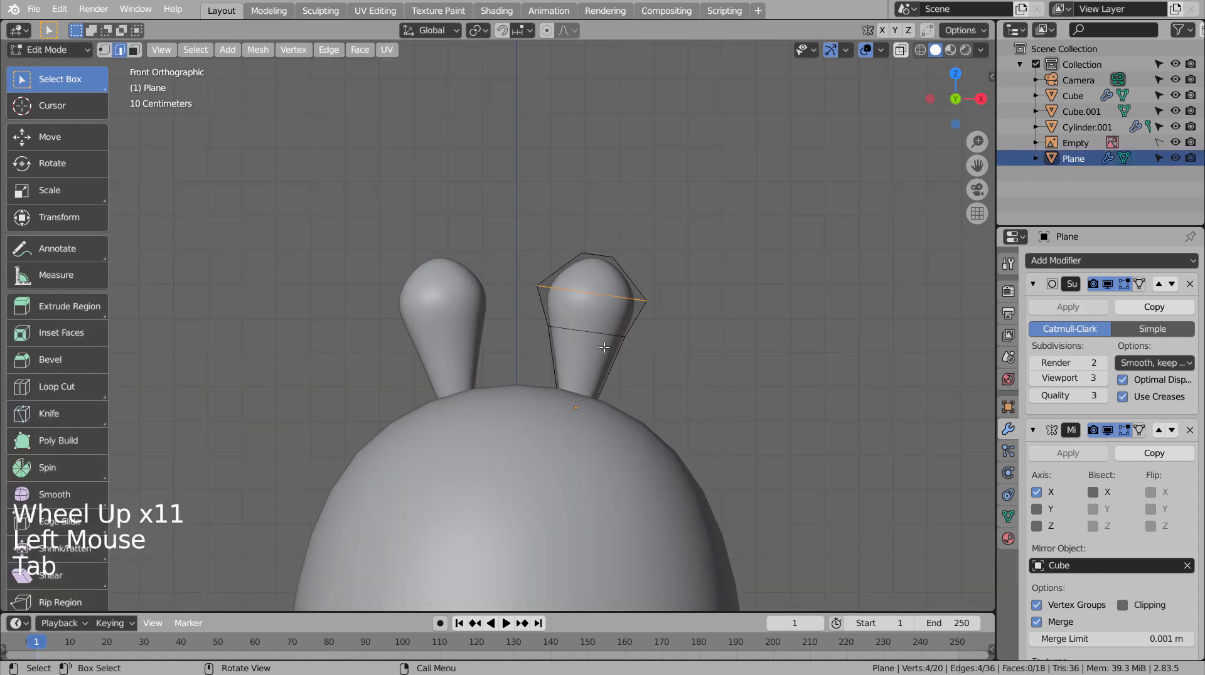
pyautogui.press('ctrl+r')
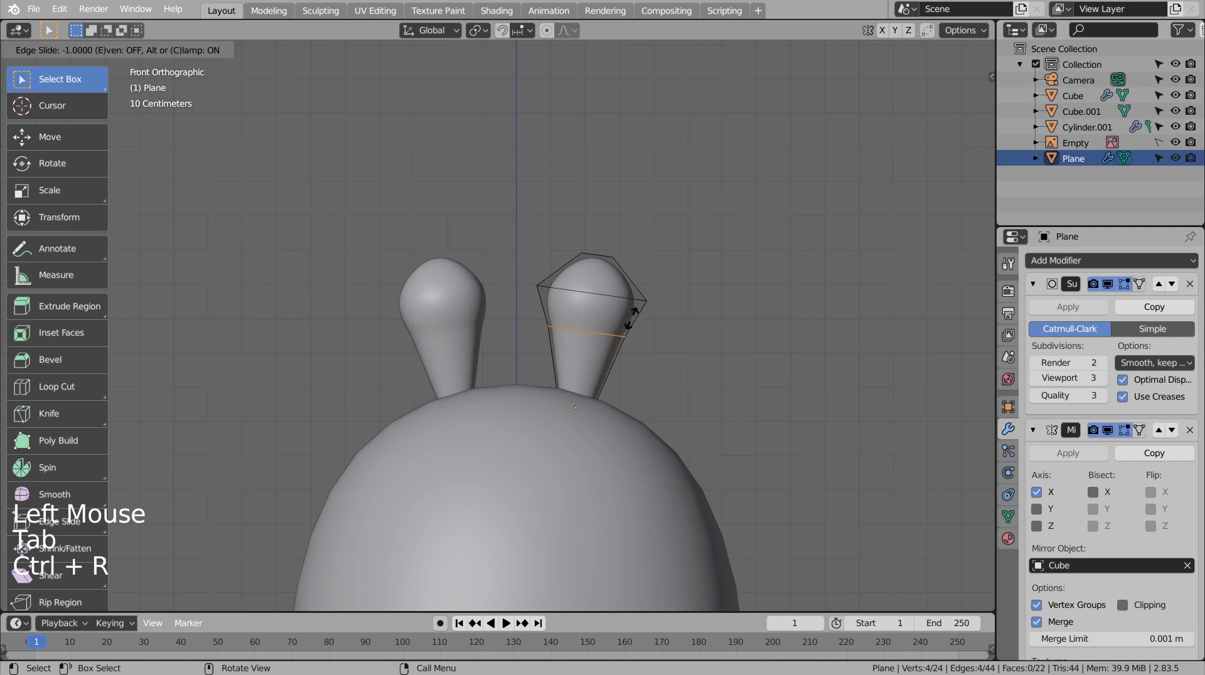
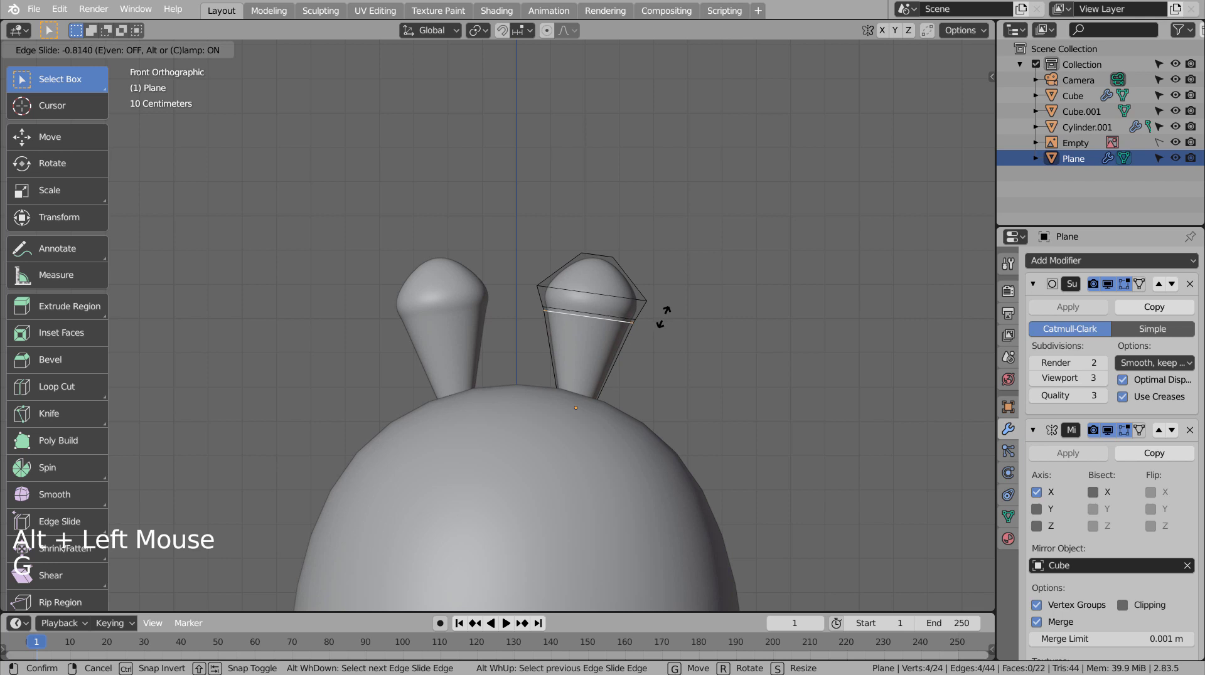
pyautogui.press('s')
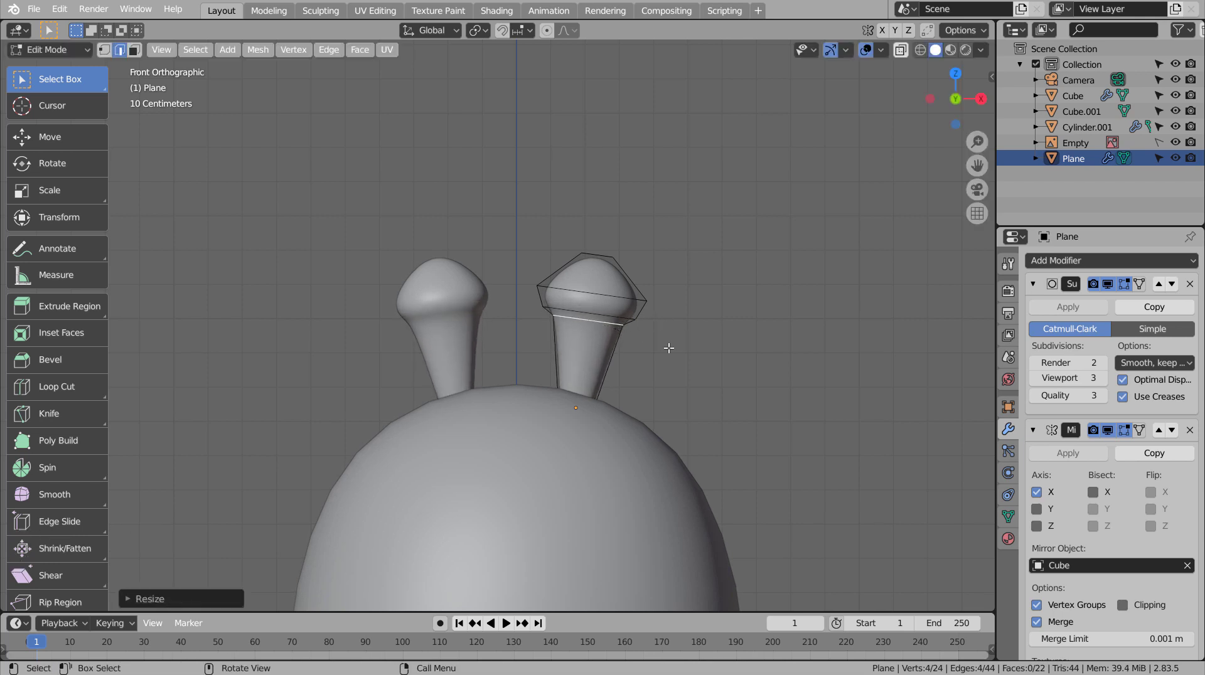
pyautogui.scroll(-3)
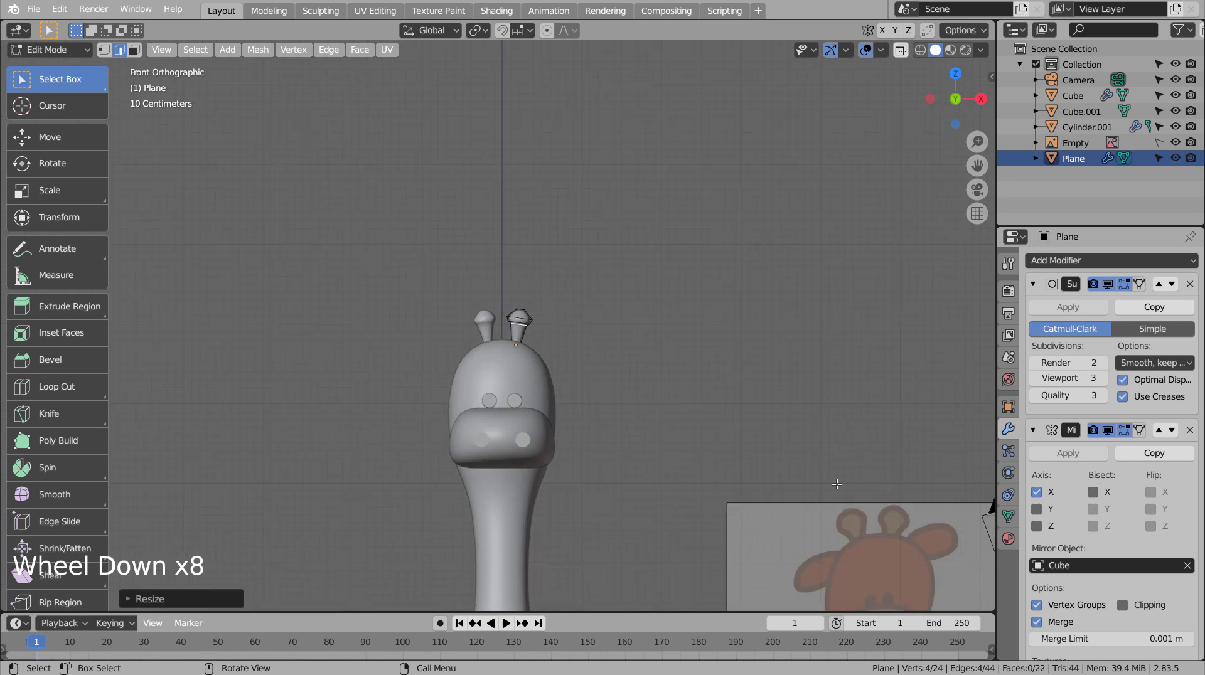
pyautogui.scroll(-3)
pyautogui.press('ctrl+z')
pyautogui.scroll(3)
pyautogui.press('x')
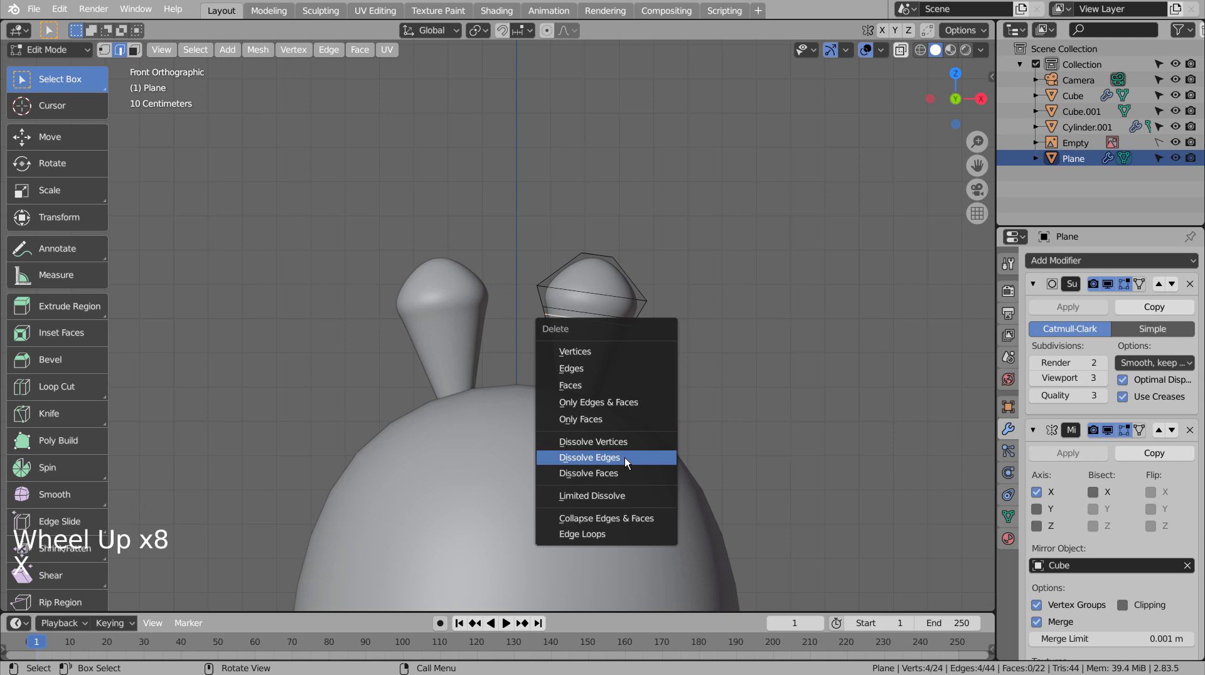
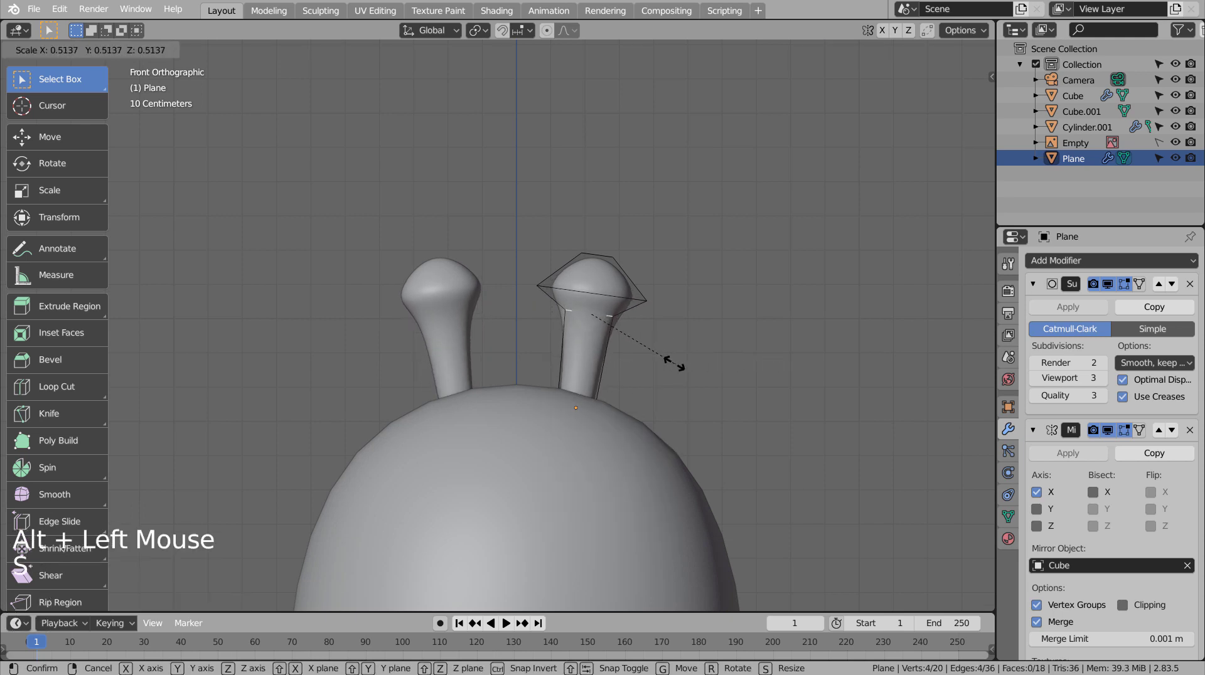
pyautogui.scroll(-3)
pyautogui.press('Tab')
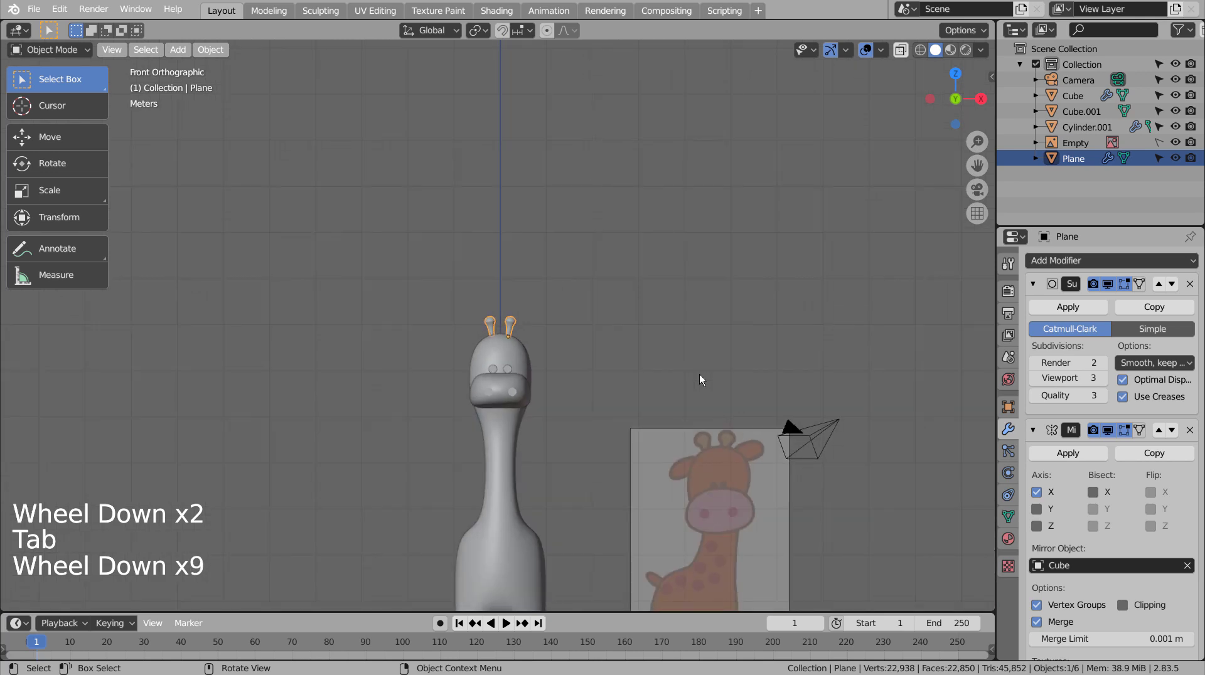
pyautogui.scroll(-3)
pyautogui.scroll(3)
pyautogui.scroll(-3)
pyautogui.click(703, 376)
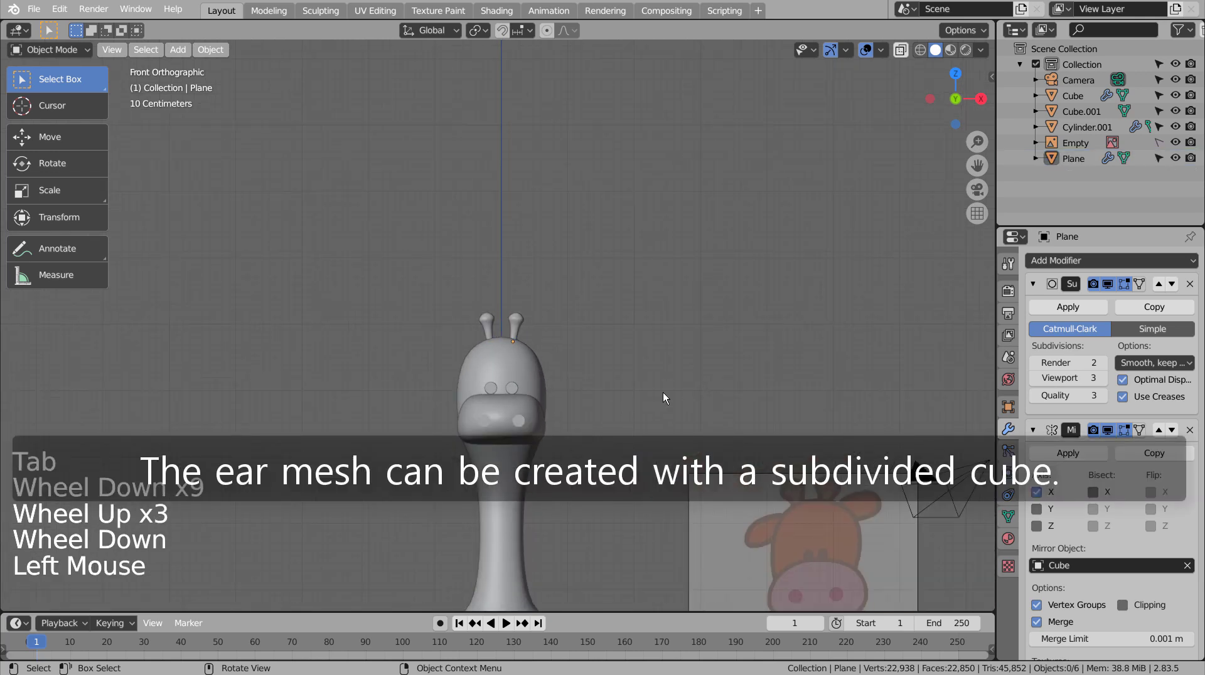
# Step: Add a subdivided mesh as the ear, shrink it small and tilt it outward from the head
pyautogui.press('shift+a')
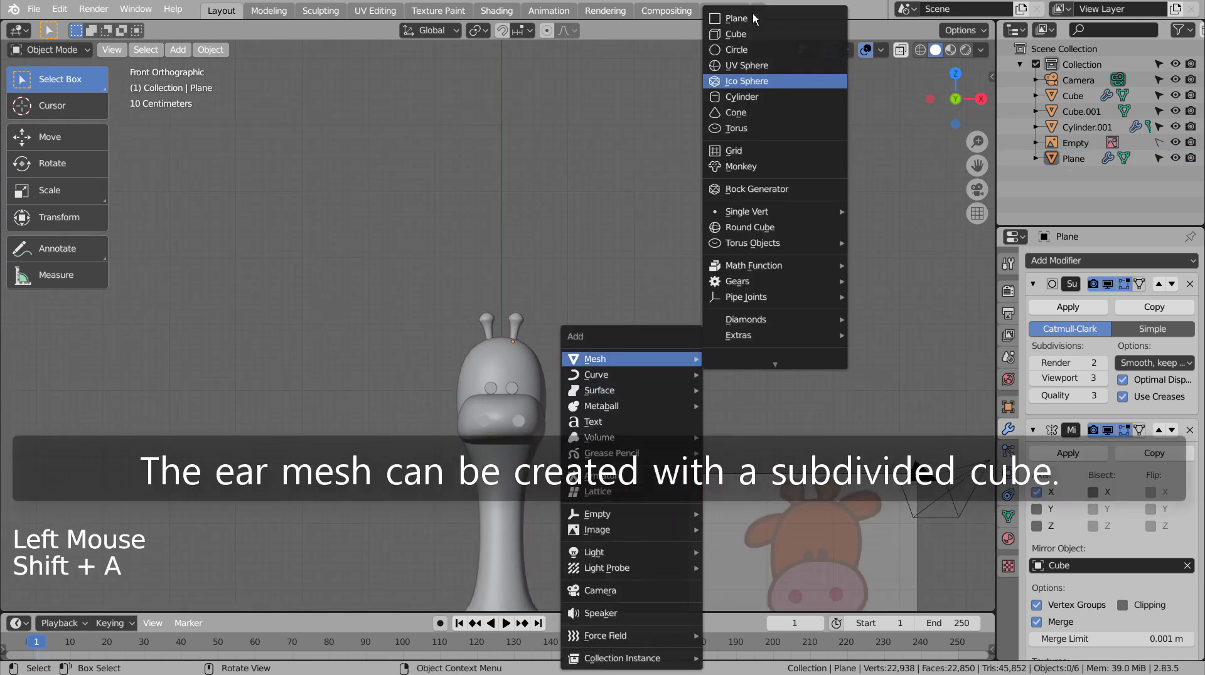
pyautogui.press('ctrl+3')
pyautogui.scroll(-3)
pyautogui.press('g')
pyautogui.scroll(3)
pyautogui.scroll(3)
pyautogui.press('s')
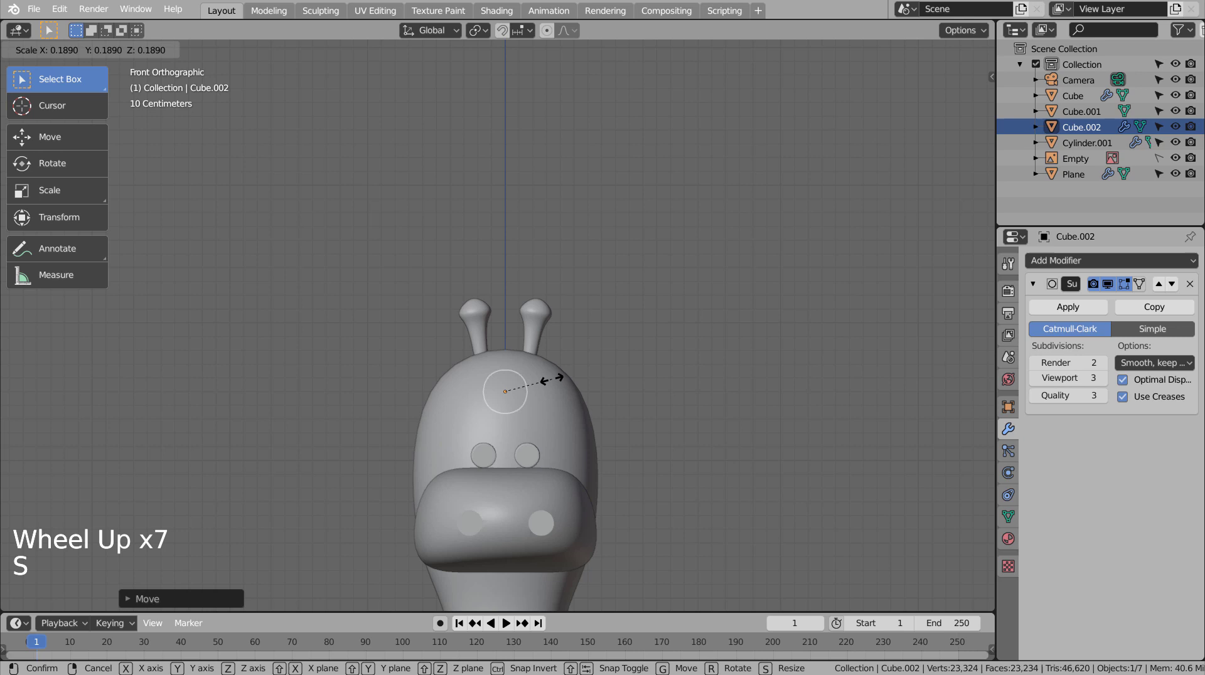
pyautogui.press('s')
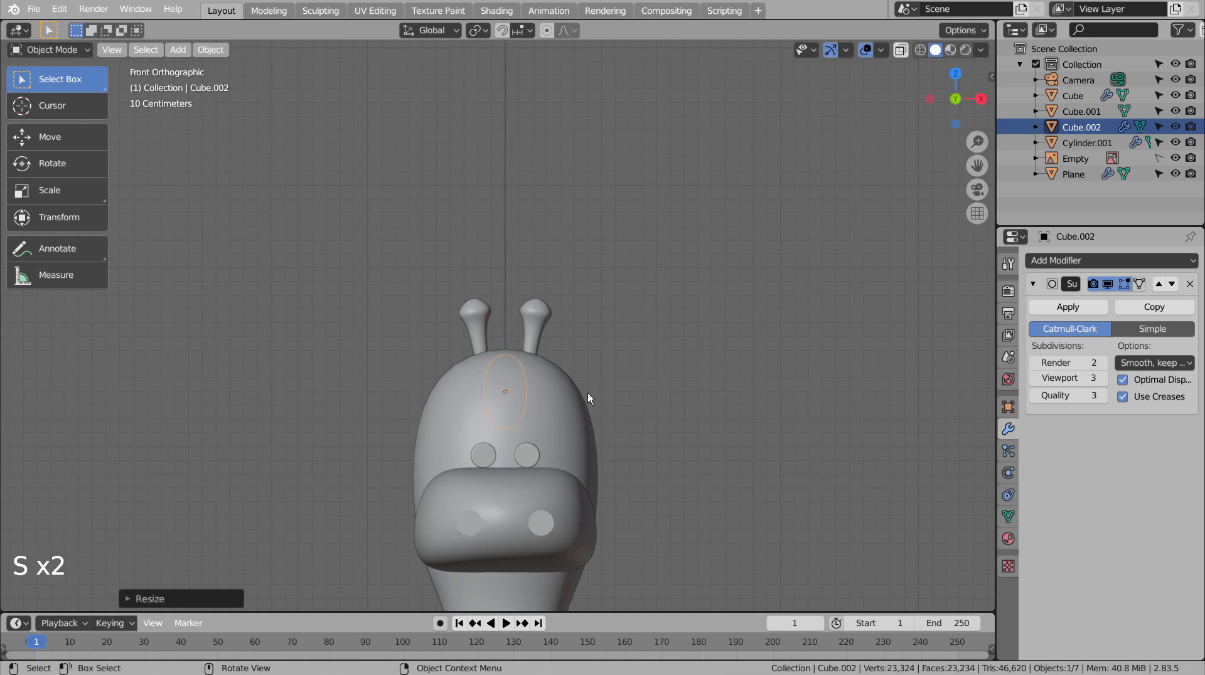
pyautogui.press('g')
pyautogui.press('r')
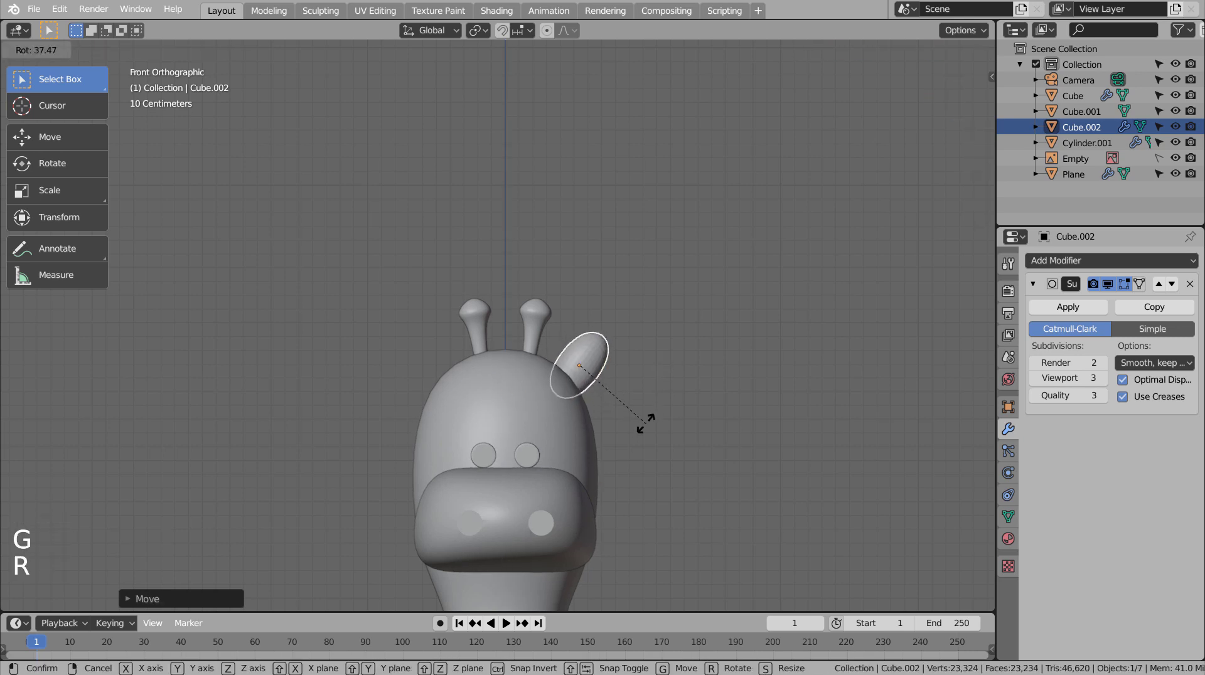
pyautogui.rightClick(585, 356)
# Step: Flatten the ear along its thickness and move it onto the side of the head
pyautogui.scroll(-3)
pyautogui.scroll(-3)
pyautogui.scroll(3)
pyautogui.middleClick(682, 403)
pyautogui.scroll(3)
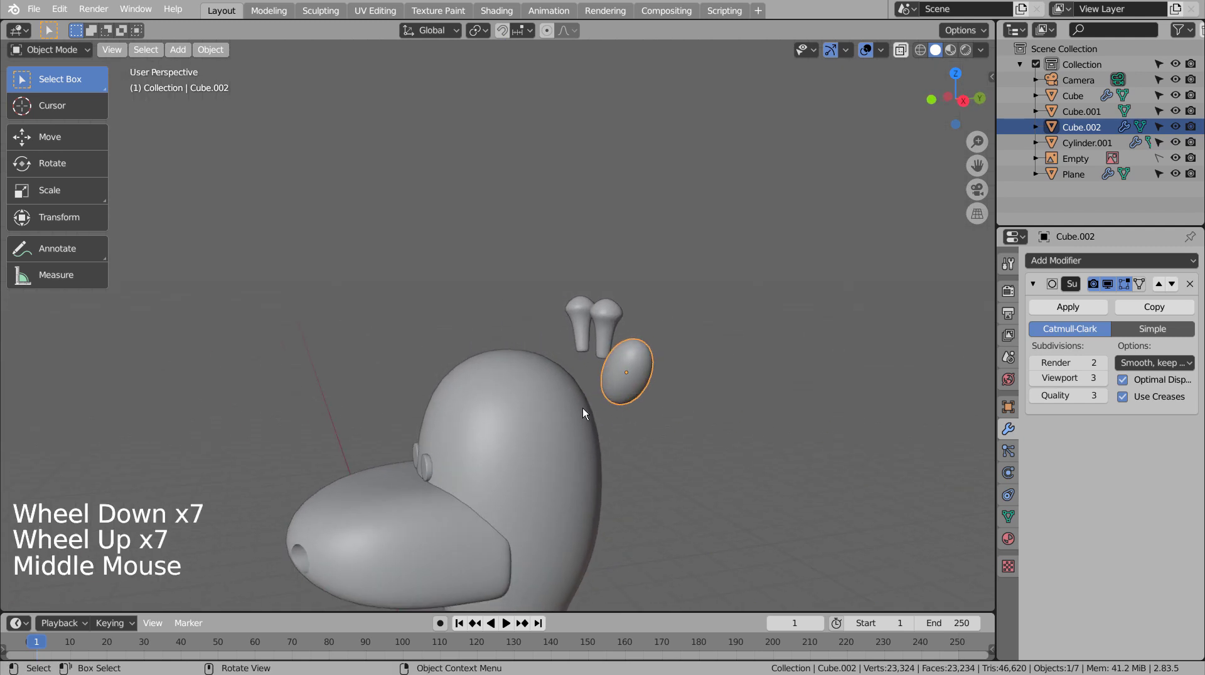
pyautogui.press('s')
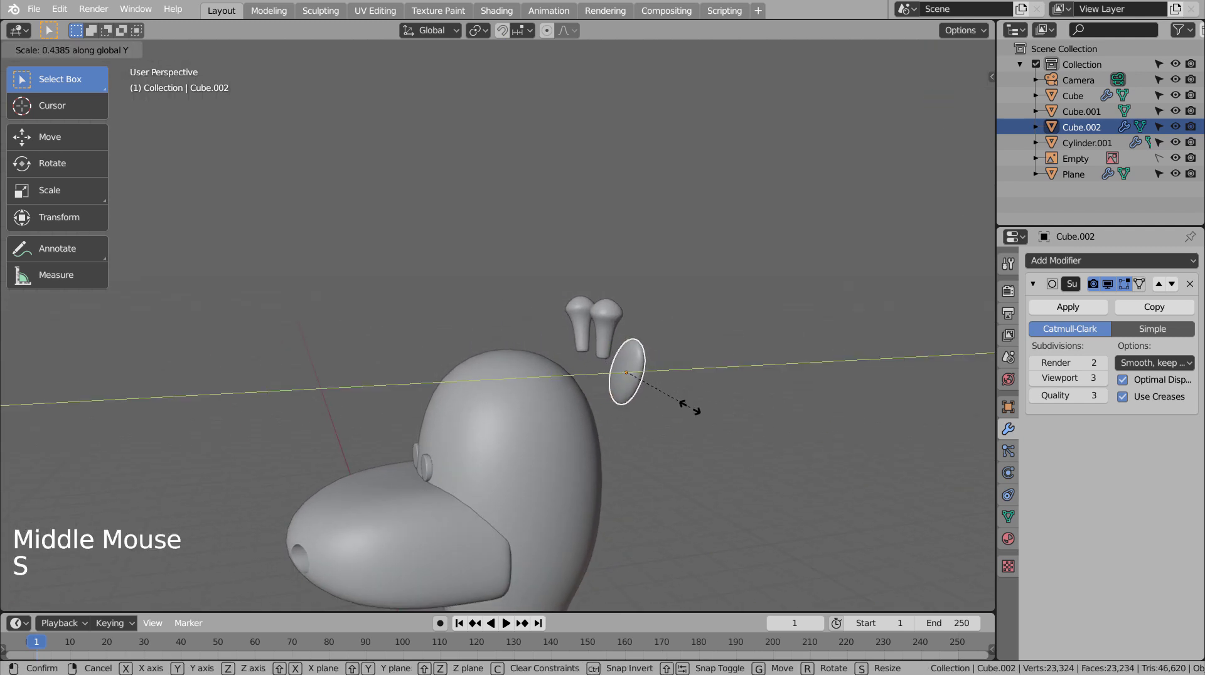
pyautogui.click(607, 332)
pyautogui.press('g')
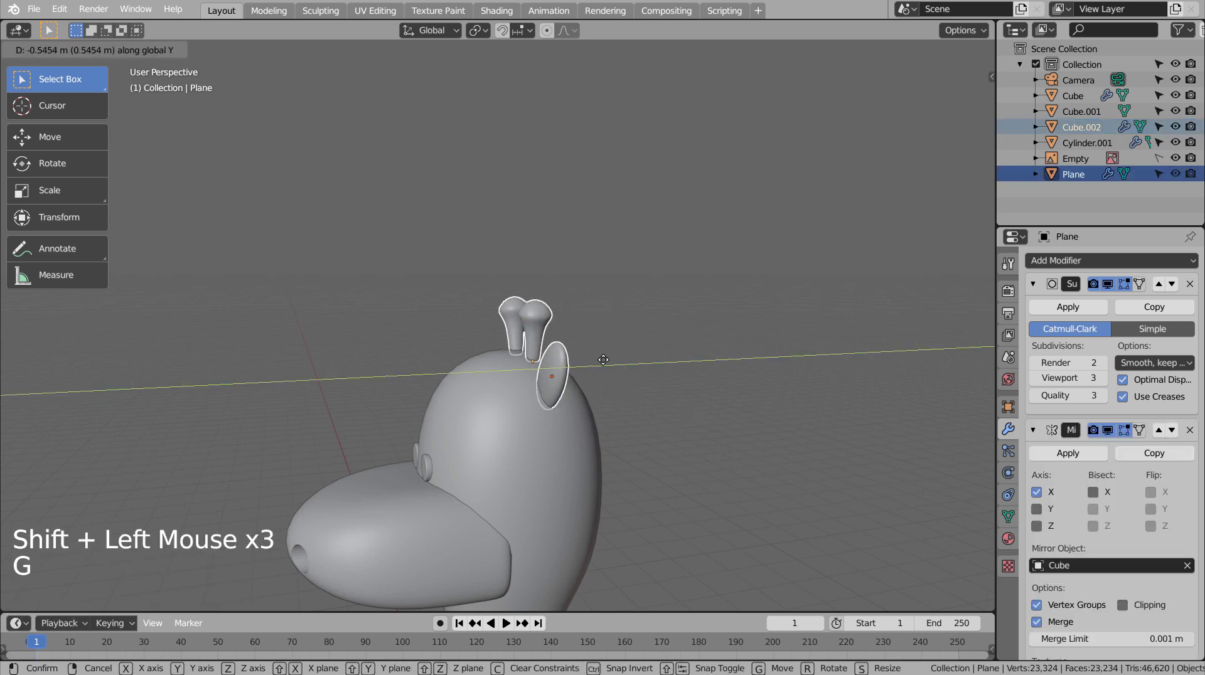
pyautogui.press('KP_6')
pyautogui.press('g')
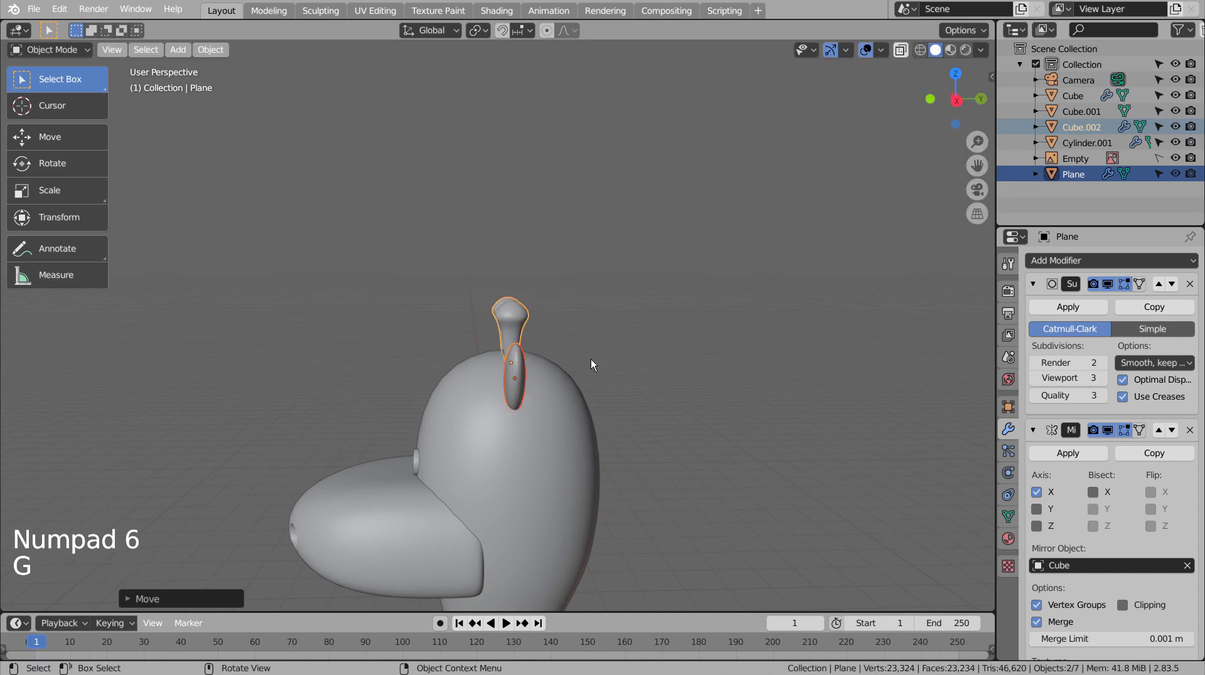
pyautogui.press('KP_3')
pyautogui.click(622, 346)
pyautogui.middleClick(596, 354)
pyautogui.click(585, 356)
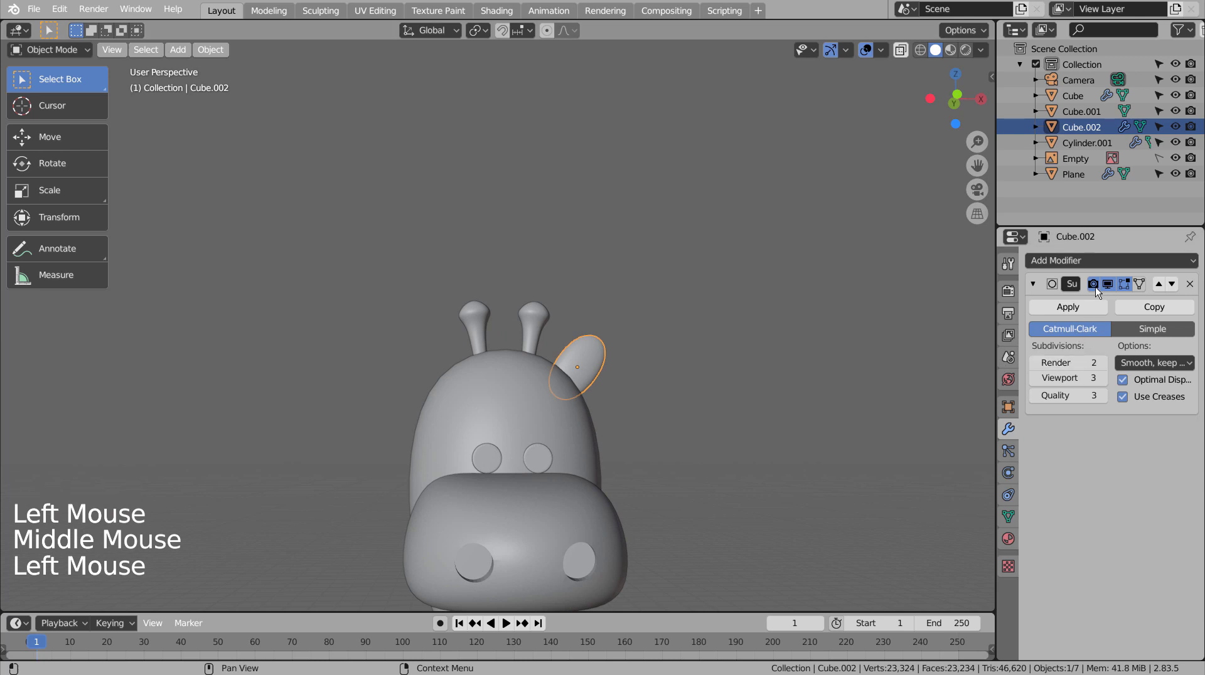
# Step: Add a Mirror modifier to the ear piece
pyautogui.click(1099, 269)
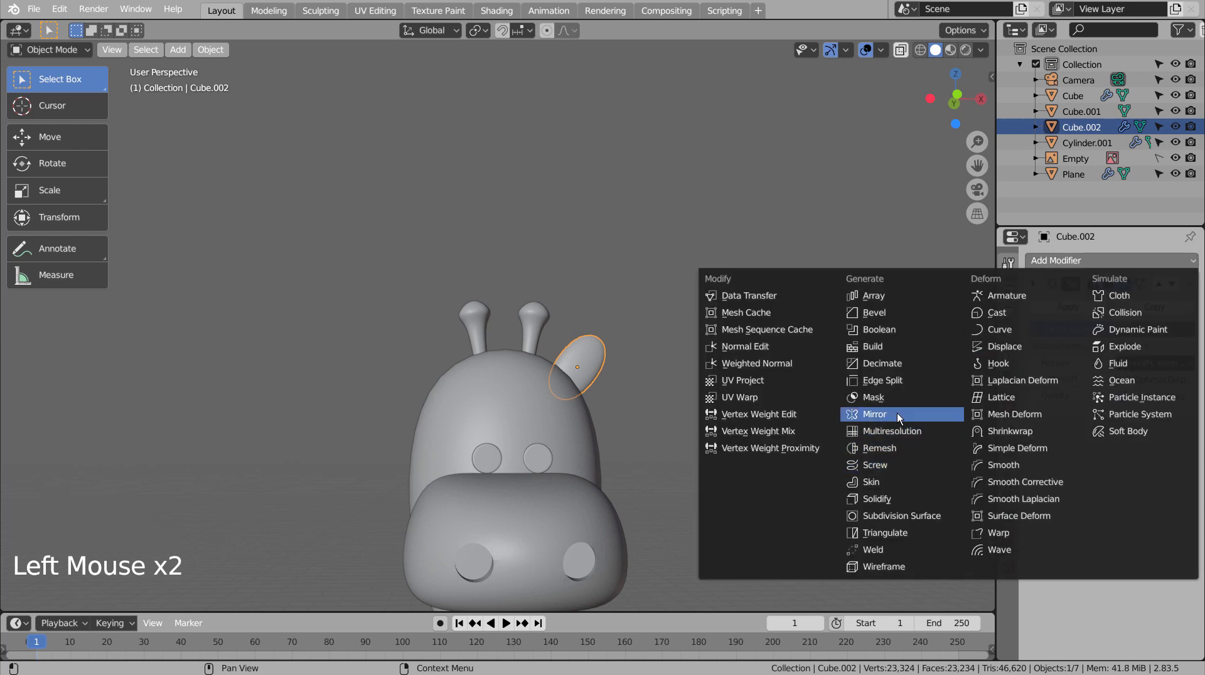
pyautogui.click(1193, 571)
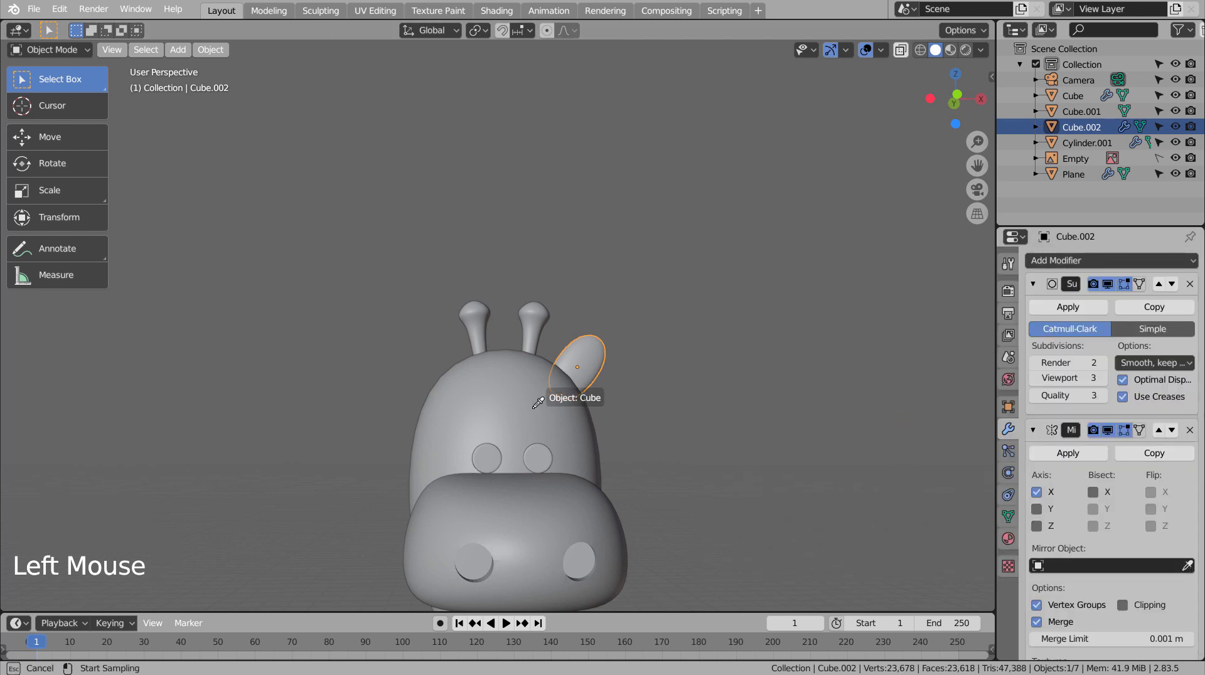
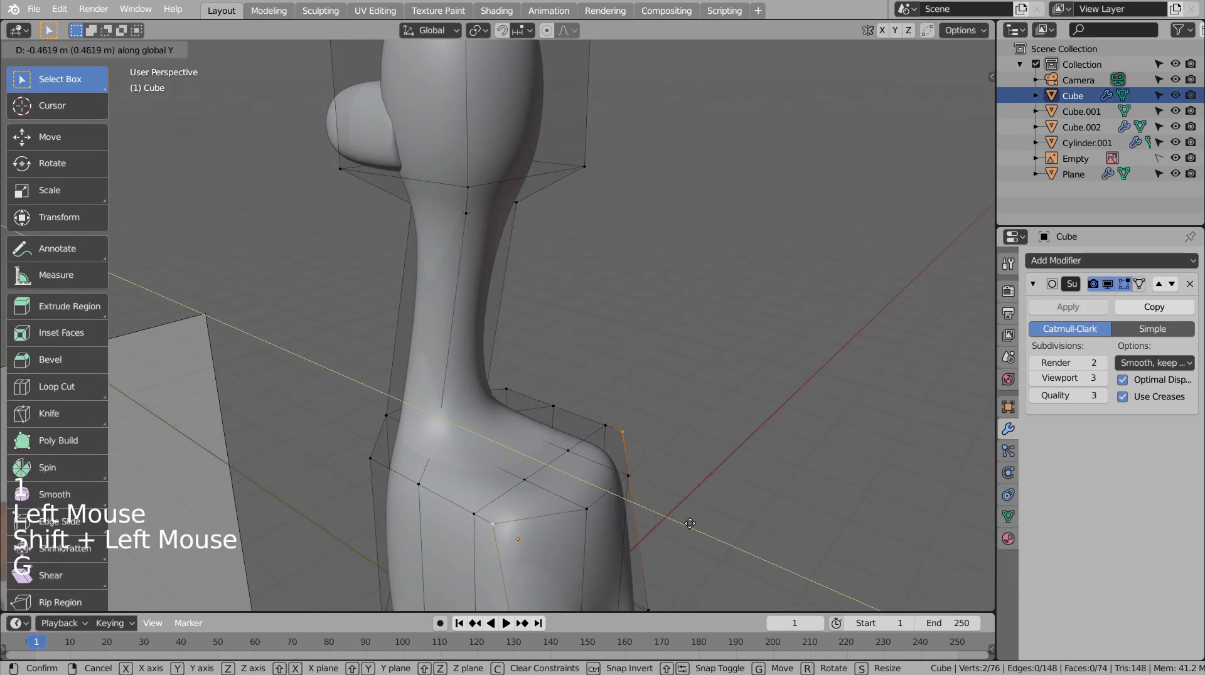
# Step: Move the shoulder and leg vertices of the body cage, checking the result by orbiting
pyautogui.press('g')
pyautogui.press('Tab')
pyautogui.click(751, 532)
pyautogui.scroll(-3)
pyautogui.middleClick(747, 518)
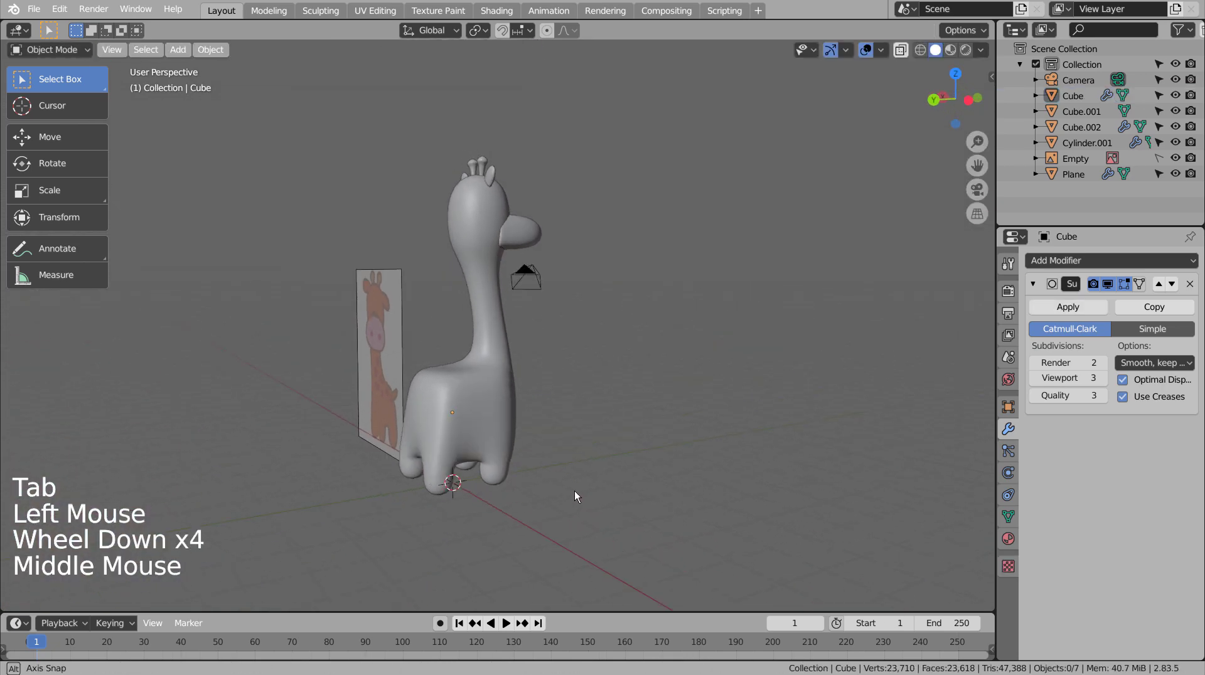
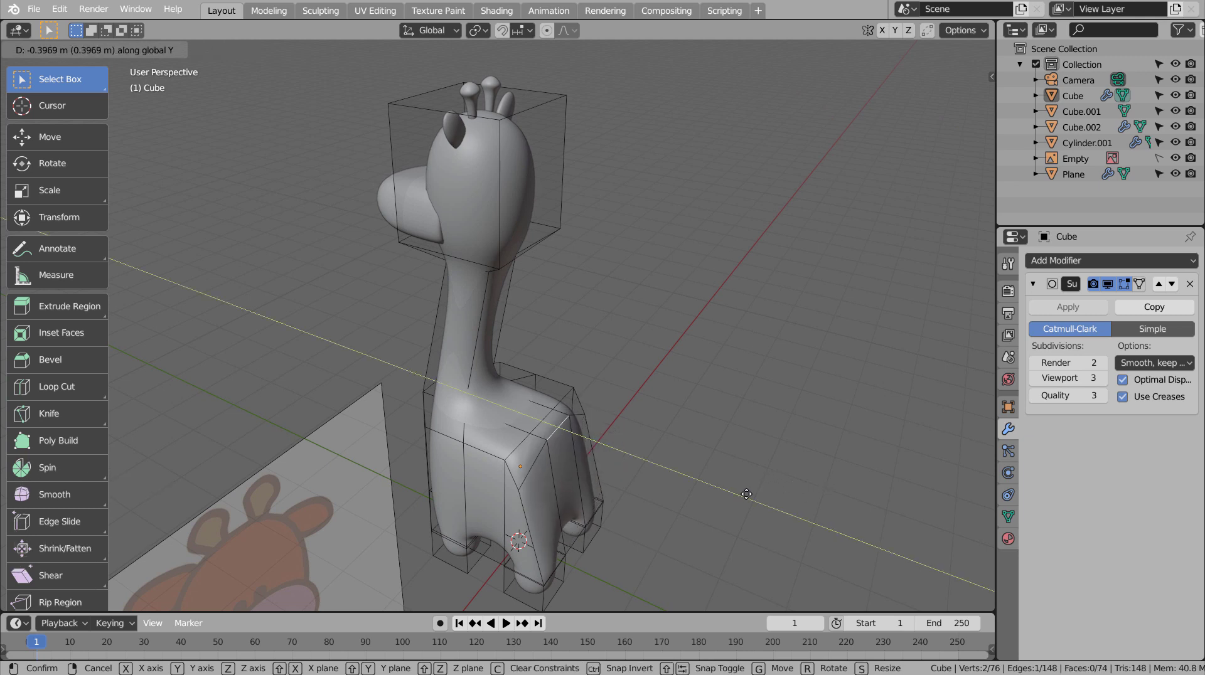
pyautogui.press('Tab')
pyautogui.click(748, 494)
pyautogui.middleClick(743, 502)
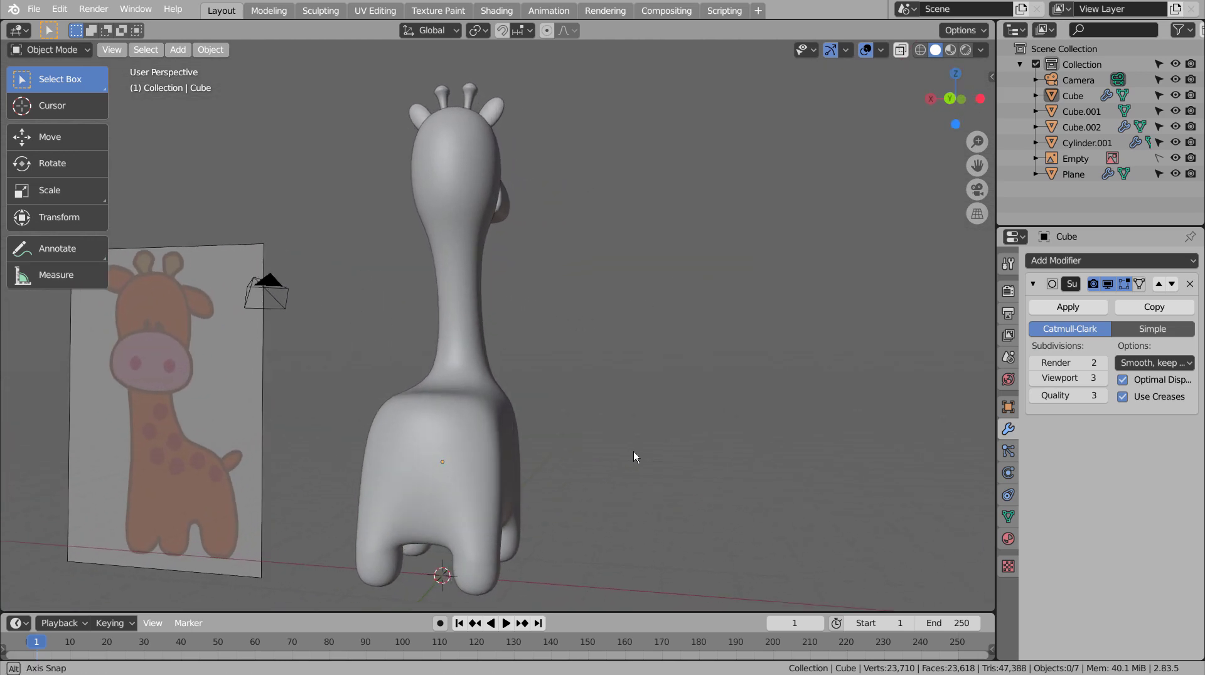
# Step: Adjust neck vertices vertically from the side view and inspect from the front
pyautogui.press('ctrl+z')
pyautogui.press('KP_3')
pyautogui.press('g')
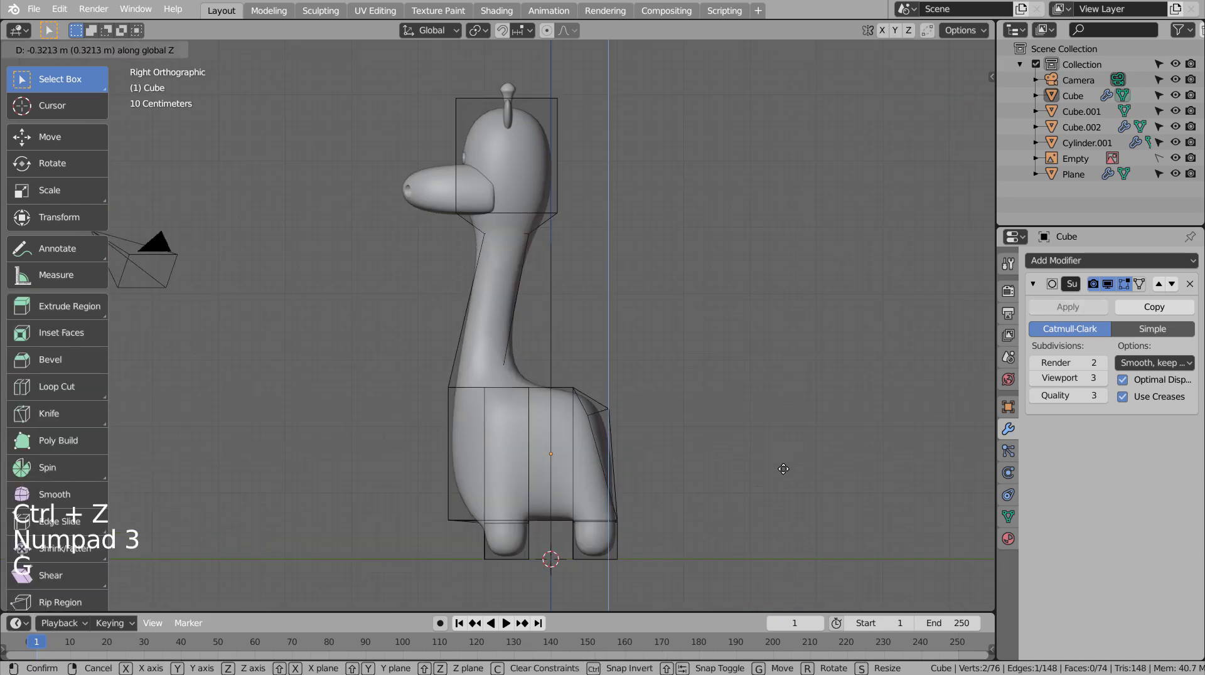
pyautogui.press('Tab')
pyautogui.click(789, 470)
pyautogui.middleClick(754, 490)
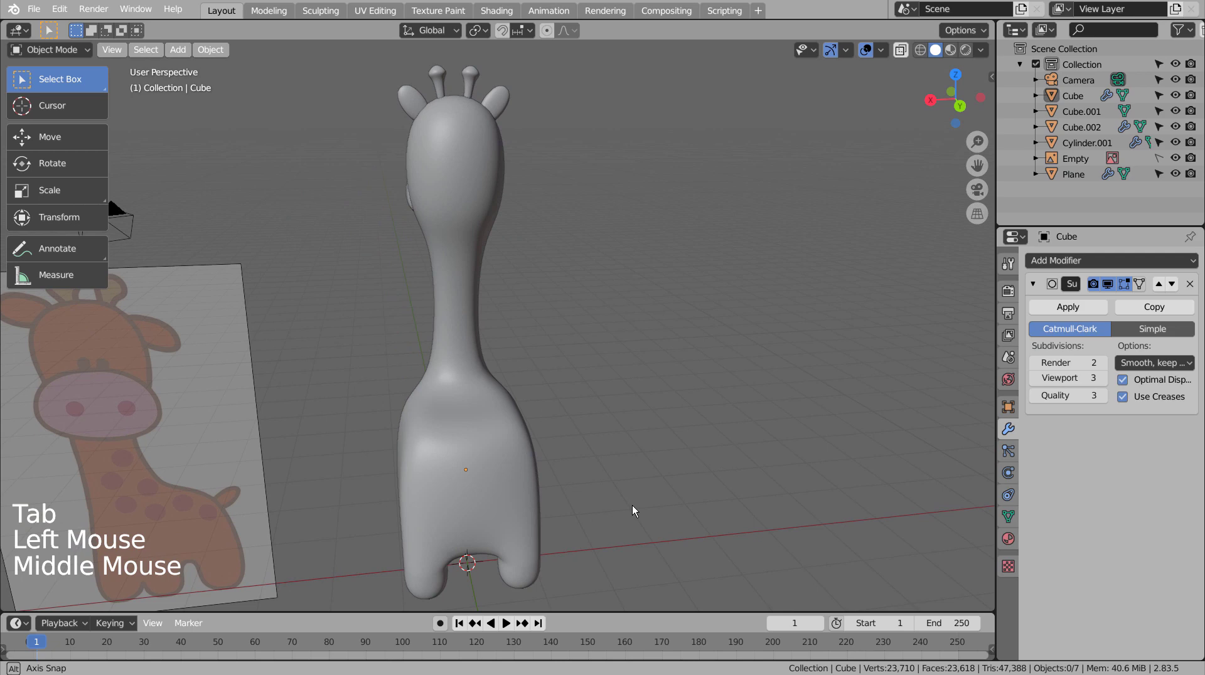
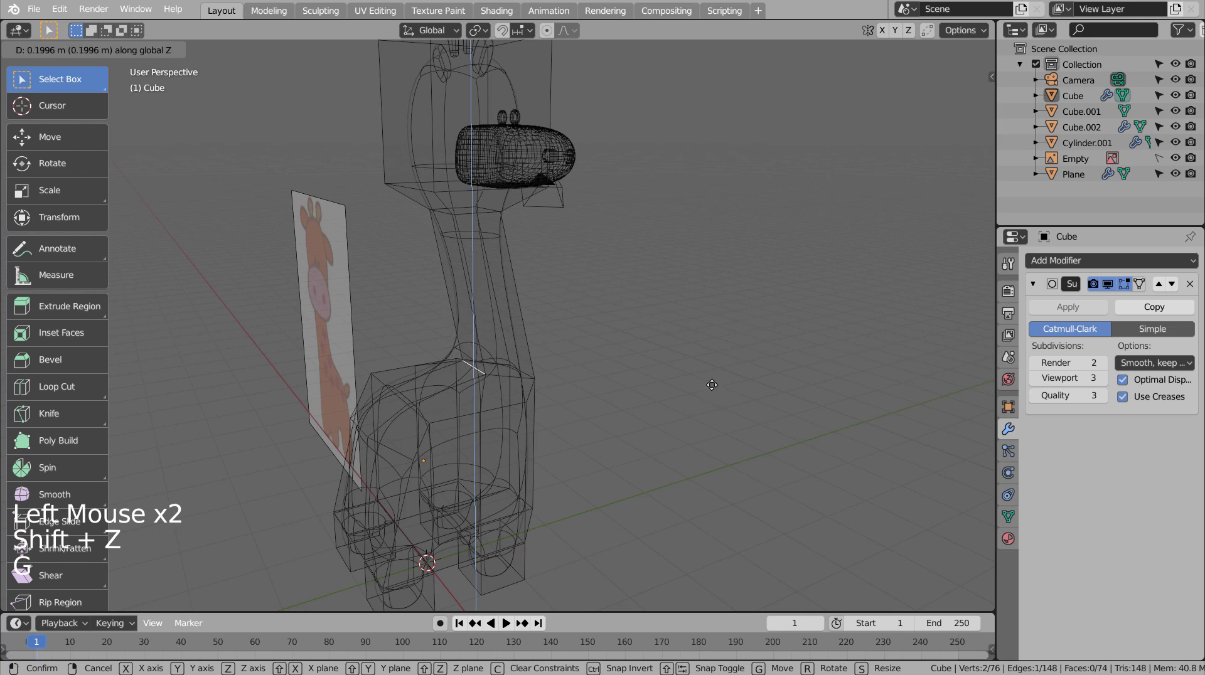
# Step: Move hidden vertices using X-ray display, then compare the body against the reference drawing
pyautogui.press('ctrl+z')
pyautogui.press('Tab')
pyautogui.press('shift+z')
pyautogui.press('Tab')
pyautogui.press('g')
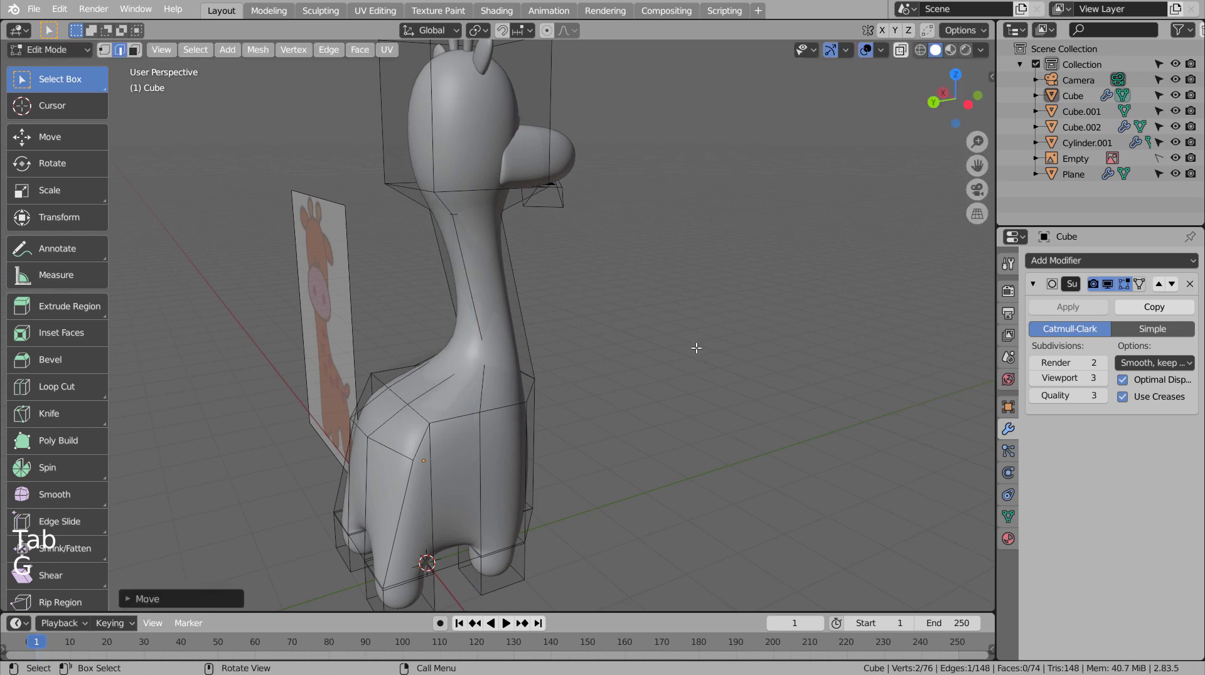
pyautogui.press('Tab')
pyautogui.click(683, 382)
pyautogui.middleClick(631, 447)
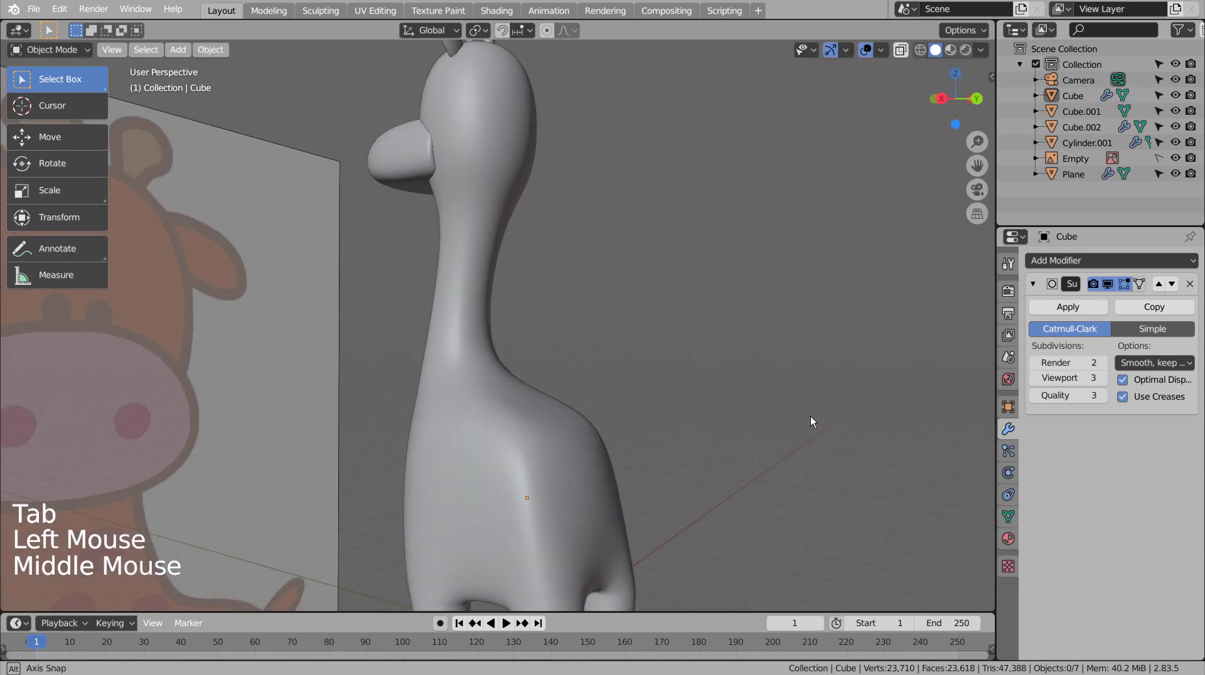
pyautogui.middleClick(589, 449)
pyautogui.middleClick(711, 435)
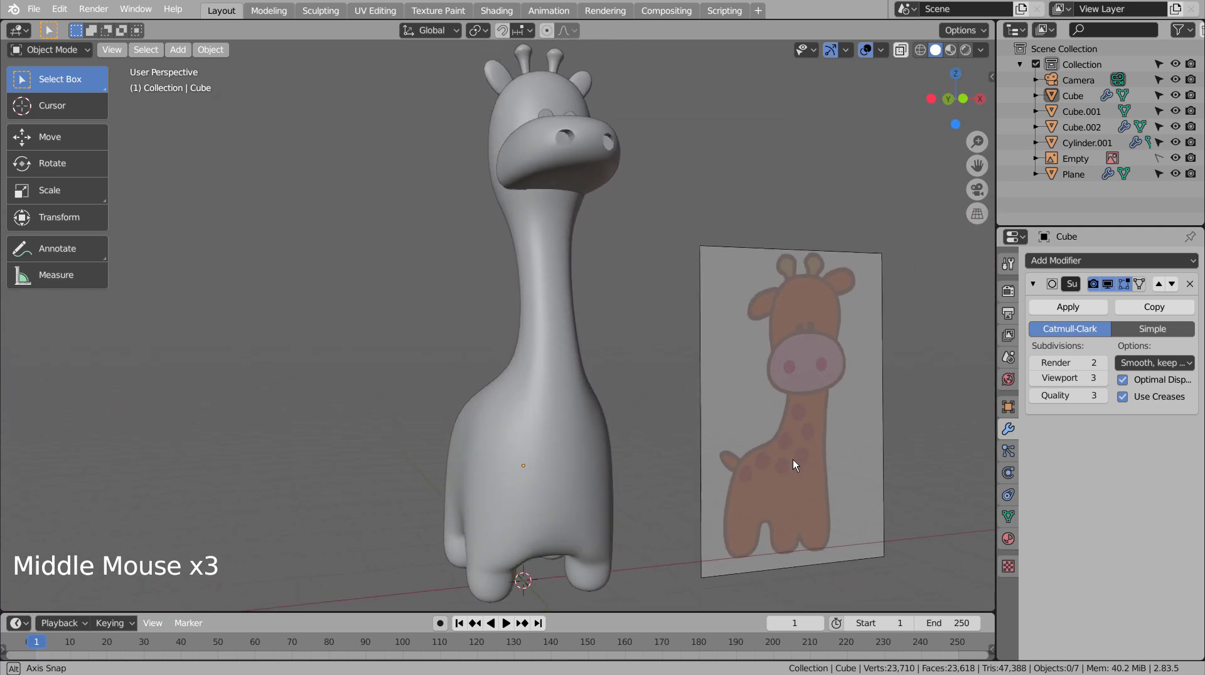
# Step: Frame the giraffe in right orthographic view and bring up the Add > Mesh menu
pyautogui.scroll(-3)
pyautogui.click(613, 340)
pyautogui.scroll(-3)
pyautogui.middleClick(610, 378)
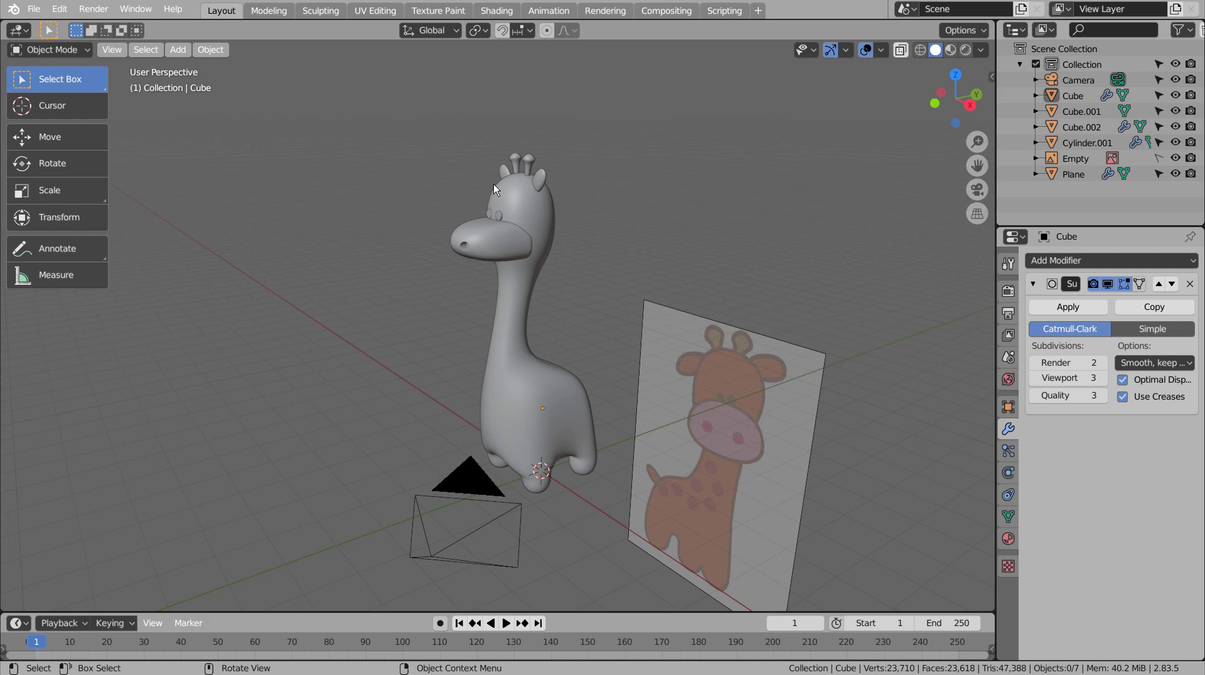
pyautogui.scroll(3)
pyautogui.middleClick(506, 185)
pyautogui.scroll(3)
pyautogui.middleClick(619, 277)
pyautogui.press('KP_1')
pyautogui.press('KP_3')
pyautogui.press('KP_3')
pyautogui.click(668, 255)
# Step: Add a mesh circle, stand it upright 90° on X, shrink it to spot size and place it on the flank
pyautogui.press('shift+a')
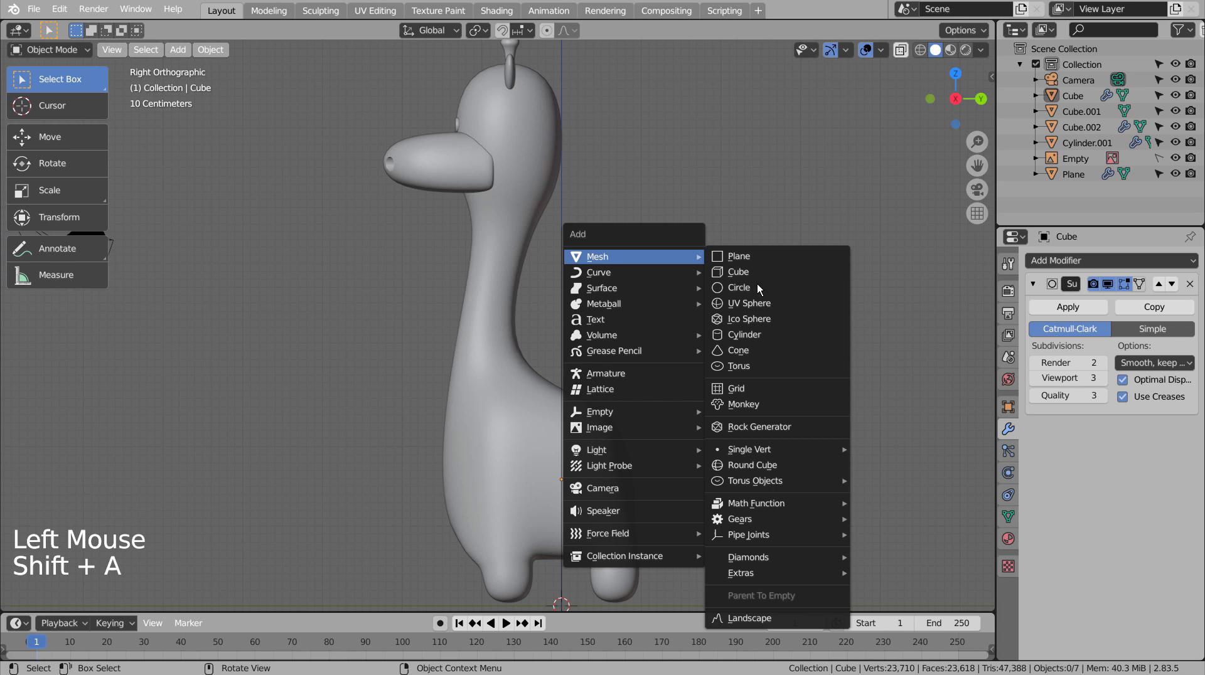
pyautogui.press('r')
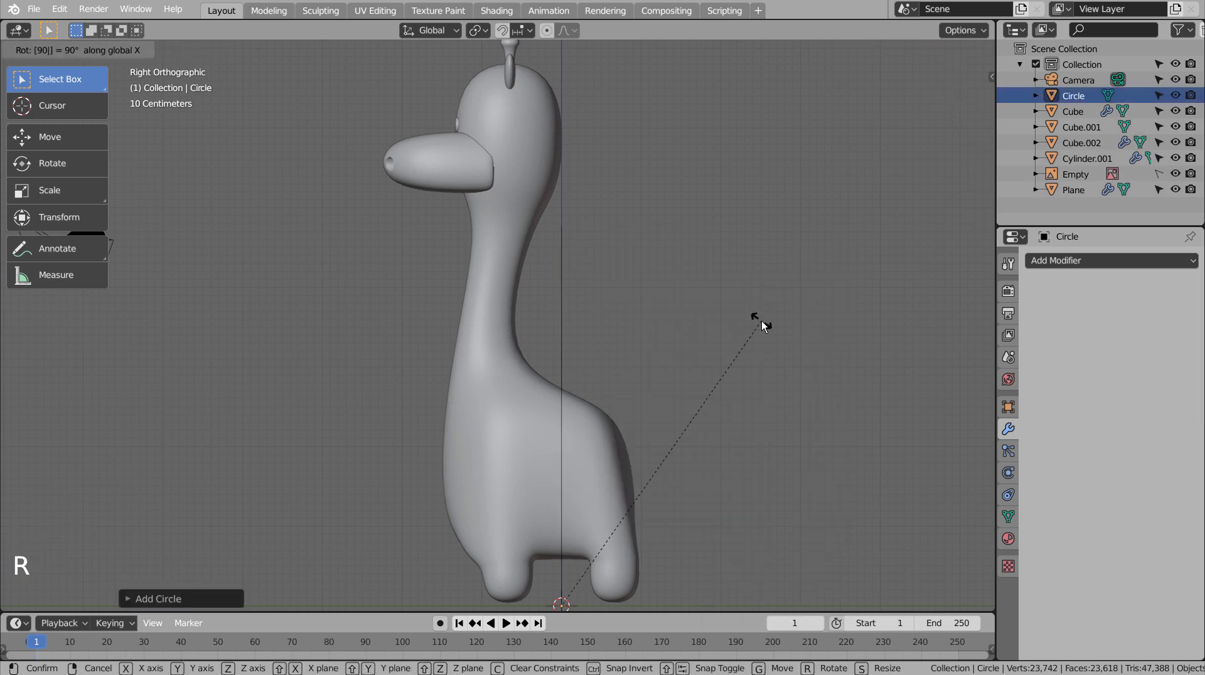
pyautogui.press('s')
pyautogui.press('g')
pyautogui.press('KP_3')
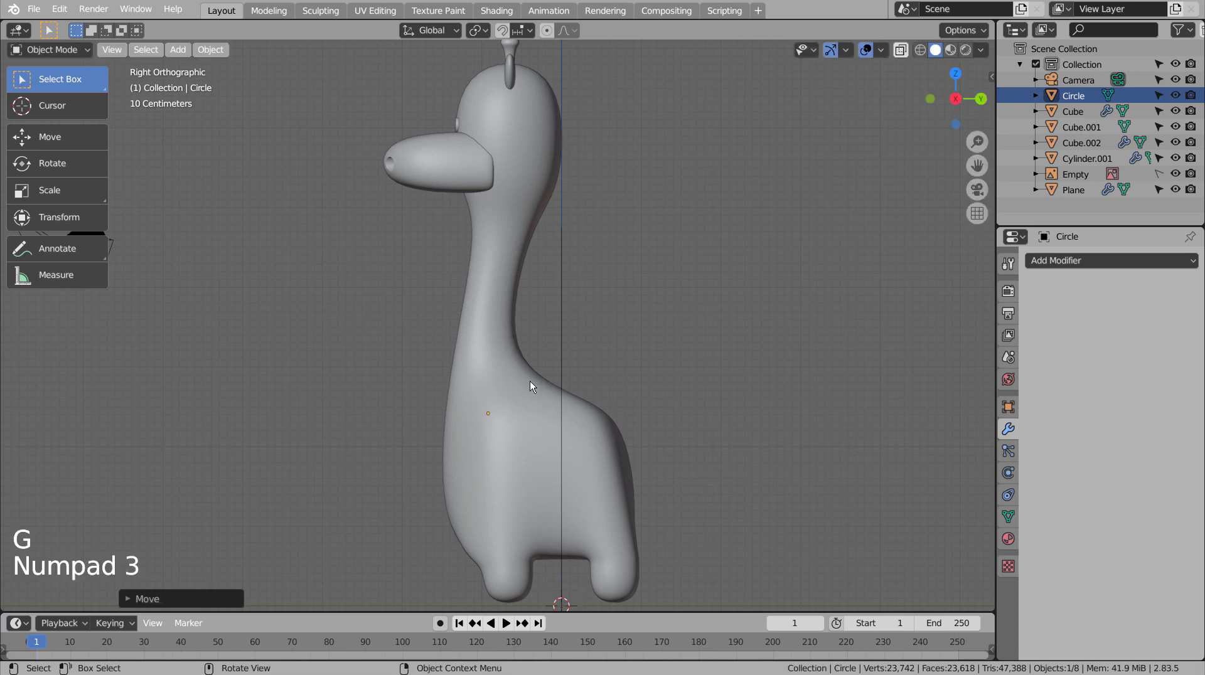
pyautogui.press('KP_1')
pyautogui.press('g')
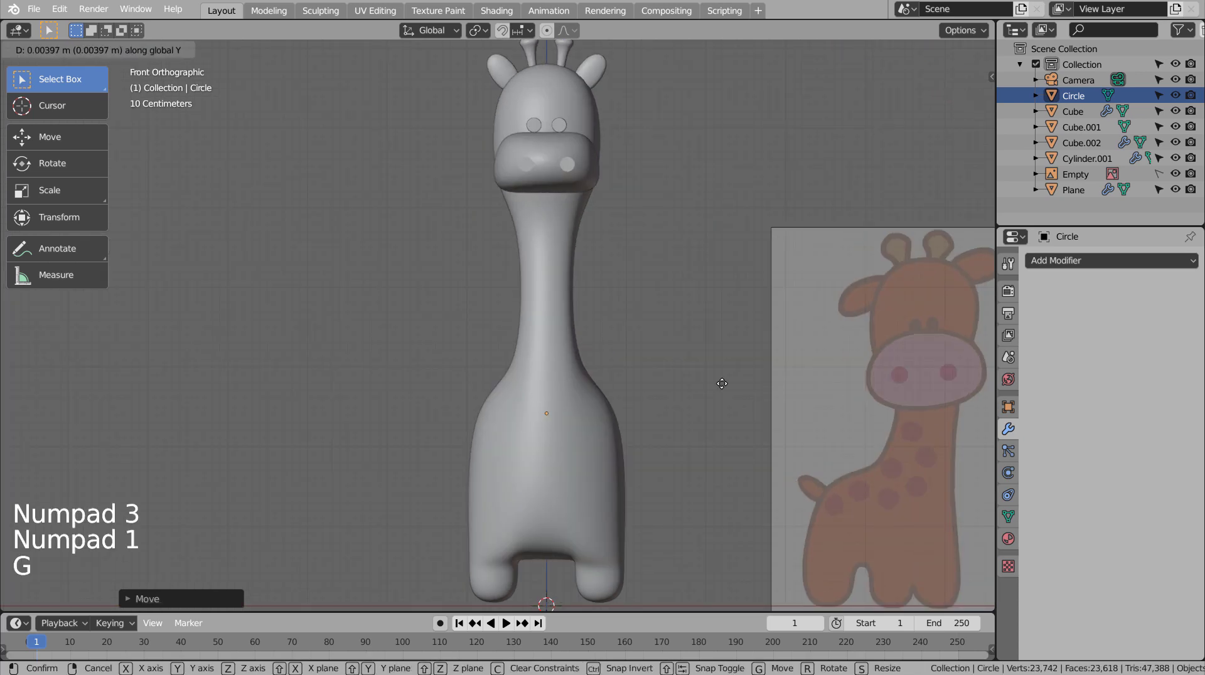
pyautogui.press('KP_3')
pyautogui.scroll(-3)
pyautogui.press('KP_1')
pyautogui.scroll(-3)
pyautogui.press('KP_3')
# Step: Duplicate the spot four times across the body and select all five circles to join them
pyautogui.press('g')
pyautogui.press('shift+d')
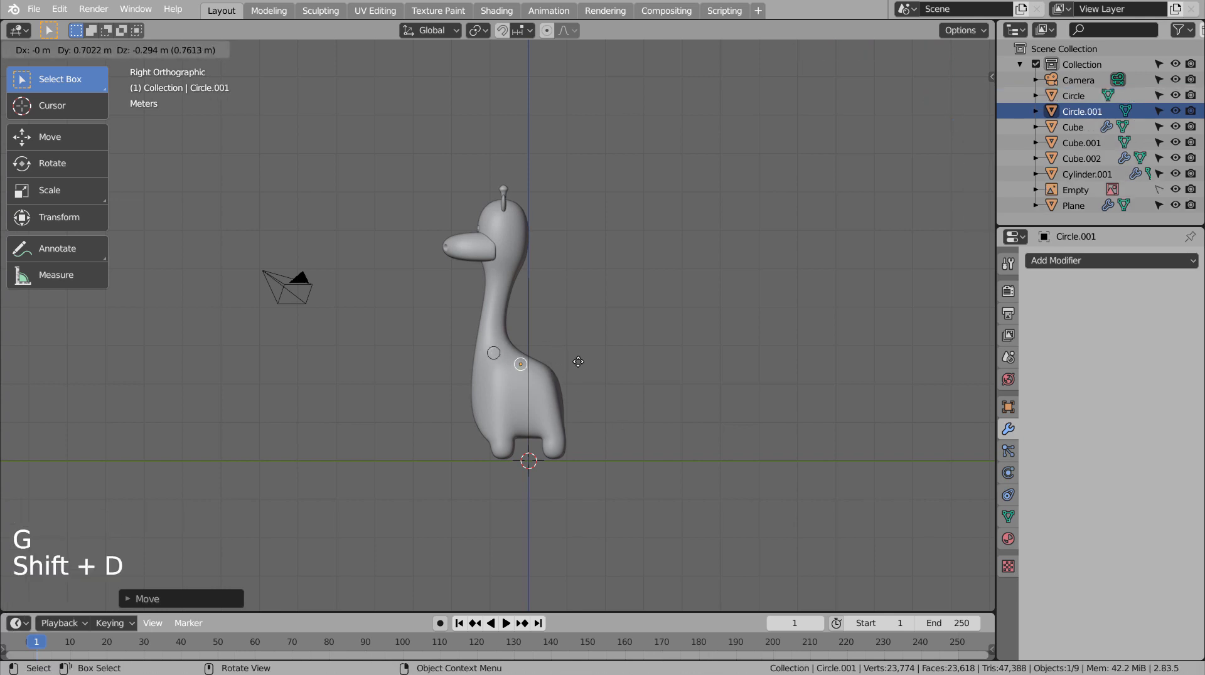
pyautogui.press('shift+d')
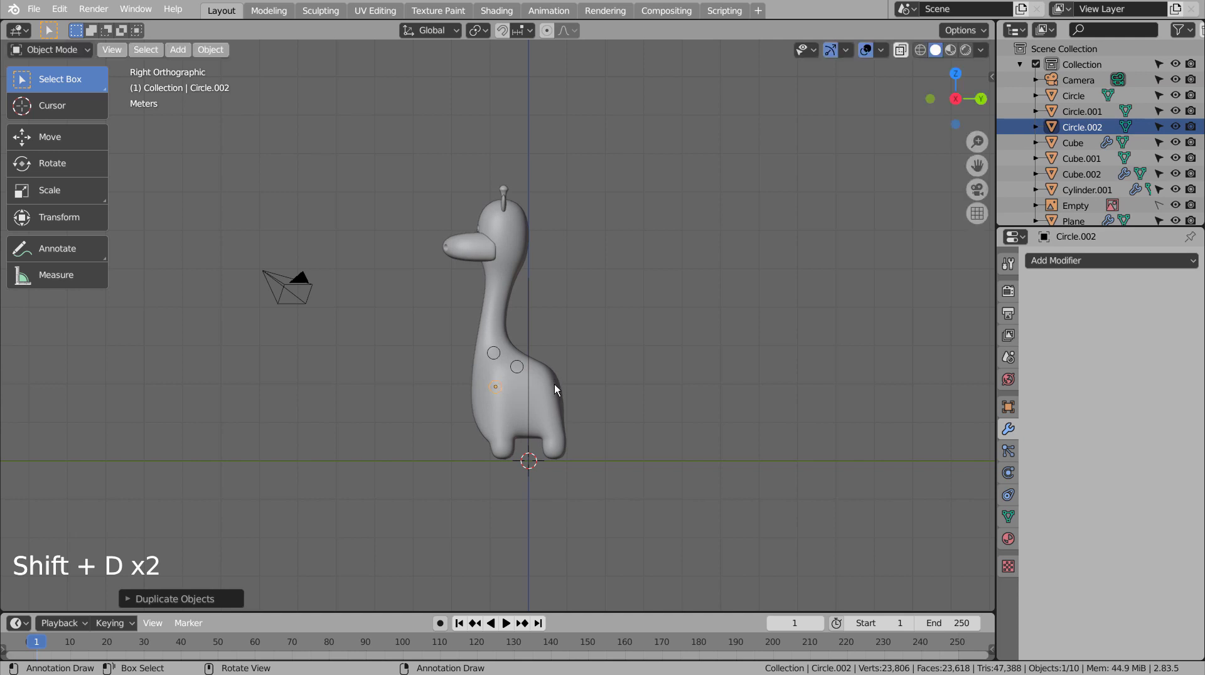
pyautogui.press('shift+d')
pyautogui.press('shift+d')
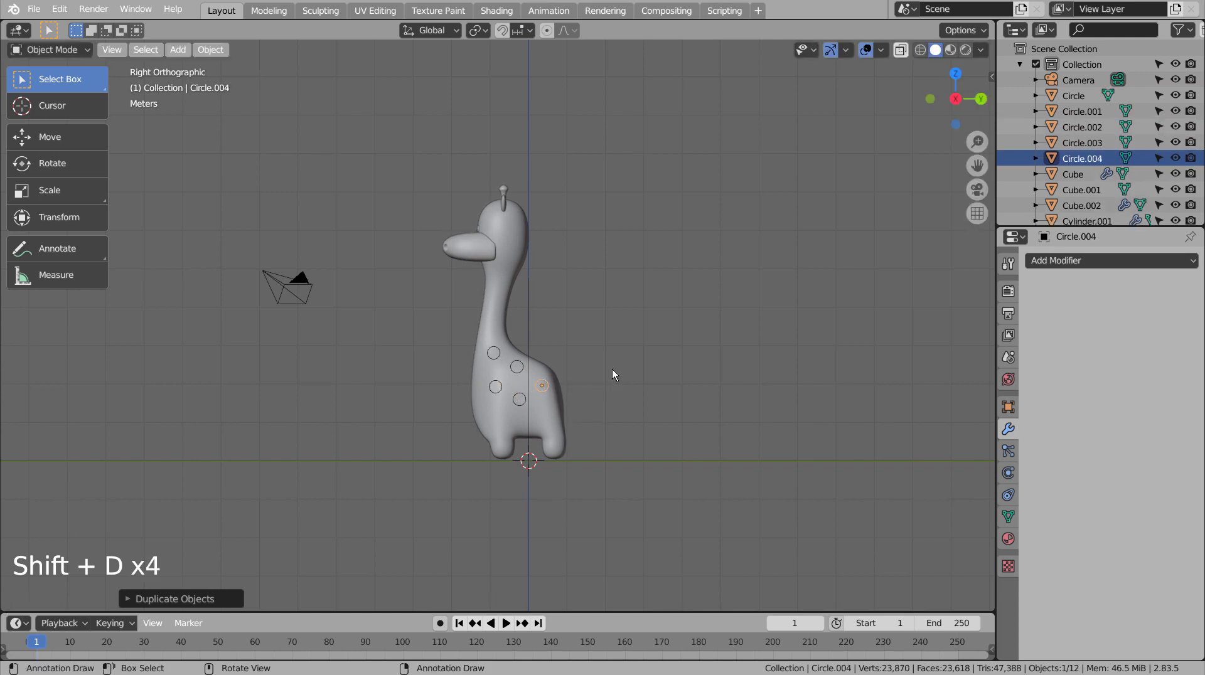
pyautogui.middleClick(598, 366)
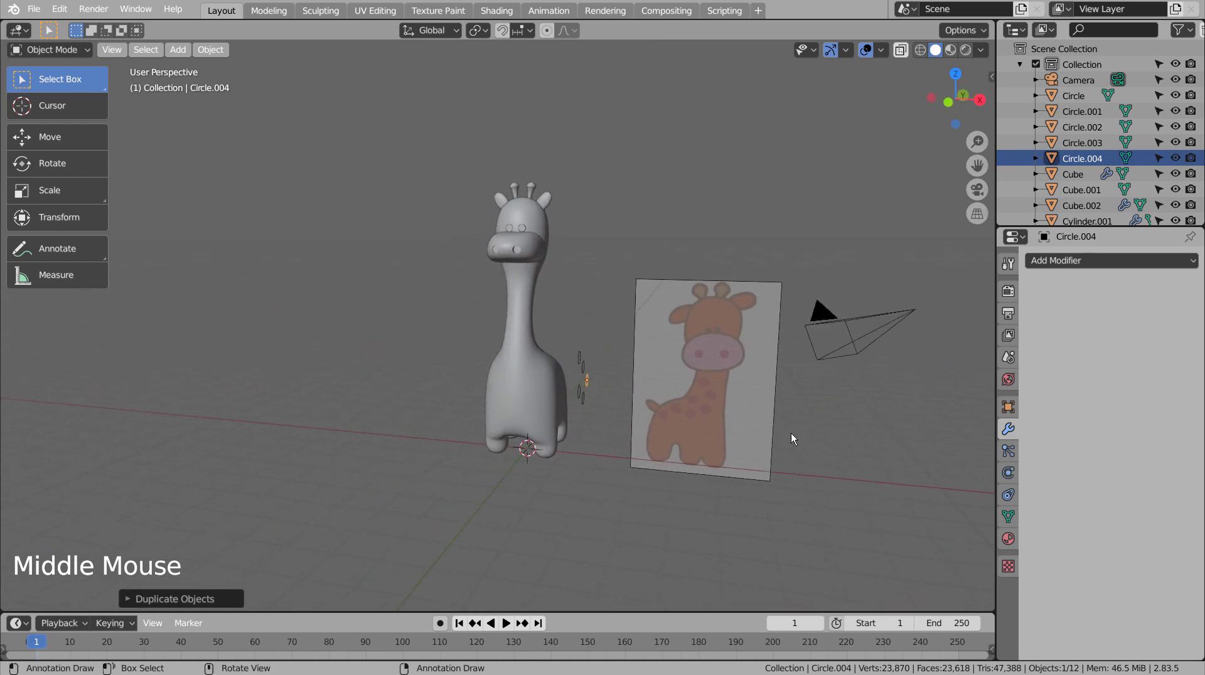
pyautogui.click(810, 439)
pyautogui.press('b')
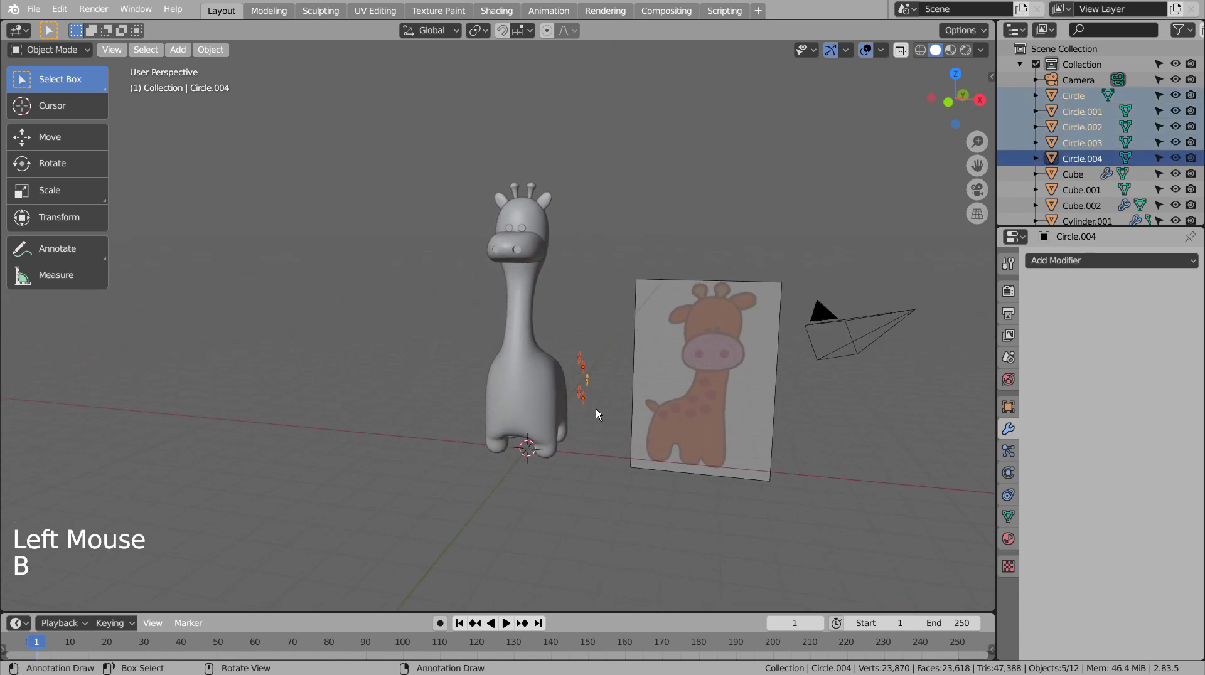
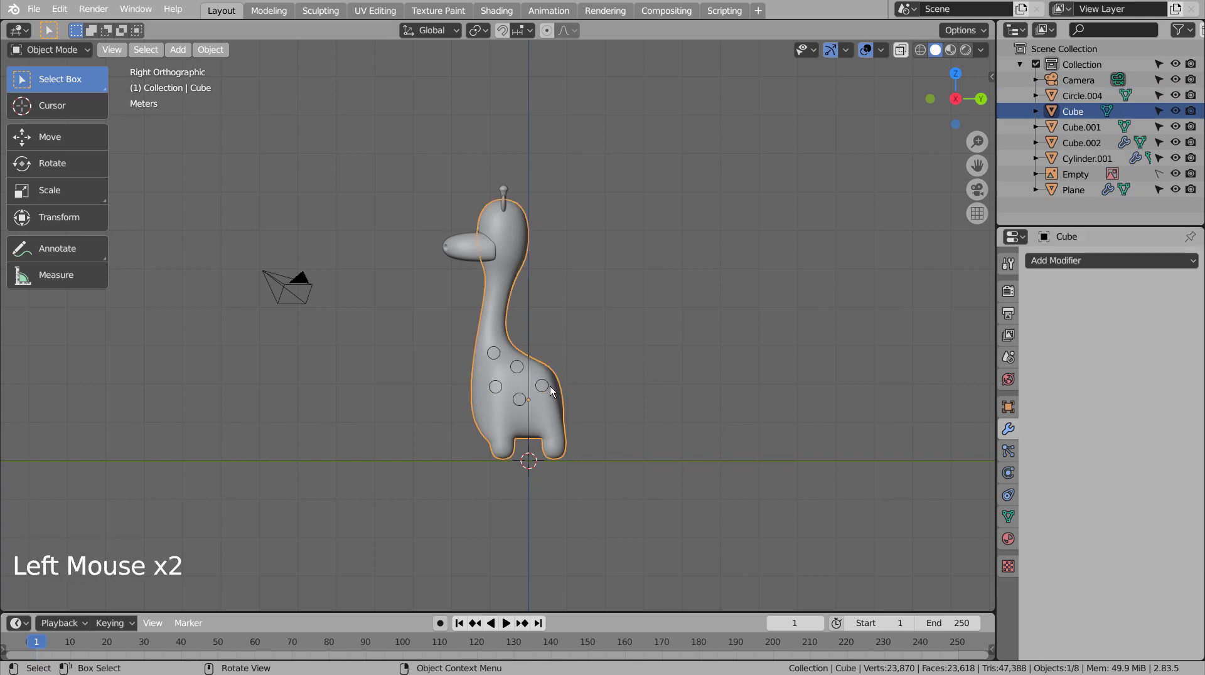
# Step: Knife-project the five circles onto the body mesh from the side view in Edit Mode
pyautogui.click(543, 371)
pyautogui.press('Tab')
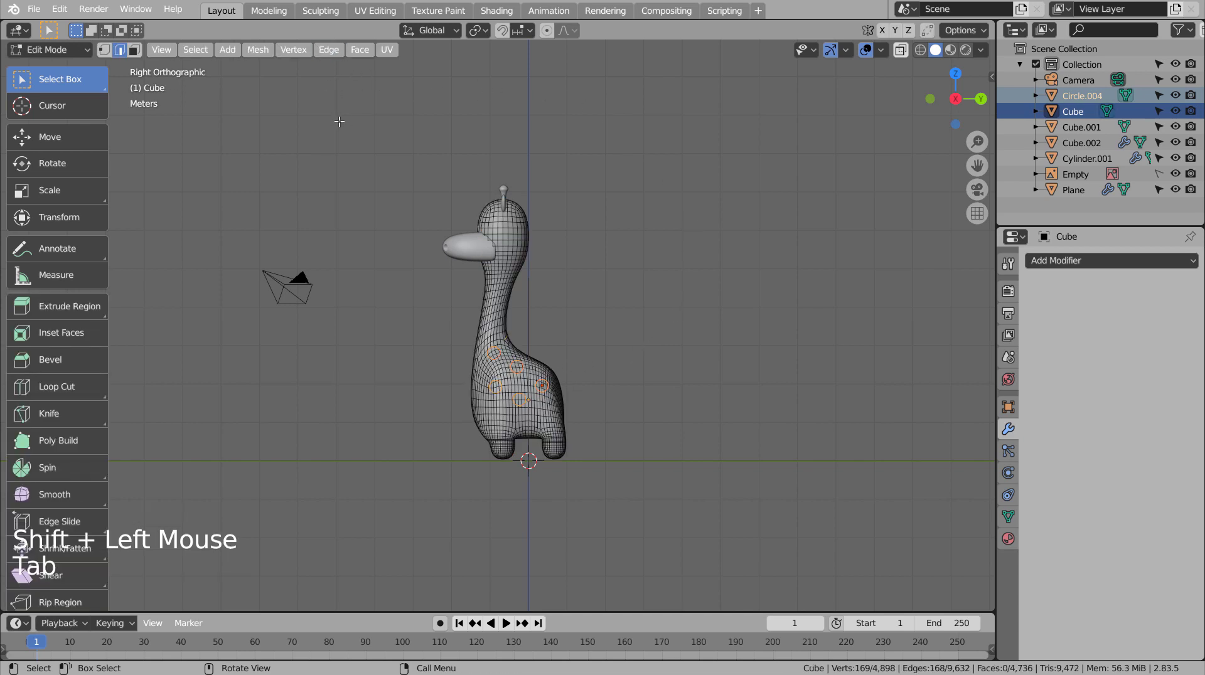
pyautogui.press('alt+a')
pyautogui.click(262, 51)
pyautogui.scroll(3)
pyautogui.scroll(-3)
# Step: Add a second material slot with new Material.001 on the body for the spots
pyautogui.click(1011, 529)
pyautogui.scroll(-3)
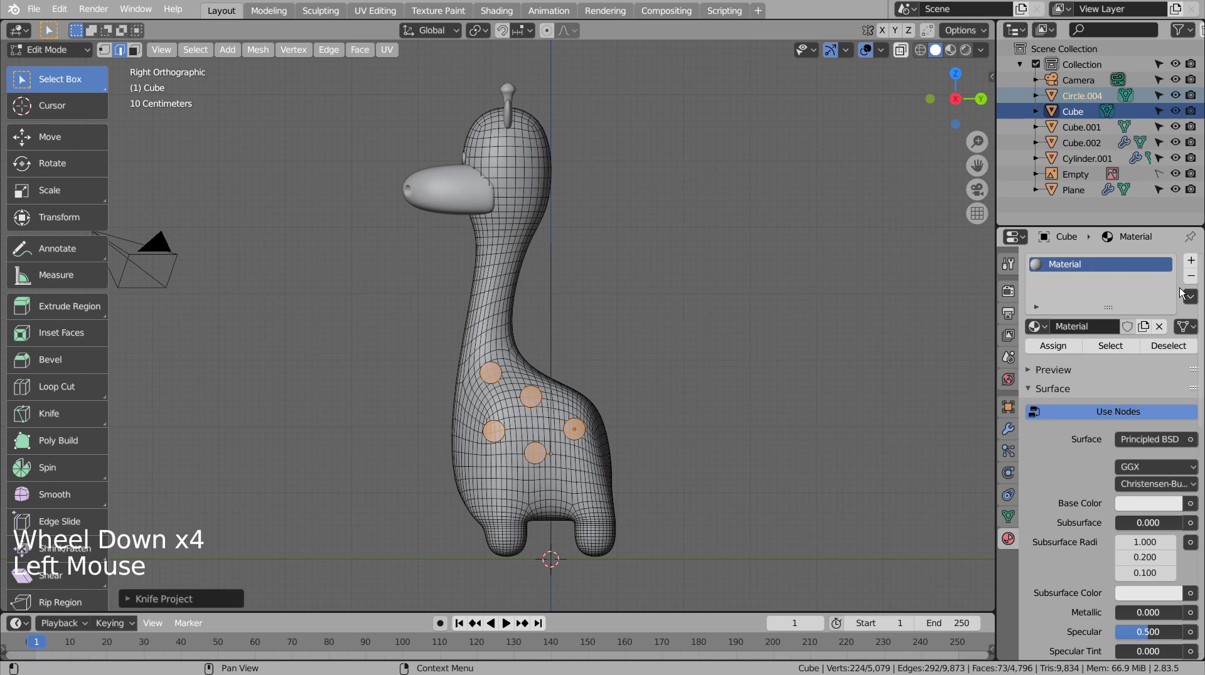
pyautogui.click(1195, 264)
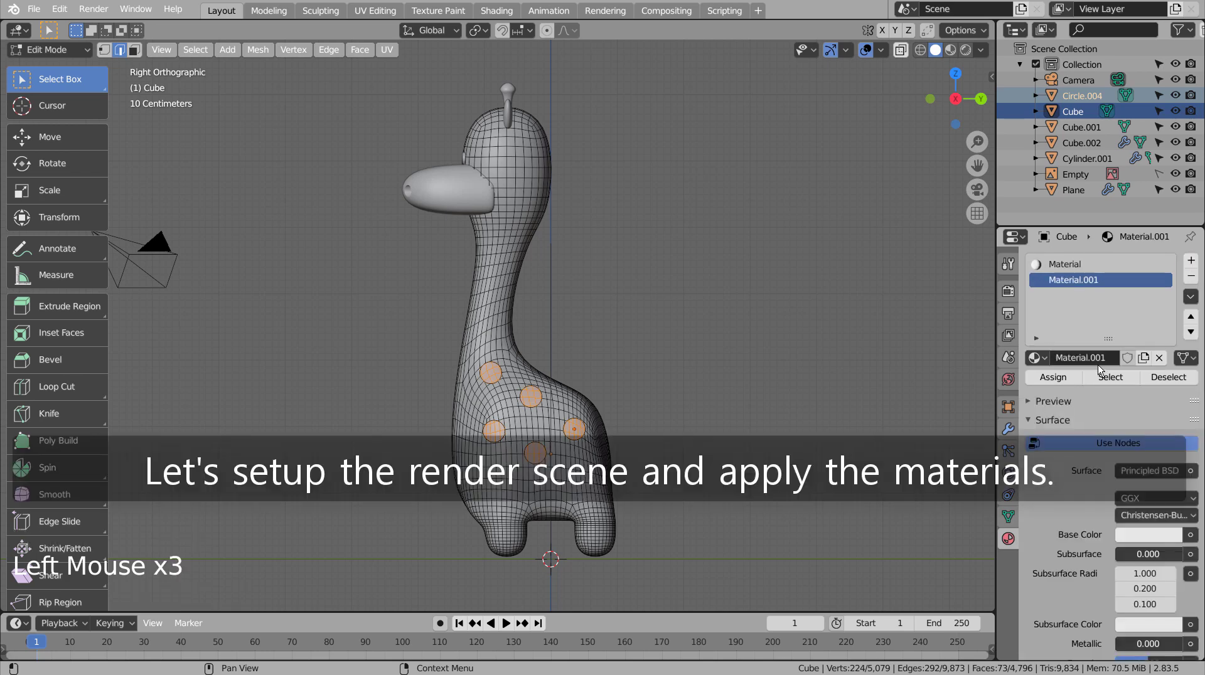
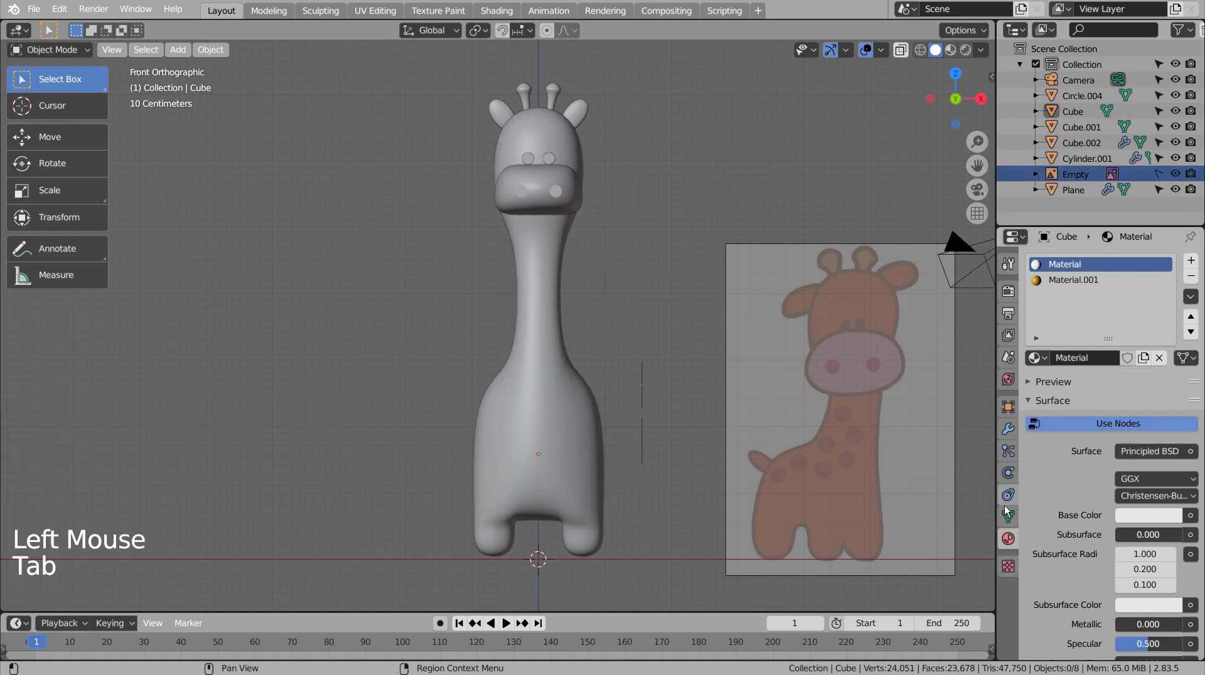
# Step: Colour the body material orange with the eyedropper sampled from the reference drawing
pyautogui.click(1071, 170)
pyautogui.click(1007, 477)
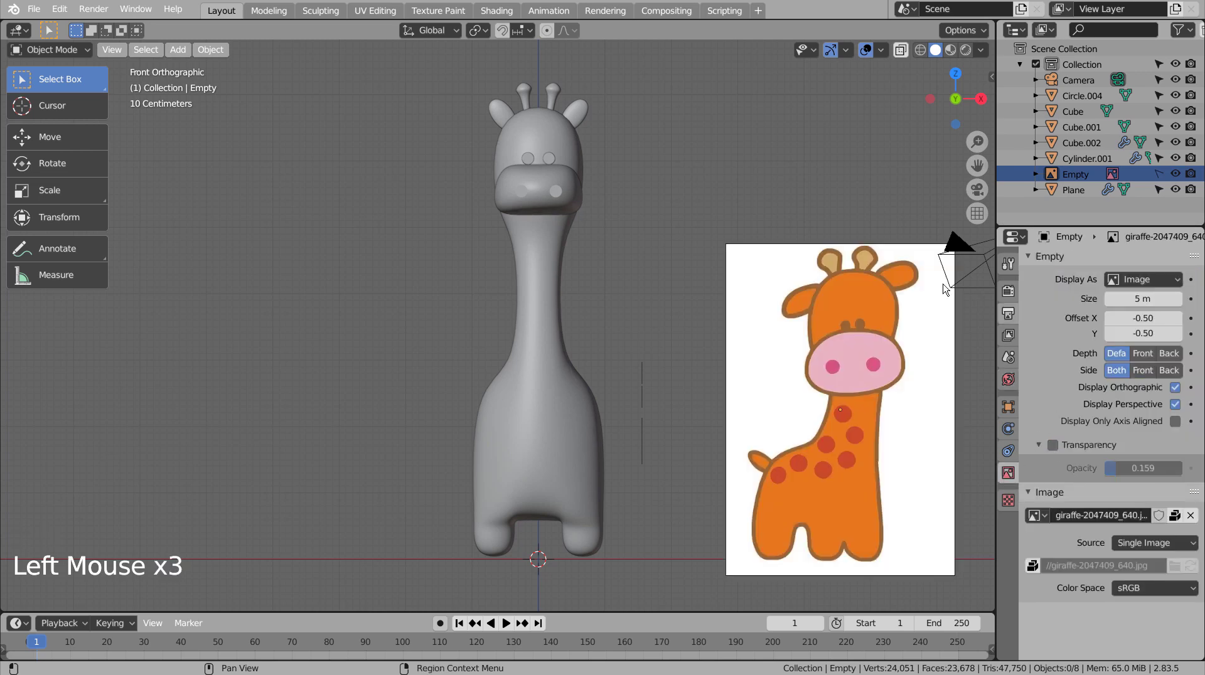
pyautogui.press('KP_3')
pyautogui.press('KP_1')
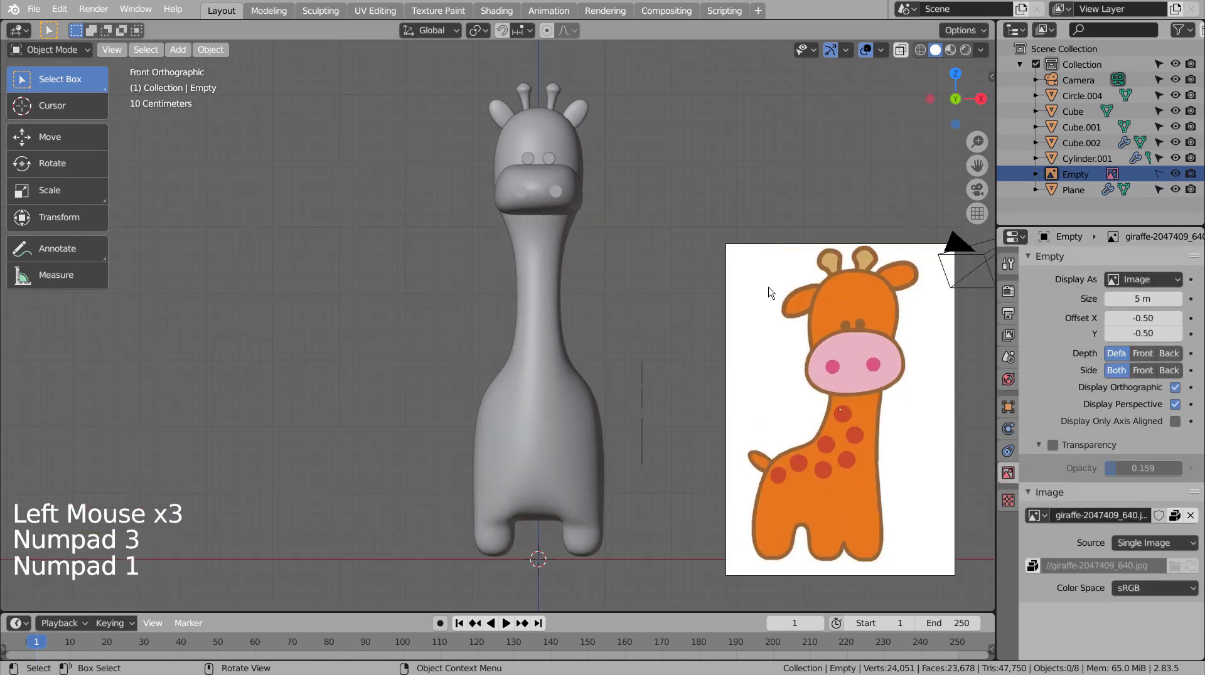
pyautogui.click(536, 446)
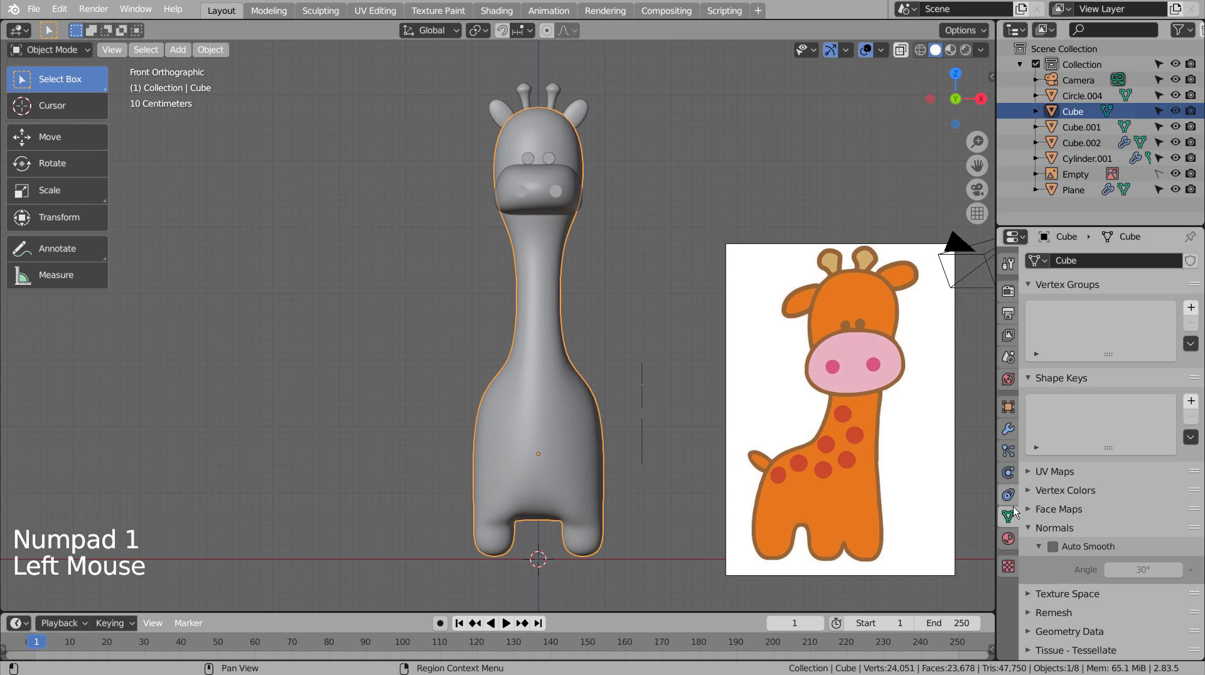
pyautogui.click(1008, 543)
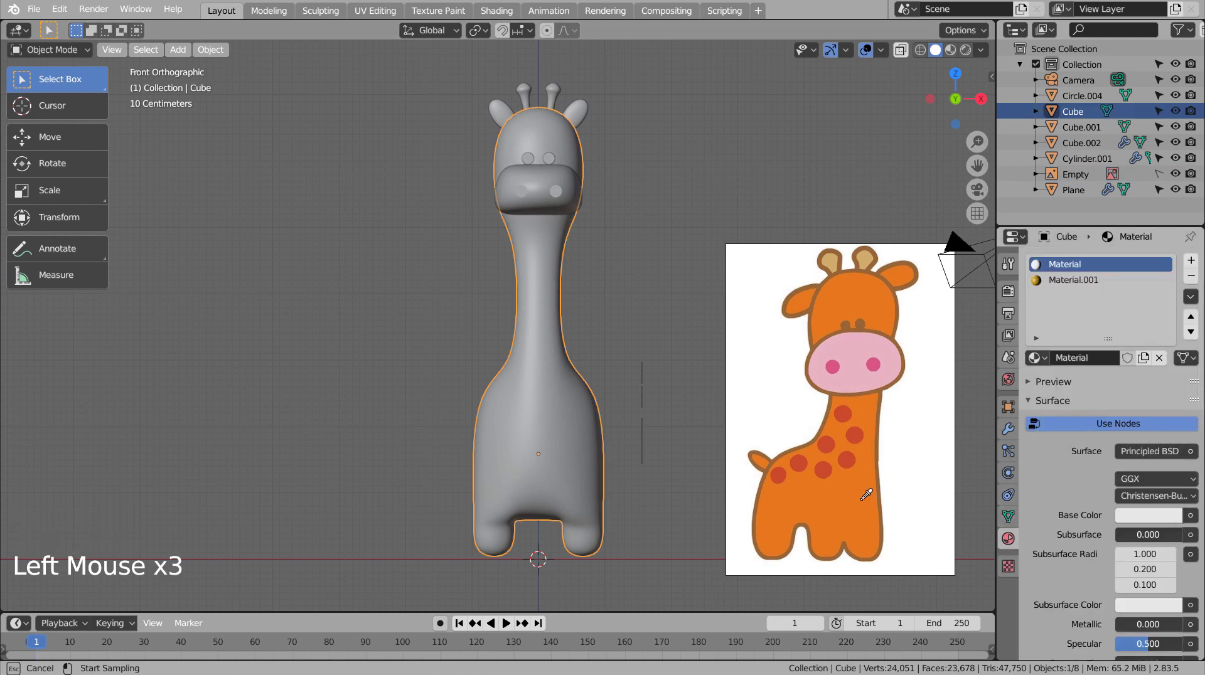
pyautogui.click(955, 51)
pyautogui.middleClick(612, 275)
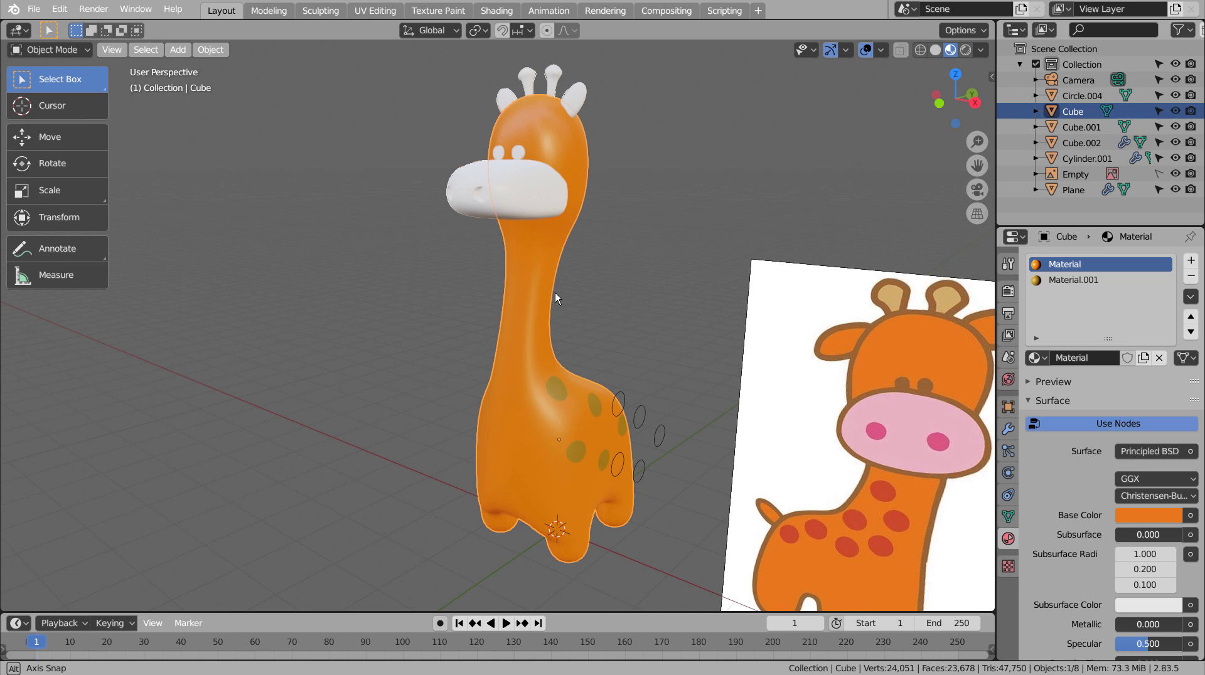
# Step: Colour Material.001 red by sampling the drawing's spots
pyautogui.click(1077, 282)
pyautogui.click(1155, 521)
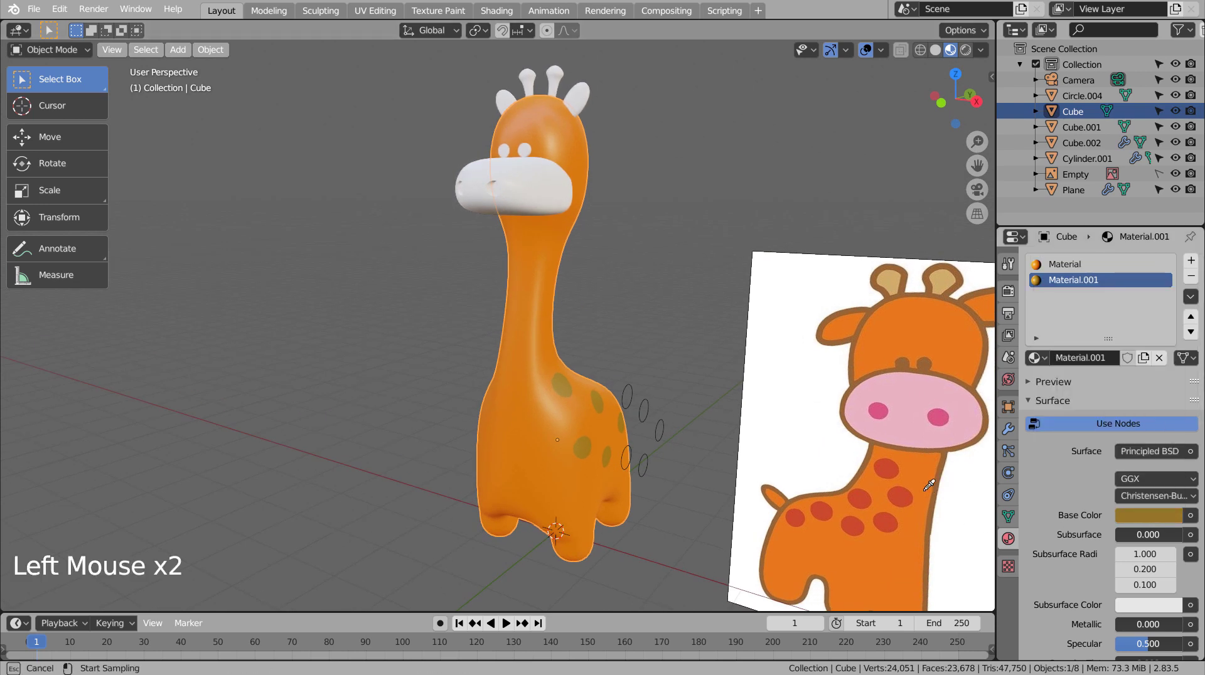
pyautogui.middleClick(715, 421)
pyautogui.click(609, 385)
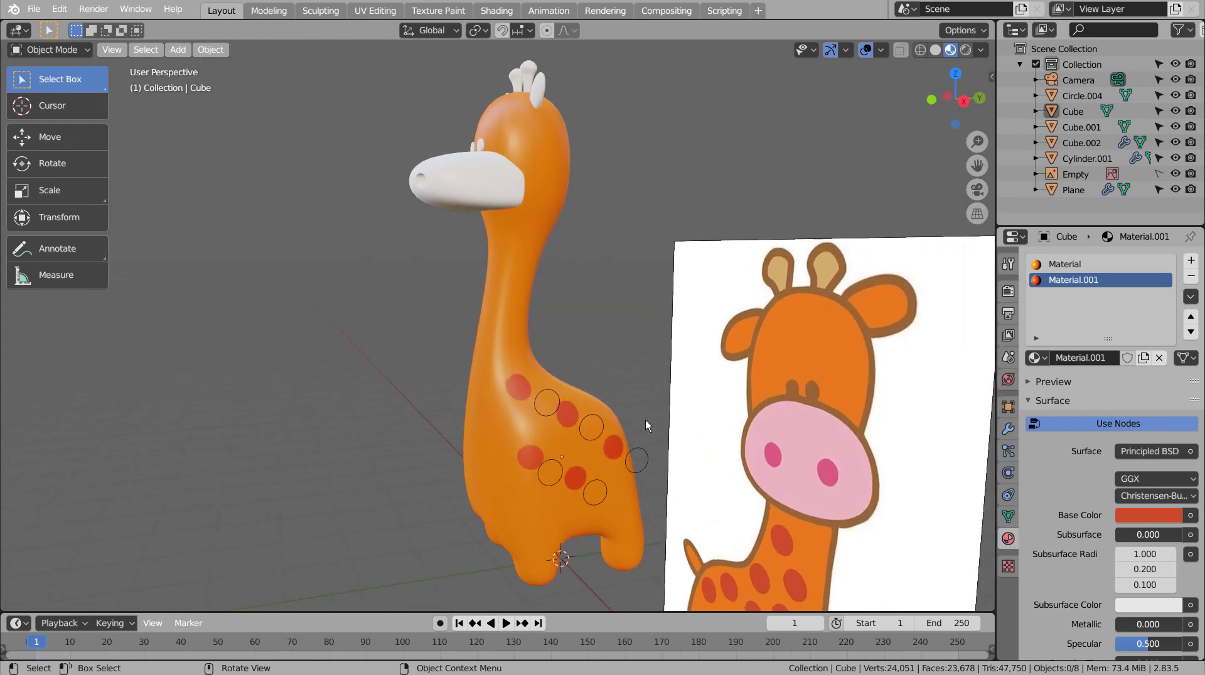
# Step: From the Left view, select Circle.004 and the body and start Knife Project on the other flank
pyautogui.click(606, 424)
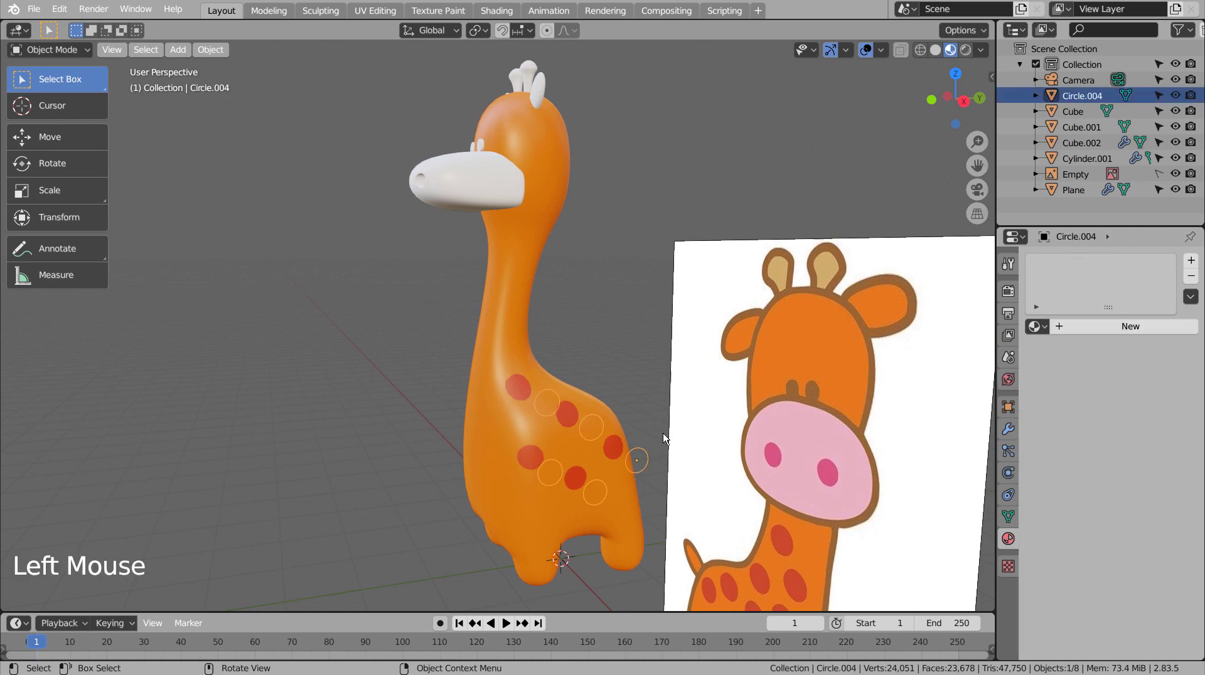
pyautogui.press('KP_1')
pyautogui.press('g')
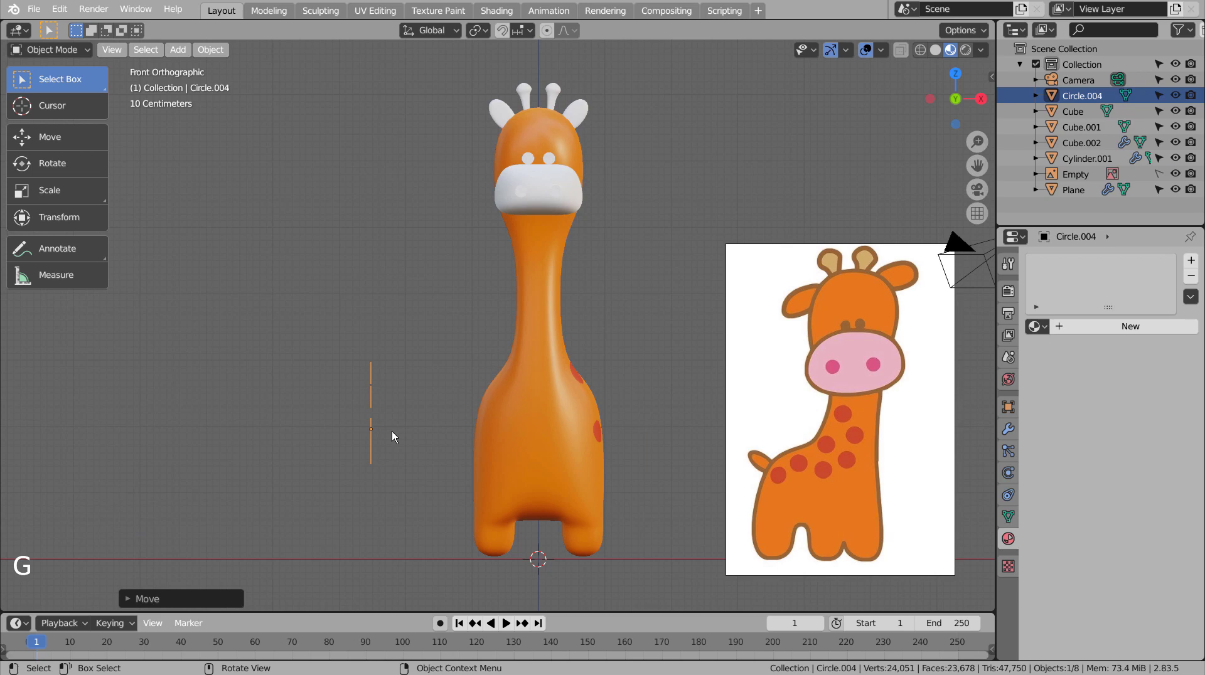
pyautogui.press('KP_3')
pyautogui.press('ctrl+KP_3')
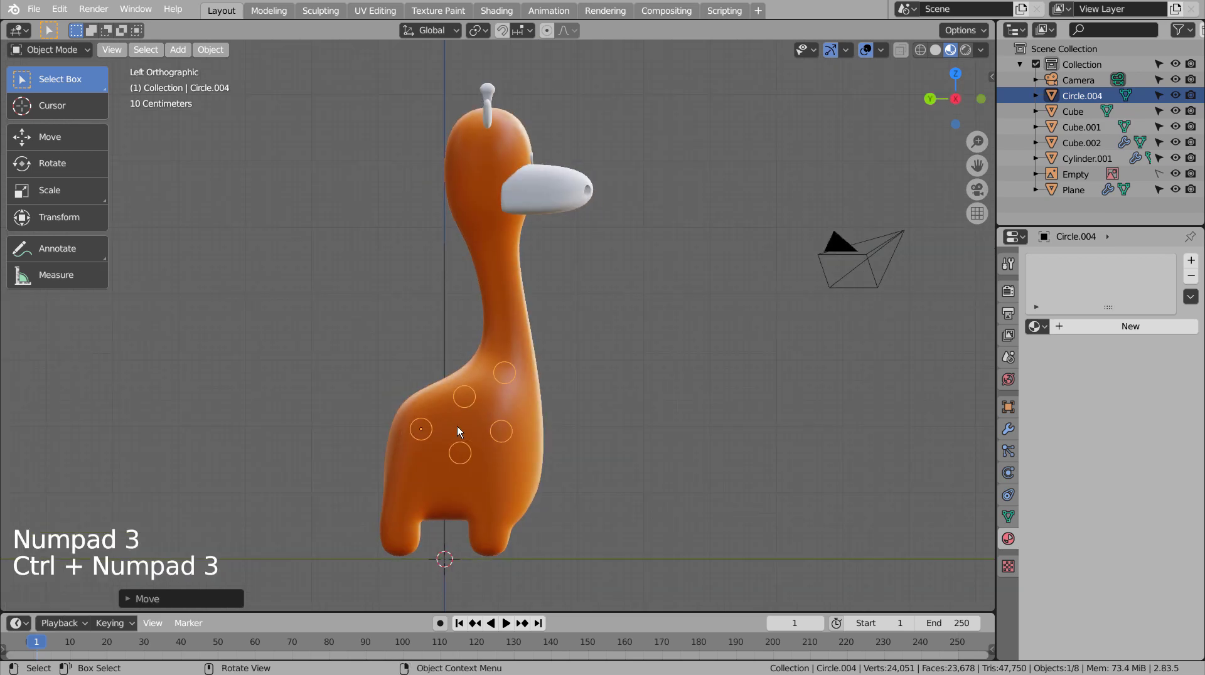
pyautogui.click(499, 411)
pyautogui.press('Tab')
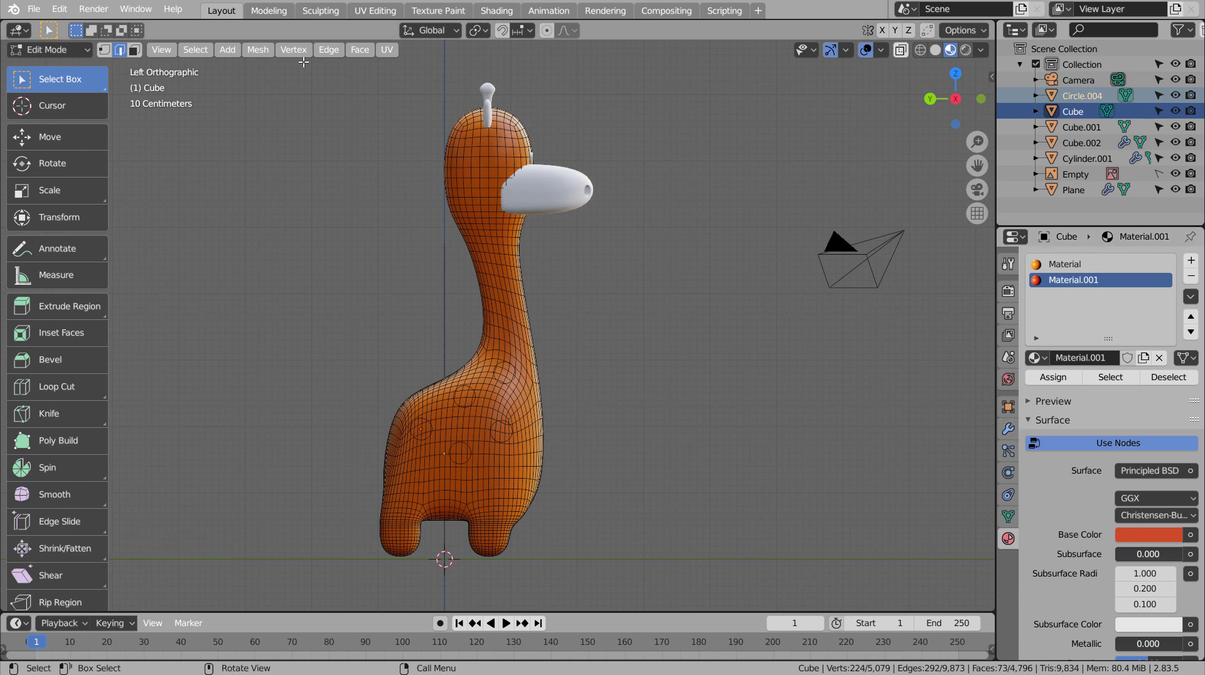
pyautogui.click(260, 44)
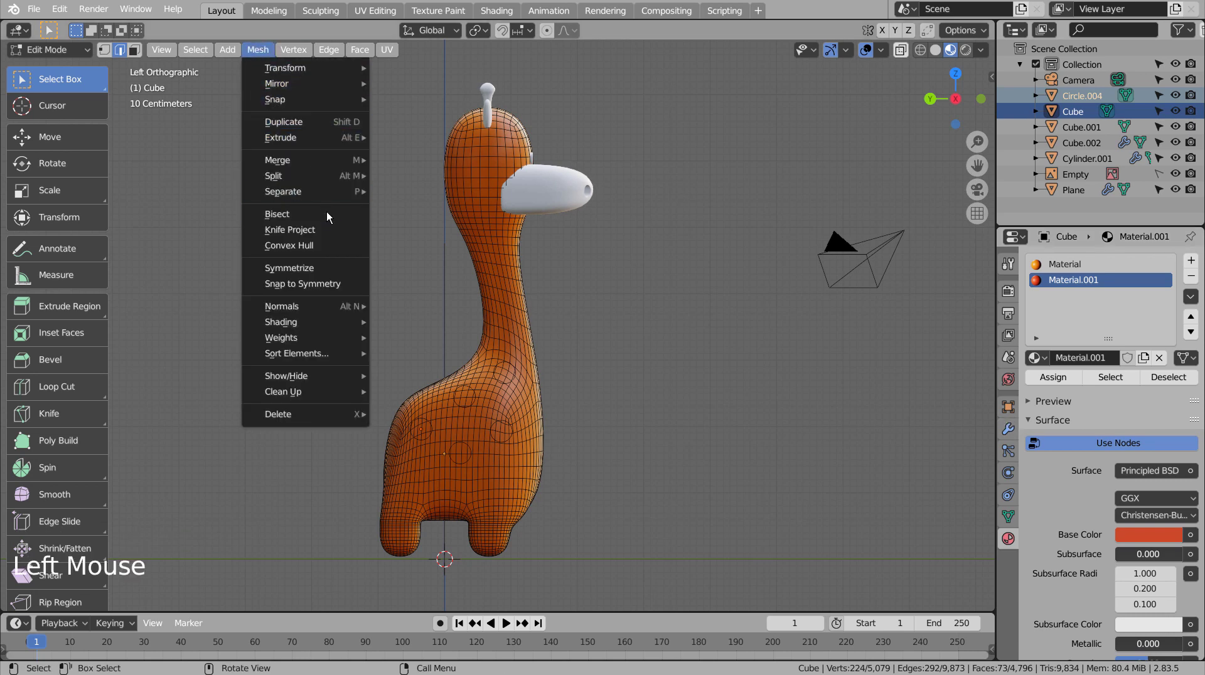
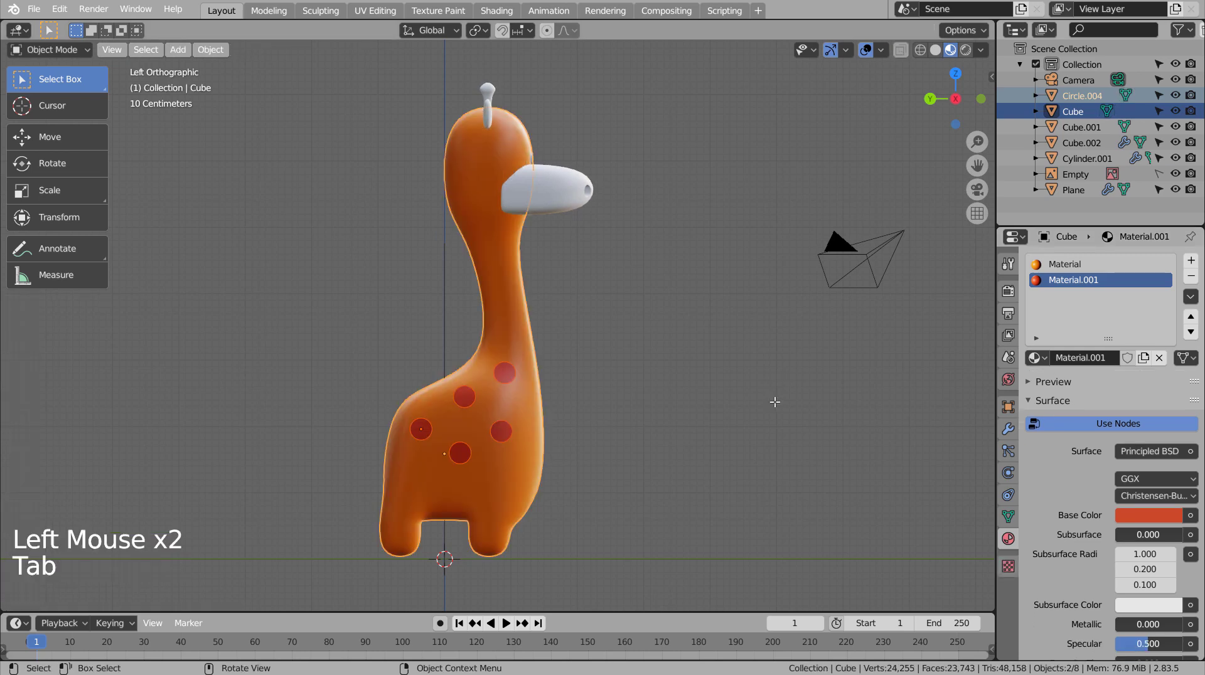
# Step: Delete the spot circles now that they are cut into the body
pyautogui.middleClick(788, 420)
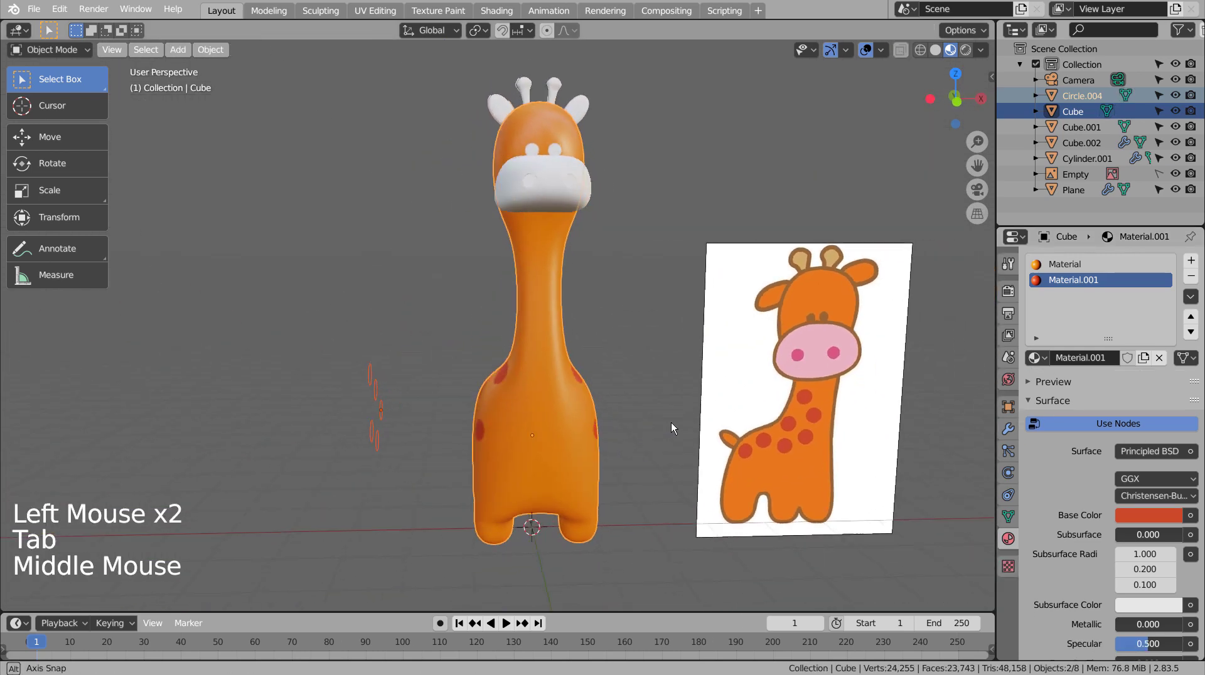
pyautogui.click(381, 400)
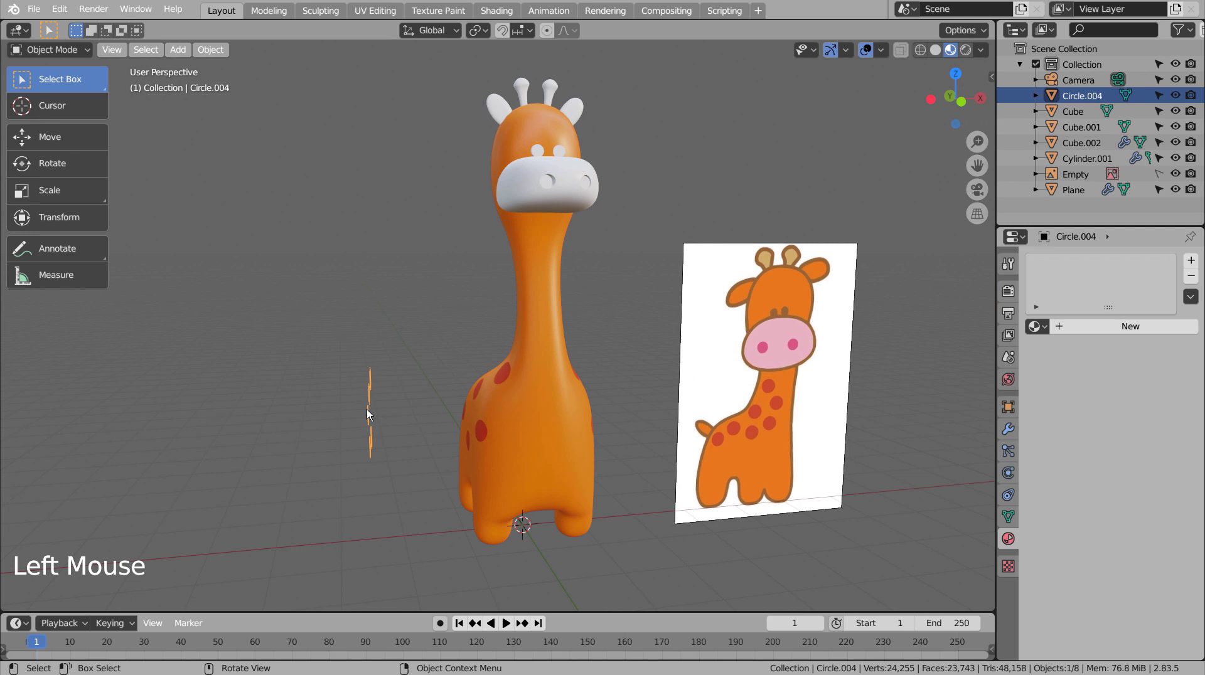
pyautogui.click(370, 411)
pyautogui.press('x')
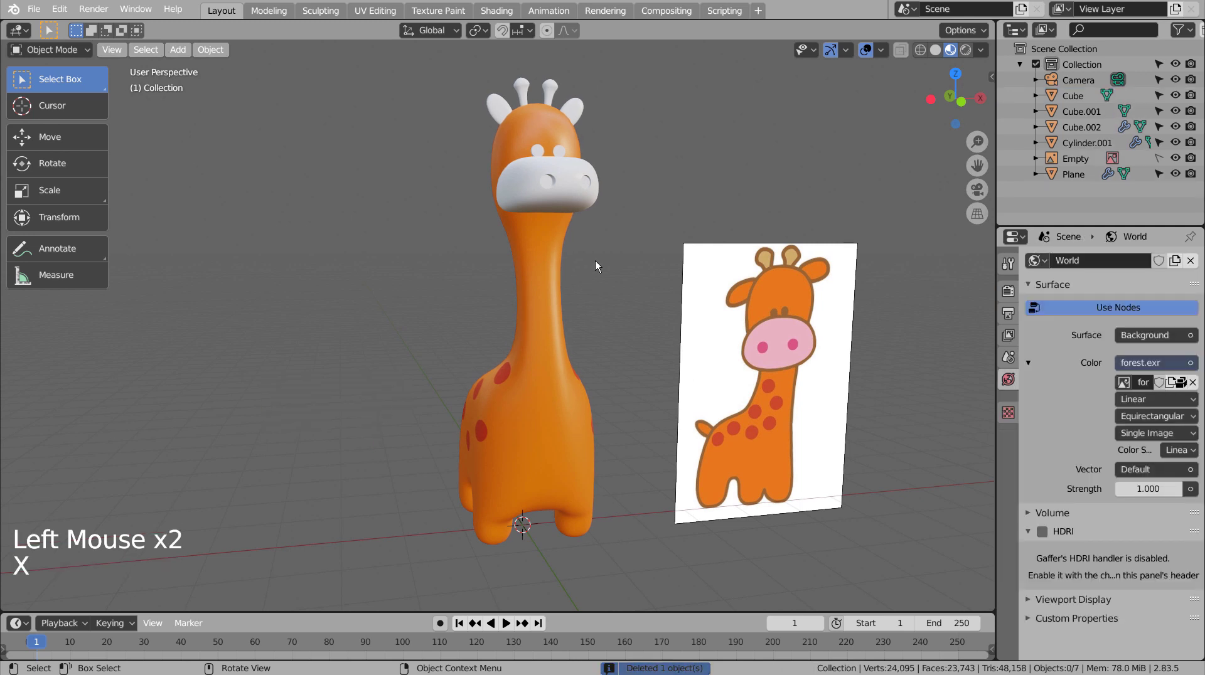
# Step: Give the eyes (Cylinder.001) a new material eyedropped brown from the drawing
pyautogui.click(563, 156)
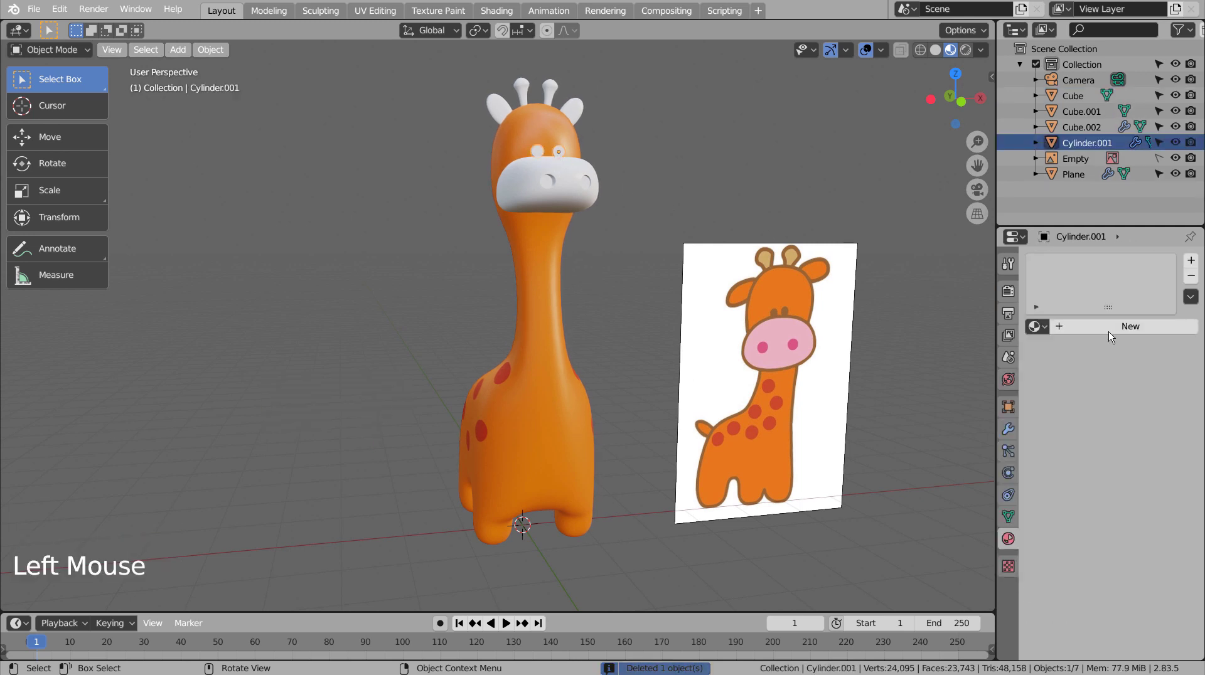
pyautogui.click(1138, 331)
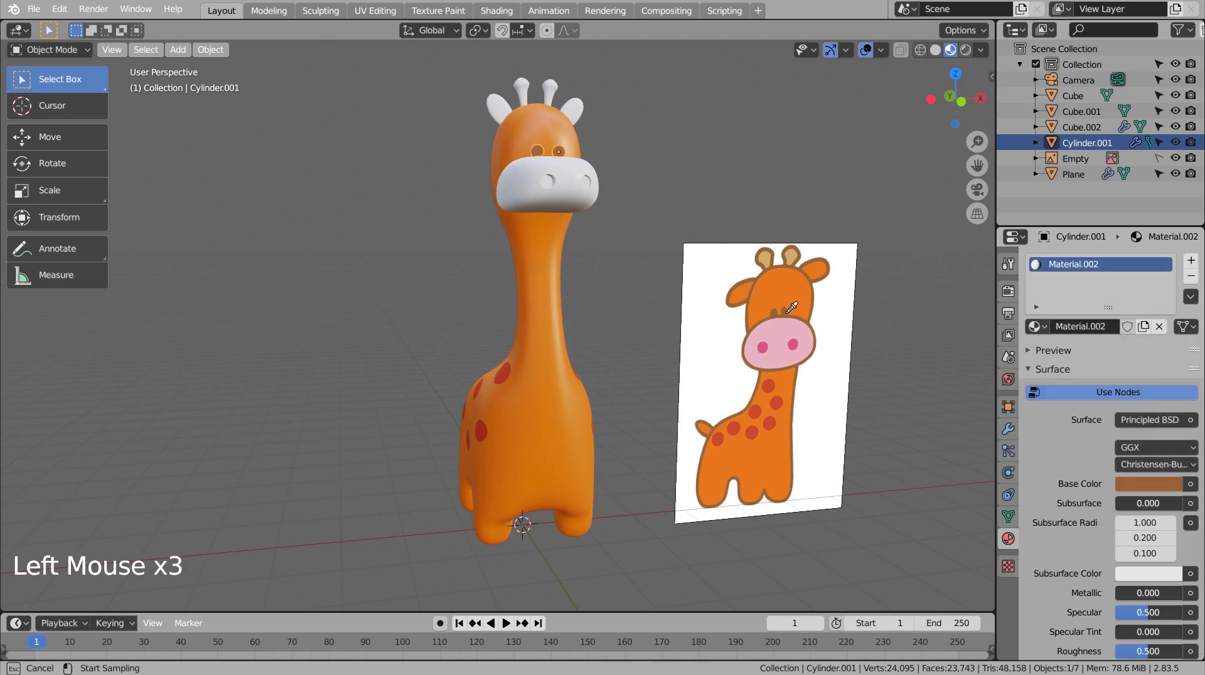
pyautogui.click(785, 209)
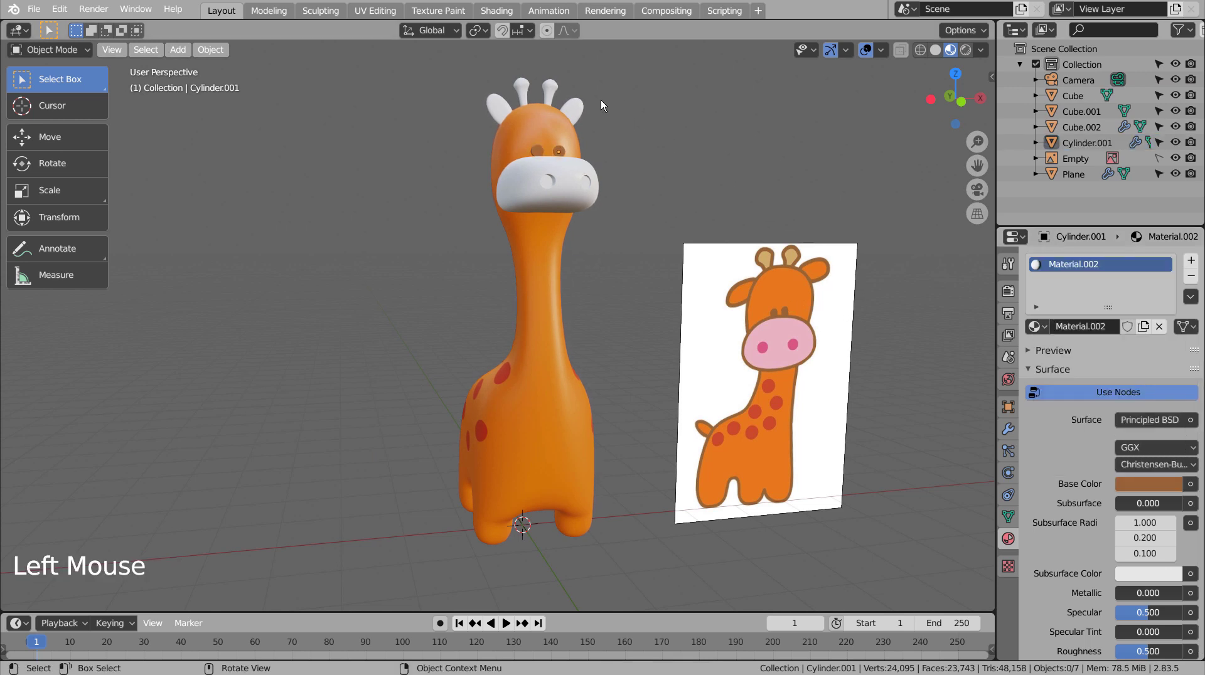
pyautogui.click(544, 87)
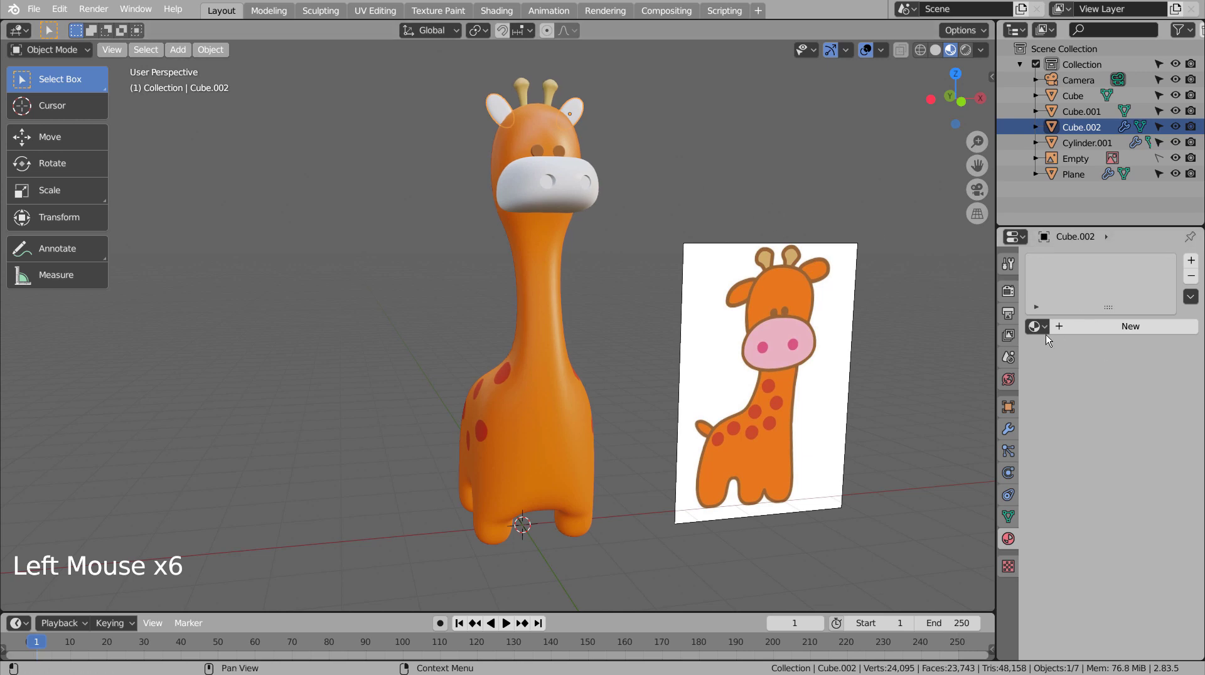
# Step: Link the red Material.001 to the ears and give the snout a new pink material
pyautogui.click(1043, 331)
pyautogui.click(806, 187)
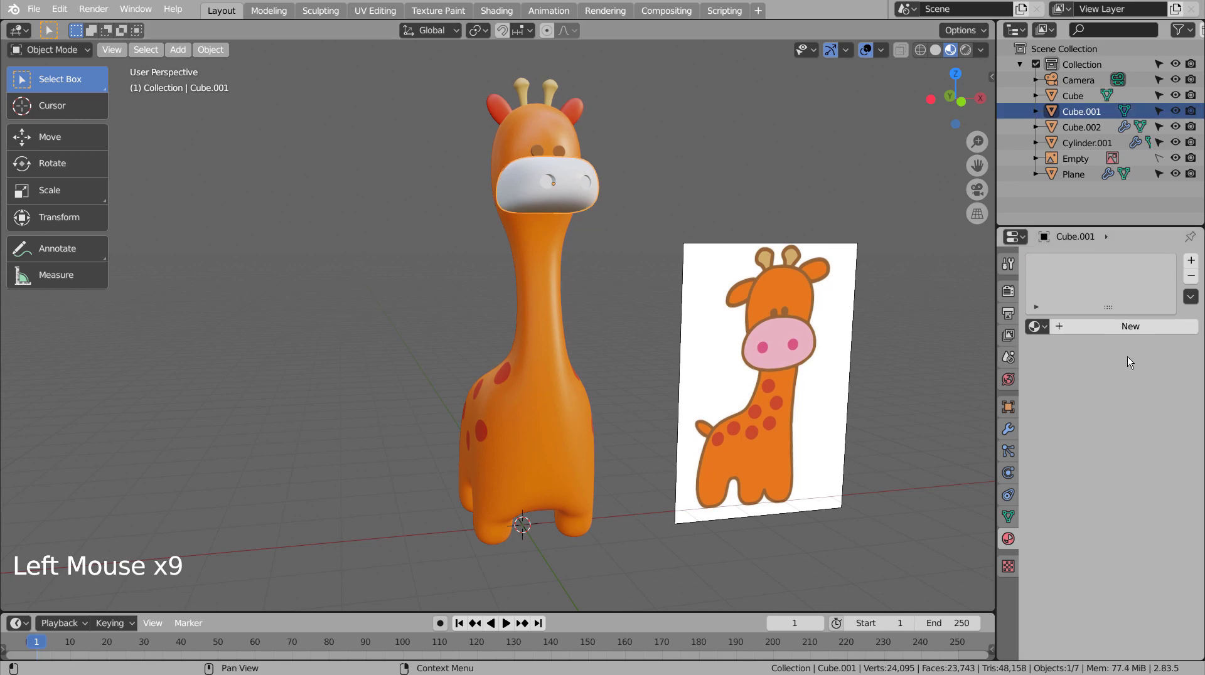
pyautogui.click(1133, 333)
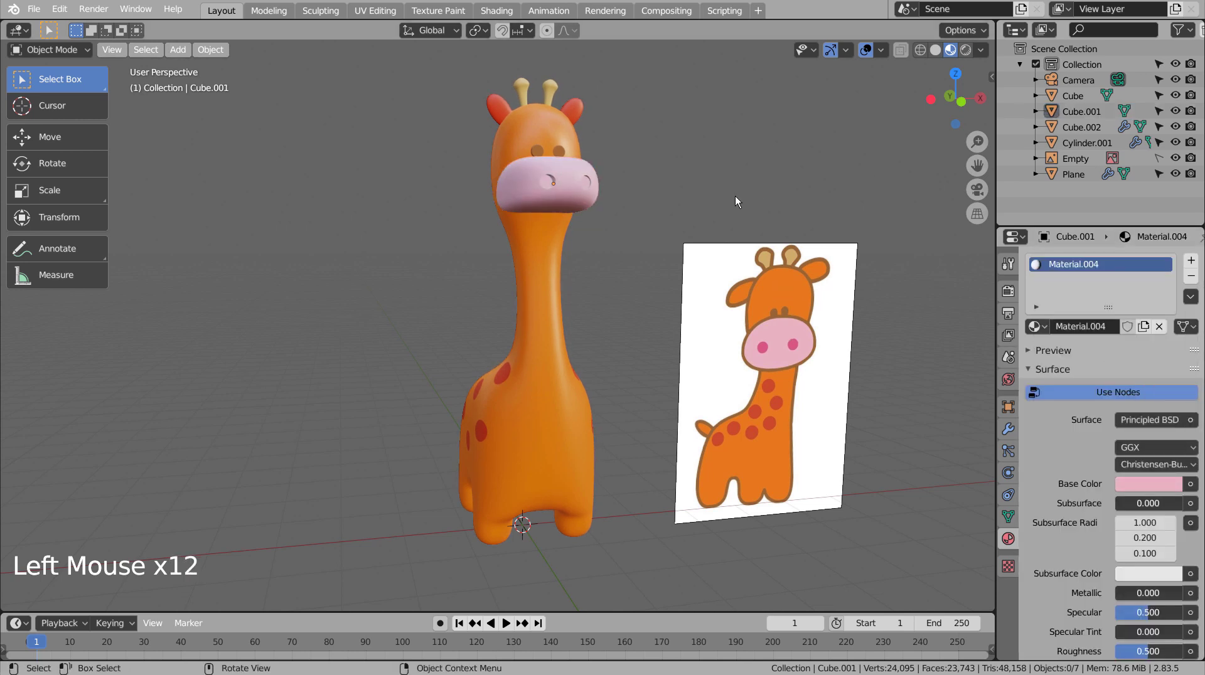
pyautogui.scroll(3)
pyautogui.middleClick(654, 207)
# Step: In Edit Mode add Material.005, a darker pink, and assign it to the nostrils
pyautogui.press('Tab')
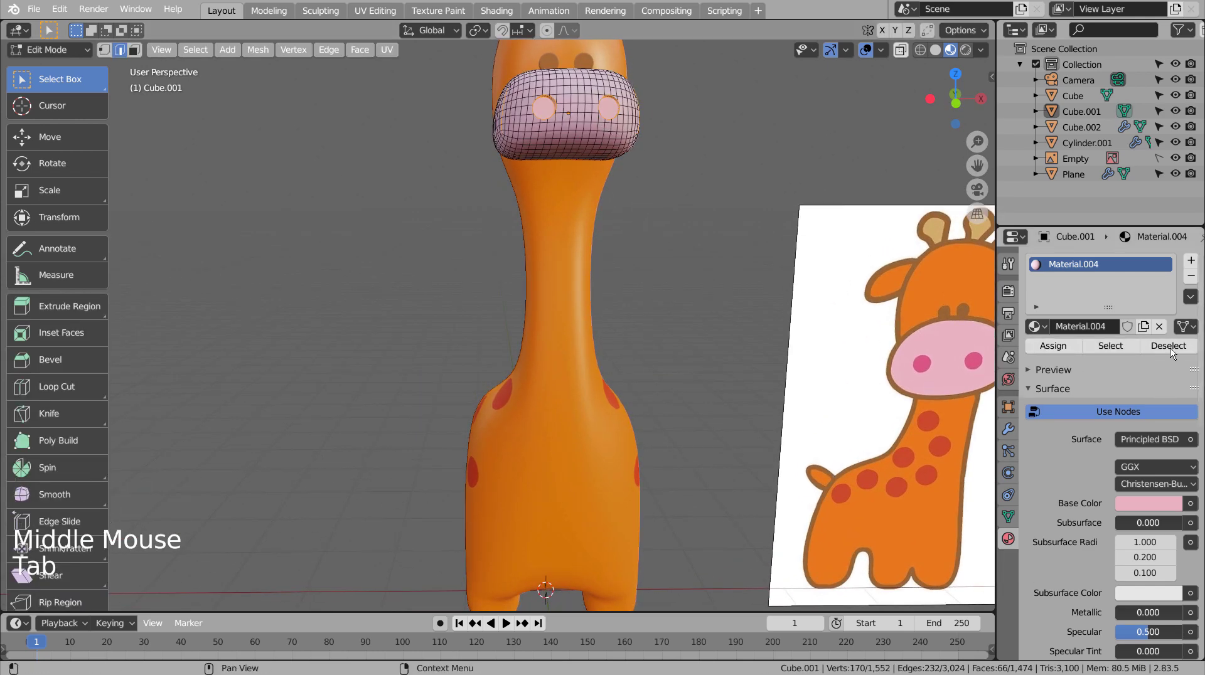
pyautogui.click(1197, 261)
pyautogui.click(1116, 362)
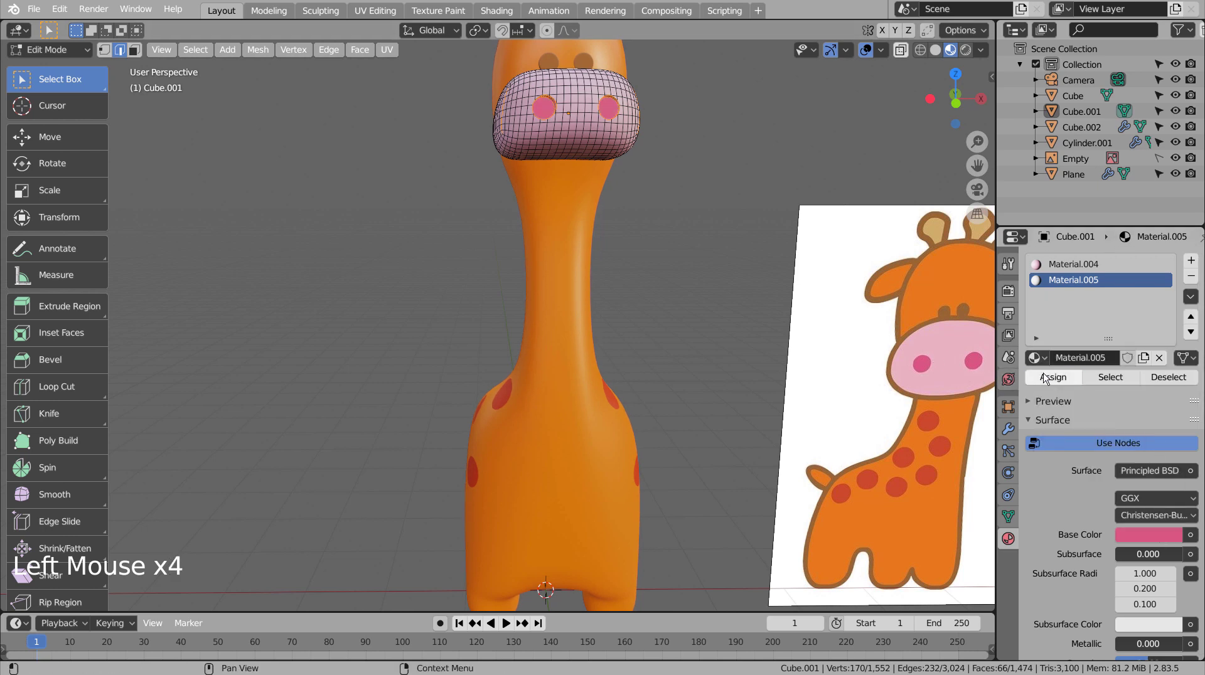
pyautogui.press('Tab')
pyautogui.click(741, 299)
# Step: Back at the whole giraffe, select the body and lower its material's Specular
pyautogui.scroll(-3)
pyautogui.middleClick(621, 350)
pyautogui.scroll(-3)
pyautogui.click(536, 398)
pyautogui.scroll(-3)
pyautogui.click(1147, 542)
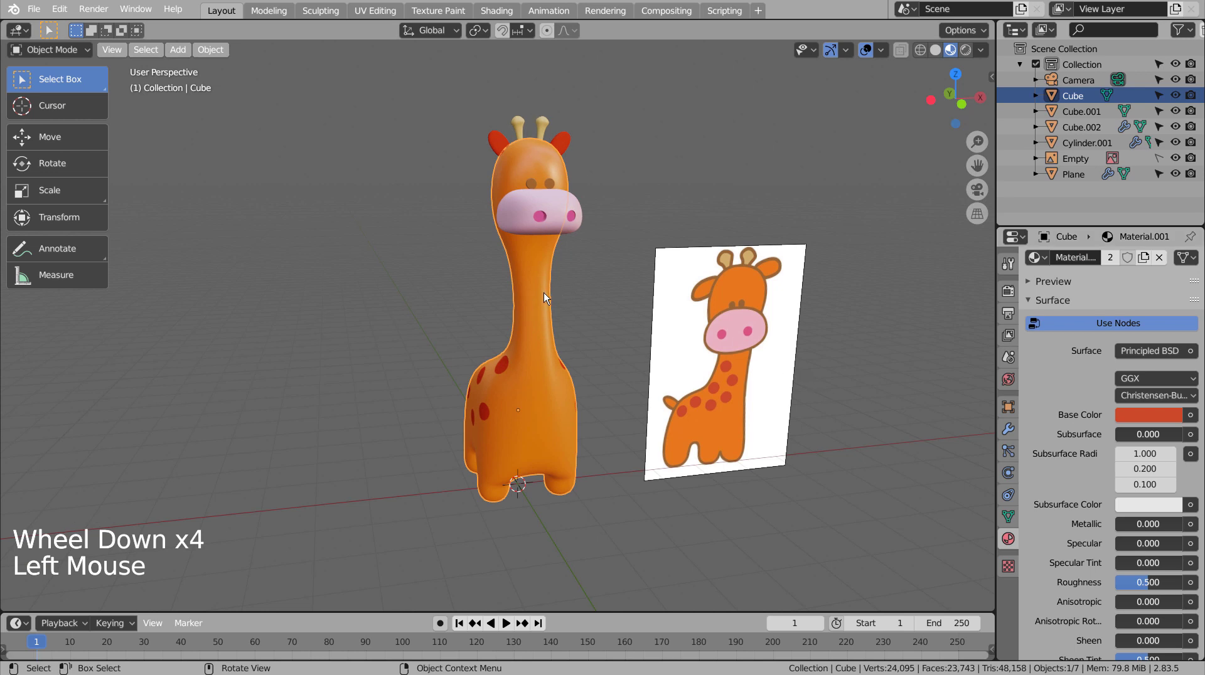
# Step: Link the shared giraffe Material to Cube.002 (the ears)
pyautogui.scroll(3)
pyautogui.click(562, 143)
pyautogui.scroll(3)
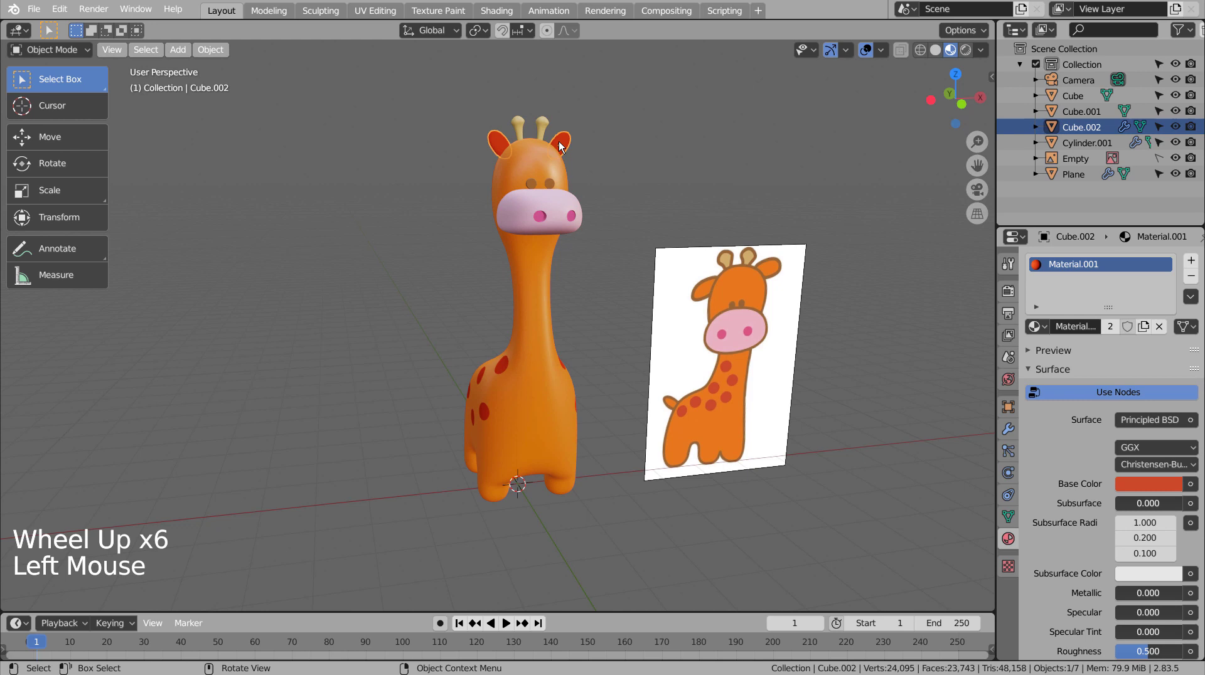
pyautogui.click(1046, 329)
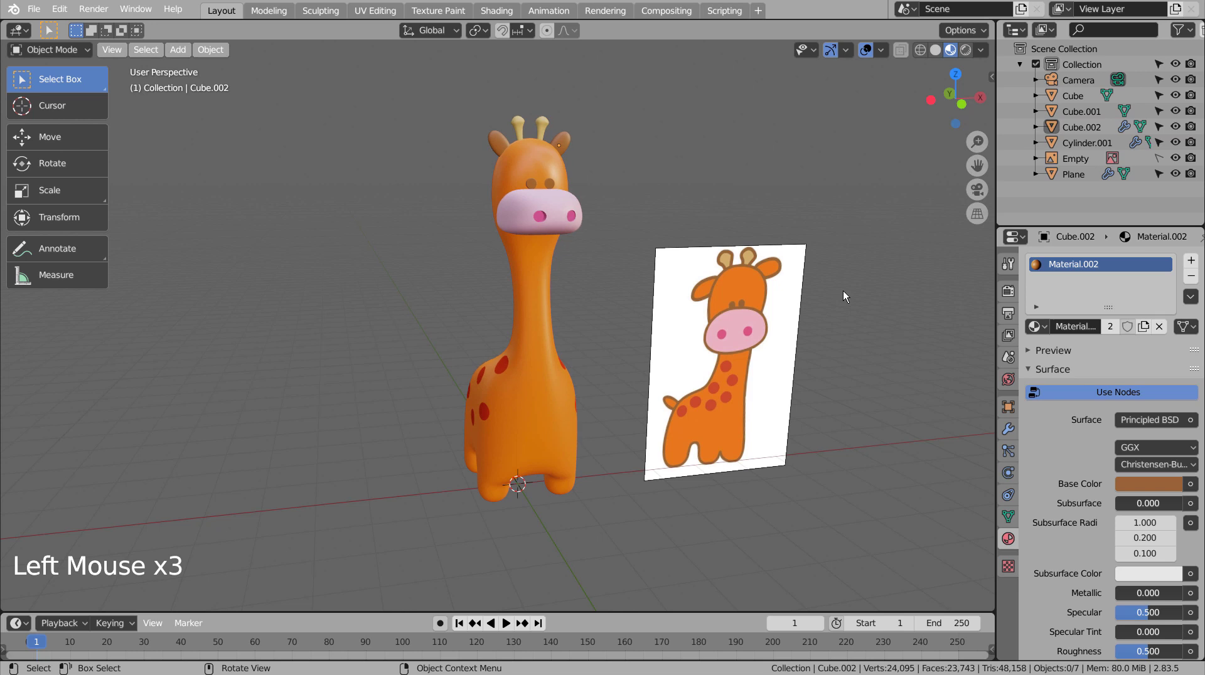
# Step: Set Specular to 0 on the main body's Principled BSDF for a matte finish
pyautogui.click(548, 157)
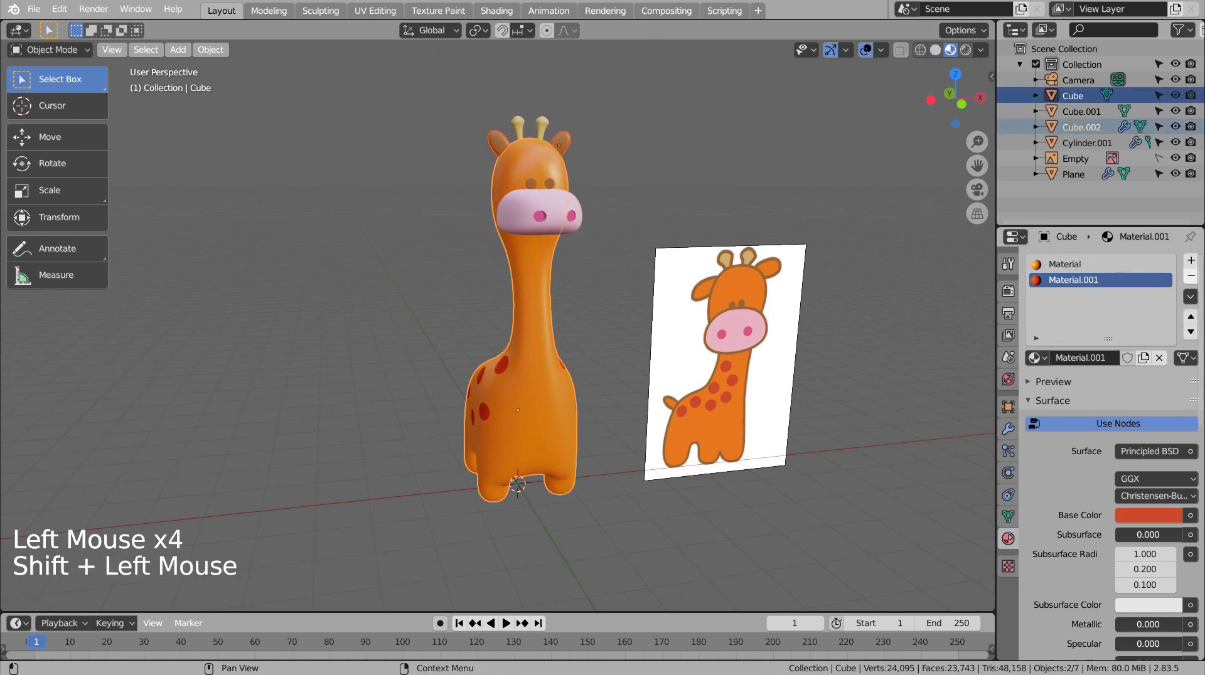
pyautogui.click(1125, 264)
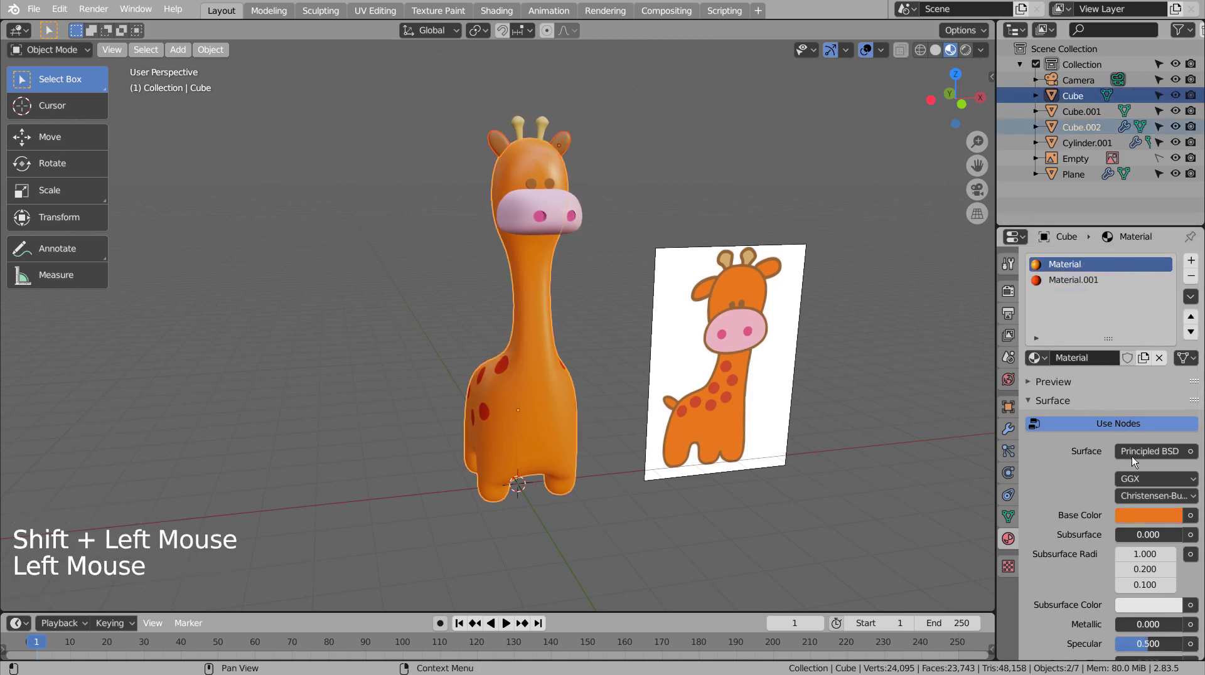
pyautogui.click(1191, 296)
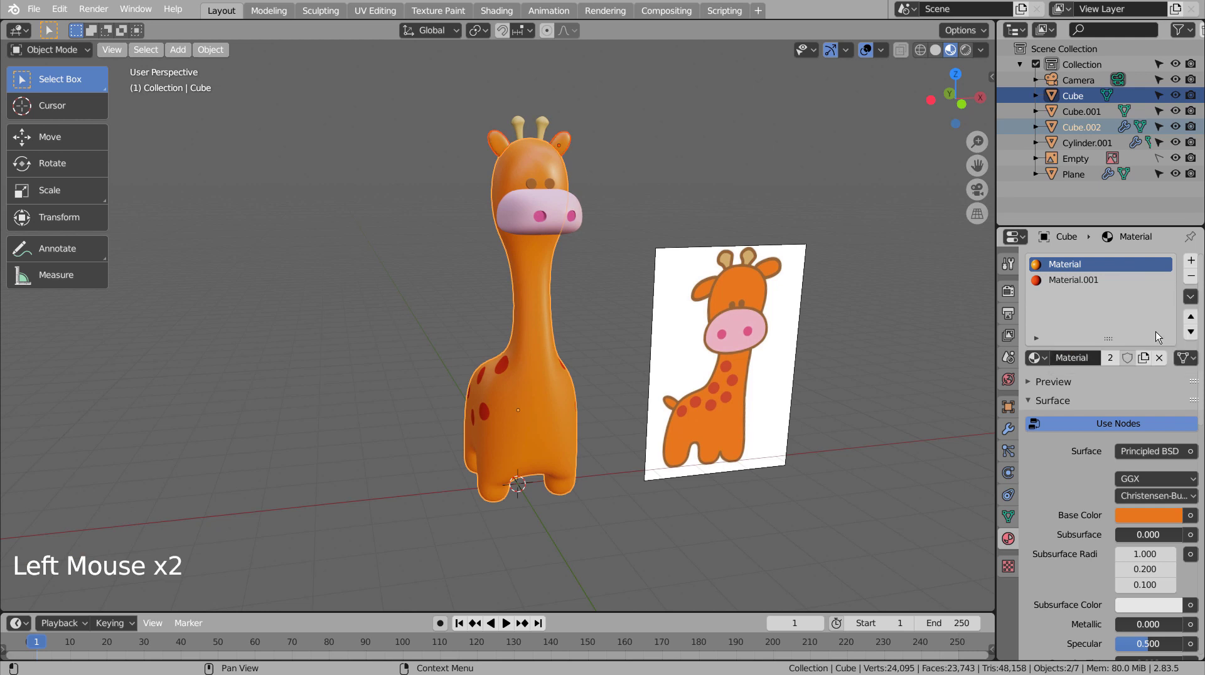
pyautogui.click(532, 153)
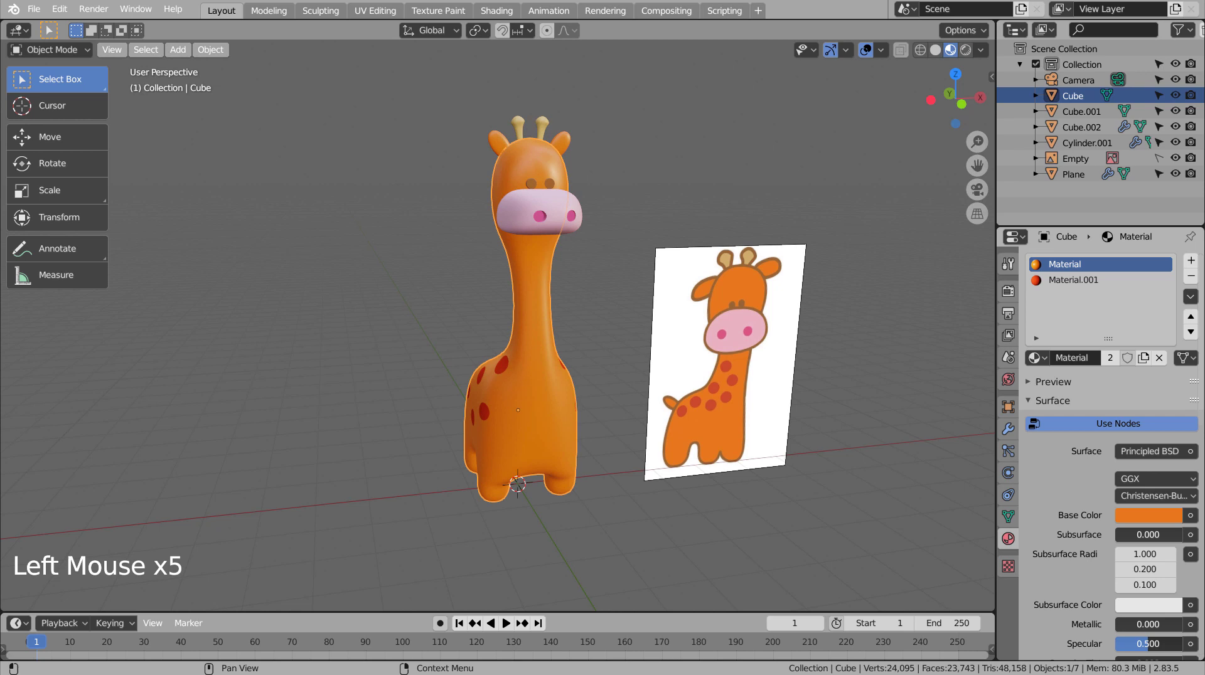
pyautogui.middleClick(687, 435)
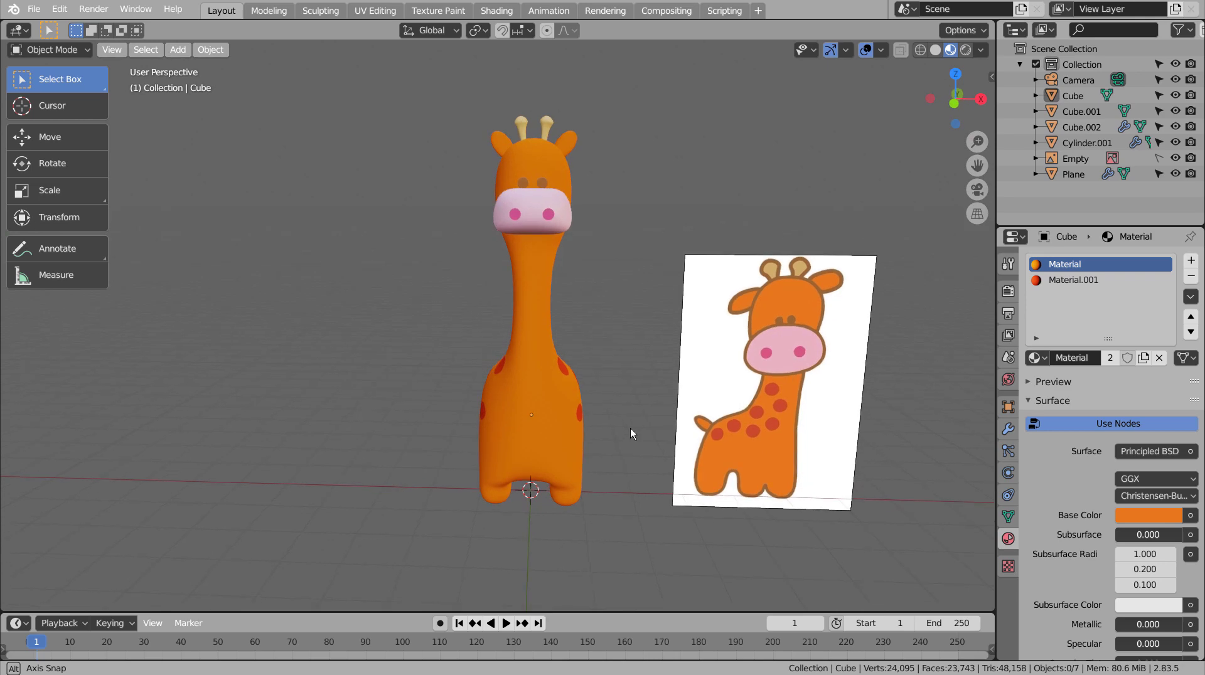
# Step: Apply the modifiers on Cube.002, Cylinder.001 and Plane, then hide the reference Empty
pyautogui.click(635, 421)
pyautogui.middleClick(606, 453)
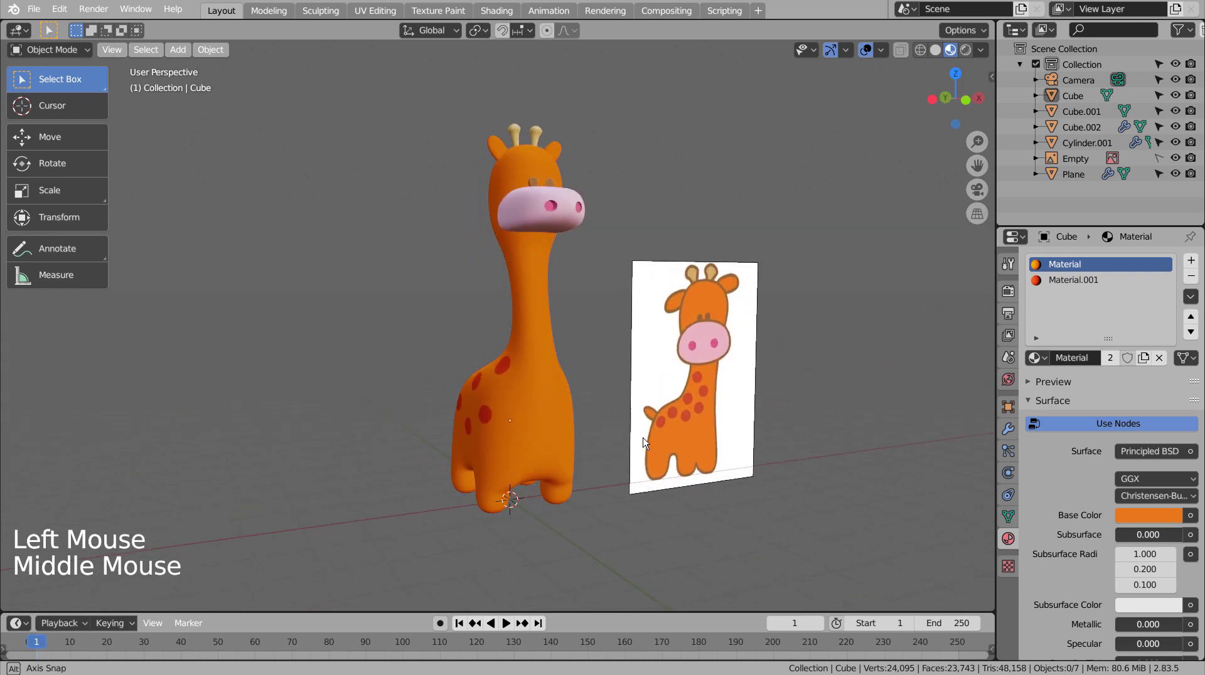
pyautogui.click(642, 366)
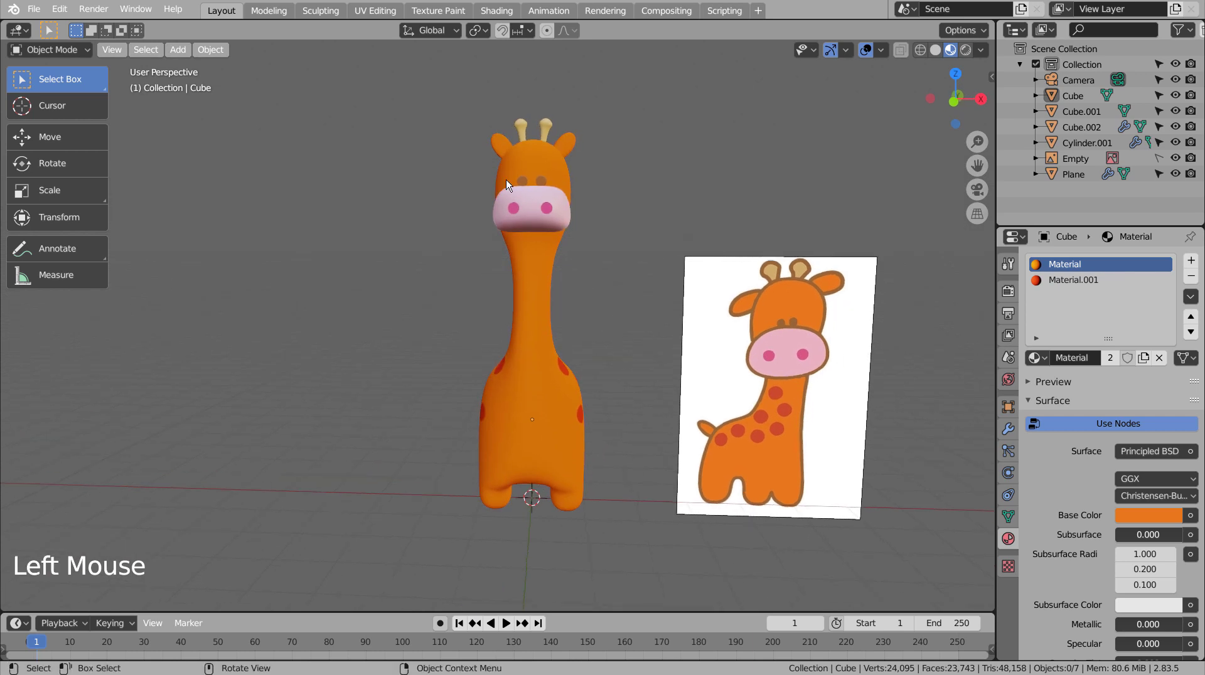
pyautogui.click(1095, 130)
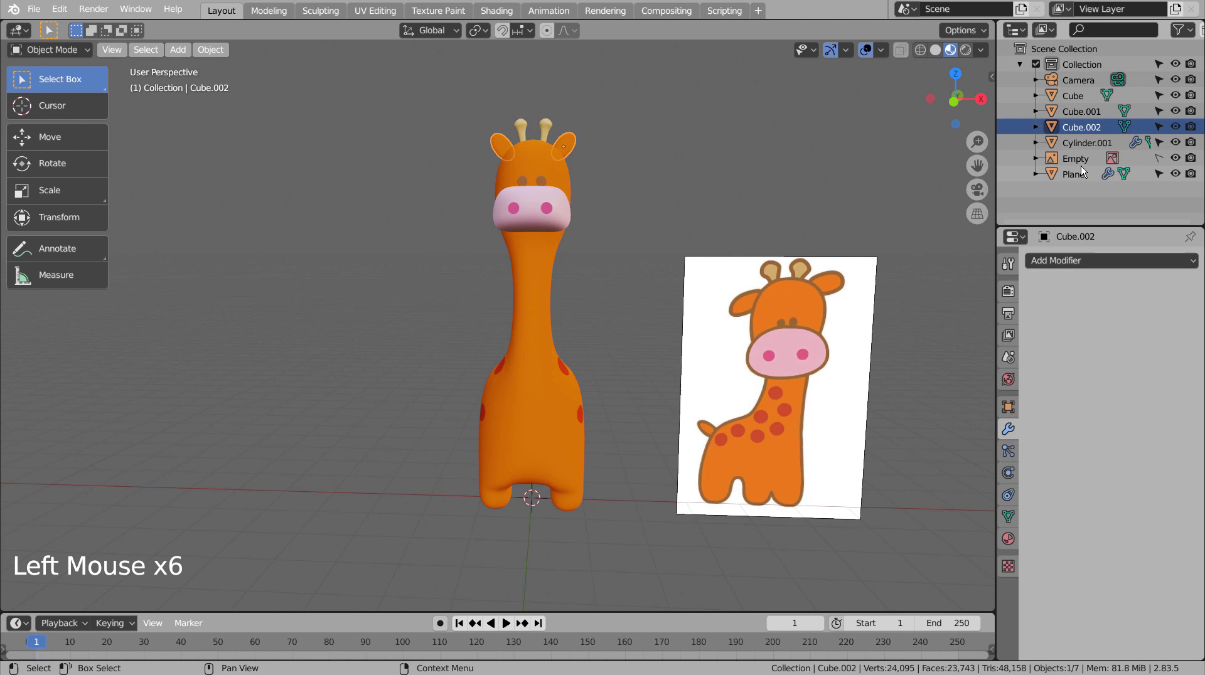
pyautogui.click(1091, 147)
pyautogui.doubleClick(1075, 307)
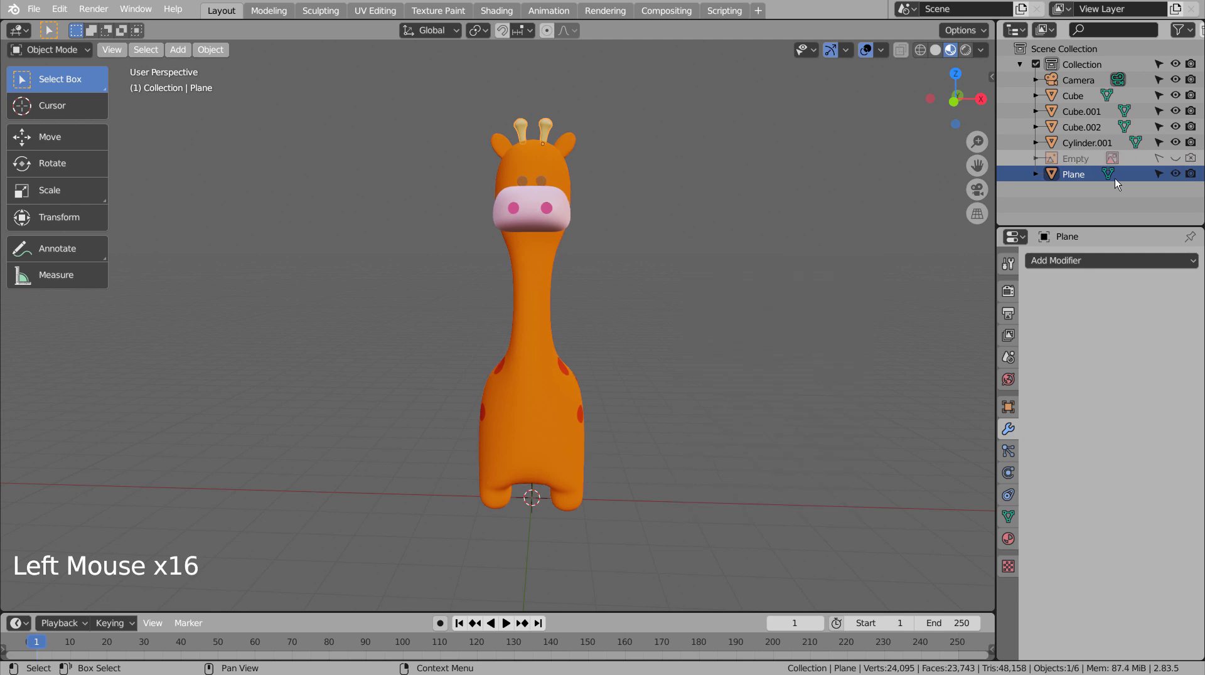
# Step: Join every giraffe part into one object and enable Normals > Auto Smooth
pyautogui.press('b')
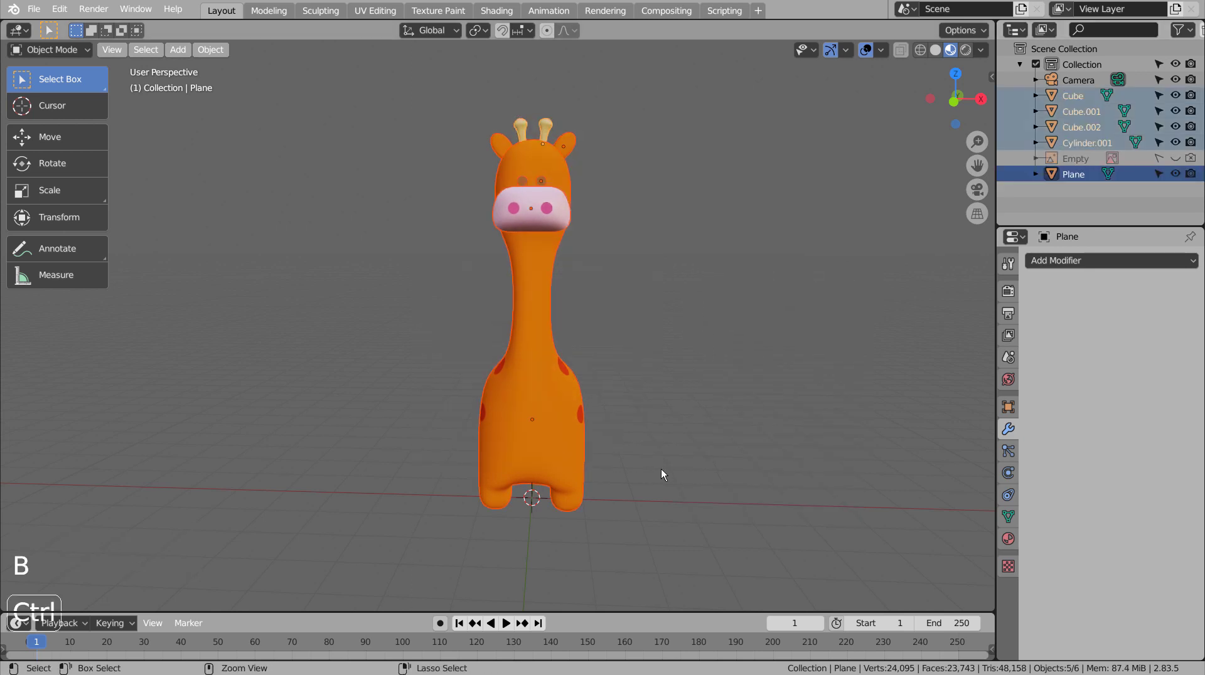
pyautogui.press('ctrl+j')
pyautogui.middleClick(634, 436)
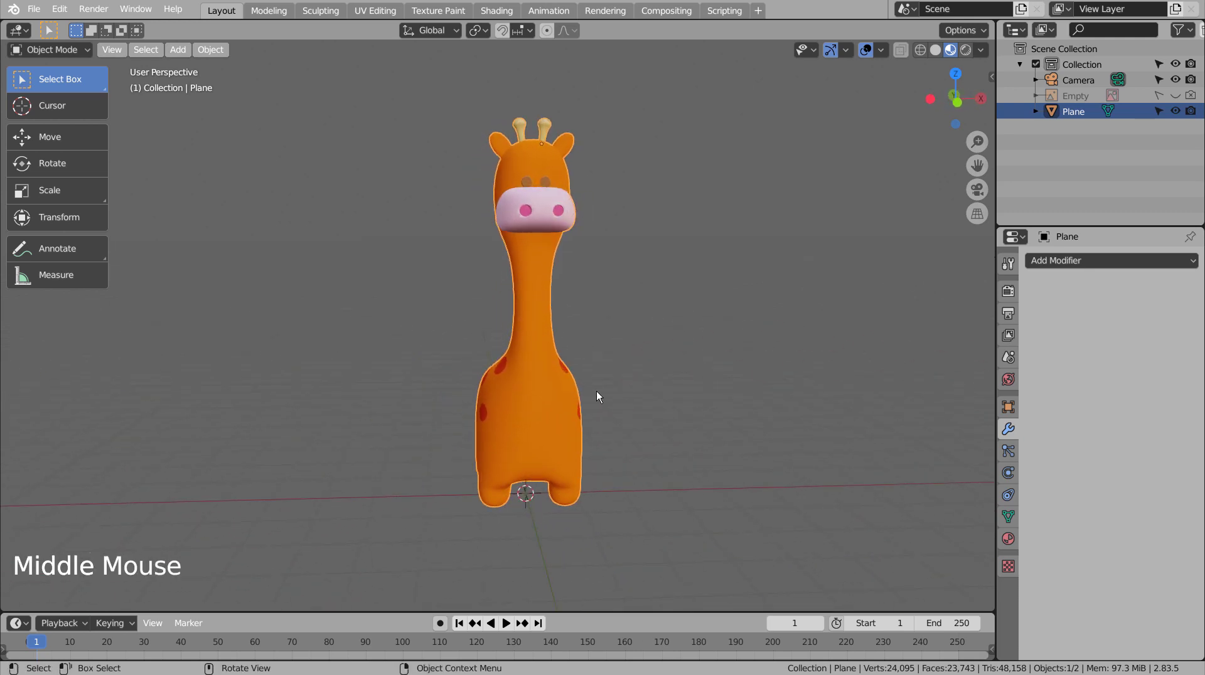
pyautogui.click(556, 405)
pyautogui.click(1015, 519)
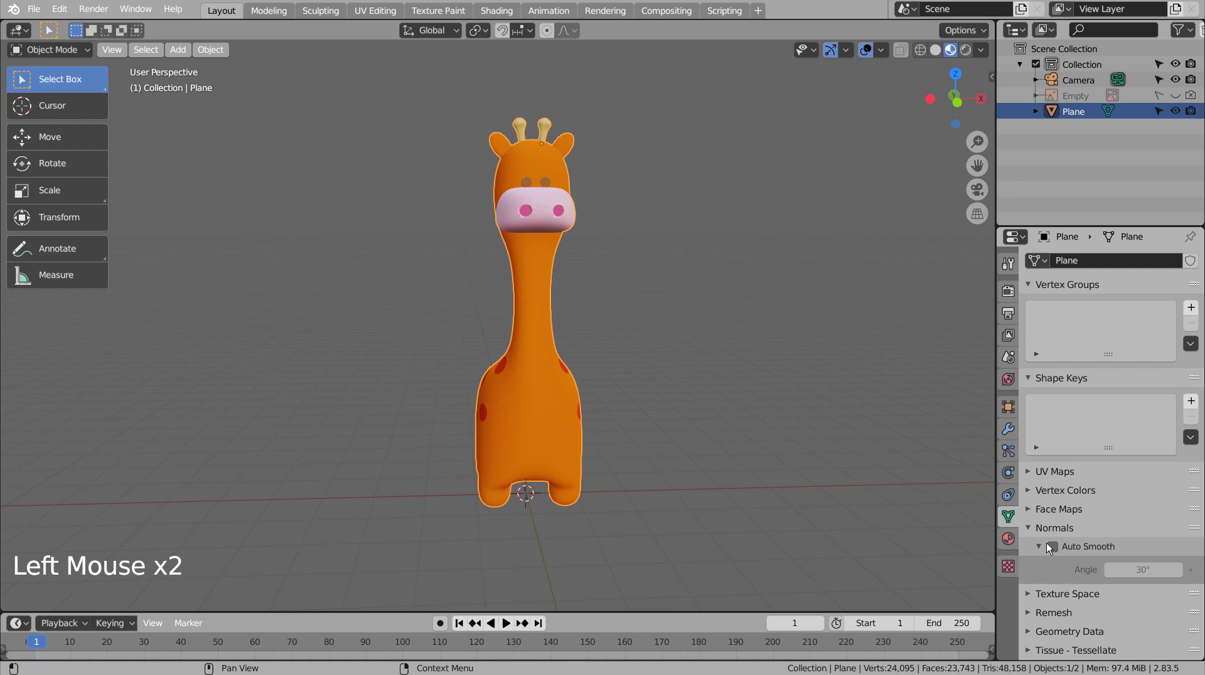
pyautogui.middleClick(649, 425)
pyautogui.click(516, 416)
# Step: From top view, duplicate the giraffe and rotate the copy to its left
pyautogui.press('KP_7')
pyautogui.press('shift+d')
pyautogui.press('r')
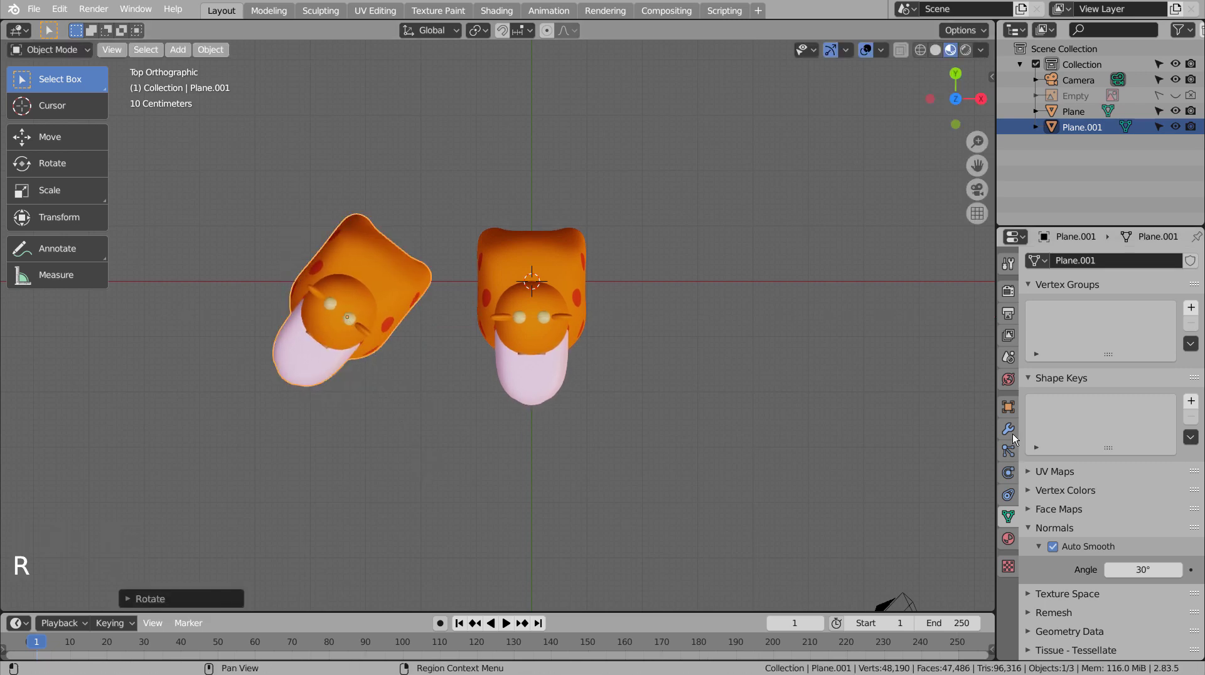
pyautogui.click(1016, 435)
pyautogui.click(1120, 267)
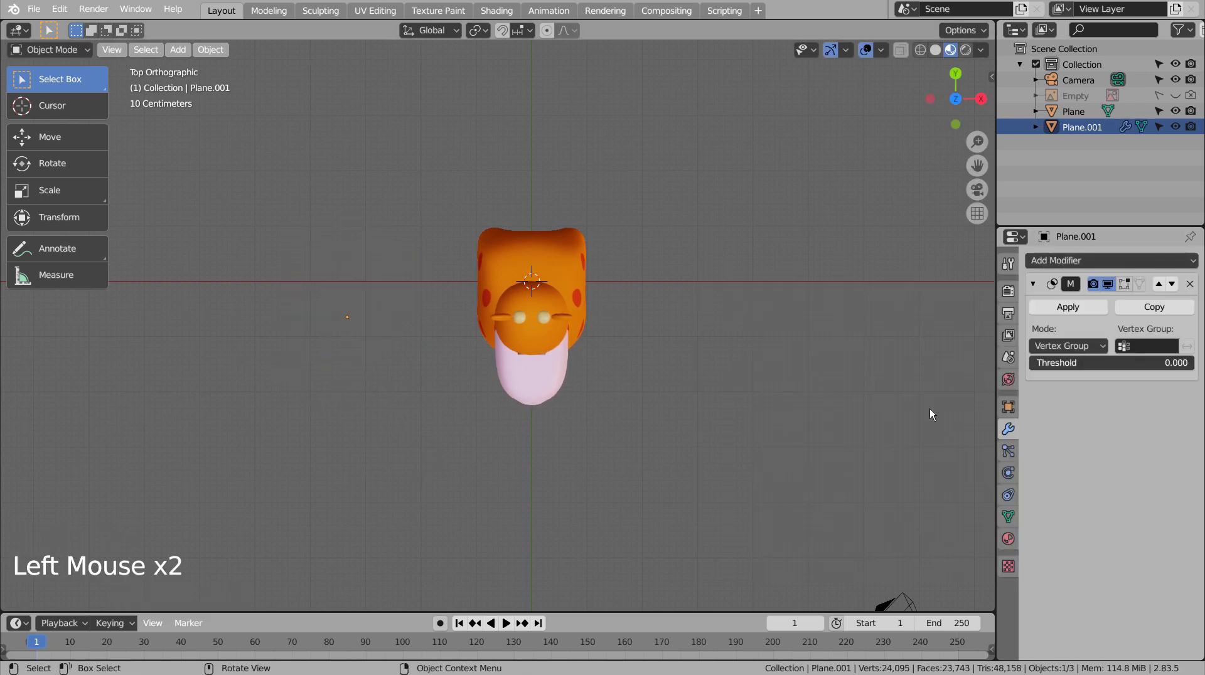
pyautogui.press('ctrl+z')
pyautogui.click(1076, 264)
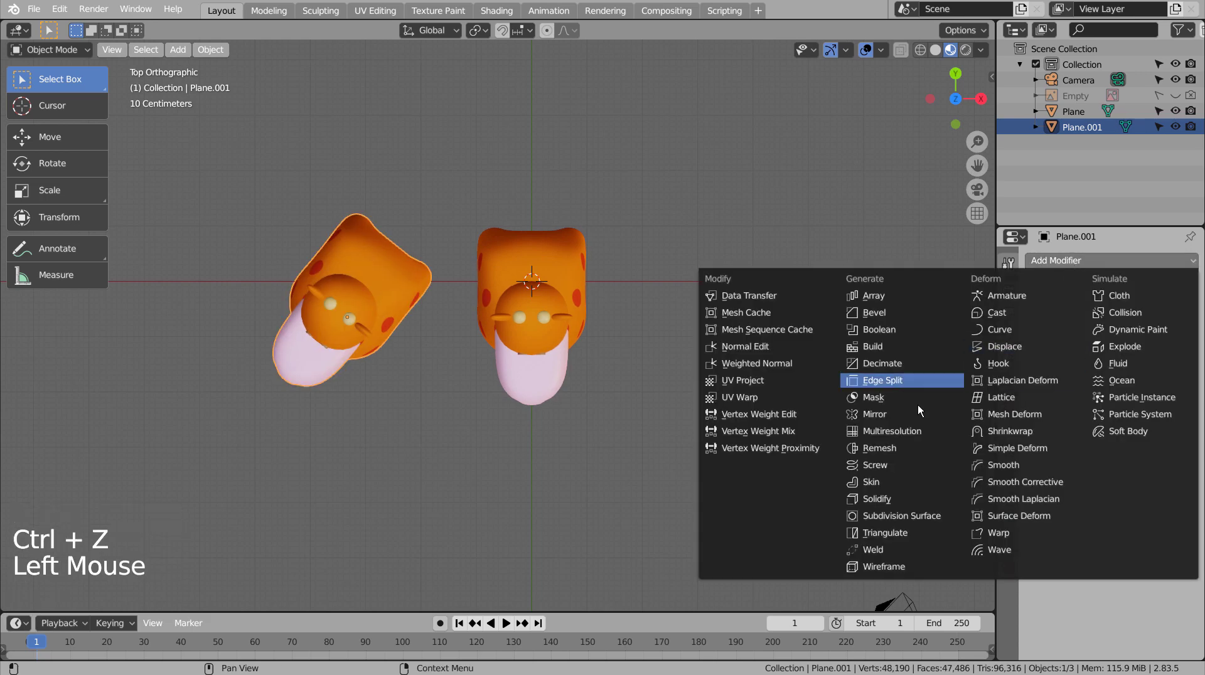
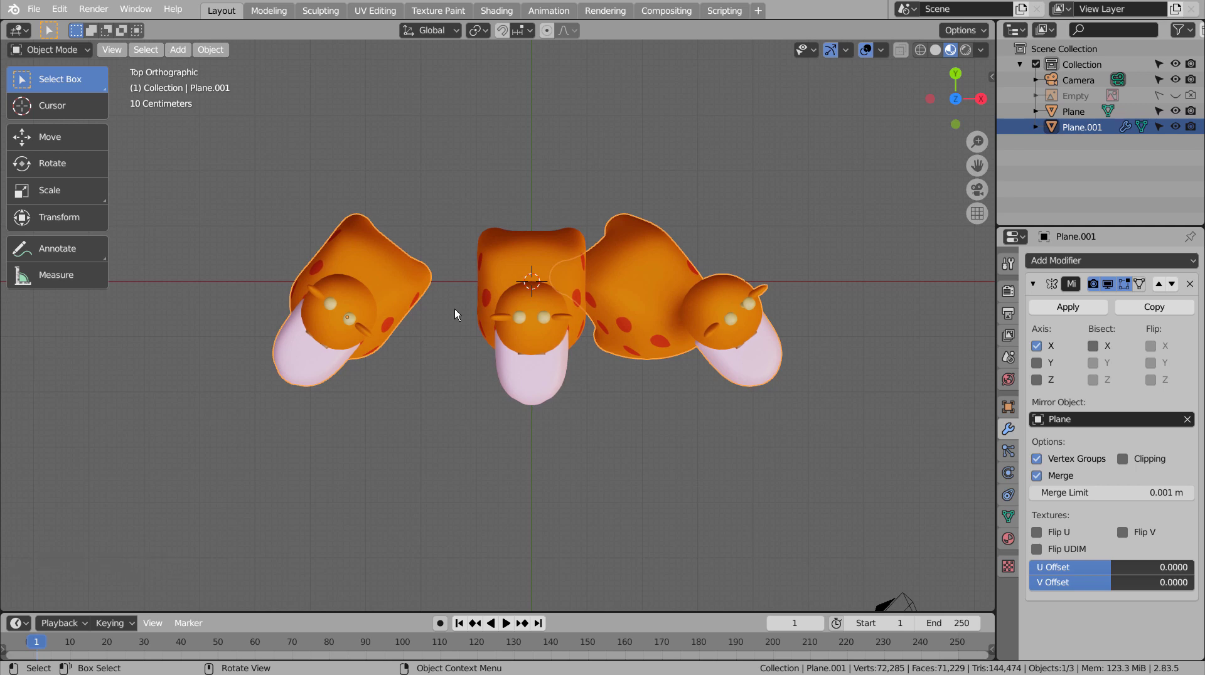
pyautogui.click(364, 279)
pyautogui.press('g')
pyautogui.press('ctrl+z')
pyautogui.click(657, 306)
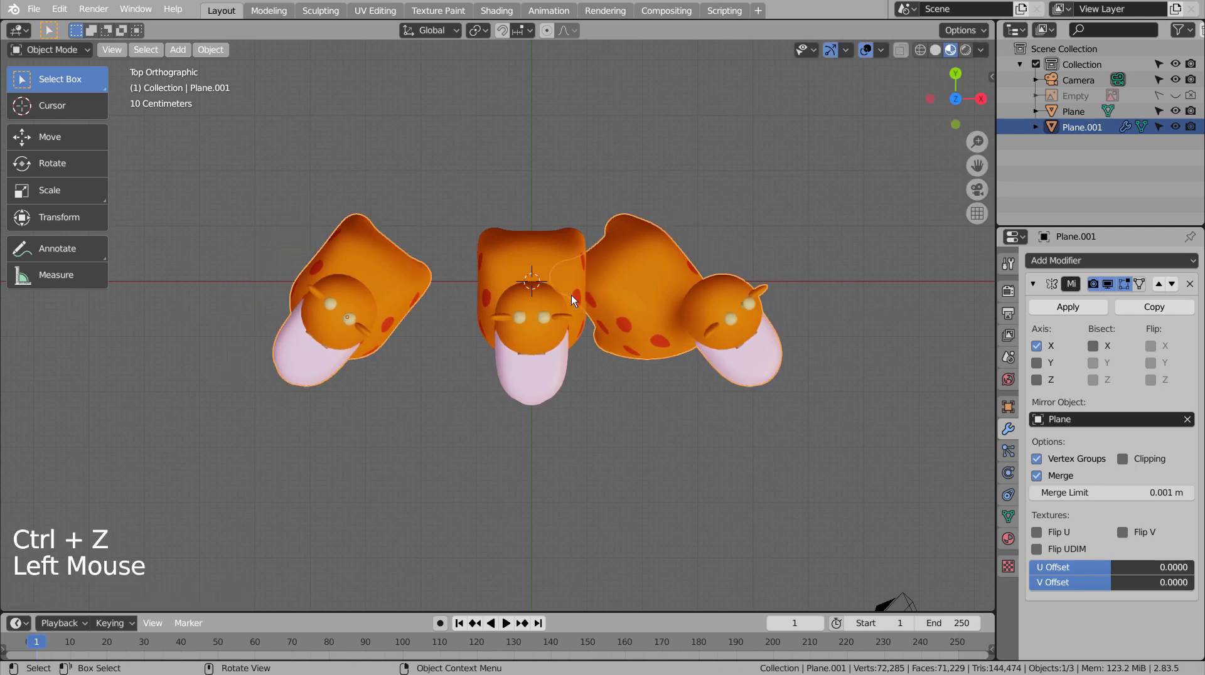
pyautogui.click(381, 305)
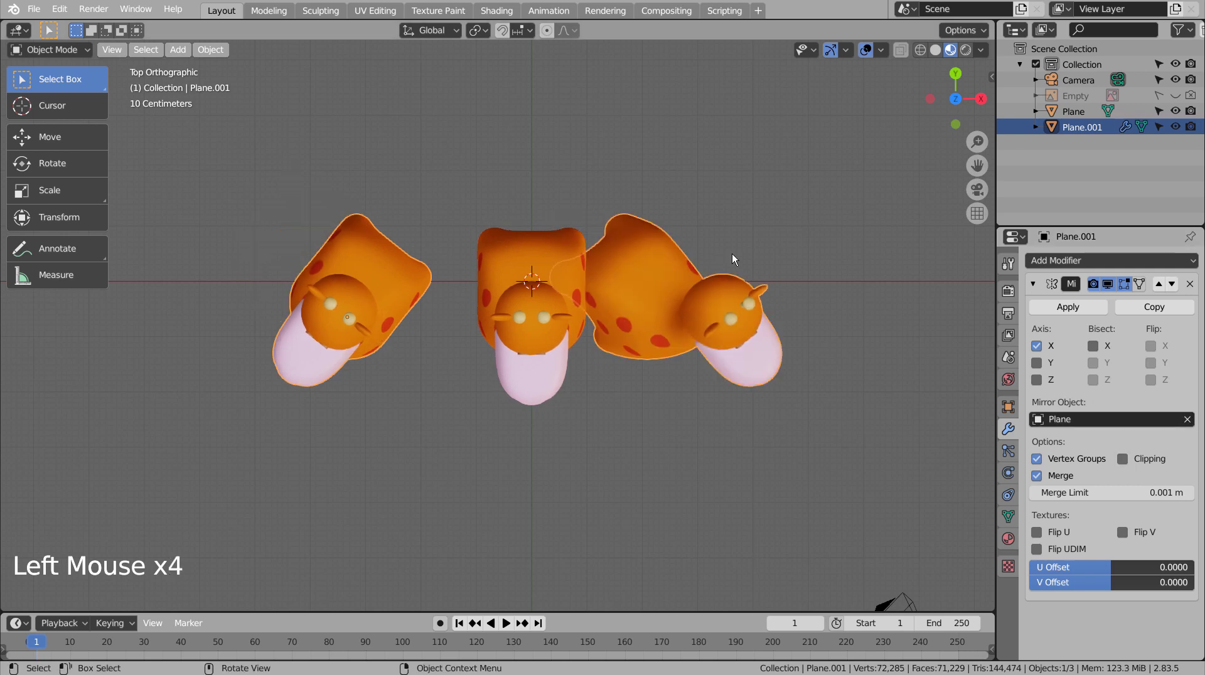
pyautogui.click(1061, 303)
pyautogui.press('g')
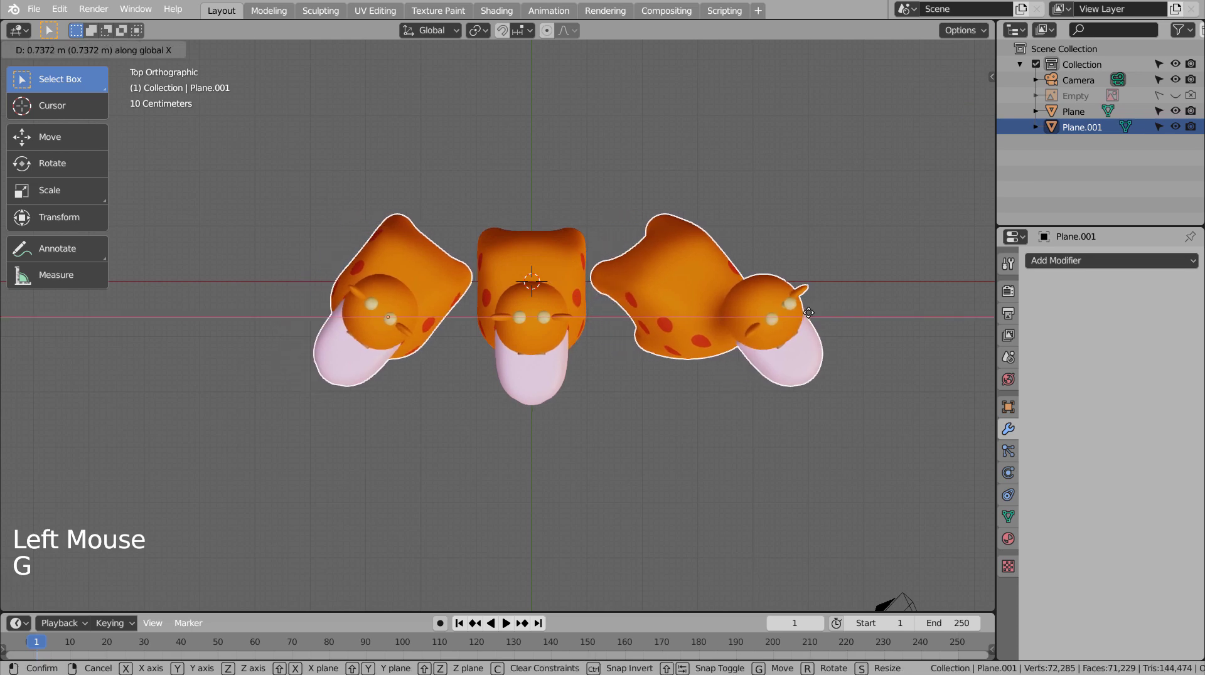
pyautogui.middleClick(656, 459)
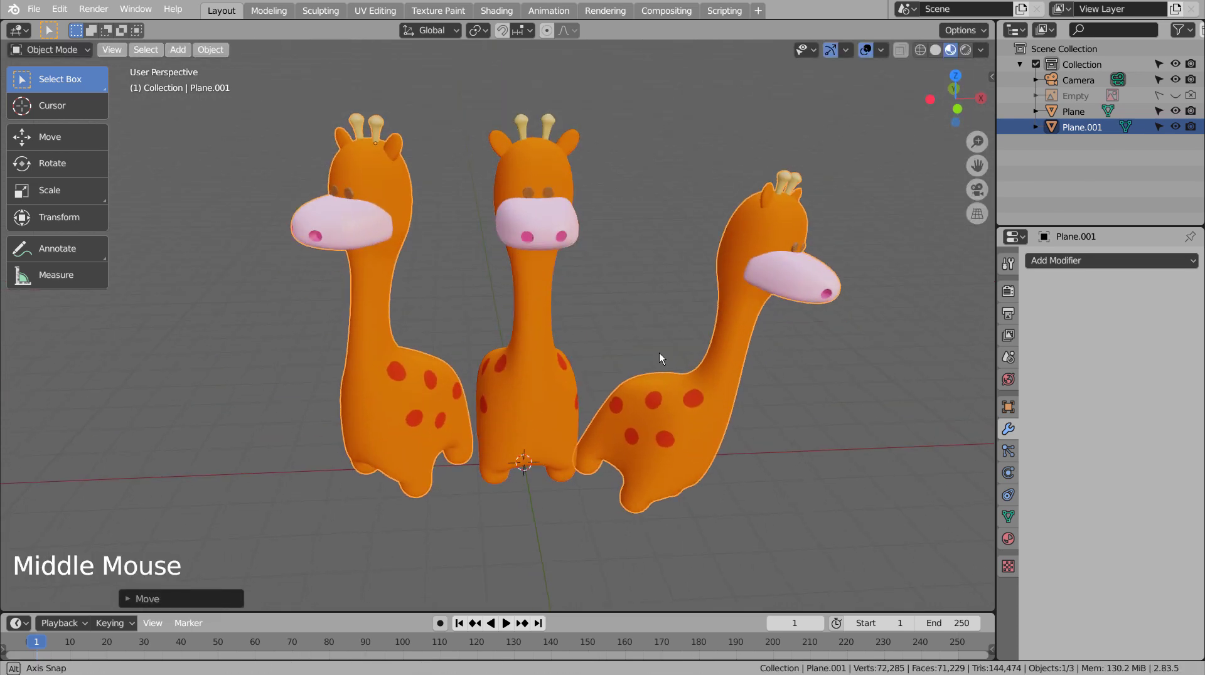
pyautogui.press('KP_3')
pyautogui.press('KP_1')
pyautogui.press('Tab')
pyautogui.press('Tab')
pyautogui.press('Tab')
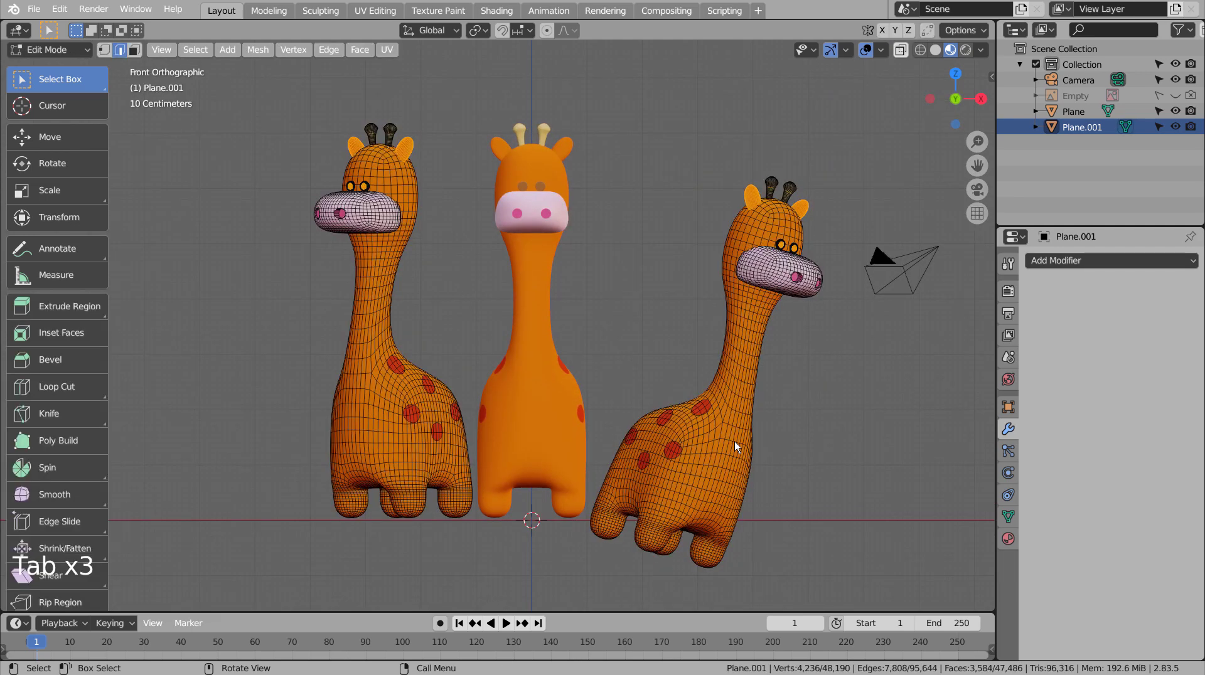
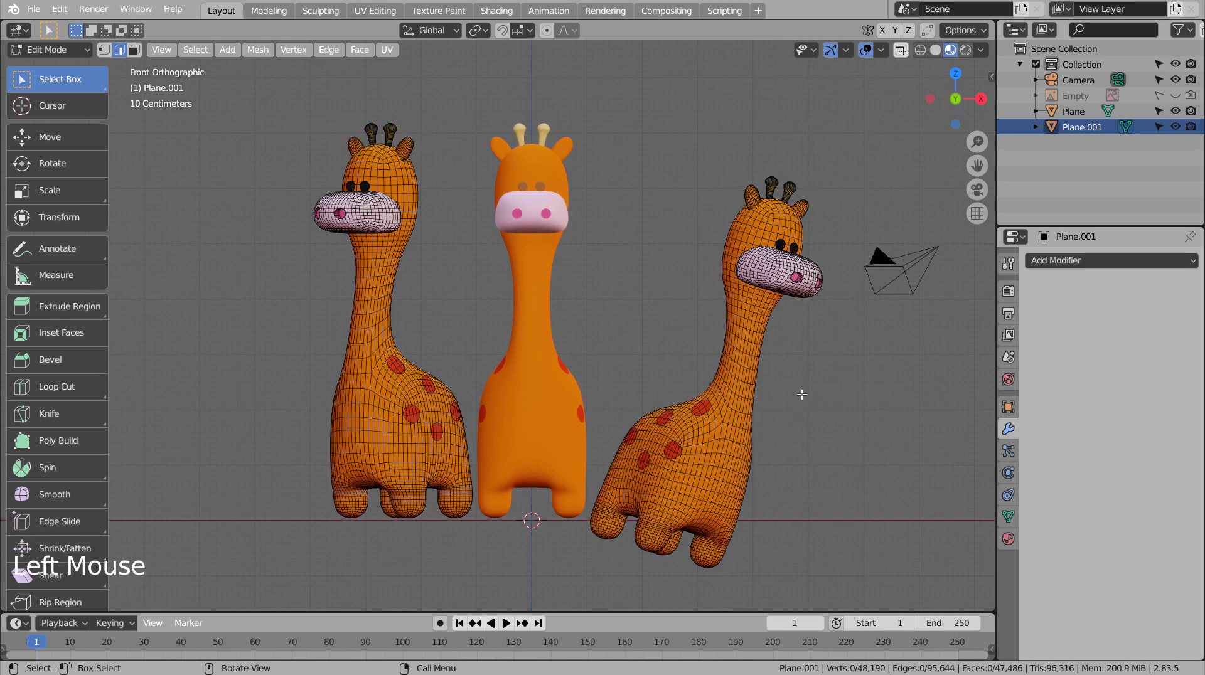
pyautogui.press('Tab')
pyautogui.press('ctrl+z')
pyautogui.press('ctrl+z')
pyautogui.press('ctrl+z')
pyautogui.press('ctrl+z')
pyautogui.press('ctrl+z')
pyautogui.press('ctrl+z')
pyautogui.press('ctrl+z')
pyautogui.press('ctrl+z')
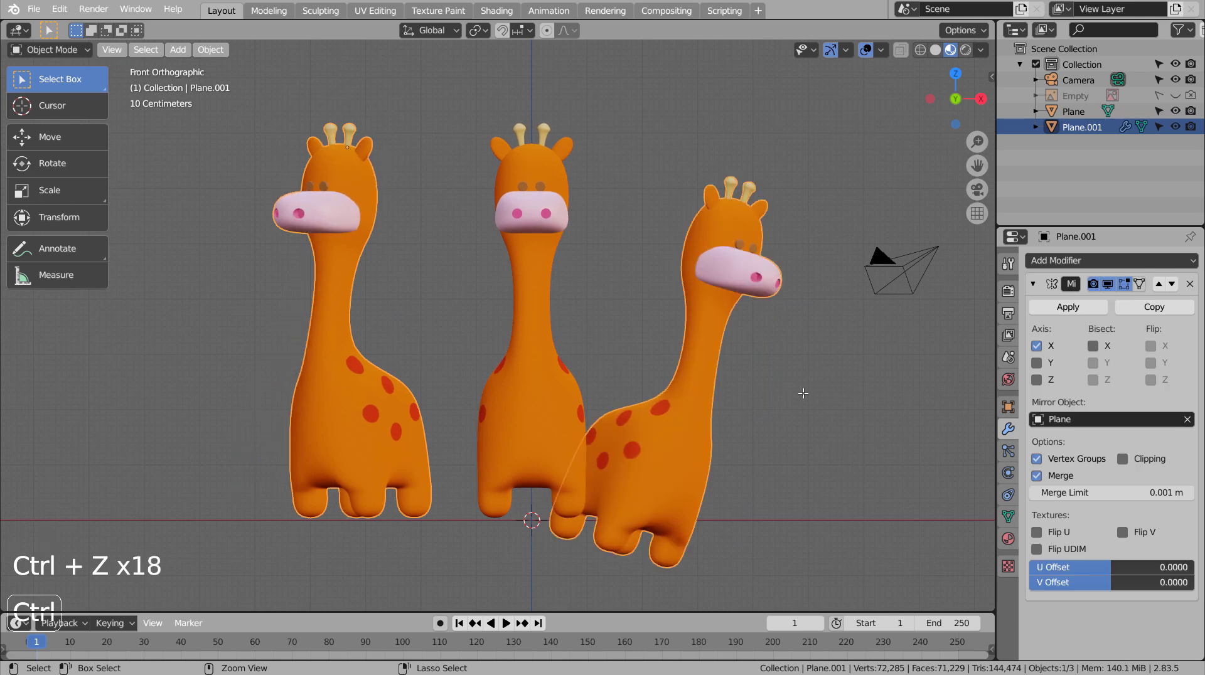
pyautogui.press('ctrl+z')
pyautogui.press('ctrl+z')
pyautogui.press('ctrl+z')
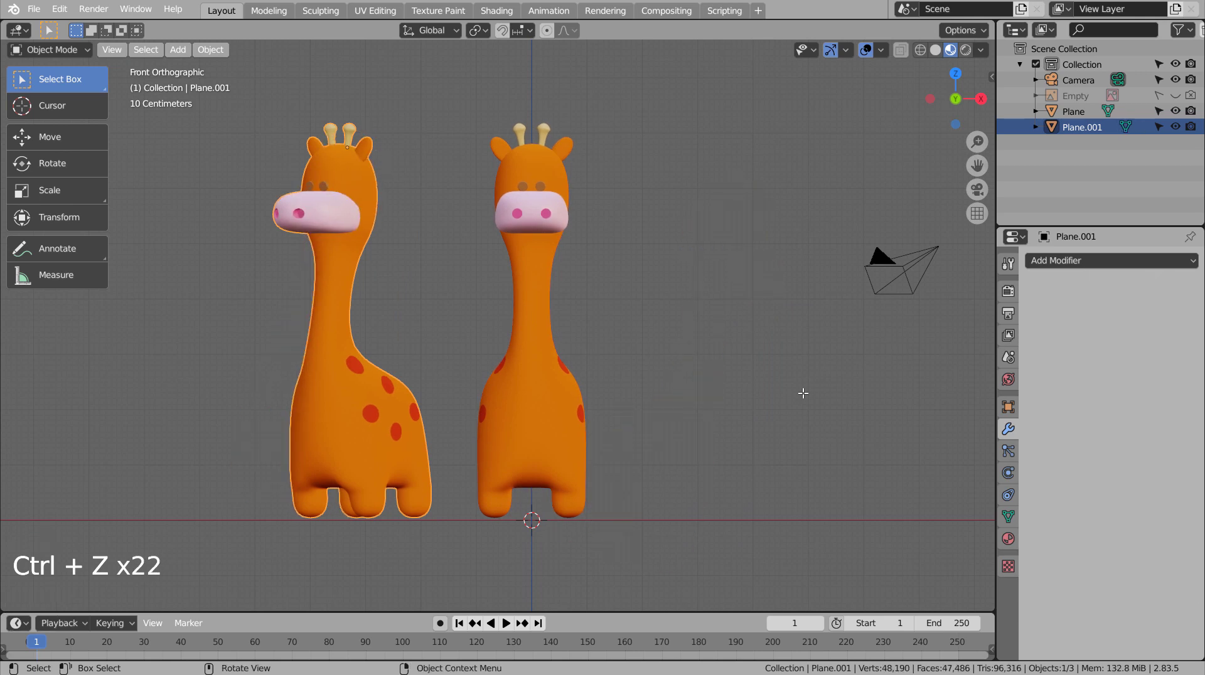
# Step: From top view, duplicate a third giraffe, turn it at an angle and move it to the right
pyautogui.press('KP_7')
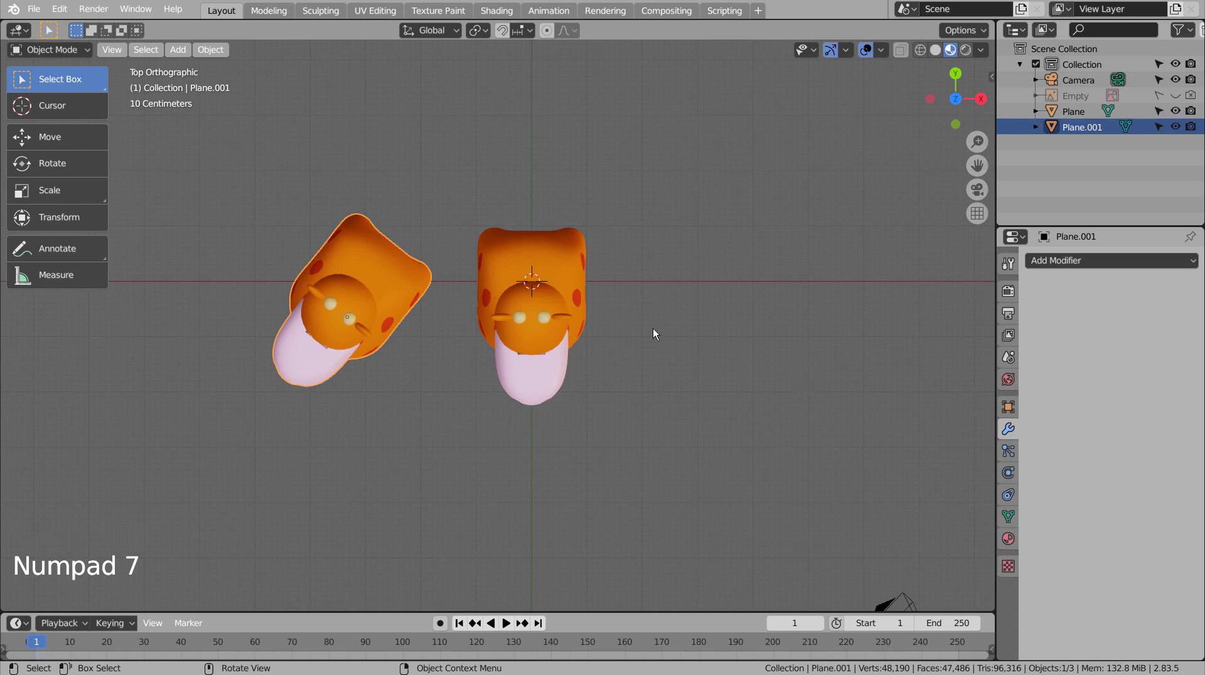
pyautogui.press('ctrl+z')
pyautogui.press('r')
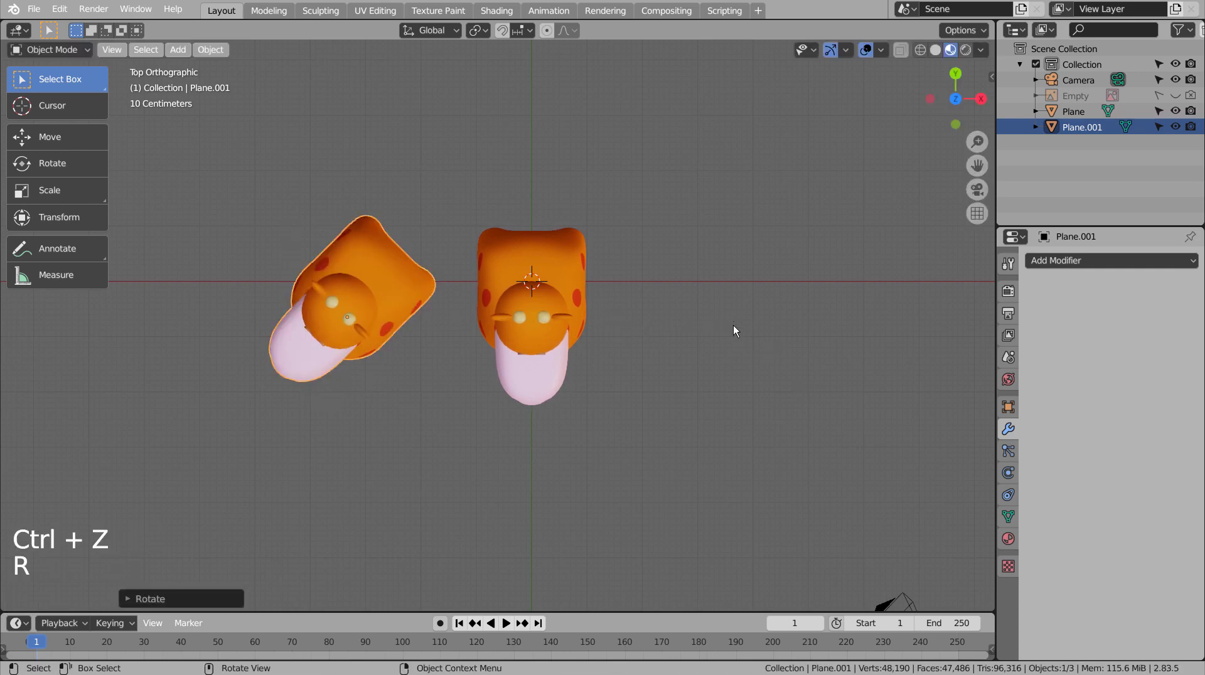
pyautogui.click(552, 272)
pyautogui.press('shift+d')
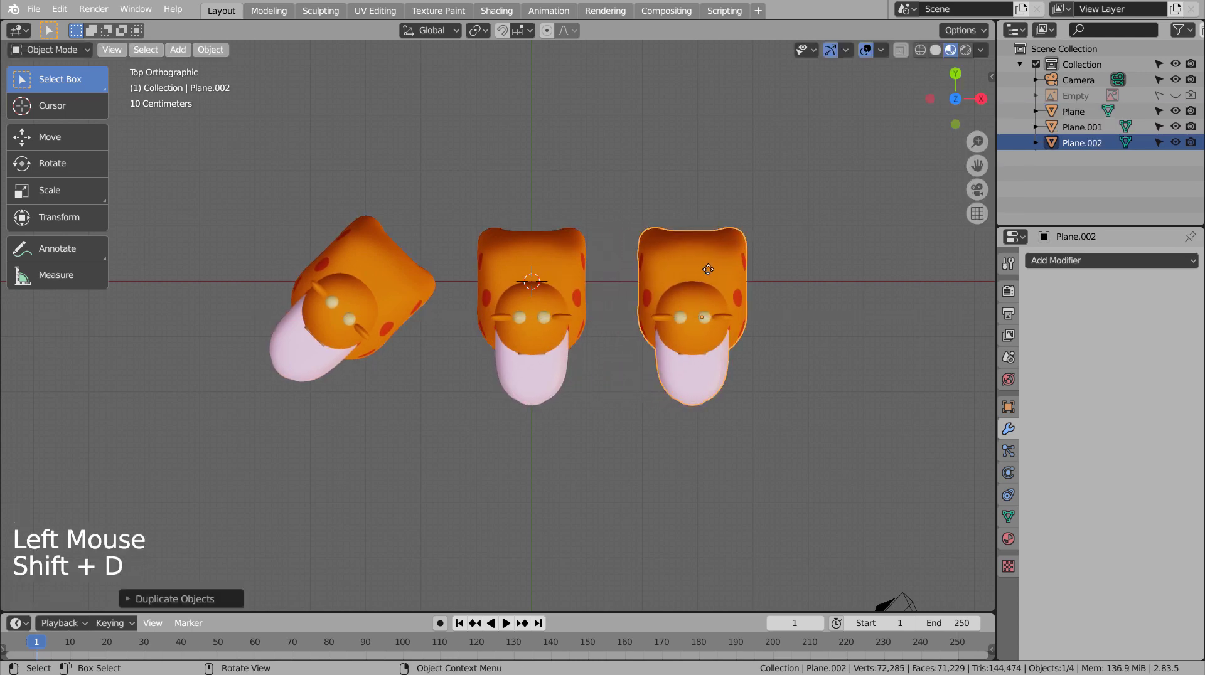
pyautogui.press('r')
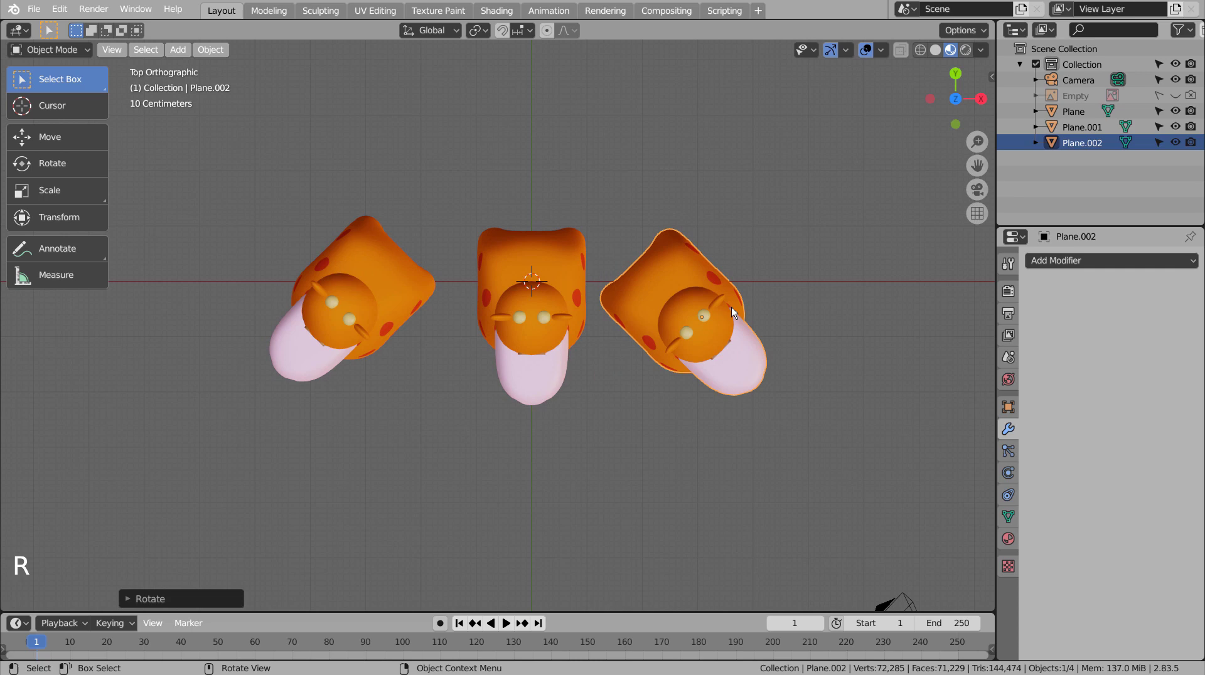
pyautogui.press('g')
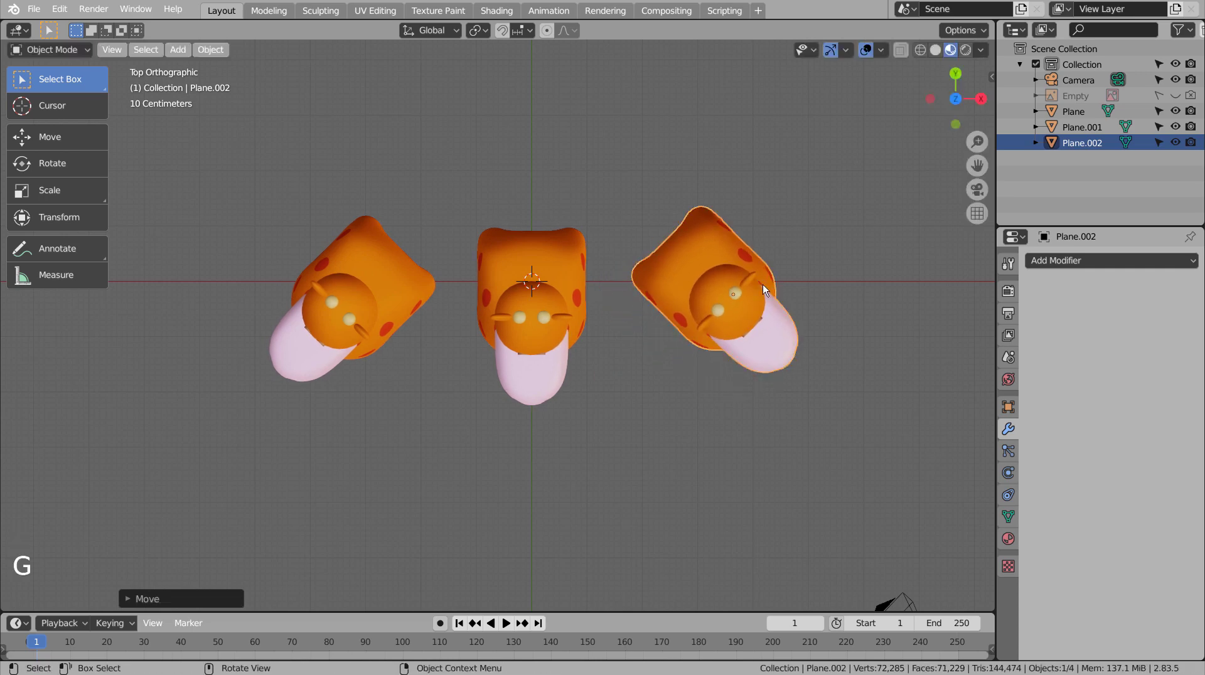
# Step: Enter the scene camera view and fly-navigate it to frame all three giraffes
pyautogui.middleClick(674, 448)
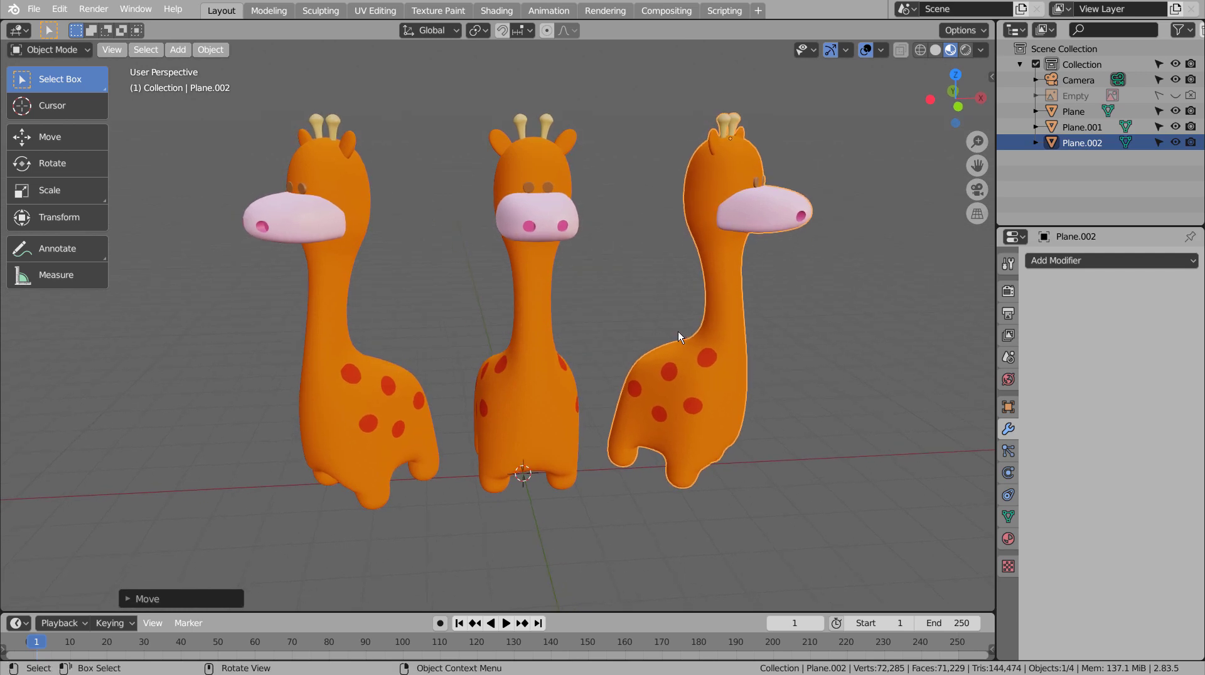
pyautogui.press('ctrl+alt+KP_0')
pyautogui.press('shift+`')
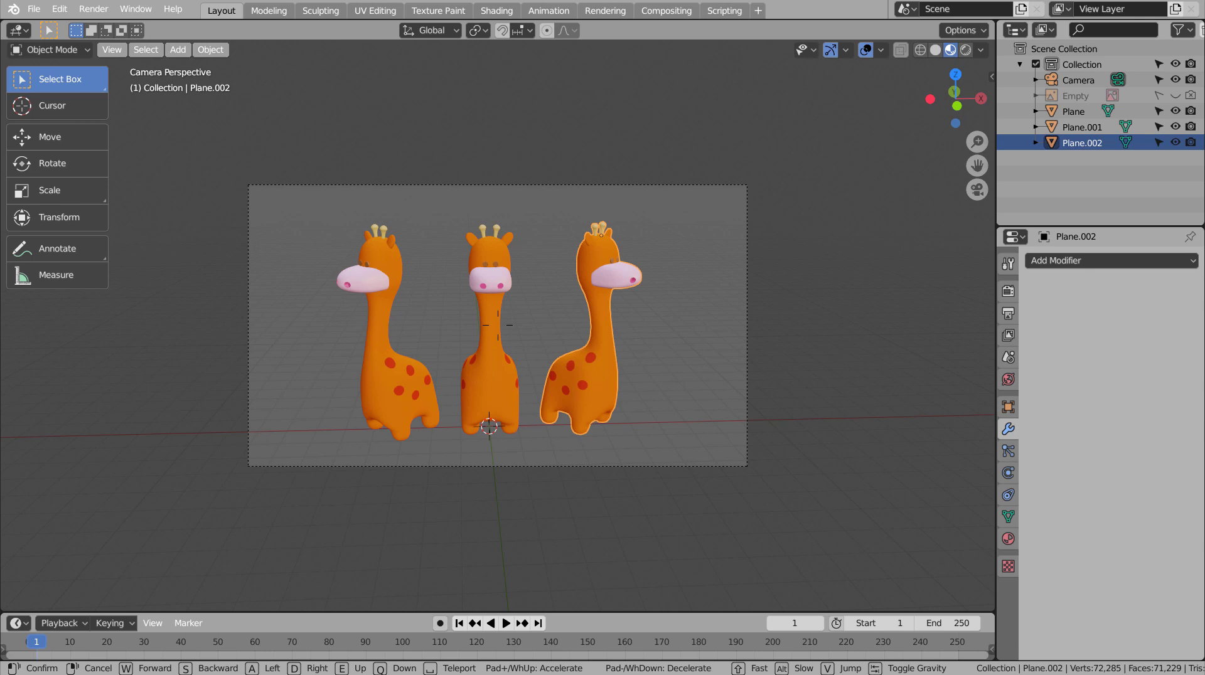
# Step: Add a new plane beneath the giraffes and scale it up into a large floor
pyautogui.click(687, 325)
pyautogui.press('shift+a')
pyautogui.press('s')
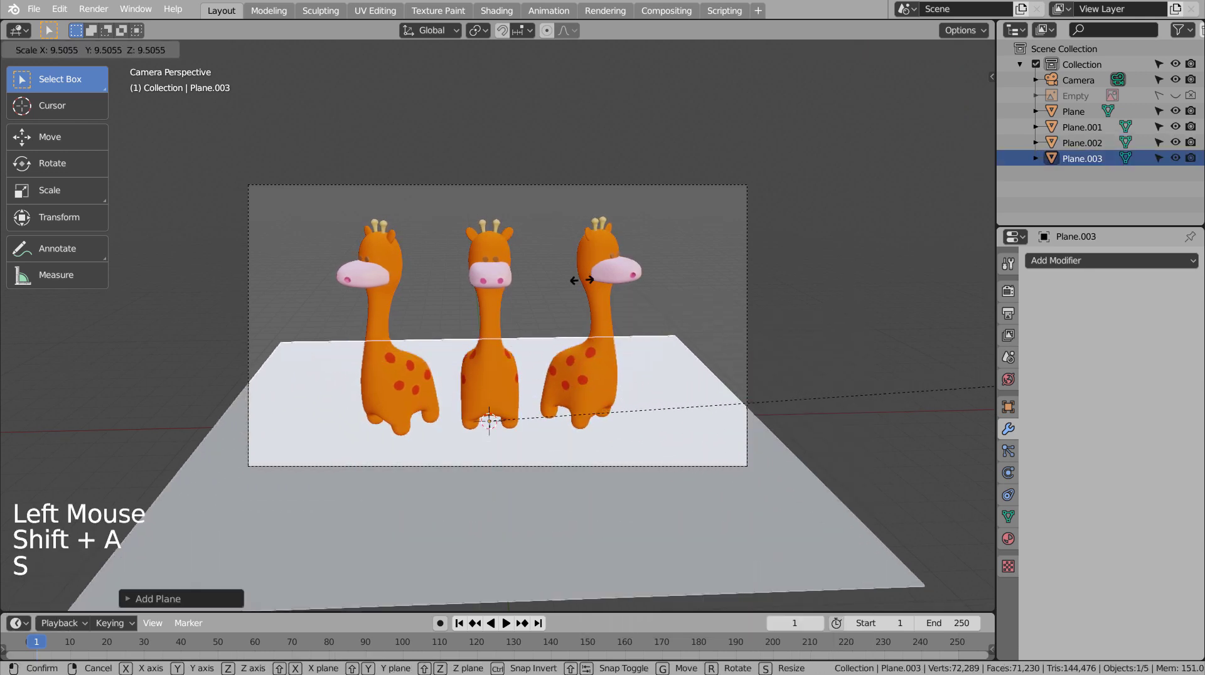
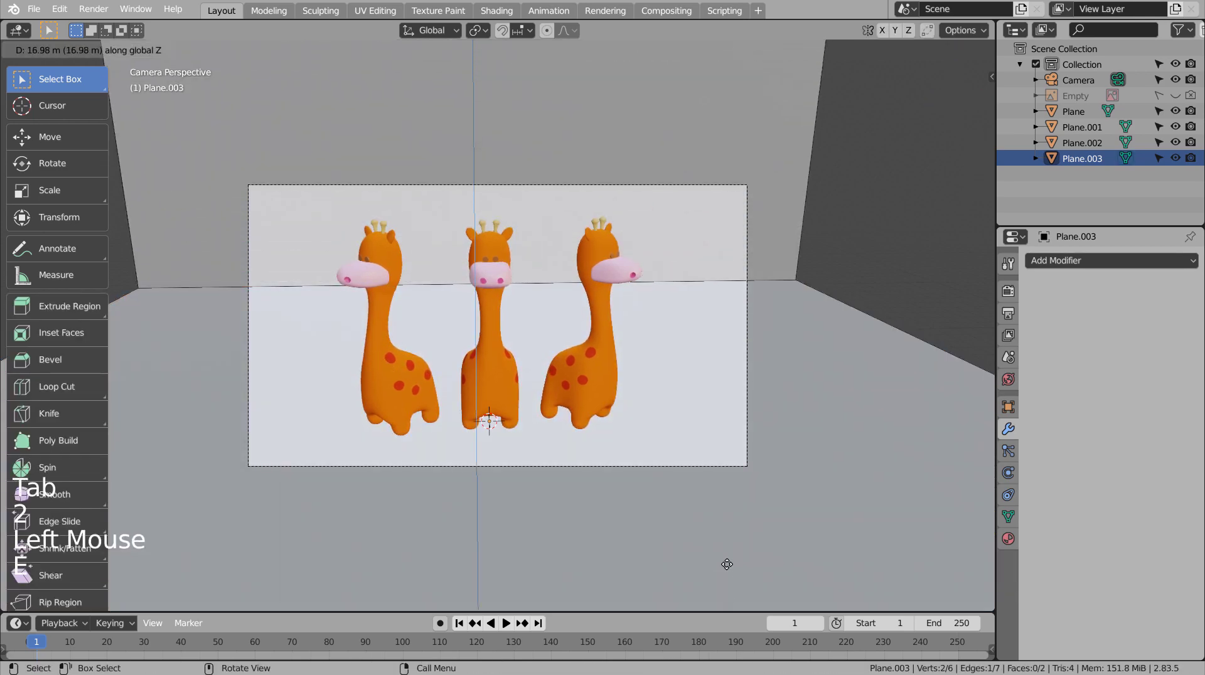
# Step: From side view, extrude the plane's back edge up into a wall and over into a slanted overhang
pyautogui.press('KP_3')
pyautogui.scroll(-3)
pyautogui.press('e')
pyautogui.scroll(-3)
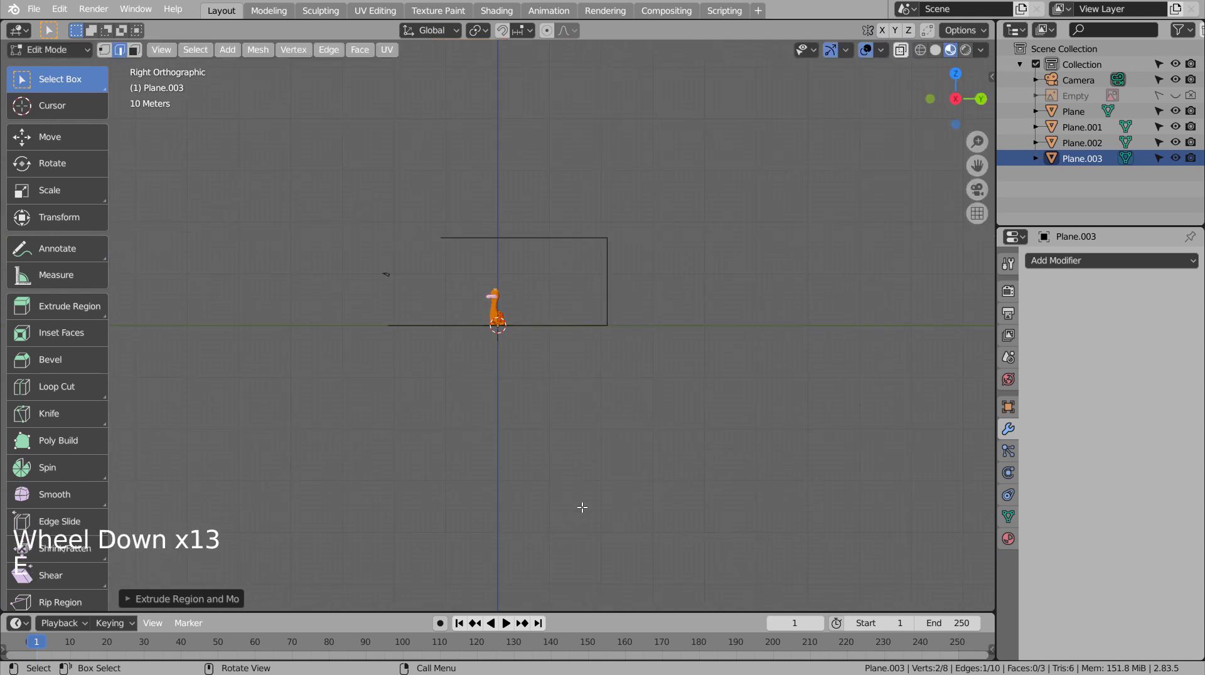
pyautogui.press('e')
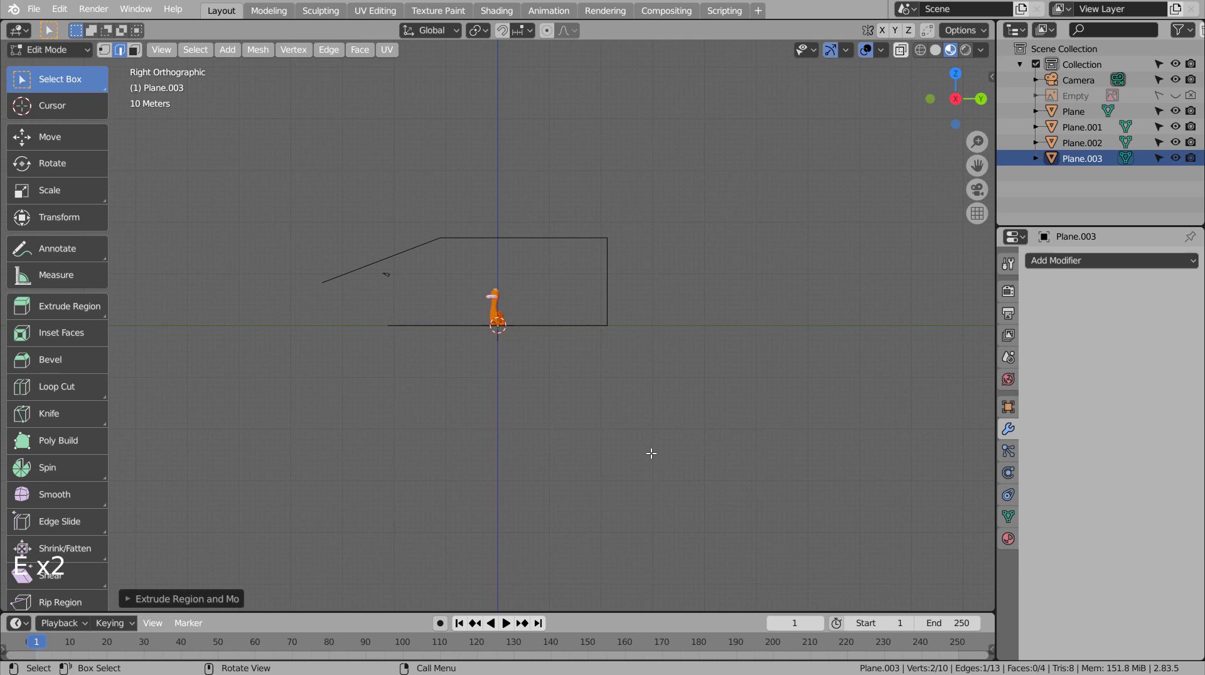
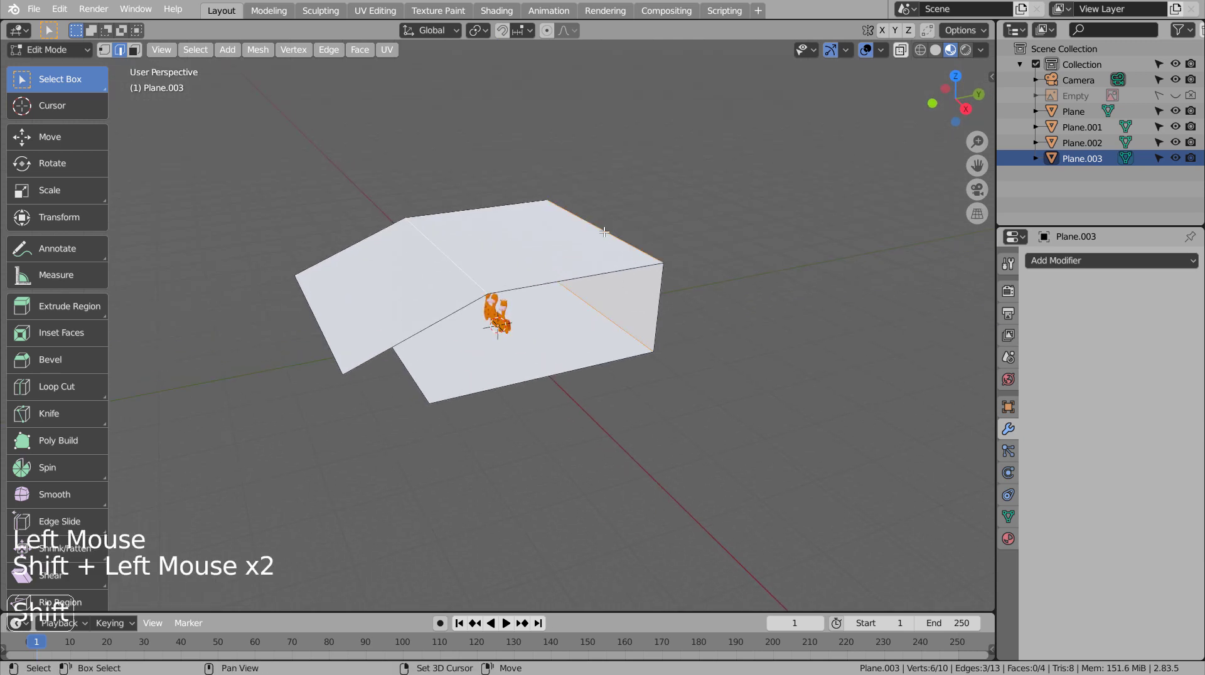
# Step: Bevel the backdrop's bends, shade it smooth, and check it through the camera
pyautogui.press('ctrl+b')
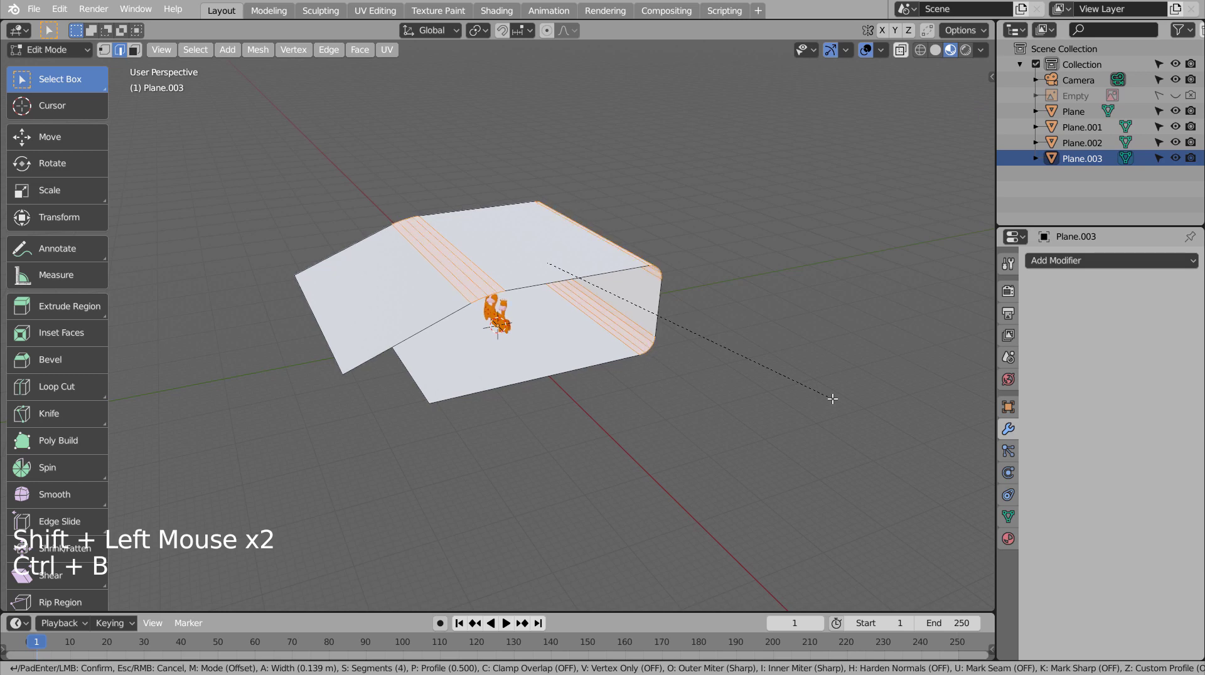
pyautogui.press('Tab')
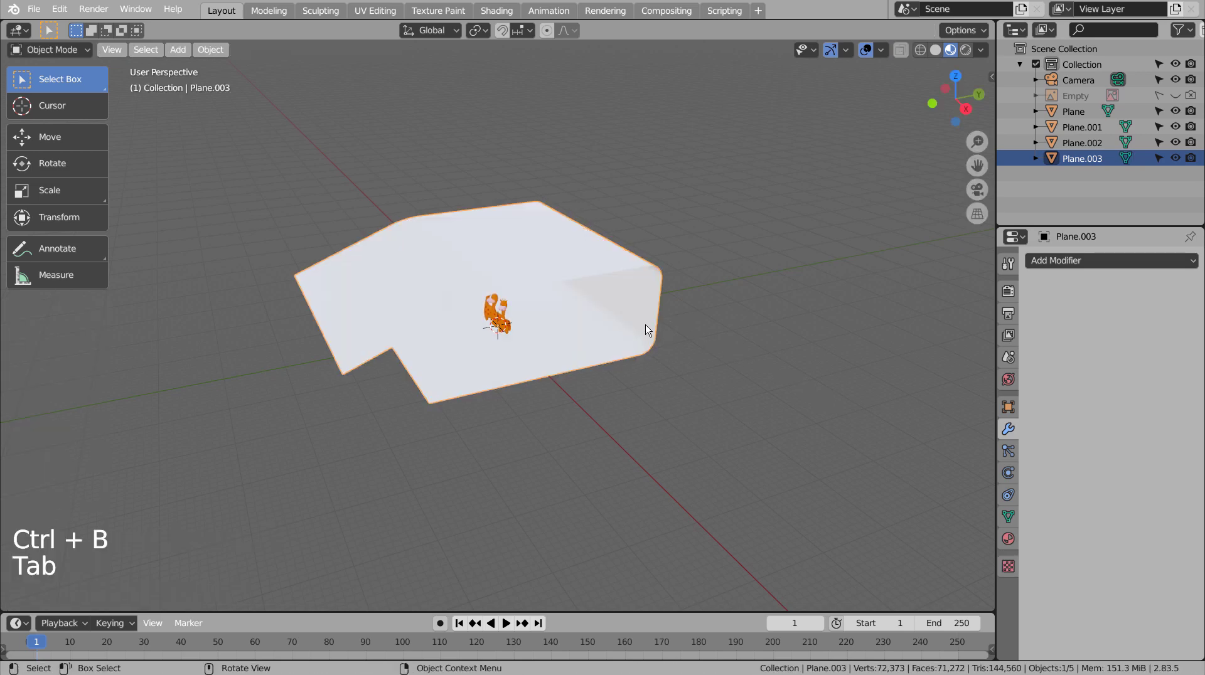
pyautogui.click(649, 327)
pyautogui.rightClick(649, 326)
pyautogui.press('KP_0')
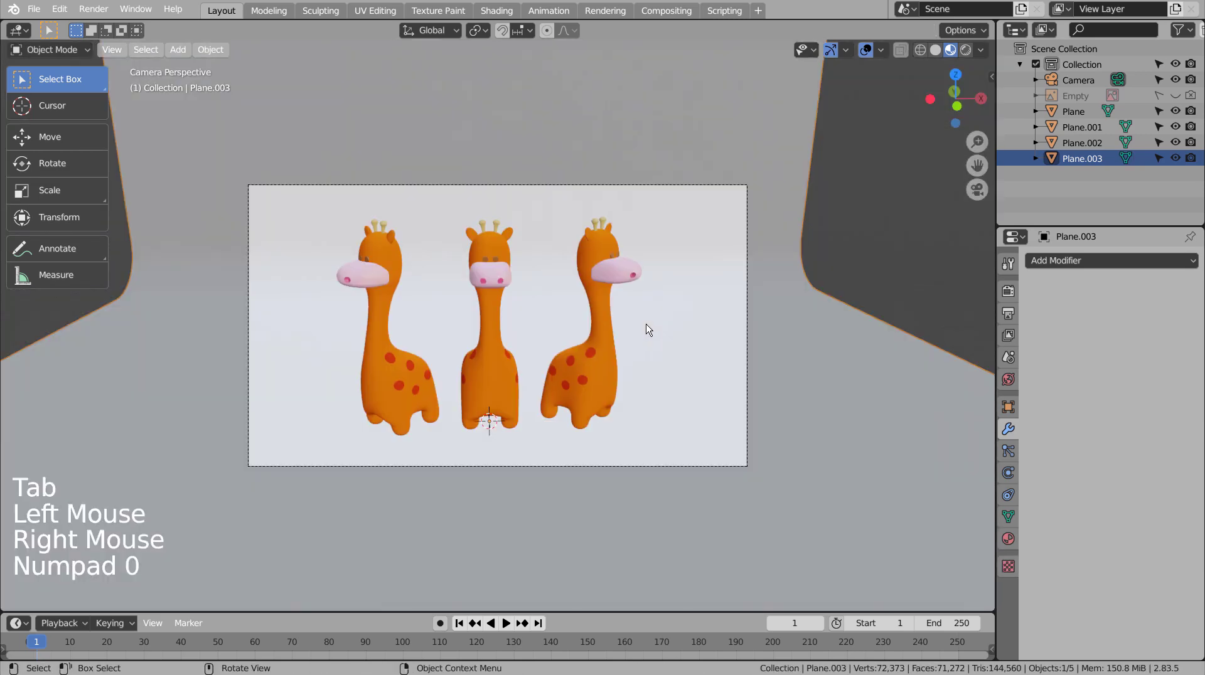
# Step: Give the curved backdrop a new material with a green base colour
pyautogui.click(753, 319)
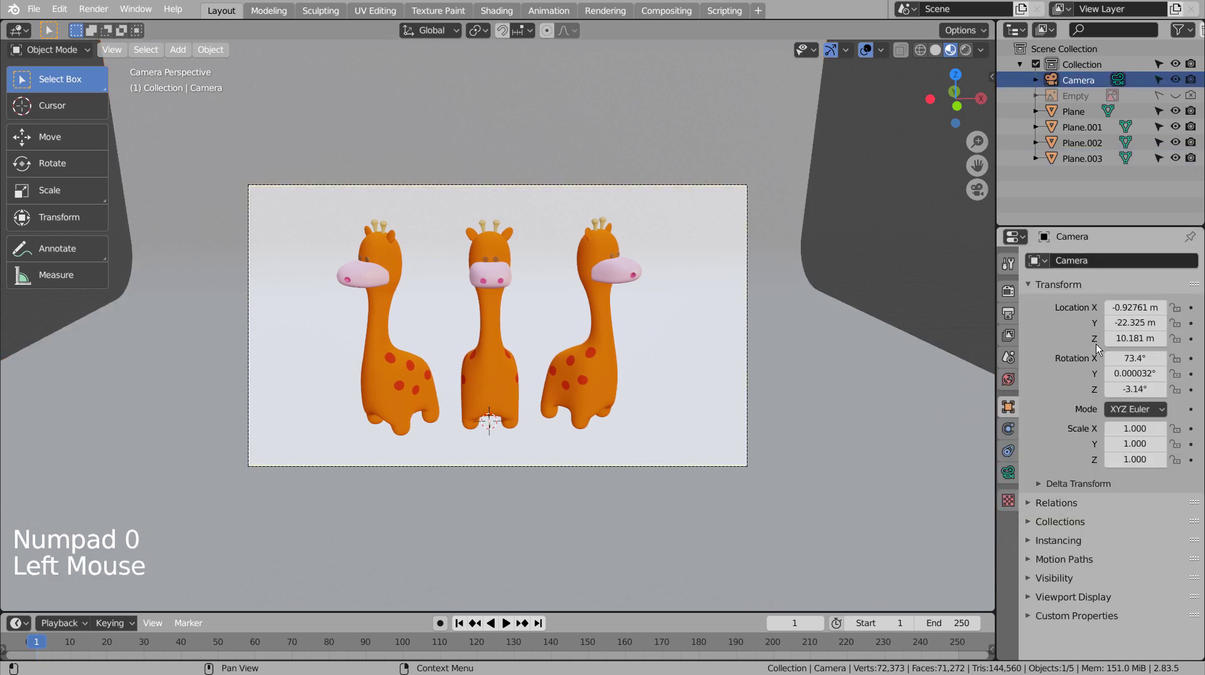
pyautogui.click(824, 425)
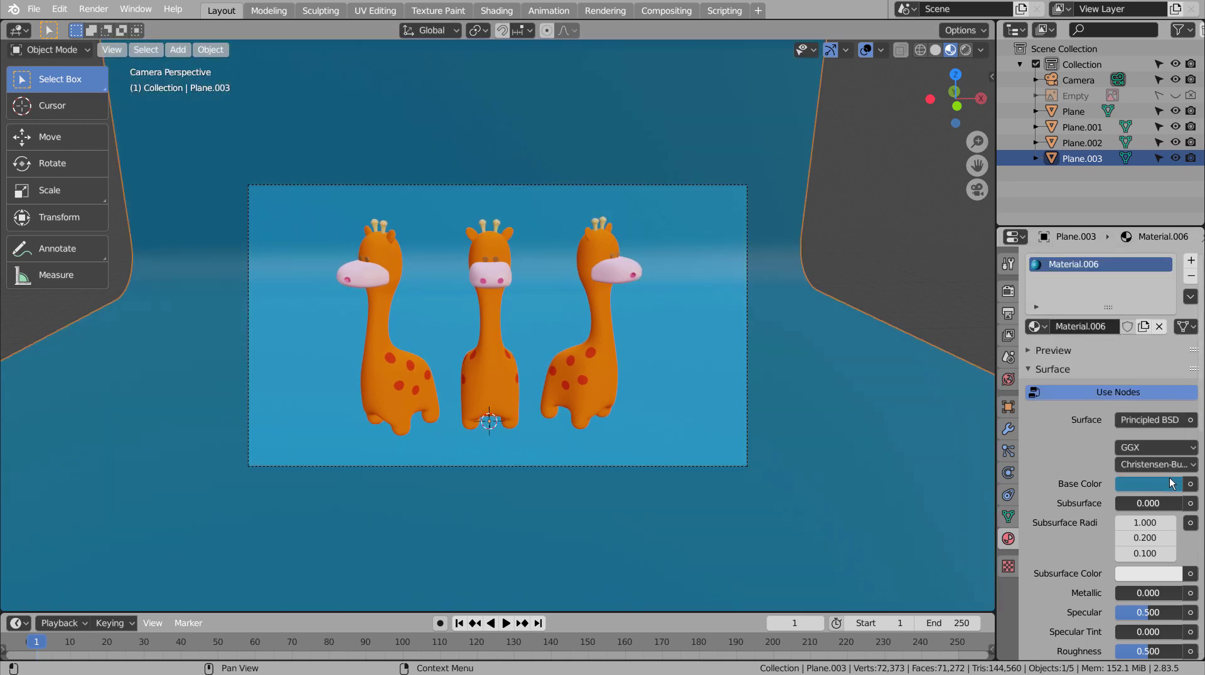
pyautogui.click(885, 223)
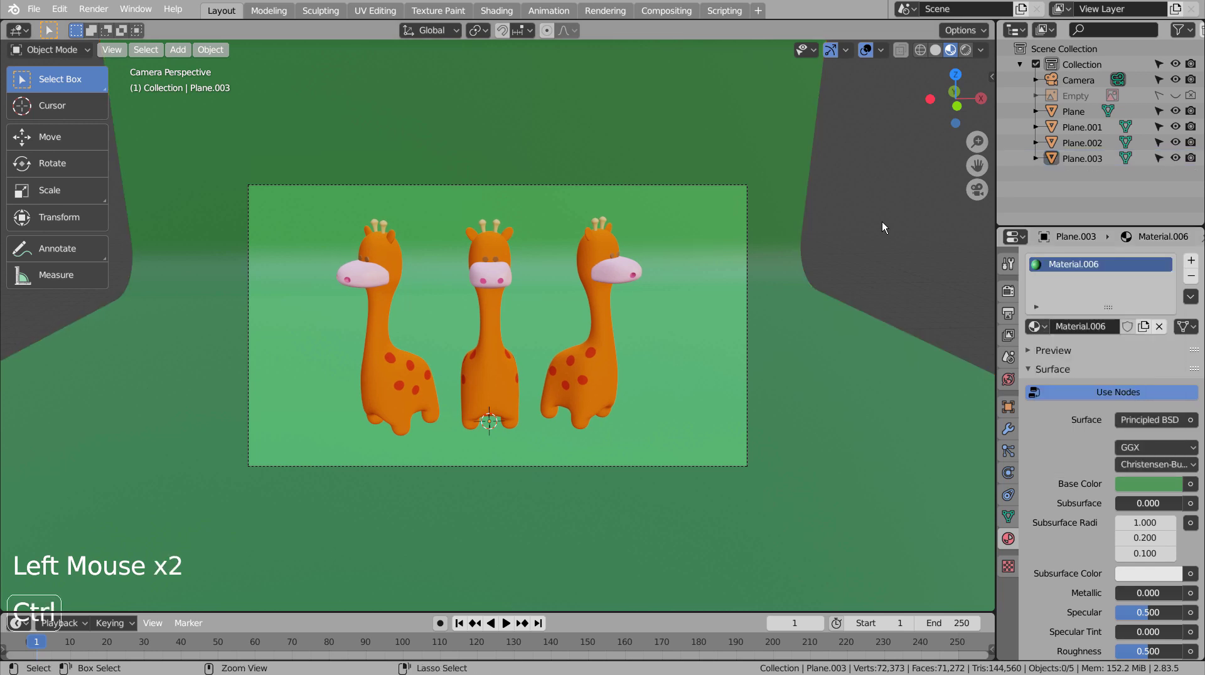
# Step: Save the file and preview the scene with rendered viewport shading
pyautogui.press('ctrl+s')
pyautogui.click(1012, 290)
pyautogui.click(1139, 258)
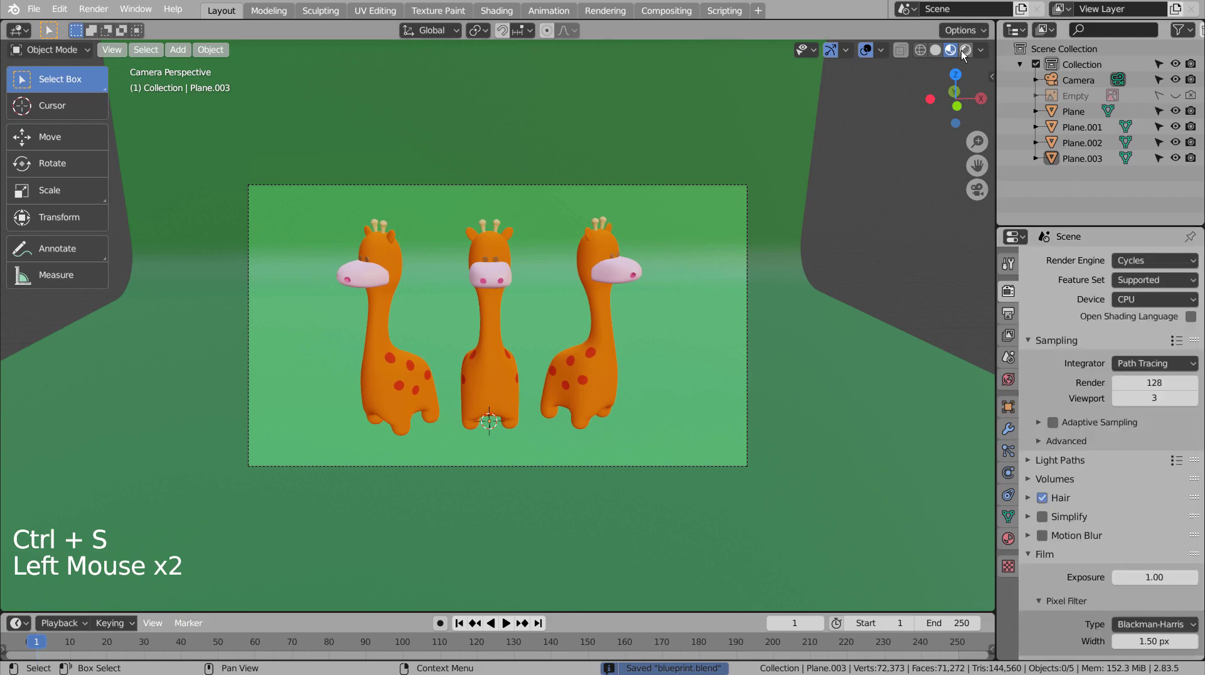
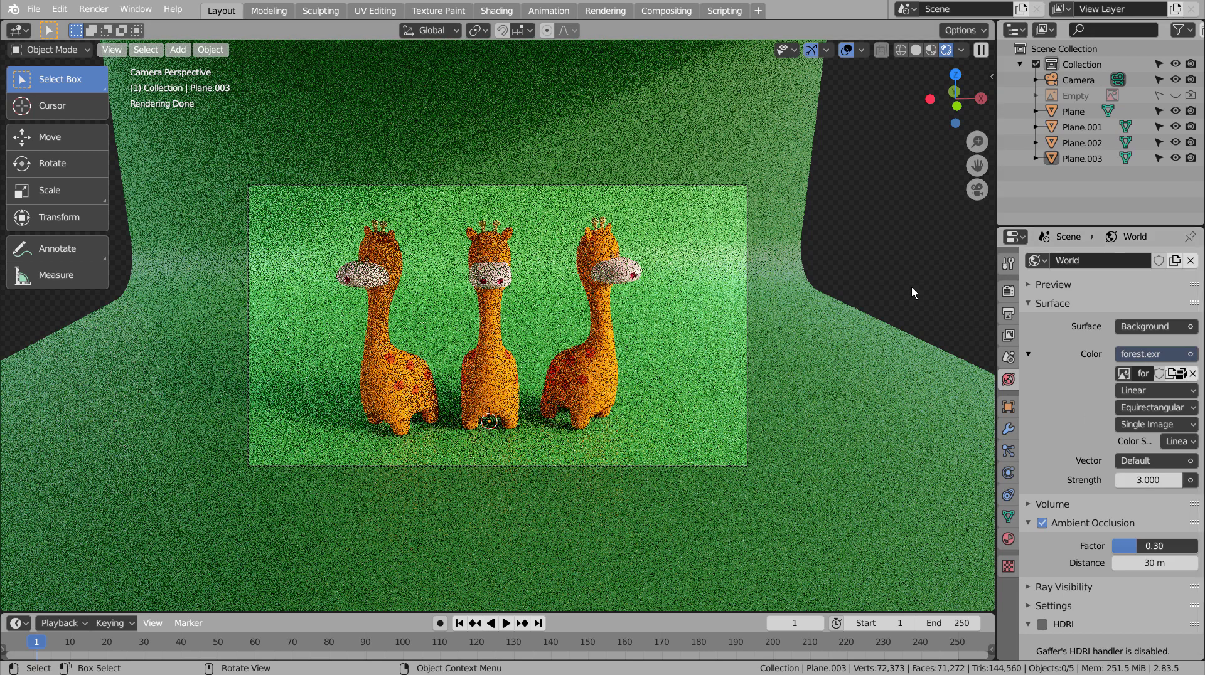
# Step: Set the world lighting to the forest HDRI and add a point light to the scene
pyautogui.click(886, 215)
pyautogui.click(500, 354)
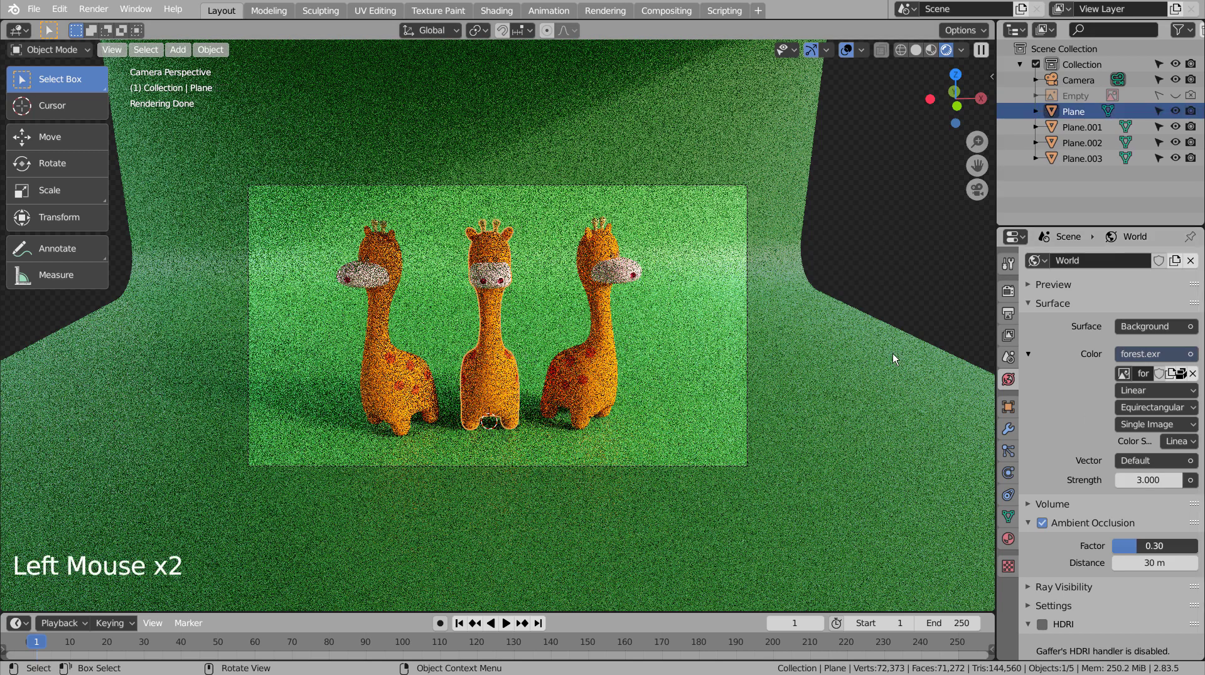
pyautogui.press('shift+a')
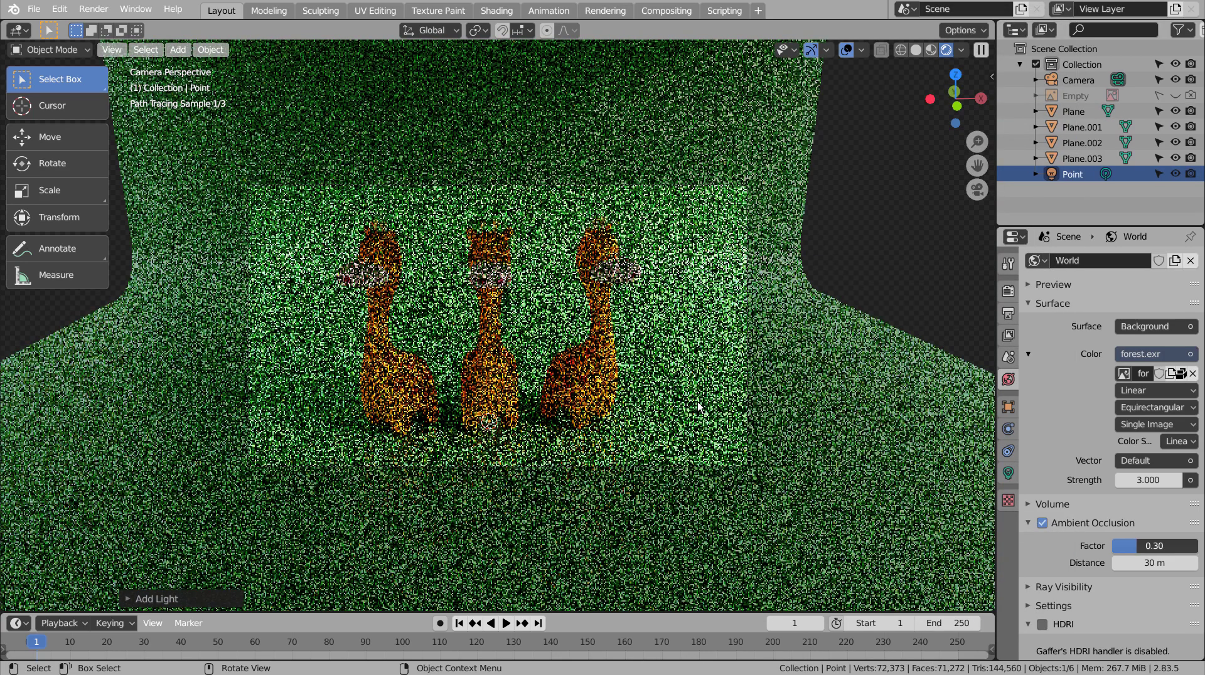
pyautogui.click(933, 49)
# Step: Position the point light near the giraffes and preview the lit scene in Cycles through the camera
pyautogui.press('KP_1')
pyautogui.press('KP_3')
pyautogui.scroll(3)
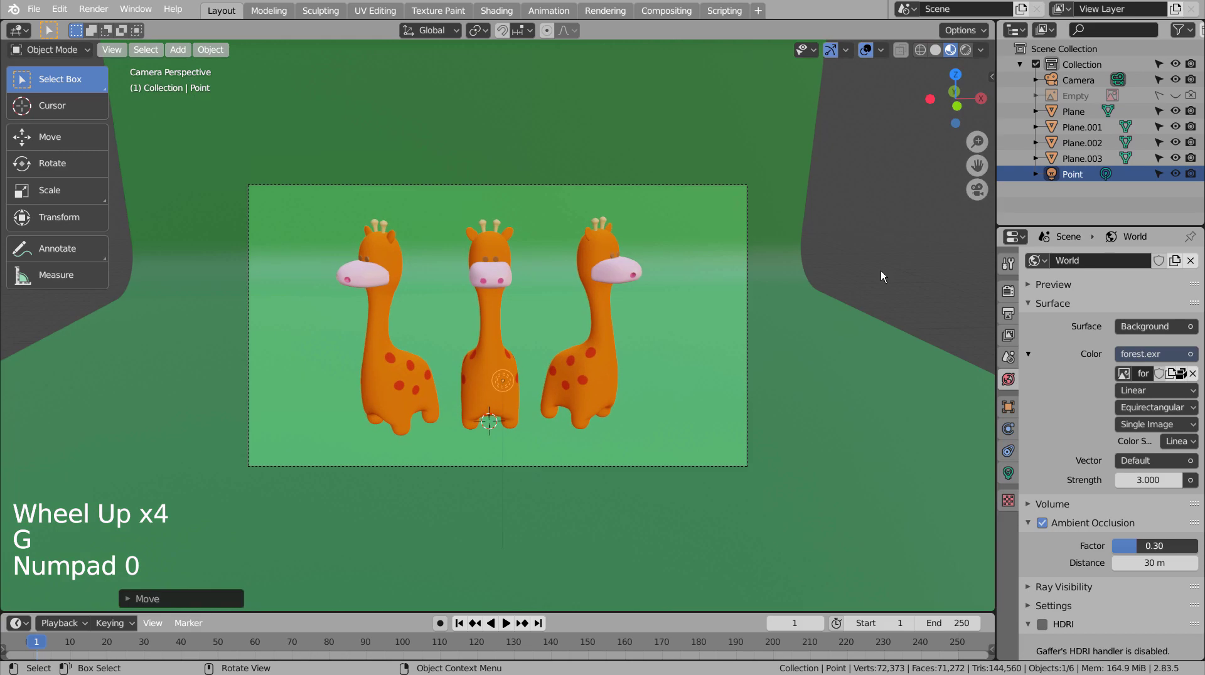
pyautogui.press('KP_0')
pyautogui.click(1018, 290)
pyautogui.click(969, 52)
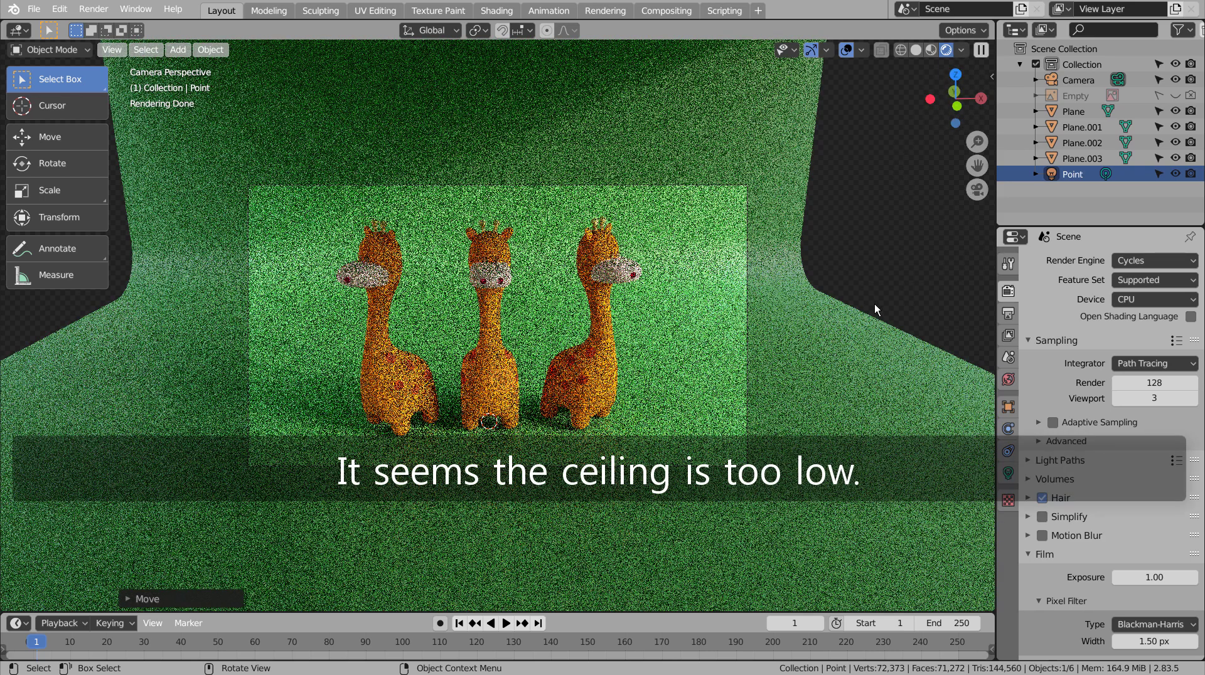
# Step: Switch to a side view with solid shading to continue modelling
pyautogui.press('KP_3')
pyautogui.press('KP_3')
pyautogui.click(918, 46)
pyautogui.click(900, 53)
pyautogui.scroll(-3)
# Step: Move the backdrop's top edges upward for a higher ceiling, then preview the camera view rendered
pyautogui.scroll(-3)
pyautogui.click(545, 324)
pyautogui.press('shift+z')
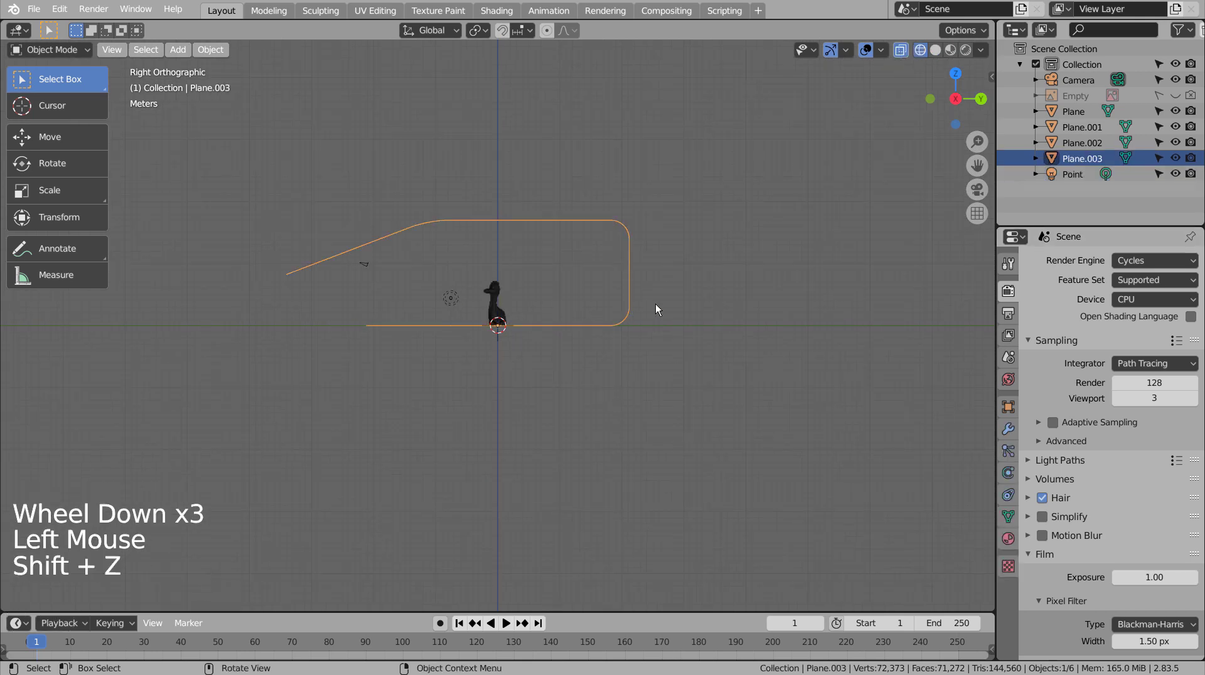
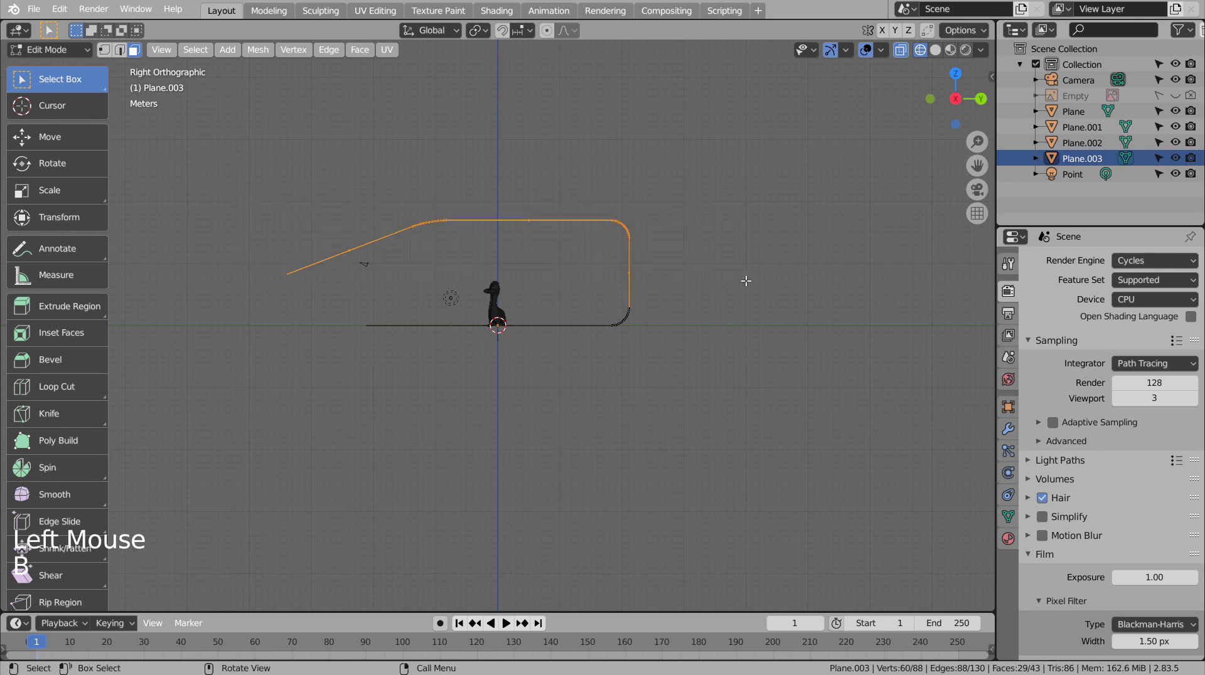
pyautogui.press('g')
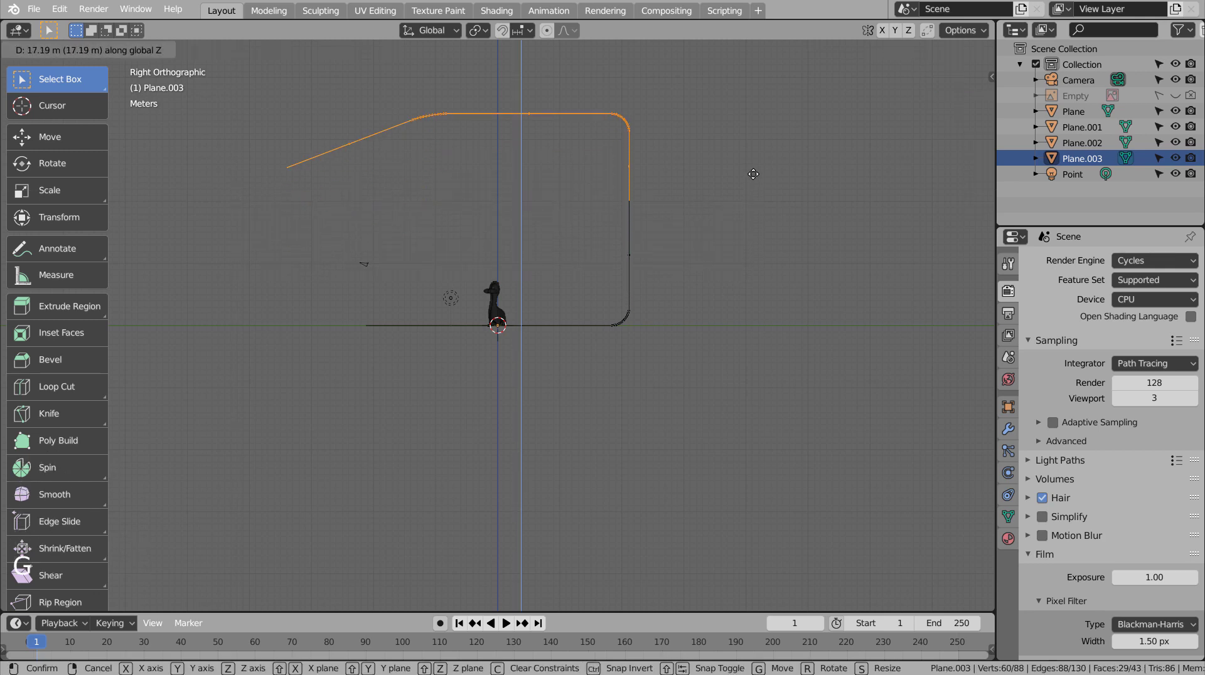
pyautogui.press('Tab')
pyautogui.press('KP_0')
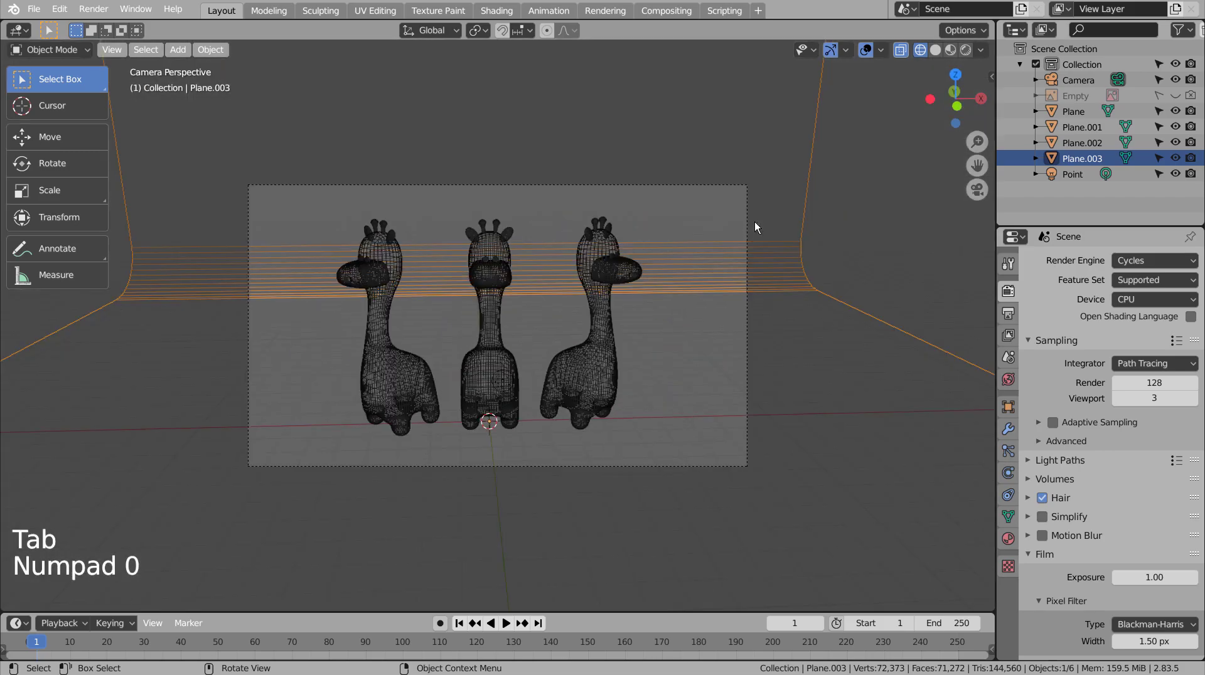
pyautogui.click(966, 52)
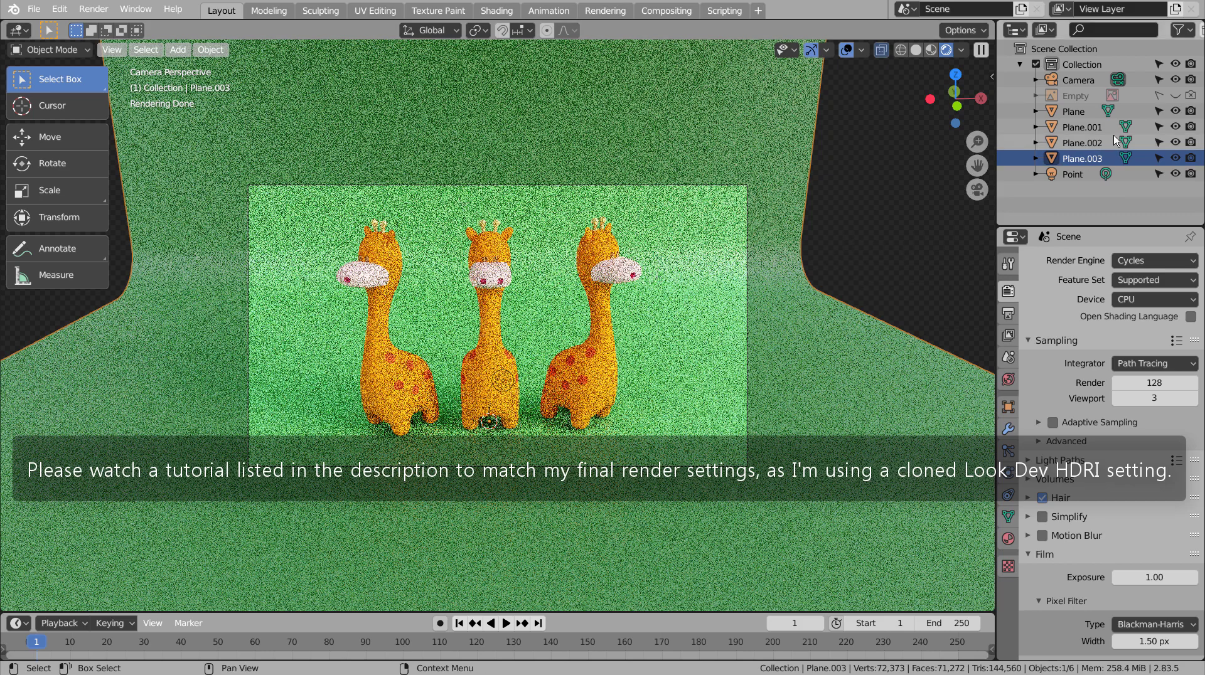
# Step: Delete the point light, save the file and start the final Cycles render
pyautogui.click(1076, 169)
pyautogui.press('x')
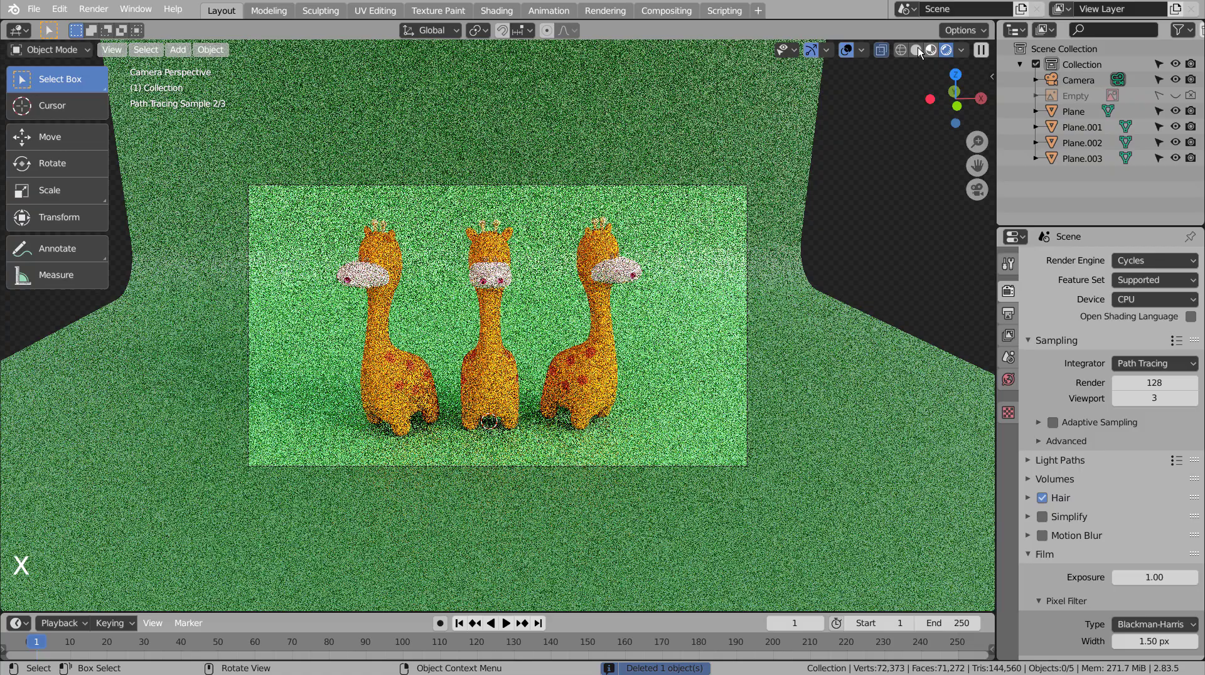
pyautogui.click(905, 47)
pyautogui.click(878, 177)
pyautogui.press('ctrl+s')
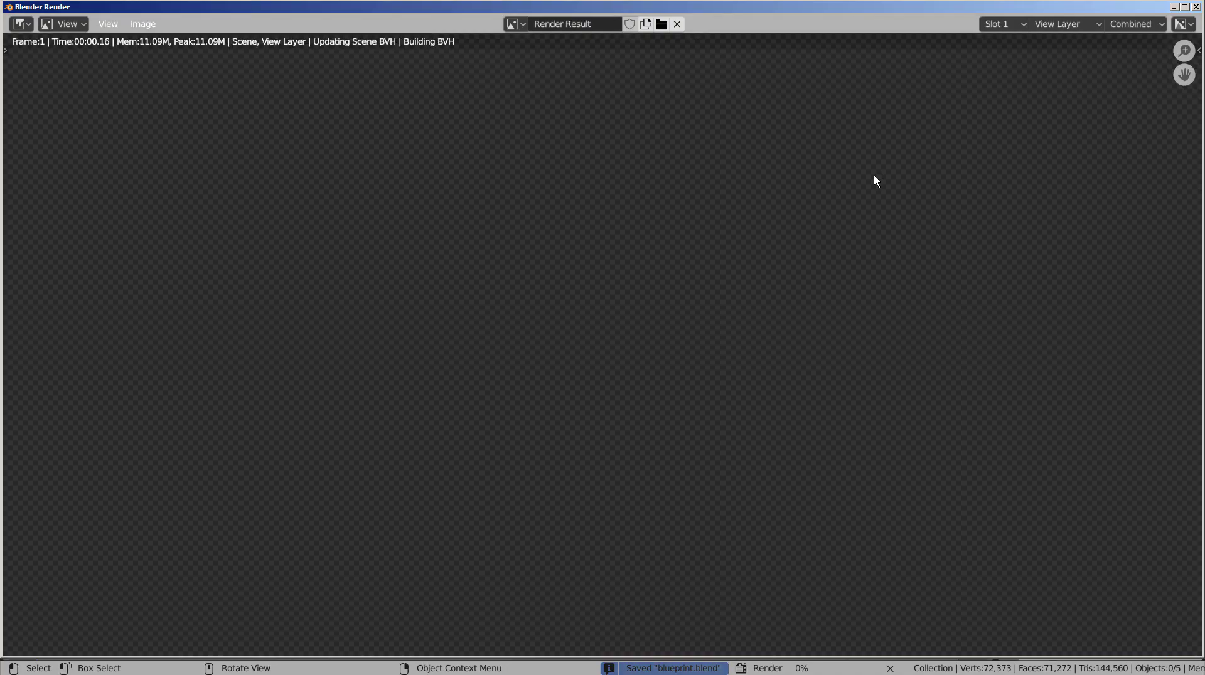